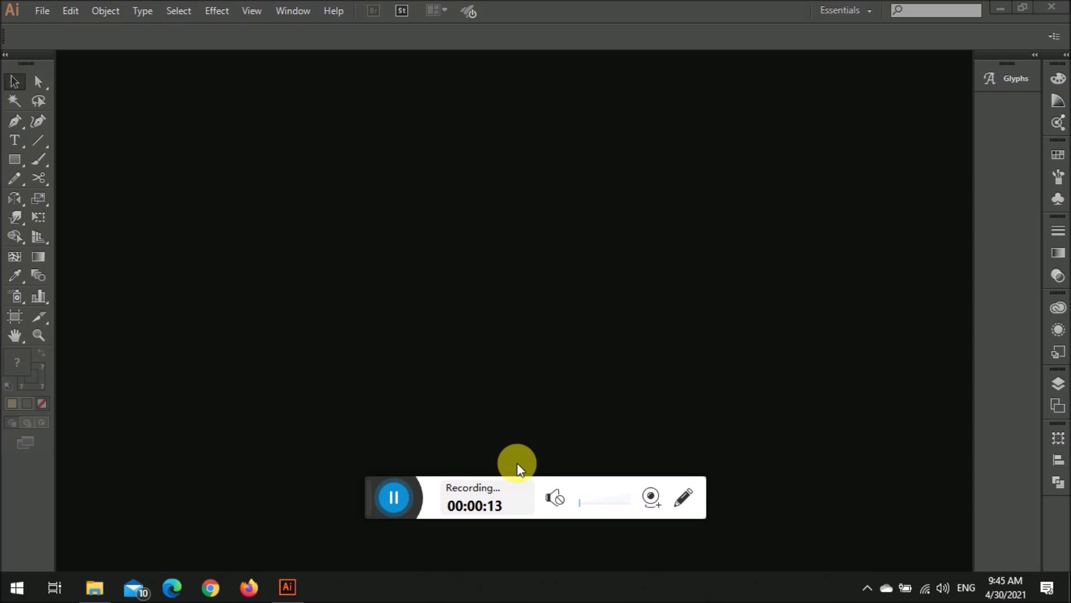
# Create a new blank landscape document and confirm its settings
pyautogui.press('ctrl+alt+e')
pyautogui.click(54, 16)
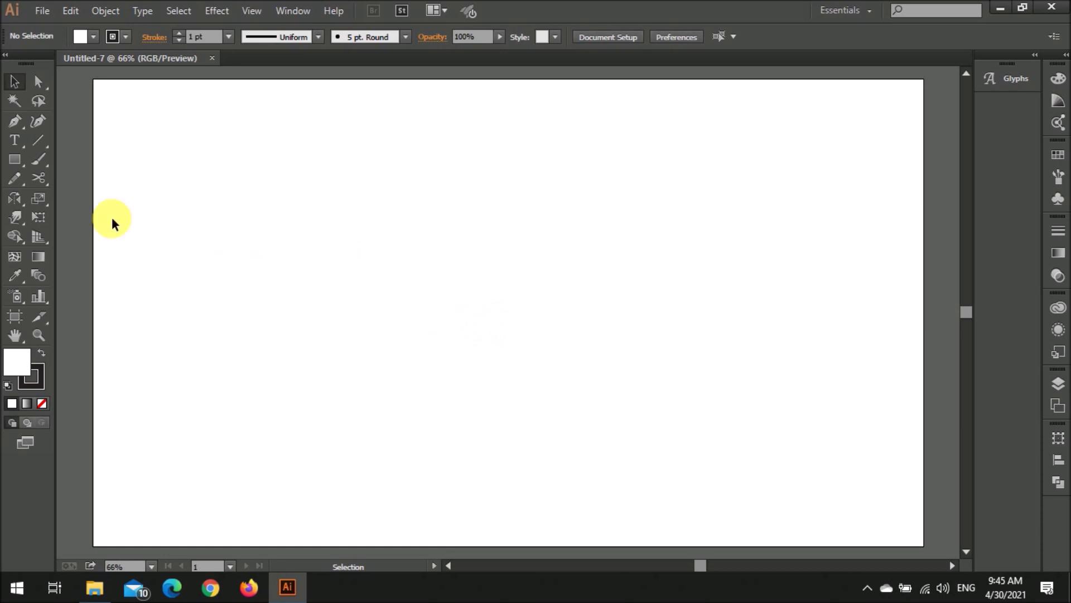
# Switch to the Pencil tool ready to sketch freehand strokes
pyautogui.press('n')
pyautogui.scroll(3)
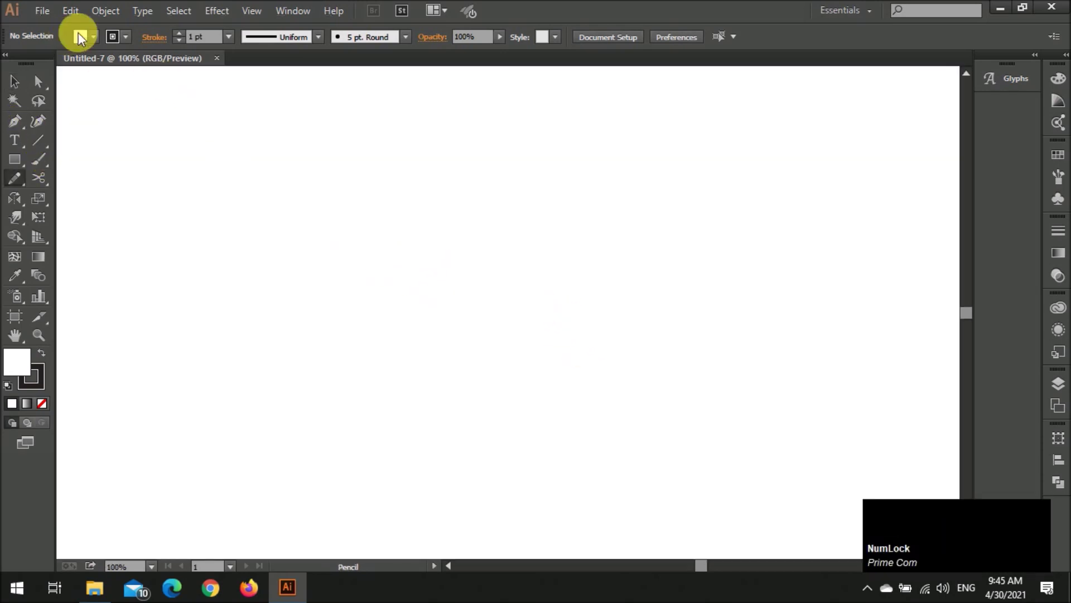
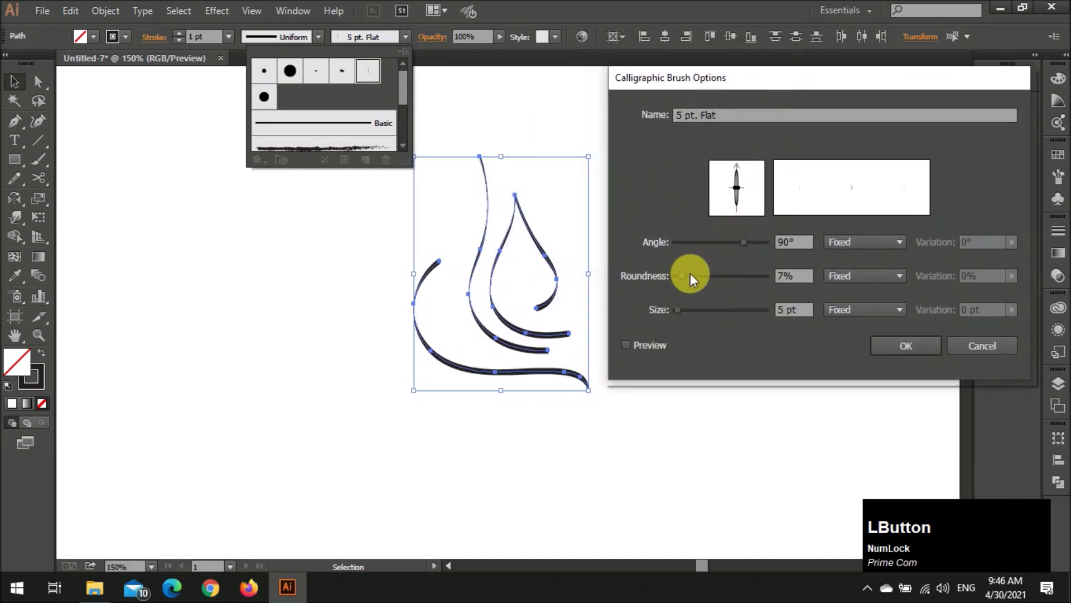
# Set the calligraphic brush angle to 46° and roundness 7%, applying it to the existing strokes
pyautogui.click(744, 171)
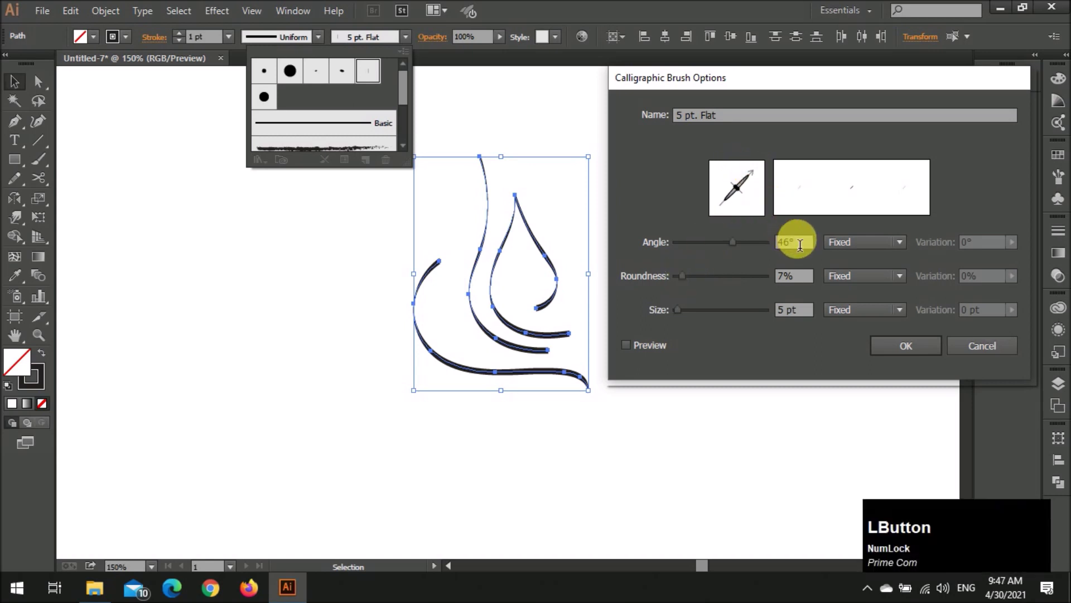
pyautogui.press('KP_4')
pyautogui.press('KP_Enter')
pyautogui.click(836, 265)
pyautogui.press('v')
pyautogui.click(658, 247)
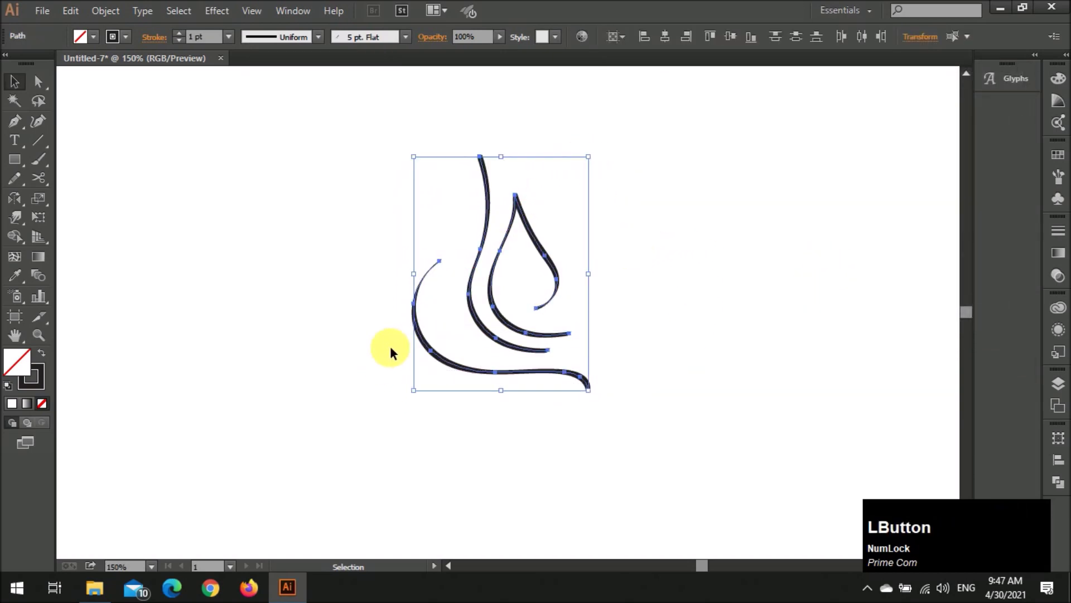
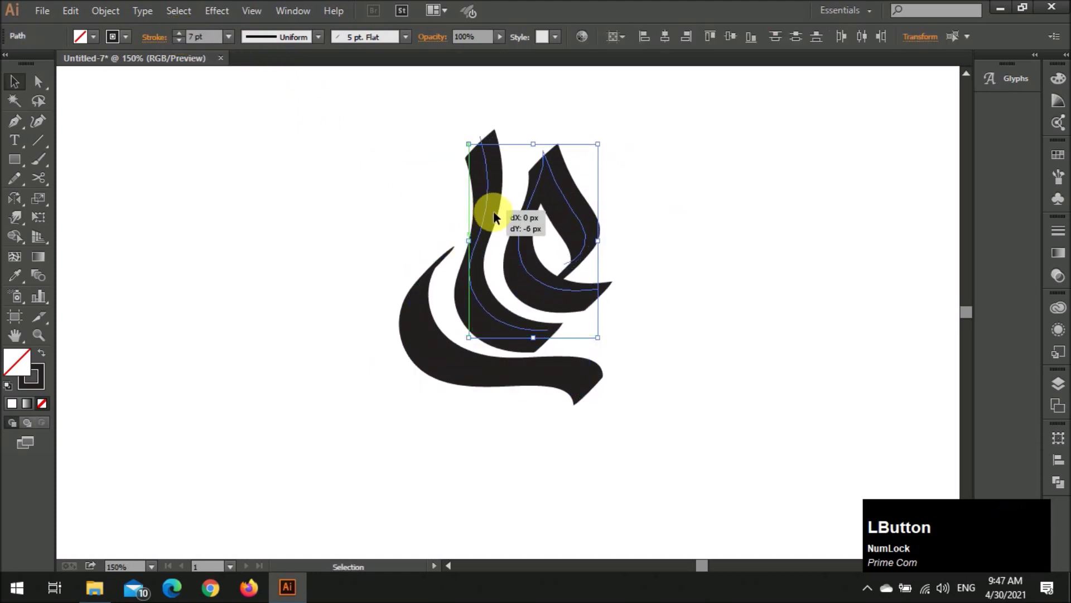
pyautogui.scroll(3)
pyautogui.click(560, 174)
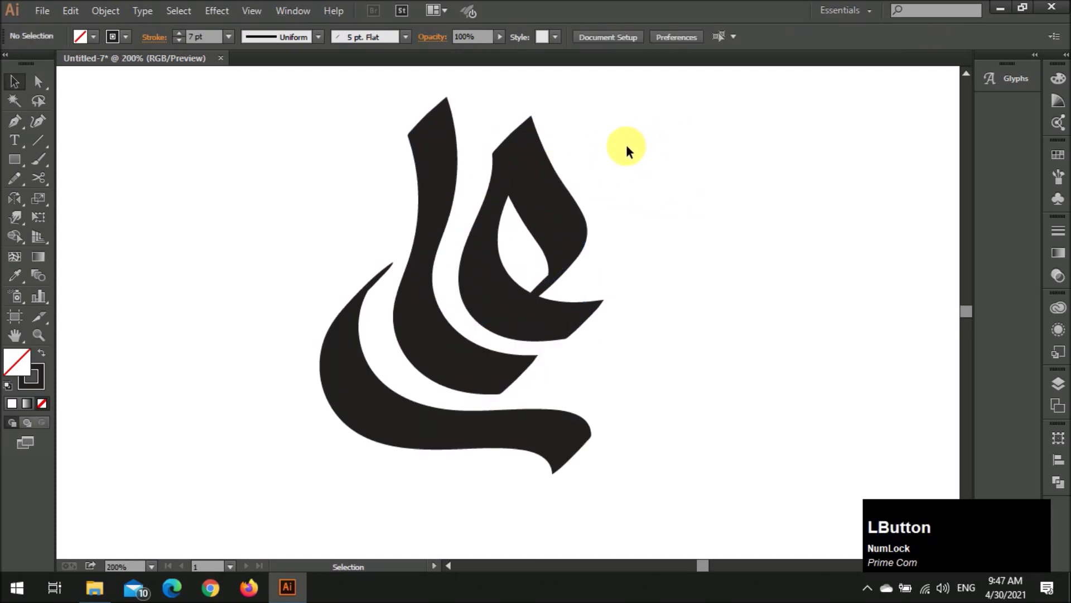
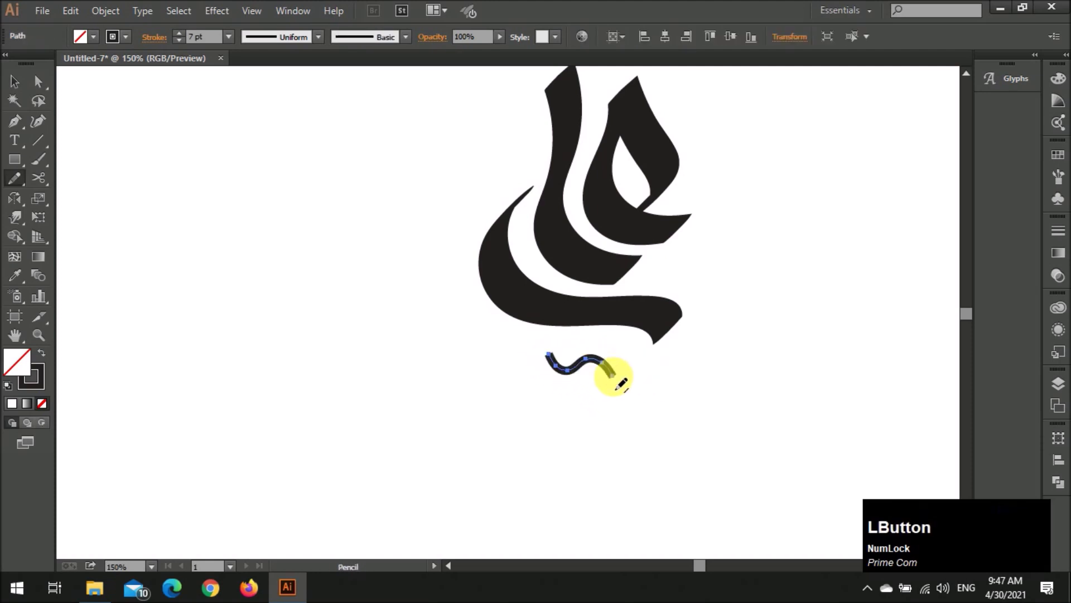
# Give the small wavy stroke the 5 pt. Flat calligraphic brush
pyautogui.press('v')
pyautogui.click(393, 43)
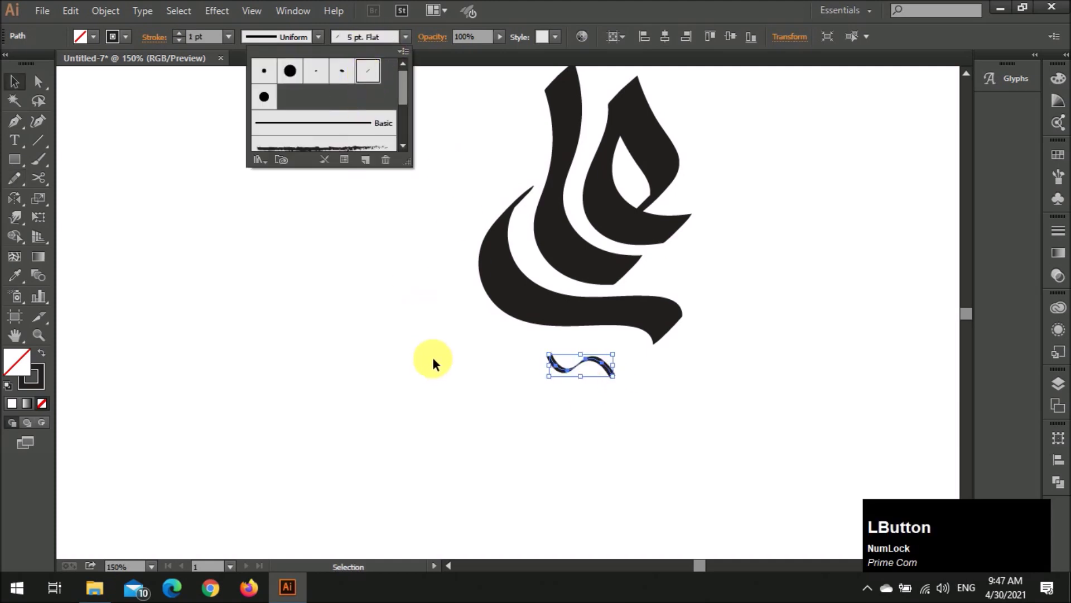
pyautogui.click(189, 40)
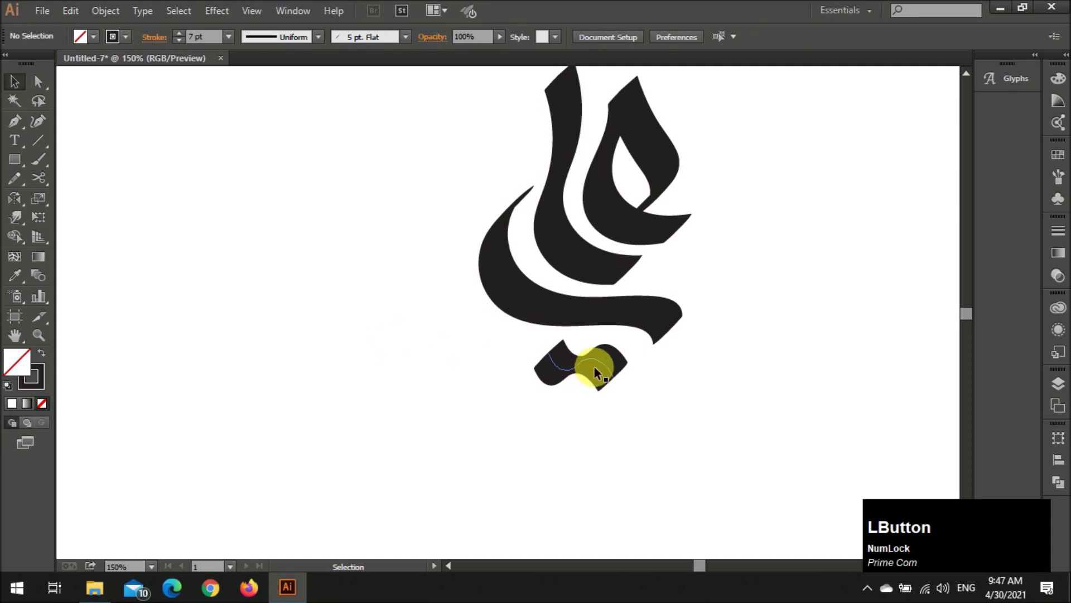
pyautogui.press('a')
pyautogui.click(551, 360)
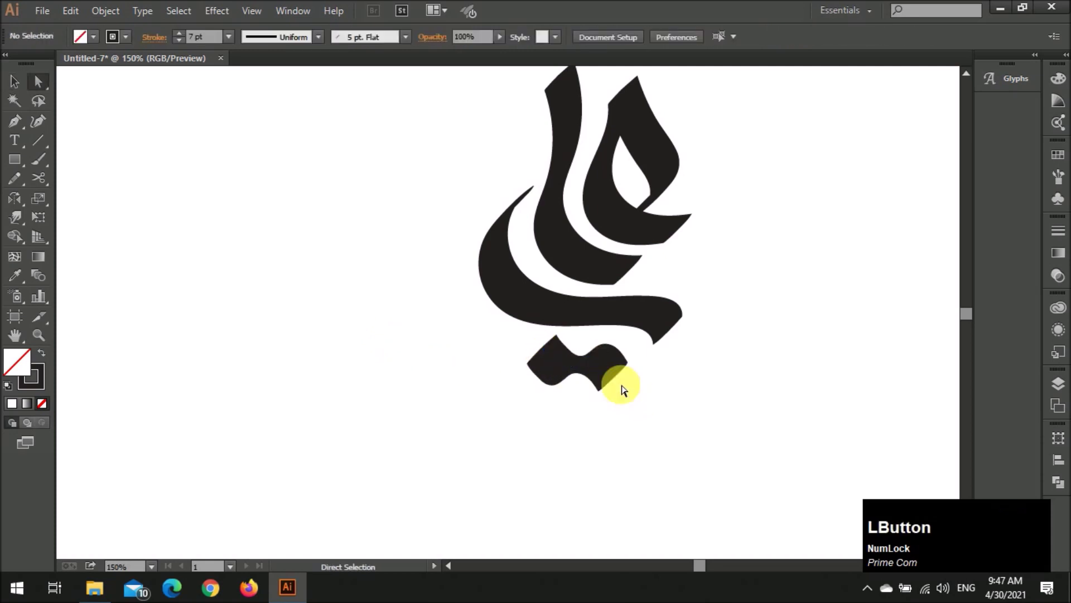
# Refine the teardrop stroke's curve by adjusting its anchor points with Direct Selection
pyautogui.press('v')
pyautogui.click(625, 373)
pyautogui.scroll(-3)
pyautogui.scroll(-3)
pyautogui.scroll(3)
pyautogui.click(626, 279)
pyautogui.click(590, 322)
pyautogui.scroll(3)
pyautogui.click(559, 342)
pyautogui.press('a')
pyautogui.press('ctrl+z')
pyautogui.click(557, 344)
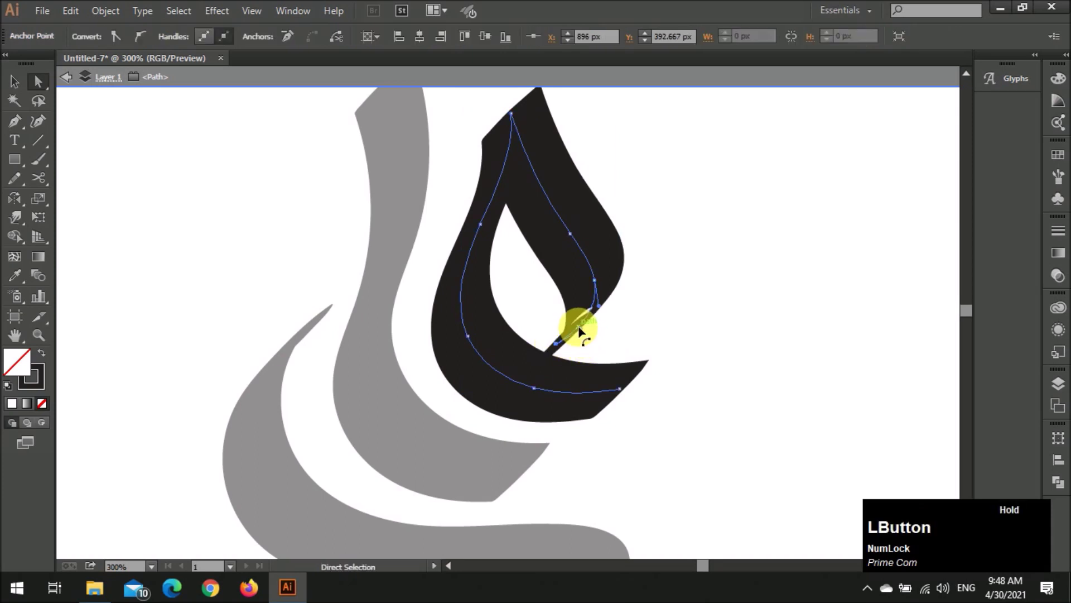
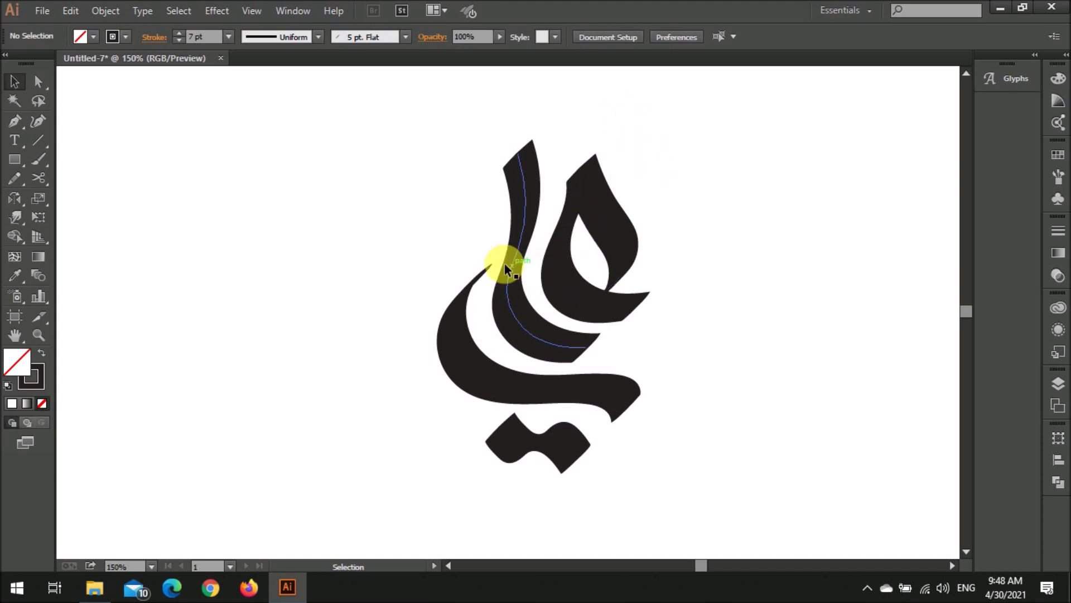
# Reshape the lower sweeping stroke by dragging its top anchor point
pyautogui.scroll(3)
pyautogui.press('a')
pyautogui.click(496, 270)
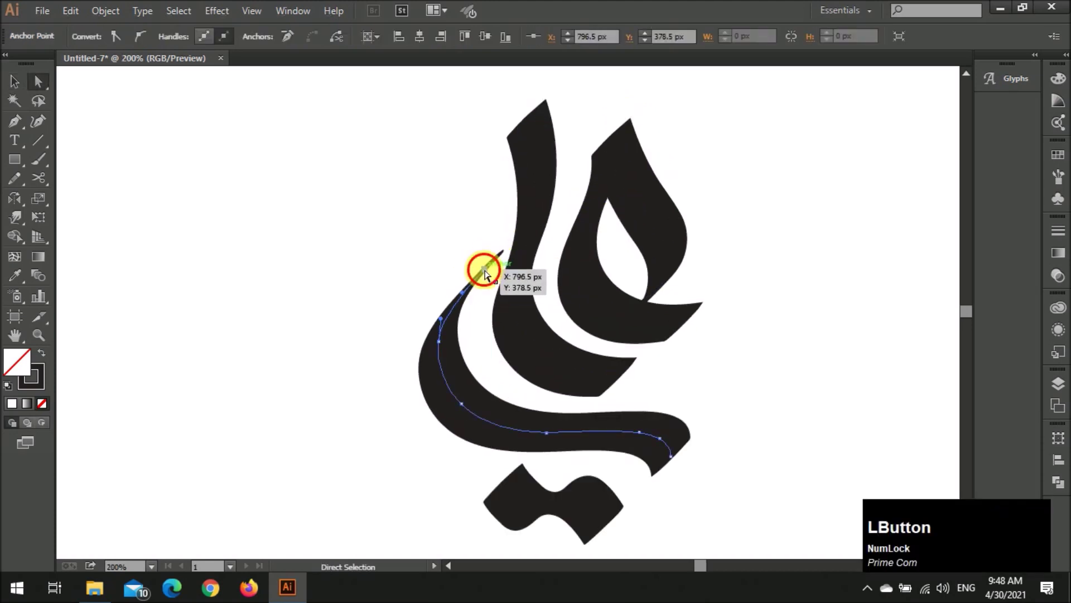
pyautogui.scroll(-3)
# Select the whole word mark and move it toward the left of the artboard
pyautogui.press('v')
pyautogui.click(363, 307)
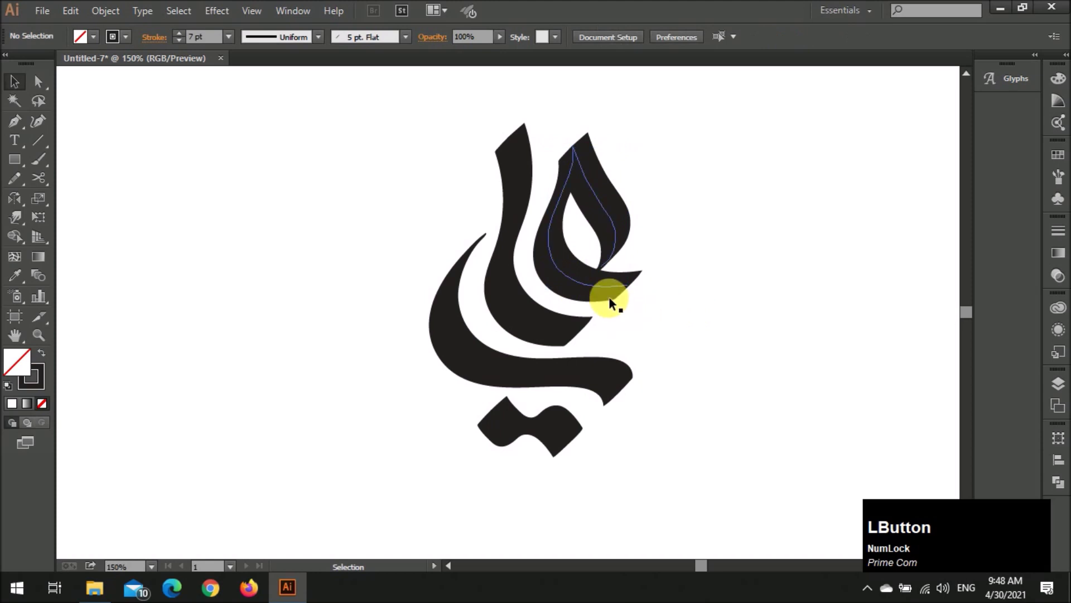
pyautogui.scroll(-3)
pyautogui.scroll(-3)
pyautogui.scroll(-3)
pyautogui.scroll(3)
pyautogui.scroll(-3)
pyautogui.click(517, 380)
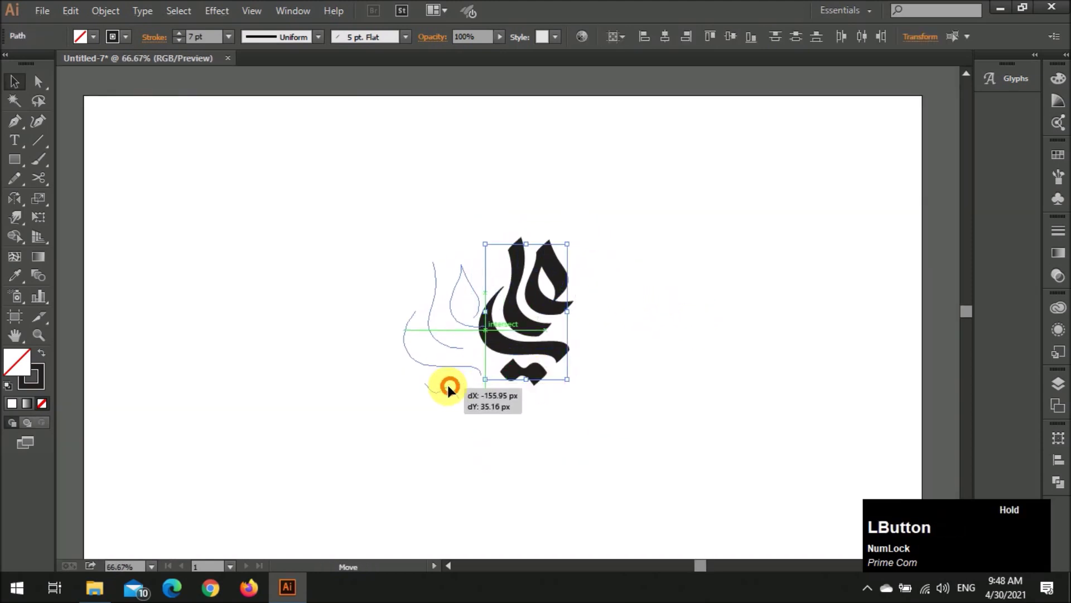
pyautogui.scroll(3)
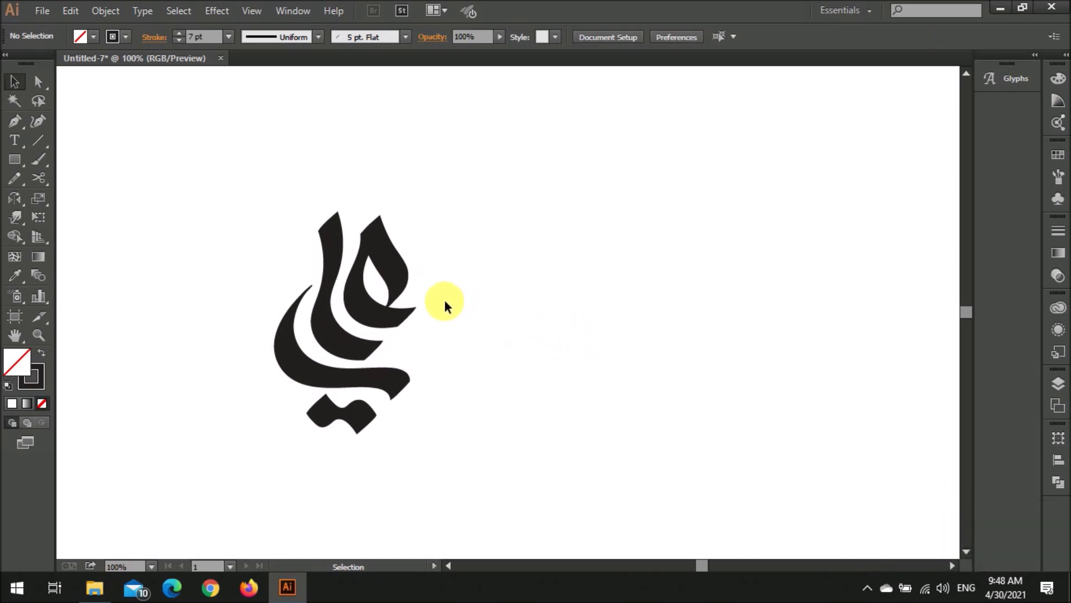
# Pencil a tall vertical stroke and flowing curves, copy one, and apply the 5 pt. Flat brush
pyautogui.press('n')
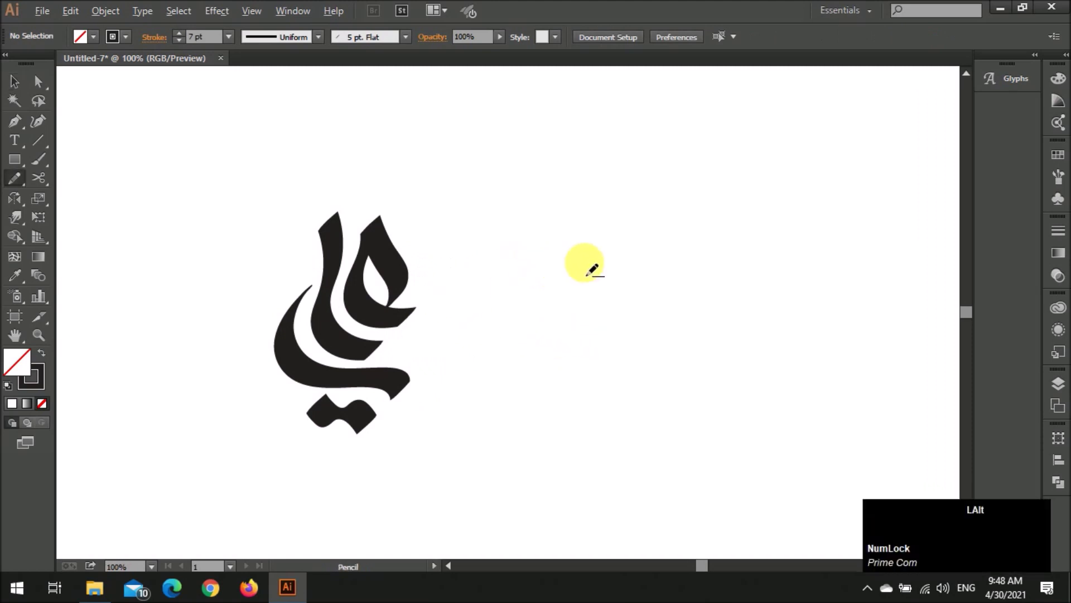
pyautogui.scroll(3)
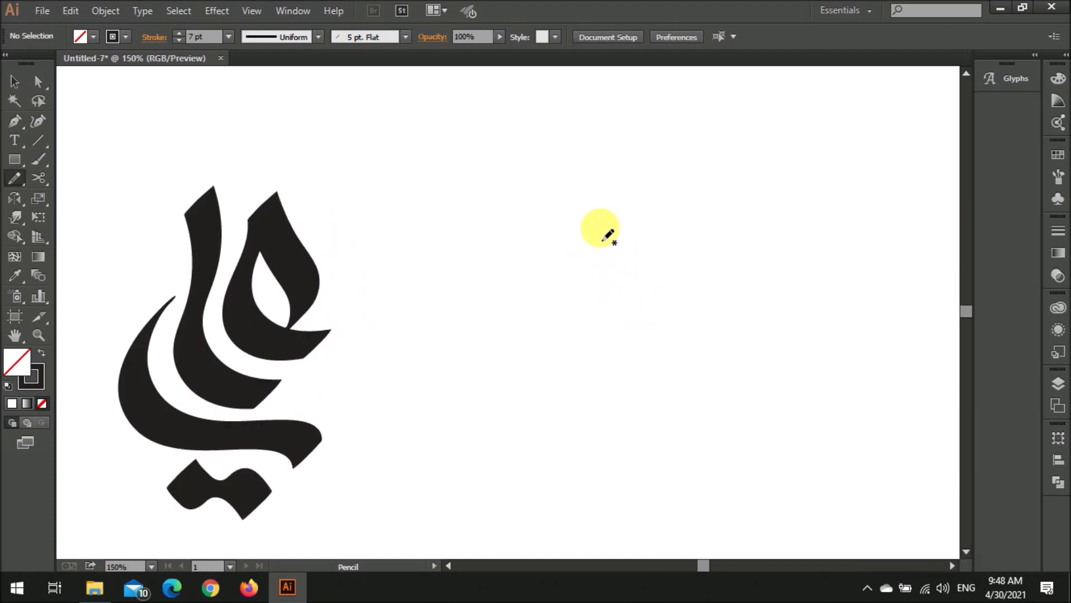
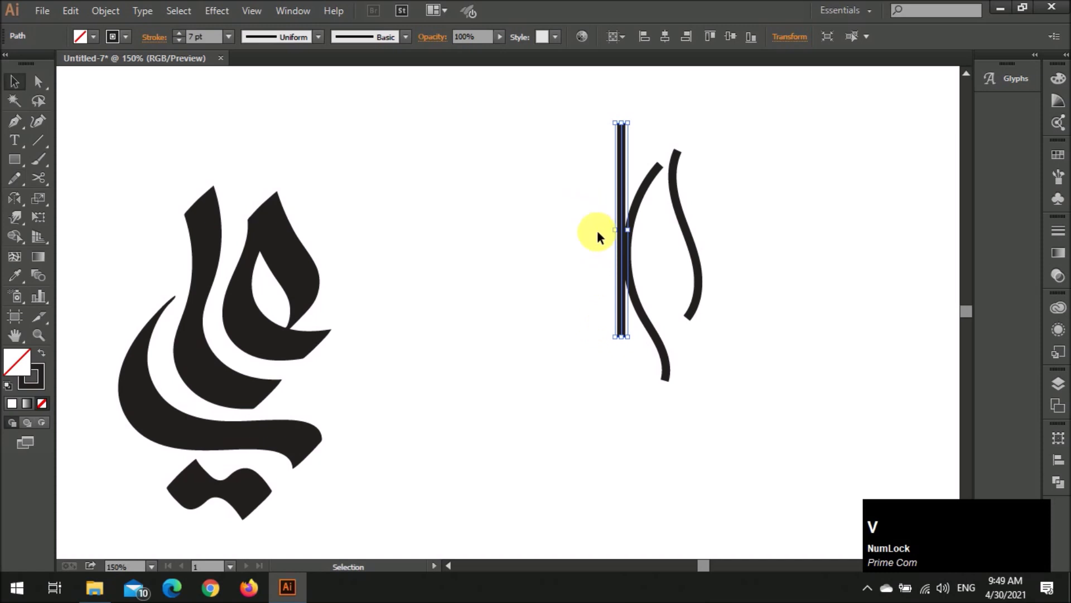
pyautogui.click(599, 243)
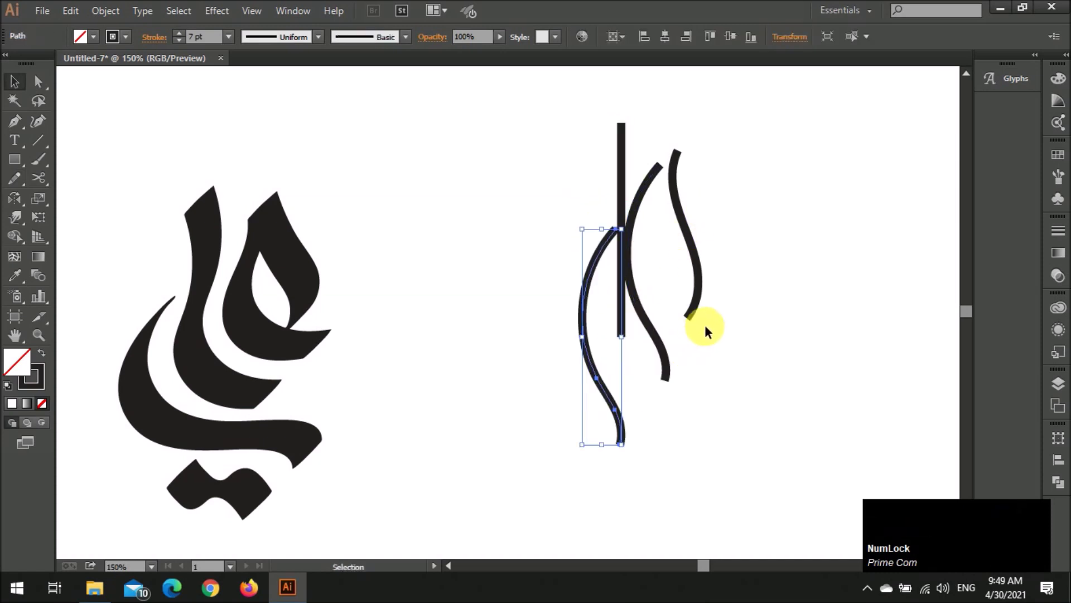
pyautogui.press('z')
pyautogui.click(684, 326)
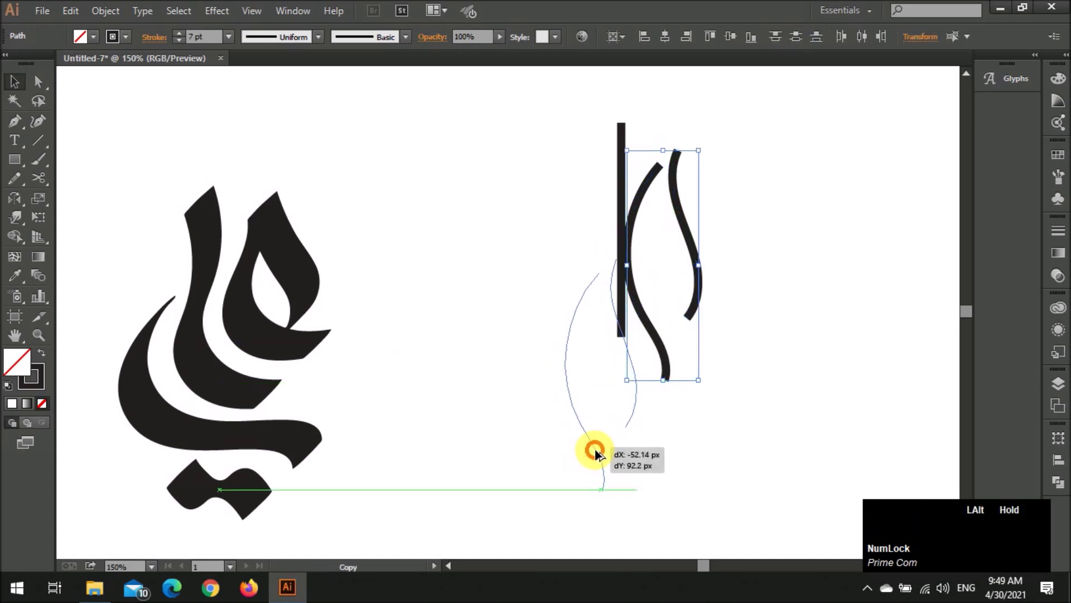
pyautogui.click(642, 463)
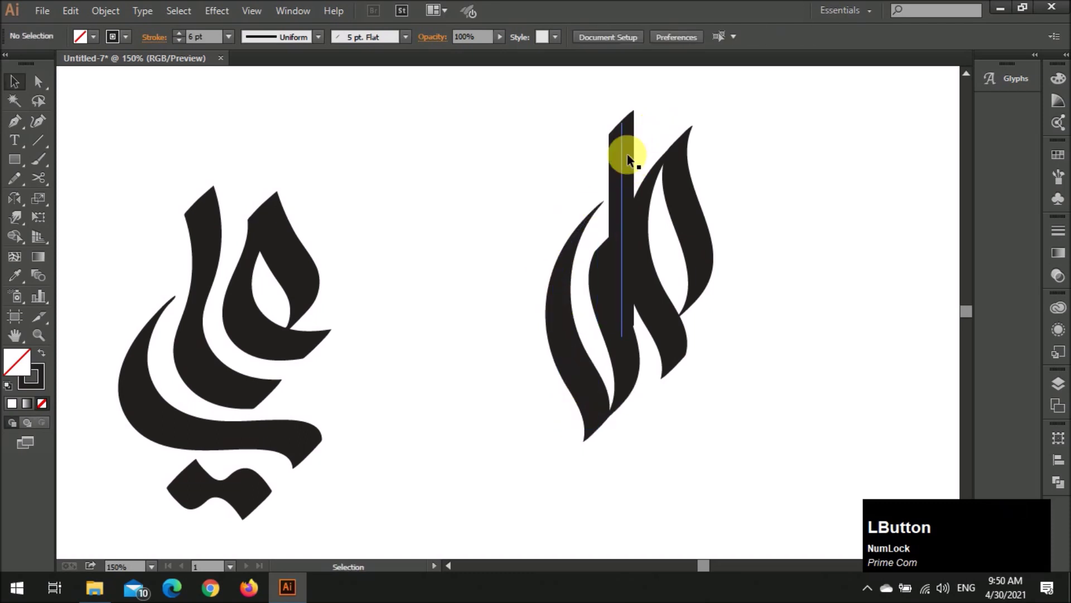
# Reshape the top of the tall vertical stroke by moving its upper anchor points
pyautogui.scroll(3)
pyautogui.click(629, 178)
pyautogui.scroll(-3)
pyautogui.click(709, 128)
pyautogui.scroll(3)
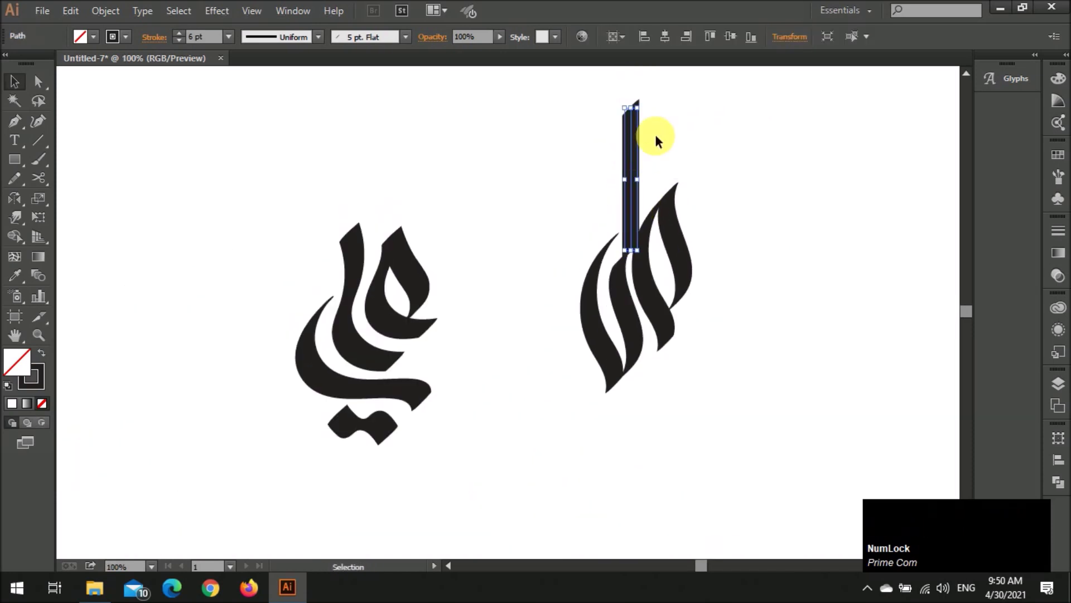
pyautogui.click(675, 124)
pyautogui.scroll(3)
pyautogui.click(697, 136)
pyautogui.press('a')
pyautogui.scroll(3)
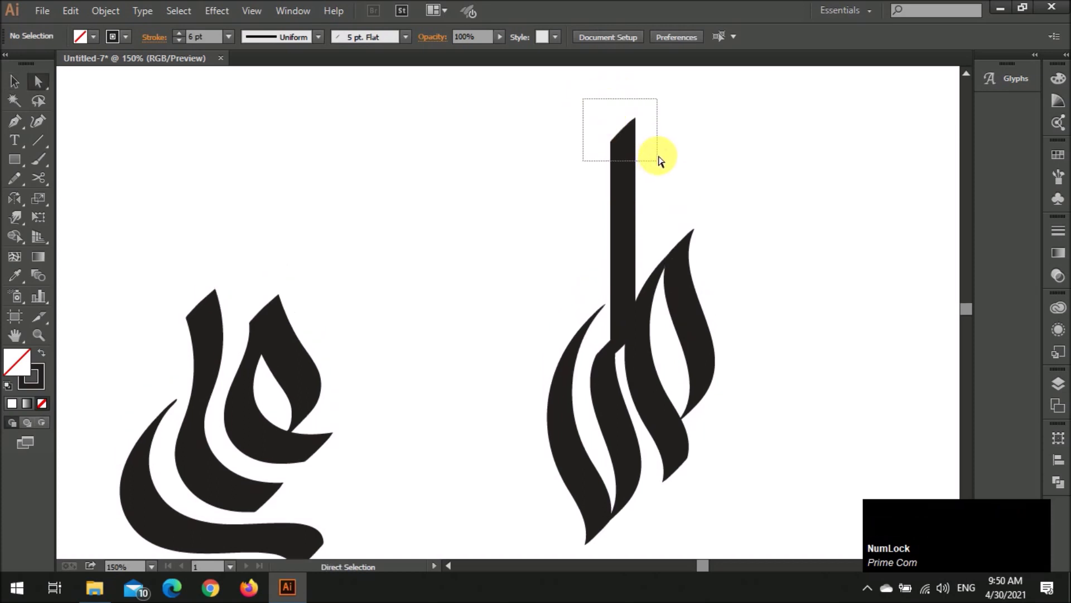
pyautogui.click(627, 138)
pyautogui.click(683, 156)
# Pencil a short angled stroke beneath the second mark and give it the 5 pt. Flat brush
pyautogui.press('v')
pyautogui.scroll(-3)
pyautogui.press('n')
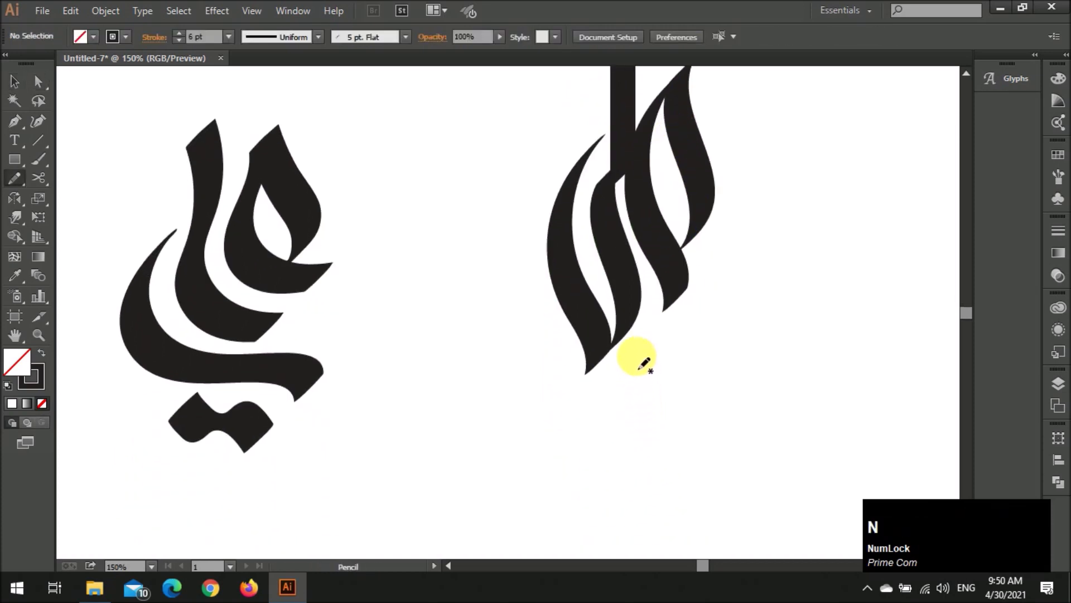
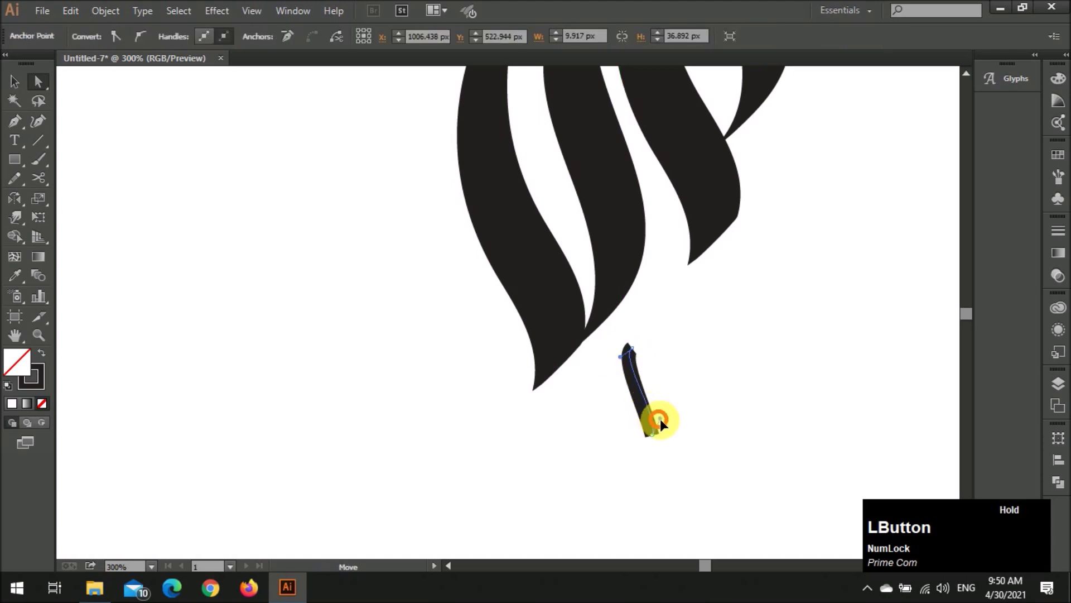
pyautogui.press('v')
pyautogui.click(675, 392)
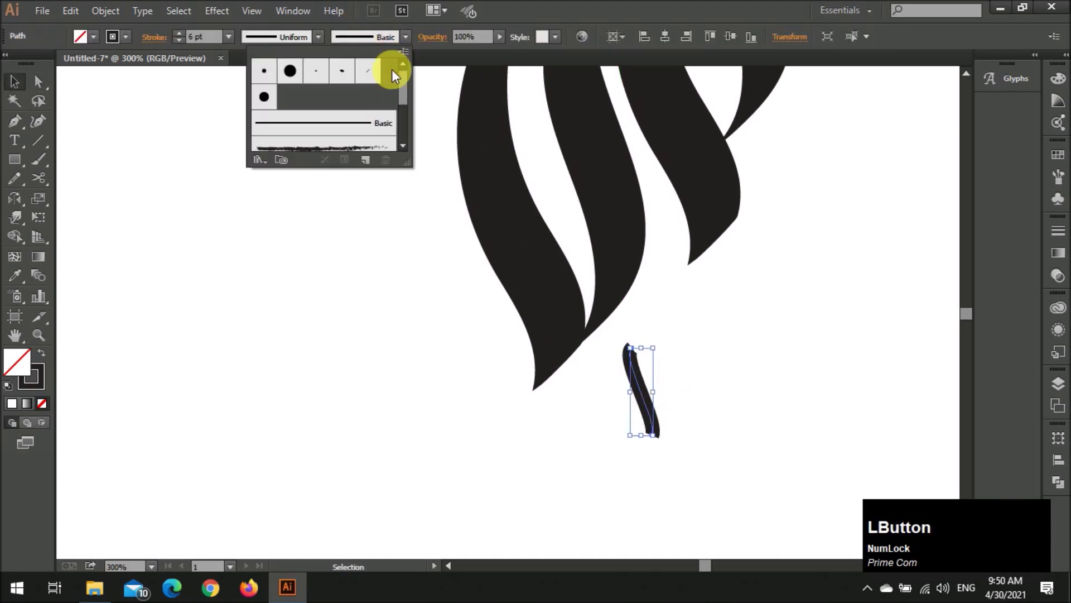
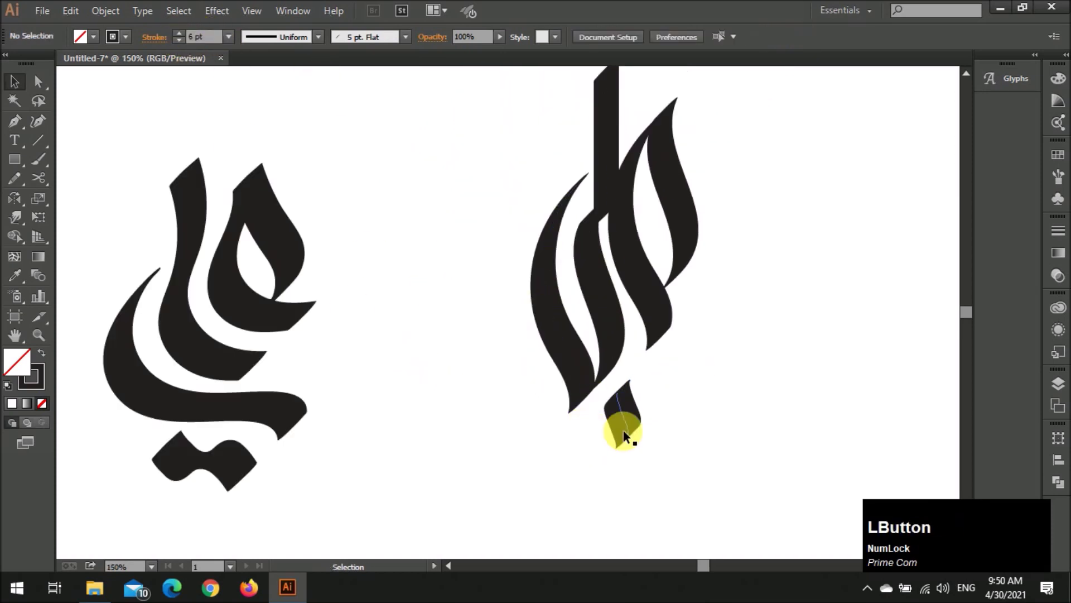
pyautogui.click(663, 458)
pyautogui.scroll(3)
pyautogui.click(661, 416)
pyautogui.scroll(-3)
pyautogui.scroll(3)
pyautogui.click(659, 404)
pyautogui.scroll(3)
pyautogui.click(639, 450)
pyautogui.click(686, 443)
pyautogui.scroll(-3)
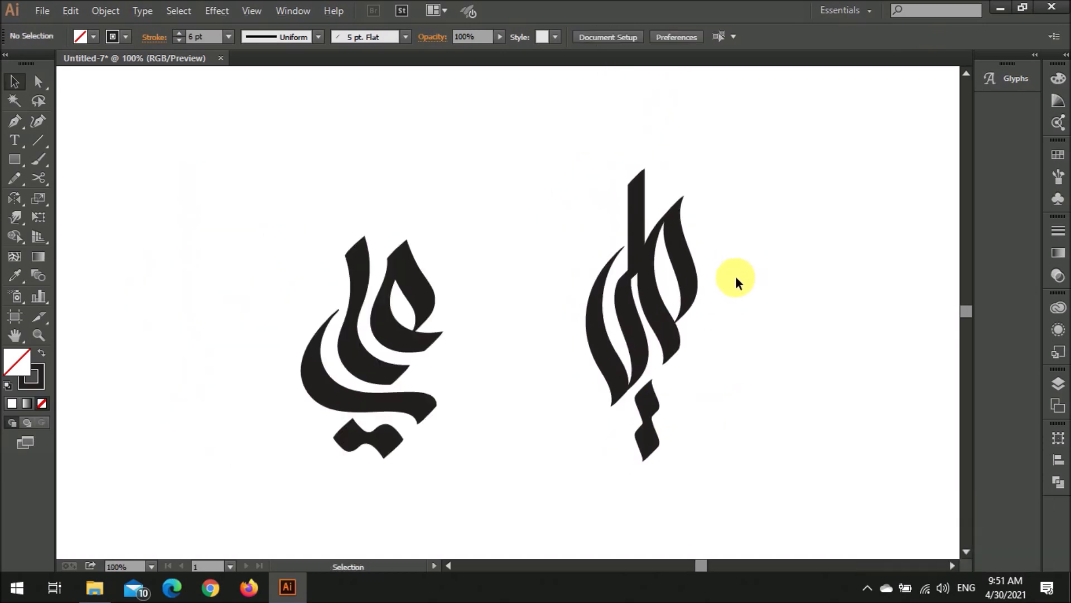
# Nudge and position the word-mark pieces on the artboard with arrow keys
pyautogui.scroll(-3)
pyautogui.scroll(-3)
pyautogui.scroll(3)
pyautogui.scroll(3)
pyautogui.click(556, 396)
pyautogui.press('Up')
pyautogui.press('Right')
pyautogui.click(379, 336)
pyautogui.scroll(-3)
pyautogui.click(544, 232)
pyautogui.press('Down')
pyautogui.press('Left')
pyautogui.scroll(3)
pyautogui.click(655, 444)
# Draw a small upright rectangle on the blank area left of the word marks
pyautogui.scroll(-3)
pyautogui.scroll(-3)
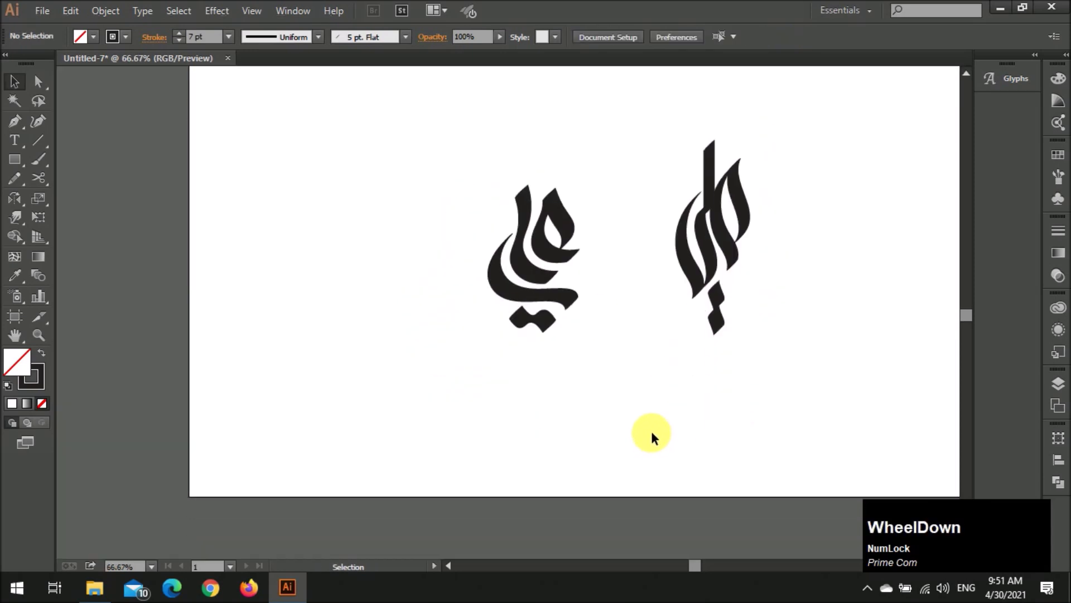
pyautogui.scroll(3)
pyautogui.scroll(-3)
pyautogui.scroll(3)
pyautogui.scroll(3)
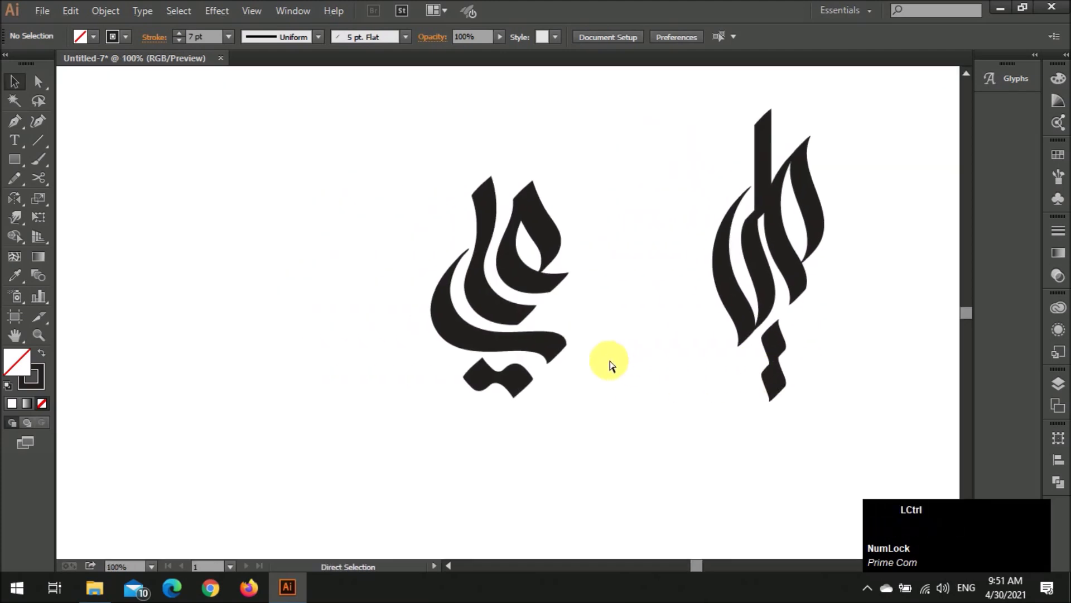
pyautogui.scroll(3)
pyautogui.scroll(-3)
pyautogui.scroll(3)
pyautogui.scroll(-3)
pyautogui.click(24, 160)
# Fill the rectangle and apply a Texturizer effect with Sandstone texture, adjusting its relief
pyautogui.scroll(3)
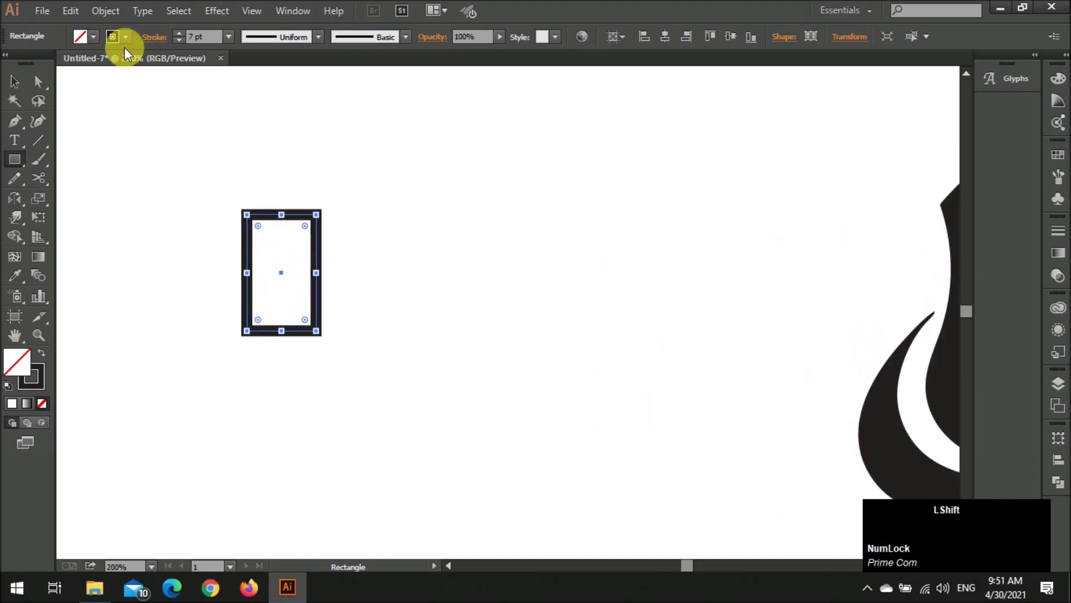
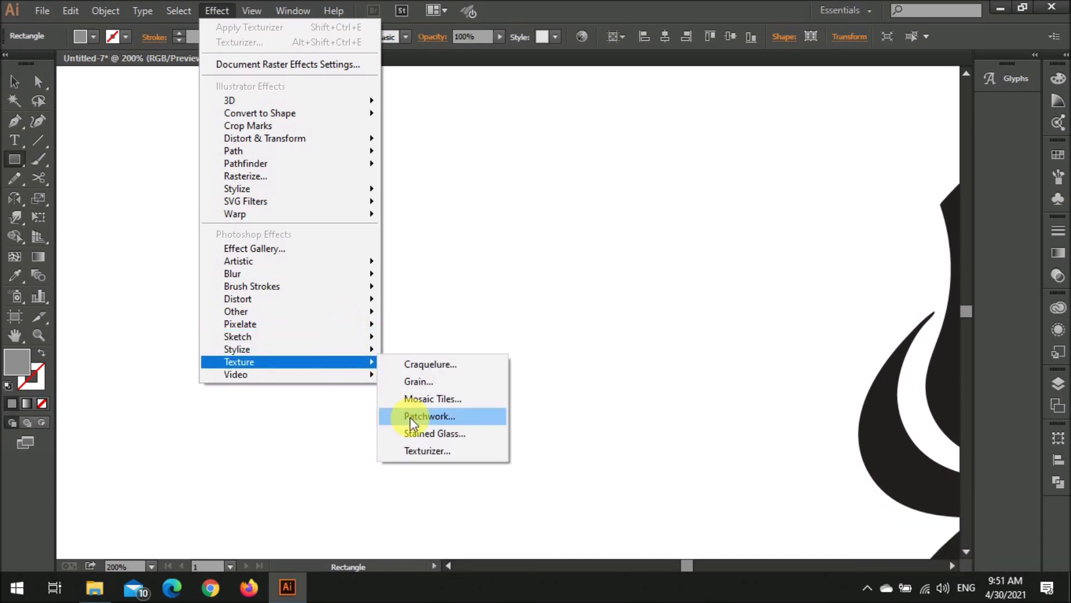
pyautogui.click(429, 455)
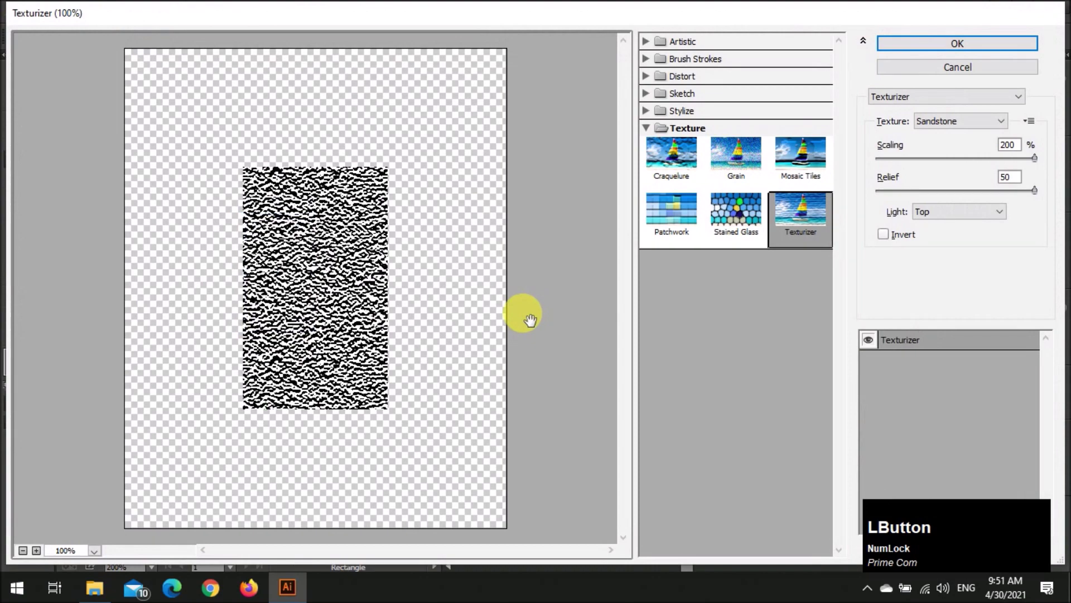
pyautogui.click(956, 162)
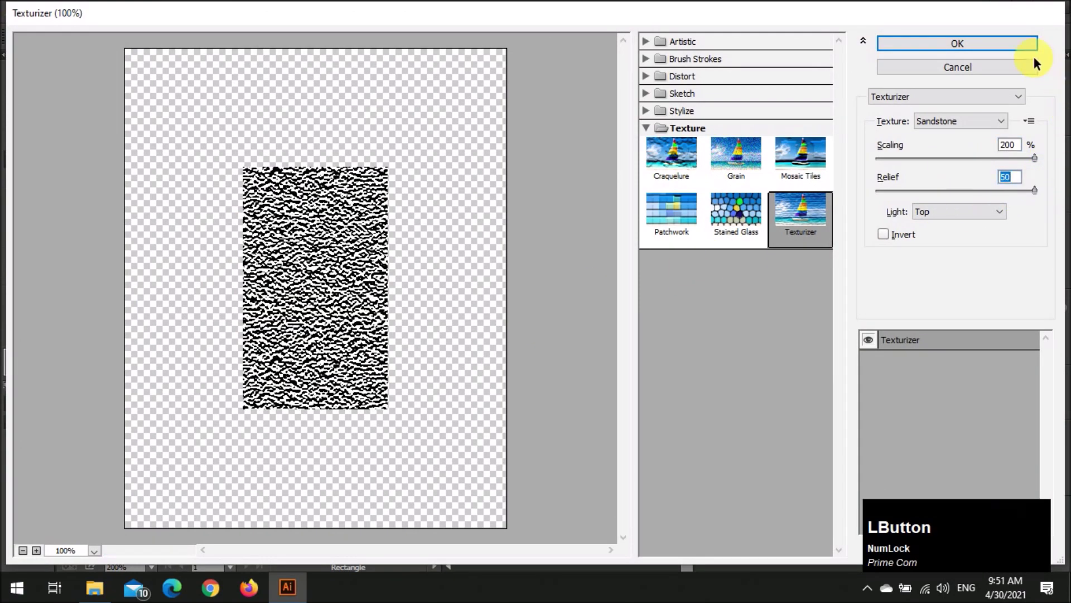
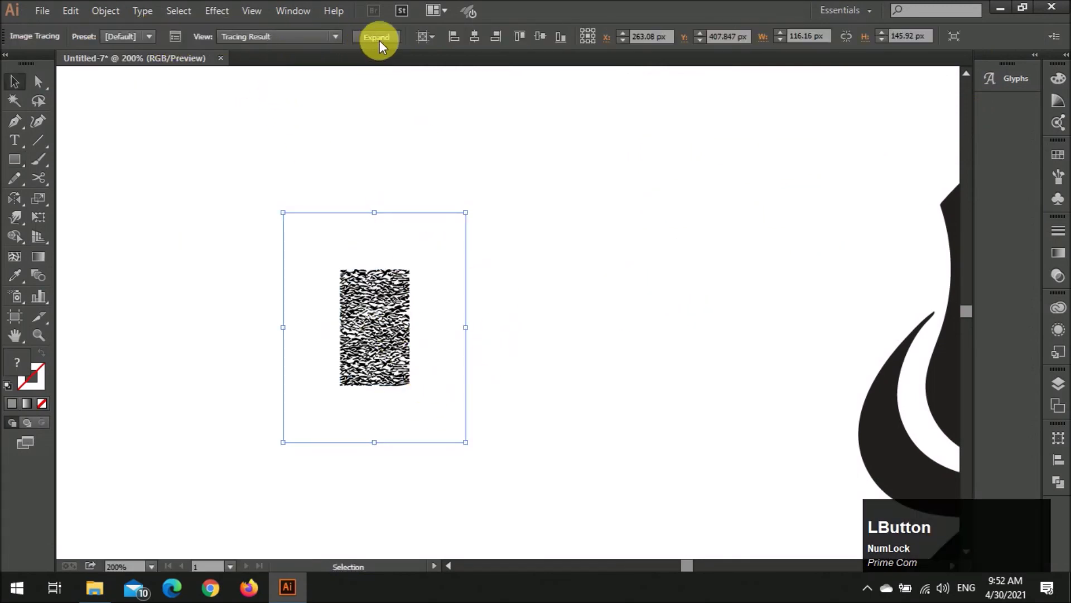
# Image-trace and expand the textured rectangle into a group of black vector shapes
pyautogui.press('alt+s')
pyautogui.write('sm')
pyautogui.press('BackSpace')
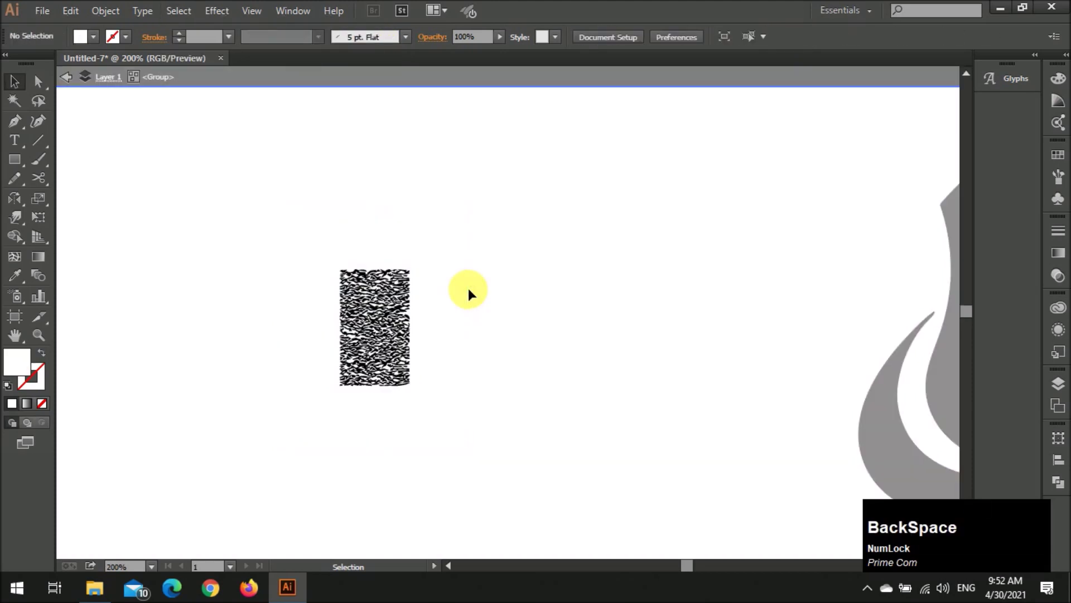
pyautogui.press('v')
pyautogui.click(454, 310)
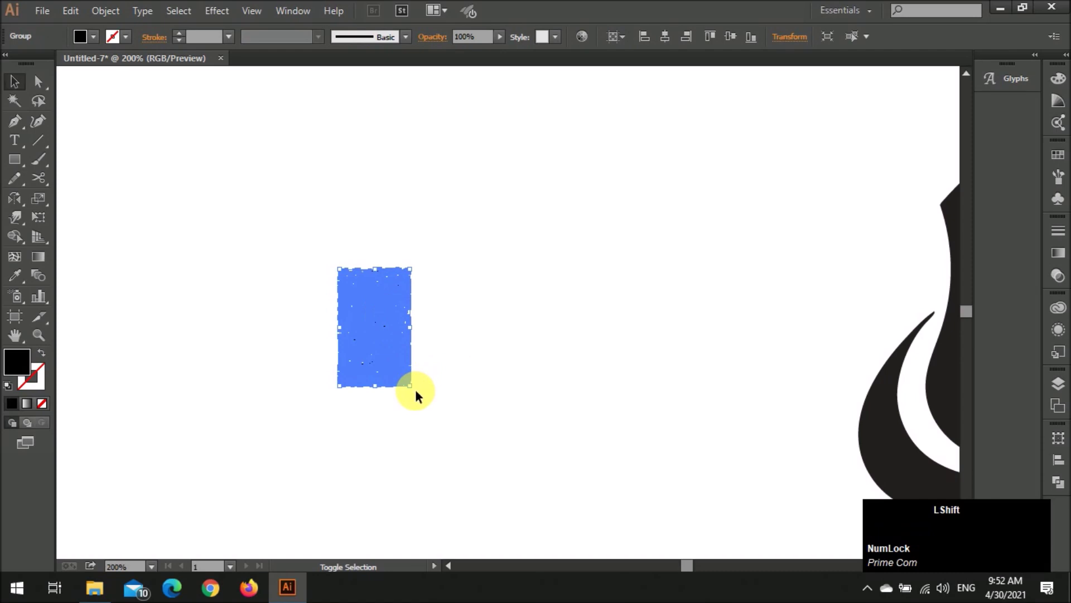
pyautogui.click(421, 395)
pyautogui.click(455, 295)
pyautogui.scroll(3)
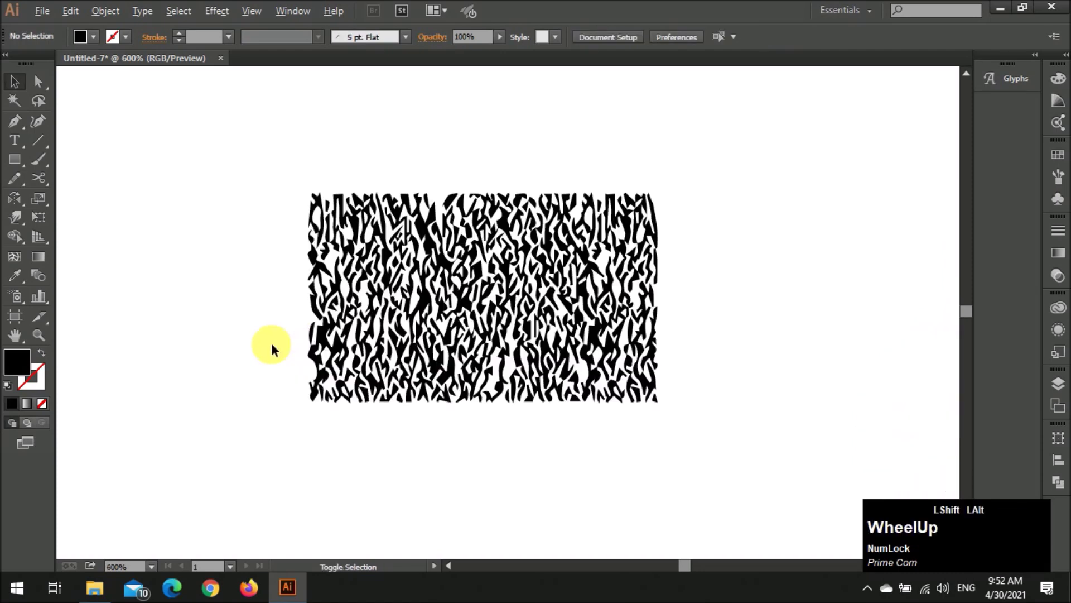
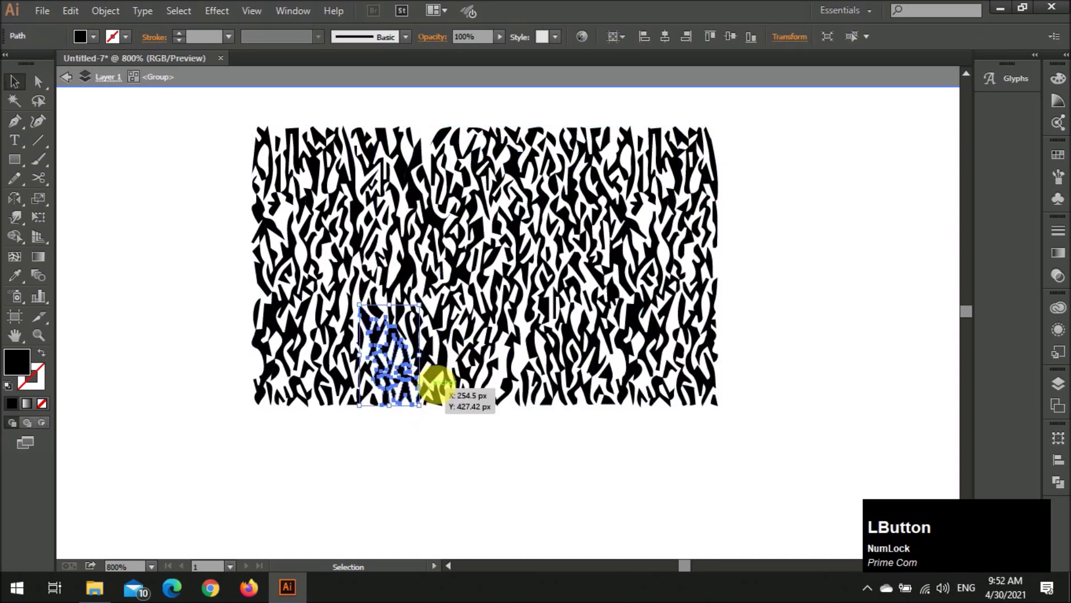
# Delete several texture fragments to carve gaps into the jagged block
pyautogui.press('BackSpace')
pyautogui.click(429, 395)
pyautogui.press('BackSpace')
pyautogui.click(394, 398)
pyautogui.press('BackSpace')
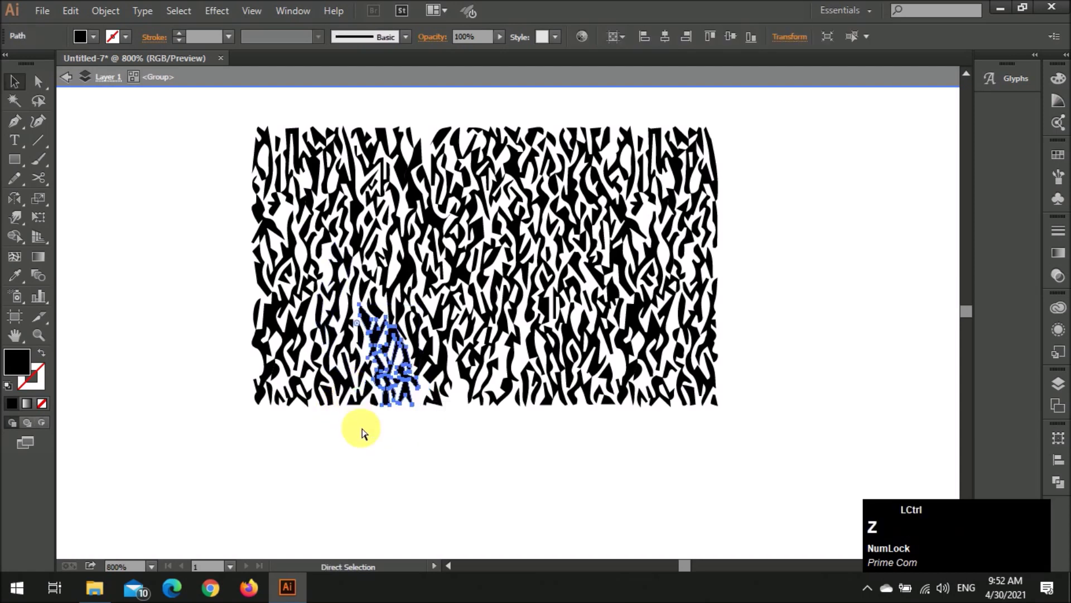
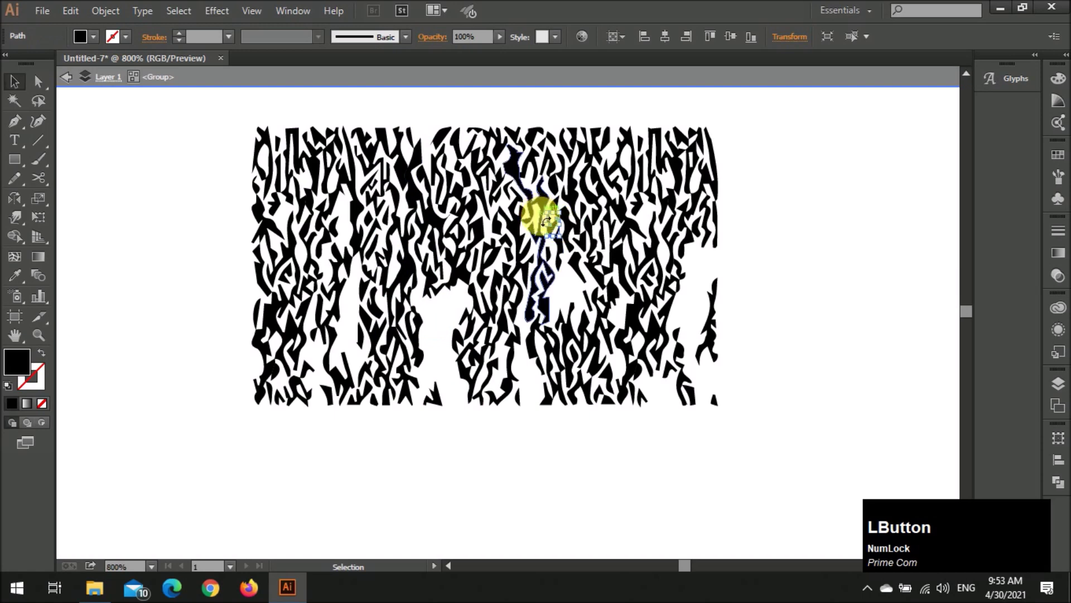
pyautogui.press('BackSpace')
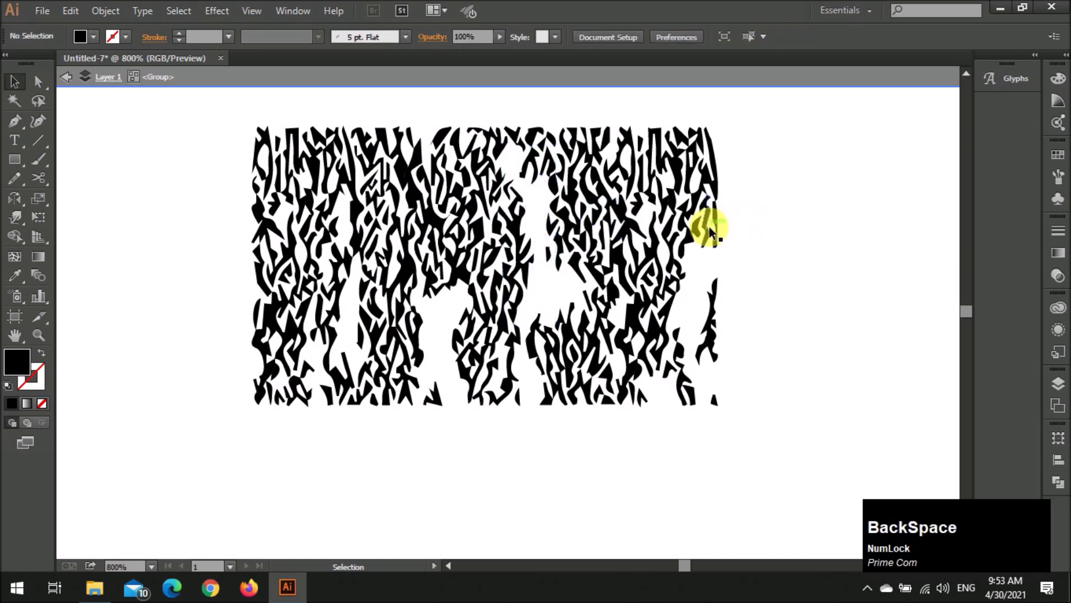
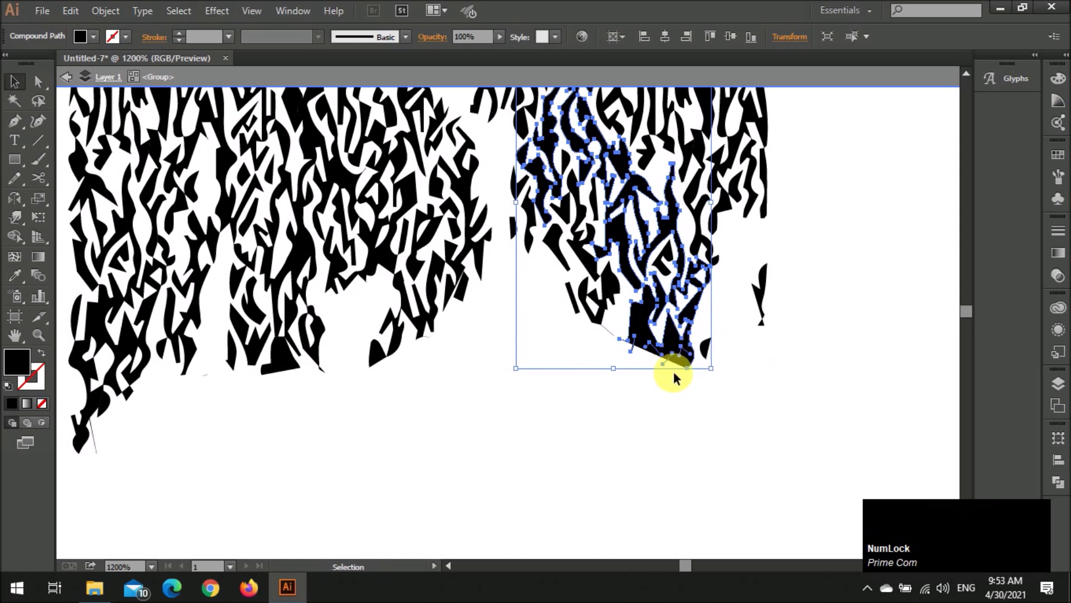
# Remove a fragment along the bottom edge and deselect the texture
pyautogui.click(727, 309)
pyautogui.scroll(-3)
pyautogui.click(659, 354)
pyautogui.scroll(-3)
pyautogui.scroll(3)
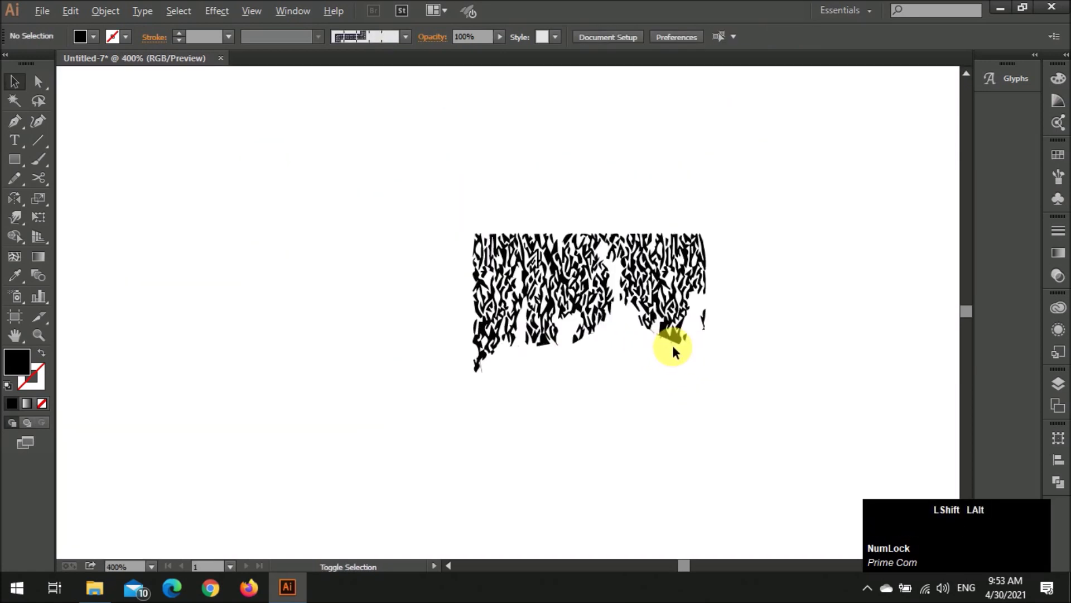
pyautogui.scroll(3)
pyautogui.press('v')
pyautogui.click(772, 270)
# Draw a closed solid black band along the top edge with the Pencil tool
pyautogui.scroll(3)
pyautogui.press('n')
pyautogui.scroll(3)
pyautogui.scroll(-3)
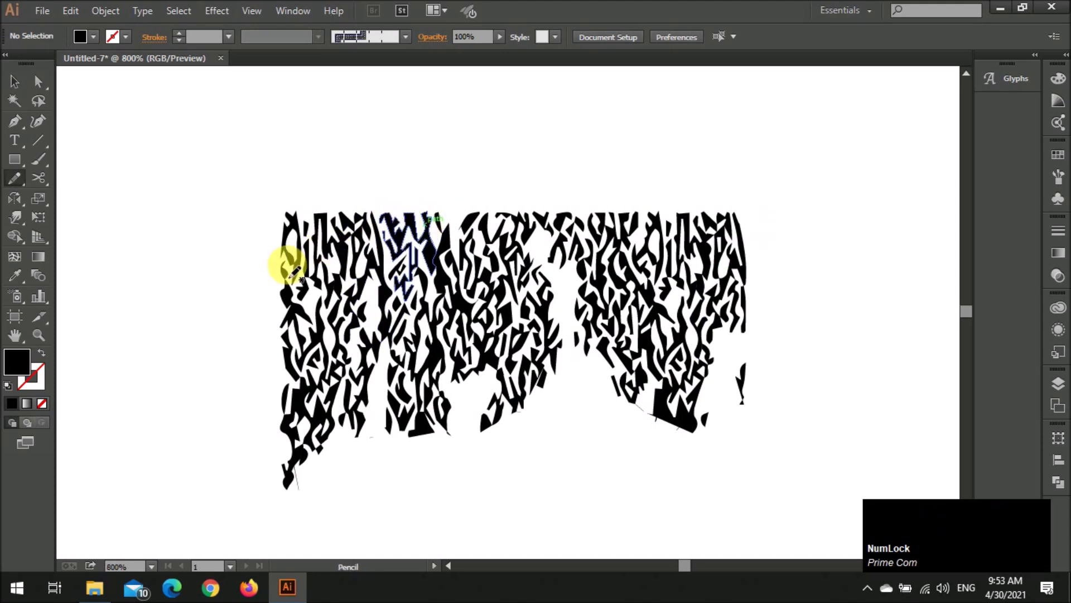
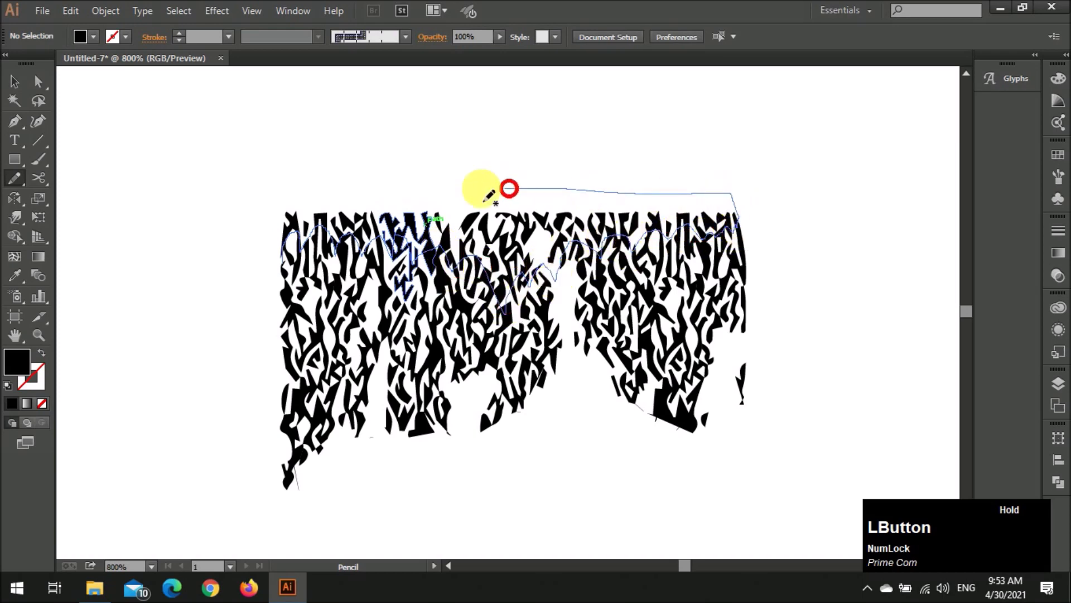
pyautogui.press('v')
pyautogui.write('vi')
pyautogui.click(412, 143)
# Select every piece of the ragged brush tip together
pyautogui.scroll(-3)
pyautogui.scroll(3)
pyautogui.click(462, 257)
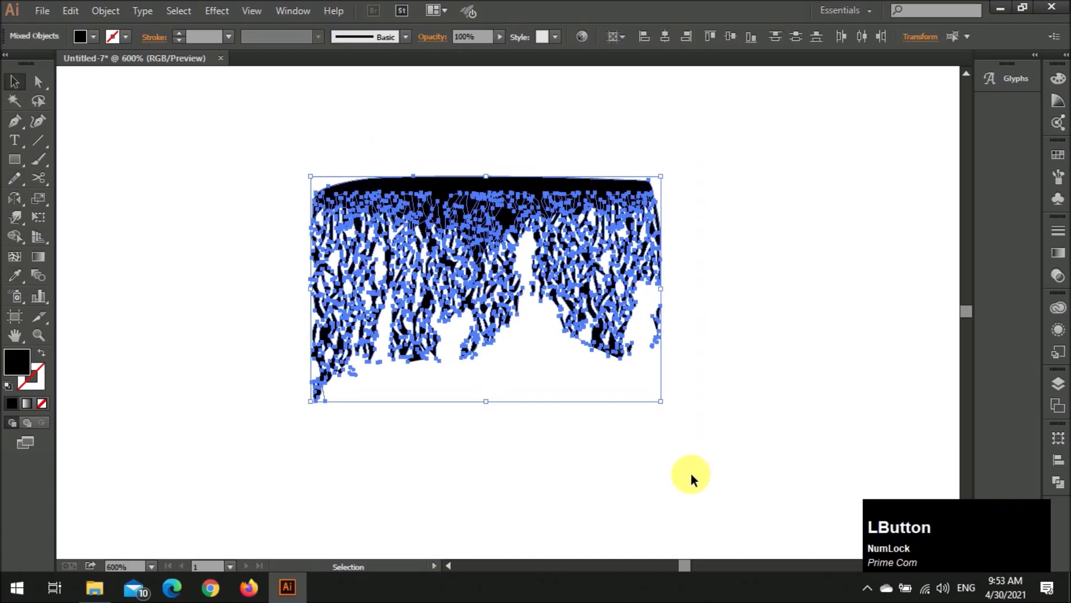
# Group the brush tip pieces and enter the group in isolation mode
pyautogui.press('g')
pyautogui.click(630, 423)
pyautogui.scroll(-3)
pyautogui.click(592, 331)
pyautogui.doubleClick(635, 359)
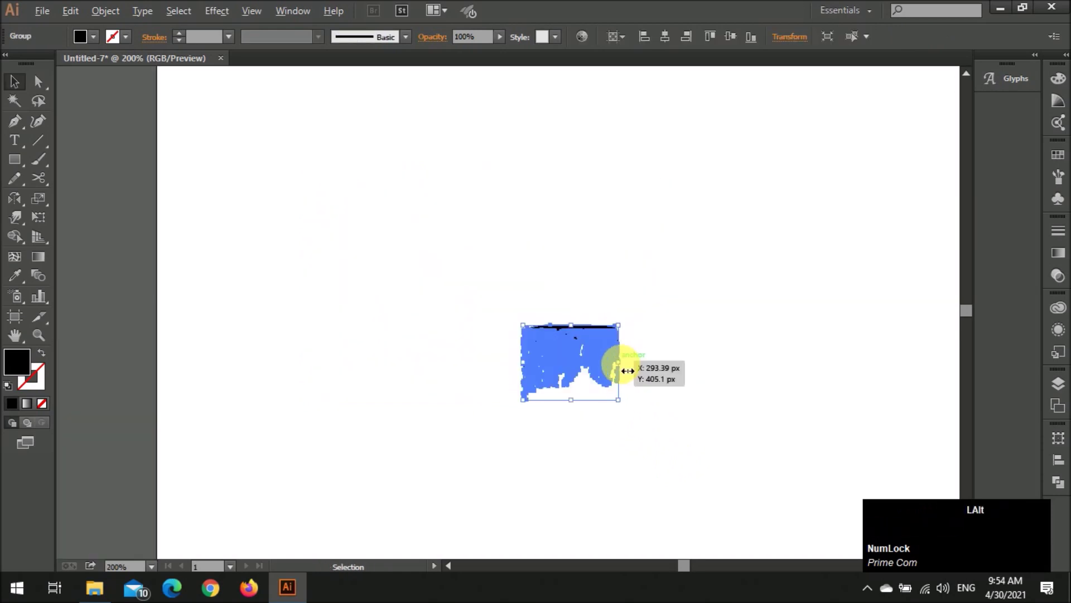
# Select and adjust individual bristle strands of the tip, deleting one
pyautogui.click(620, 373)
pyautogui.scroll(3)
pyautogui.click(535, 350)
pyautogui.scroll(3)
pyautogui.click(635, 321)
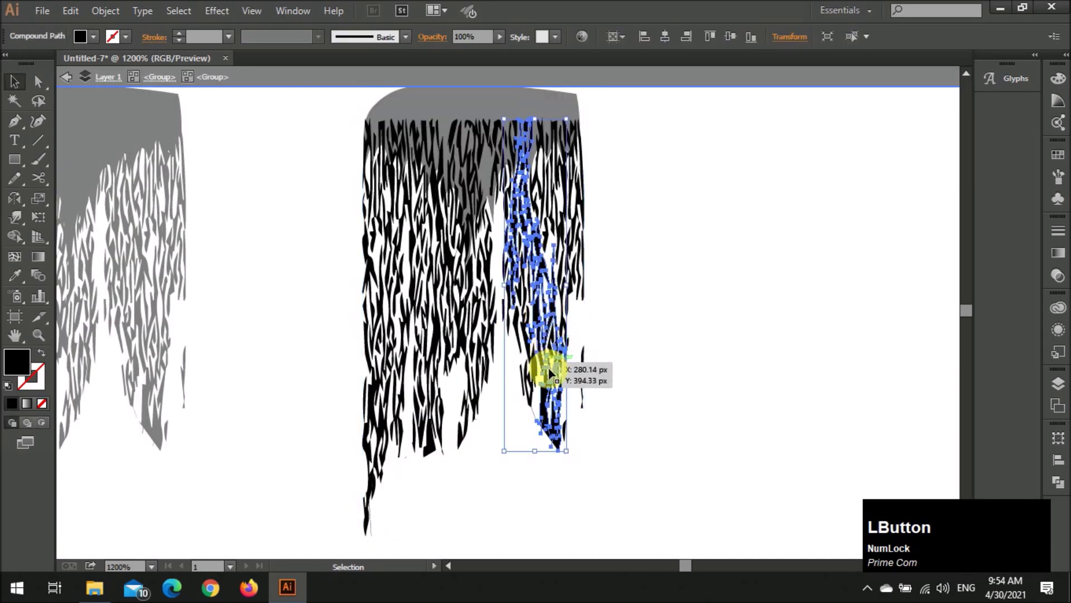
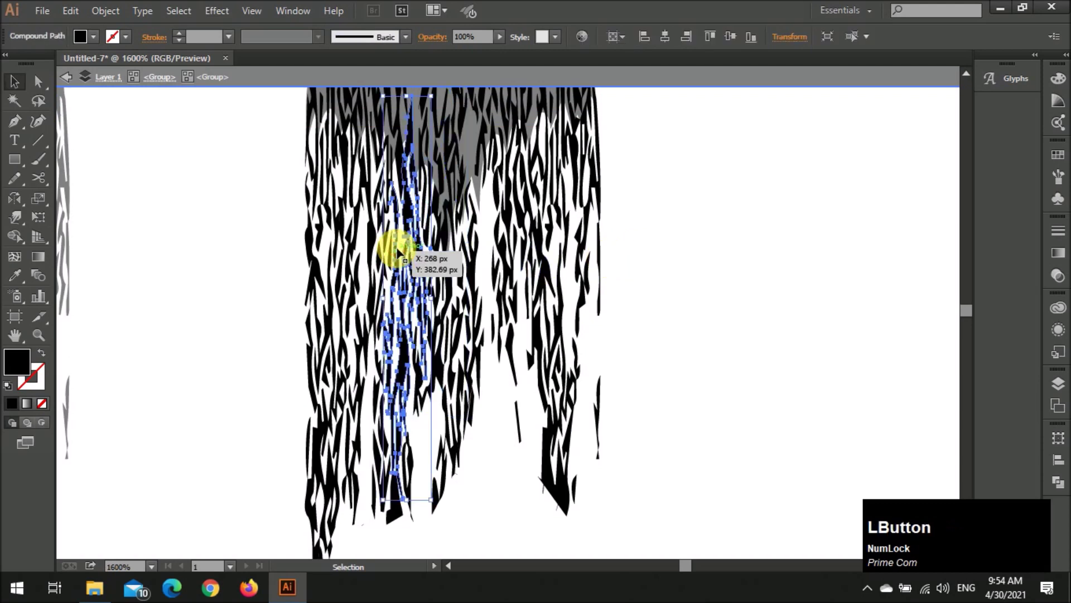
pyautogui.press('BackSpace')
pyautogui.click(657, 272)
# Drag the tip into the Brushes panel and add it as a new brush
pyautogui.scroll(-3)
pyautogui.scroll(3)
pyautogui.press('z')
pyautogui.click(658, 268)
pyautogui.scroll(-3)
pyautogui.click(719, 273)
pyautogui.scroll(-3)
# Confirm the new brush as an art brush in Art Brush Options
pyautogui.click(460, 208)
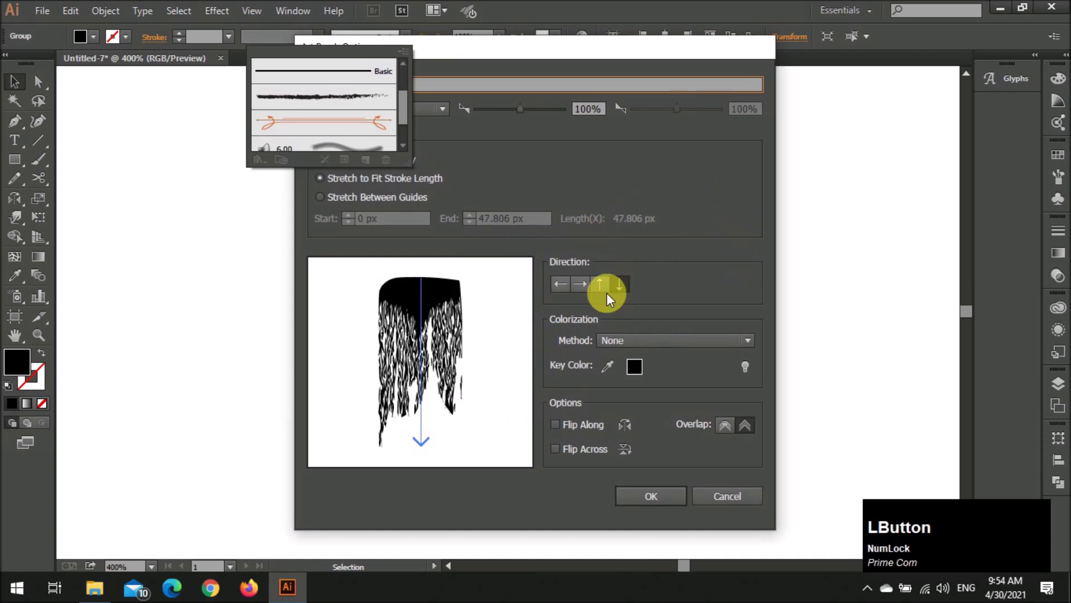
pyautogui.scroll(-3)
pyautogui.scroll(-3)
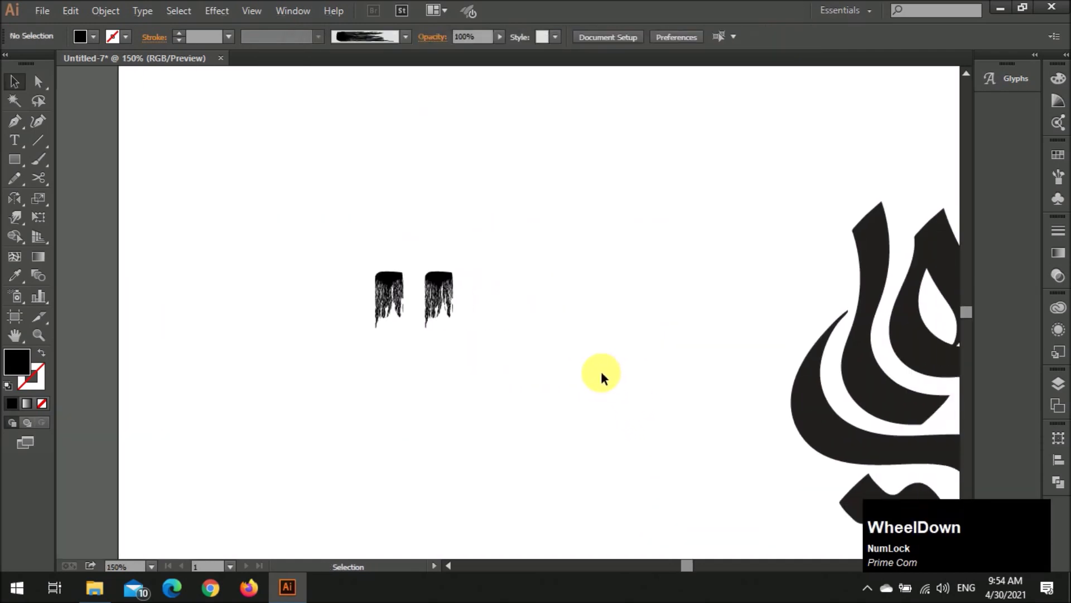
pyautogui.scroll(-3)
pyautogui.scroll(3)
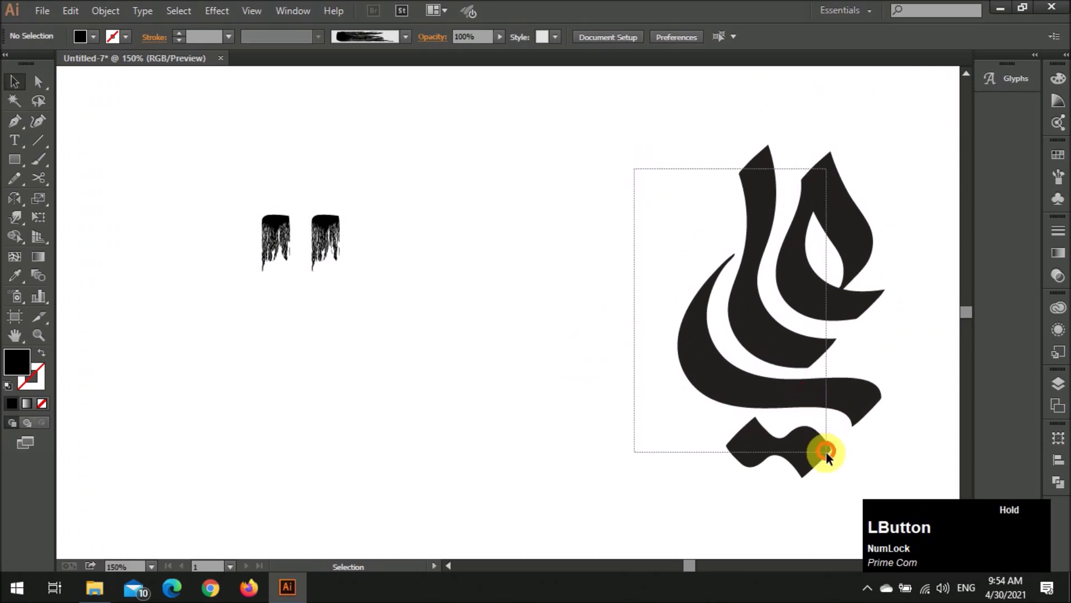
# Alt-drag a duplicate of the calligraphy word mark beside the original
pyautogui.click(408, 46)
pyautogui.scroll(-3)
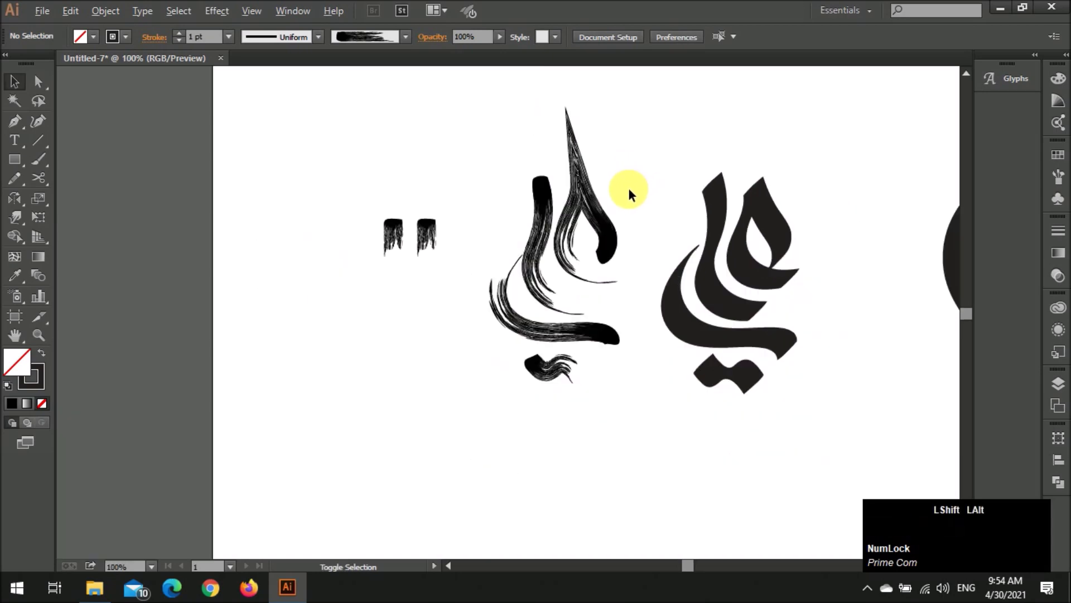
pyautogui.scroll(3)
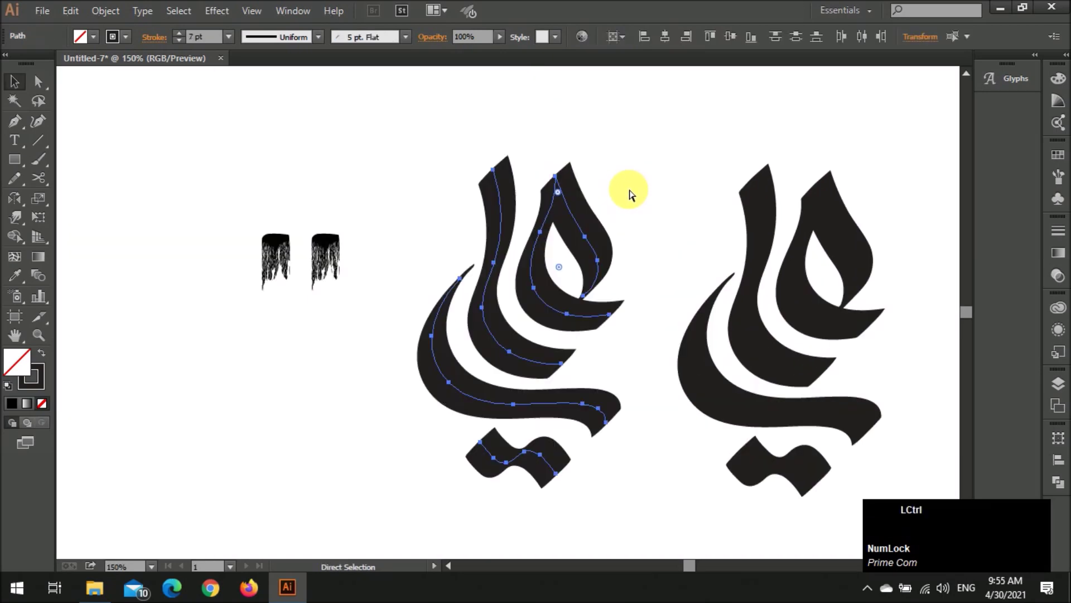
pyautogui.click(408, 191)
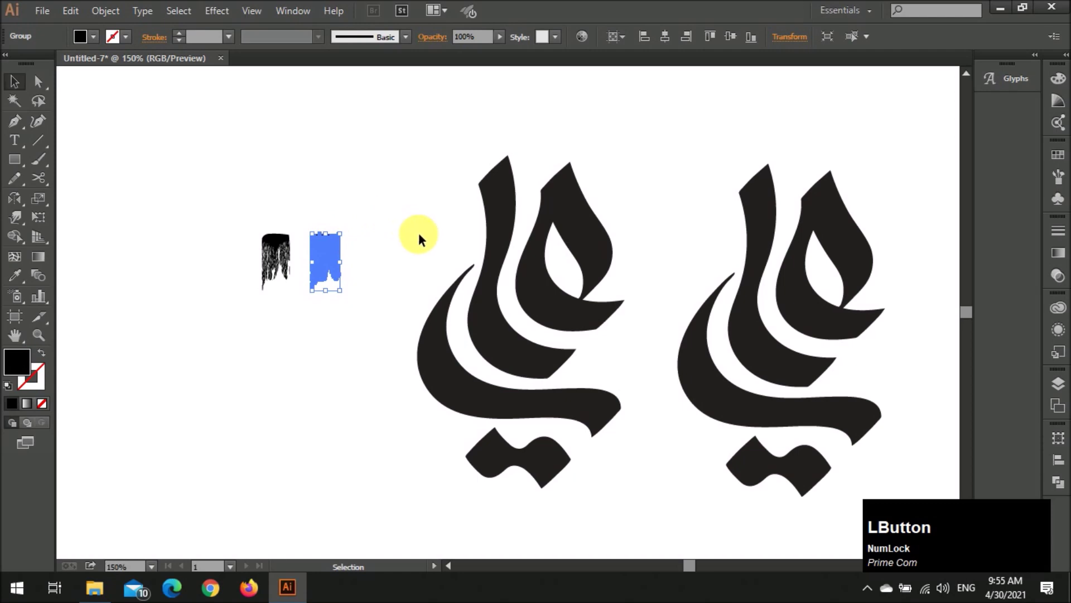
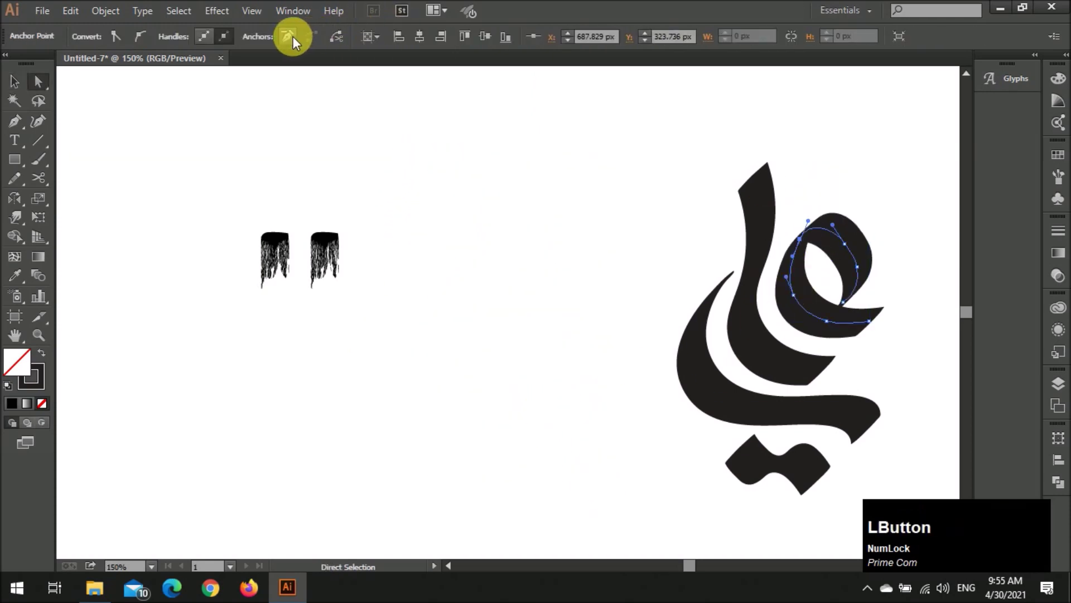
# Cut the inner teardrop loop's path at a chosen anchor point
pyautogui.press('z')
pyautogui.click(297, 41)
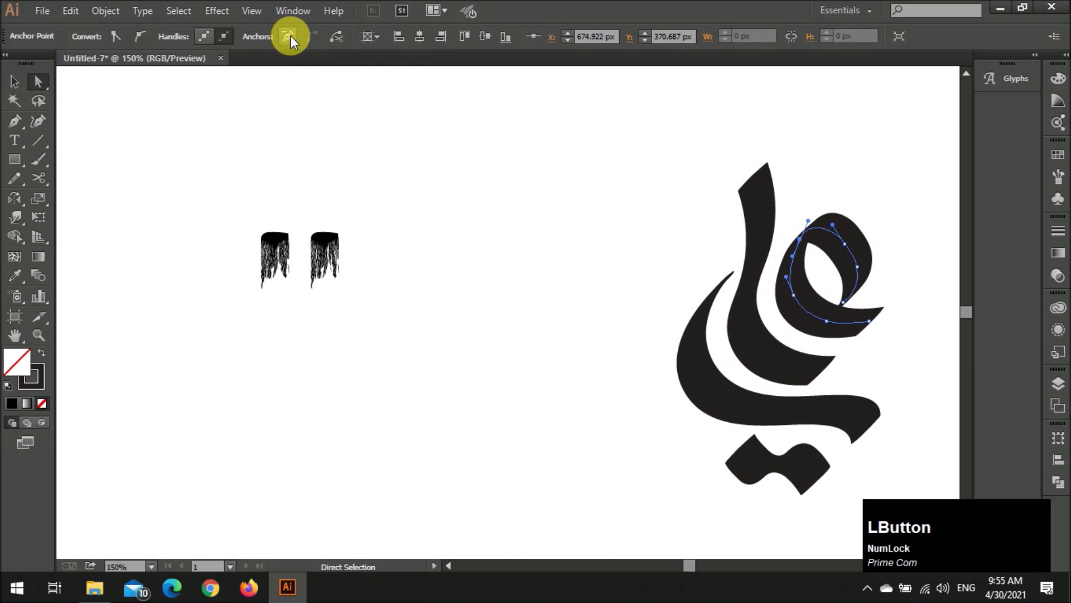
pyautogui.press('z')
pyautogui.click(348, 43)
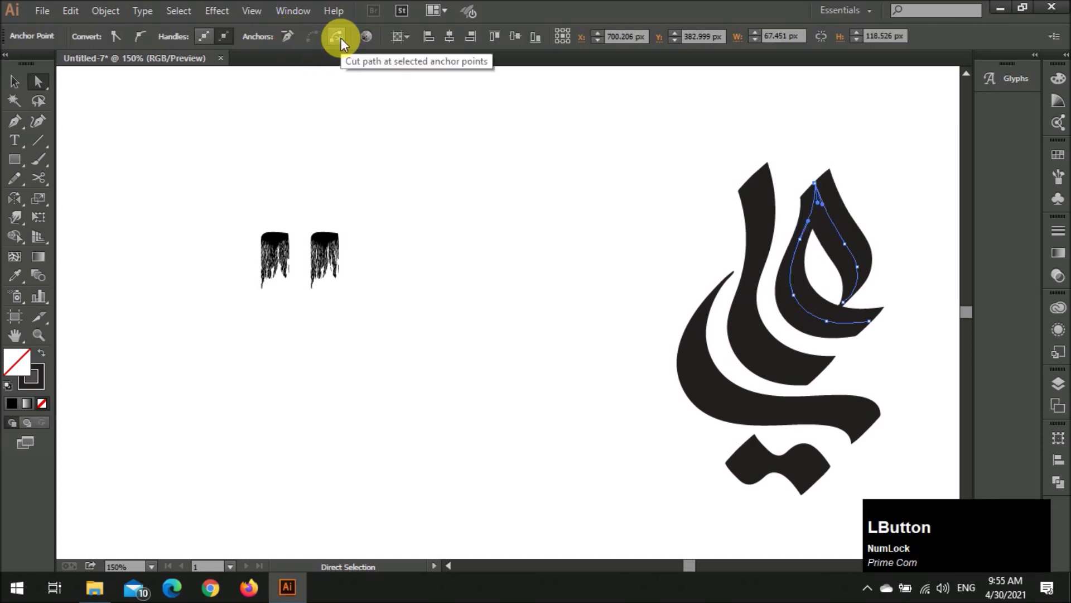
pyautogui.click(348, 44)
# Select further anchors on the loop and adjust its shape
pyautogui.click(669, 168)
pyautogui.click(820, 188)
pyautogui.press('v')
pyautogui.click(868, 179)
pyautogui.press('z')
pyautogui.click(890, 173)
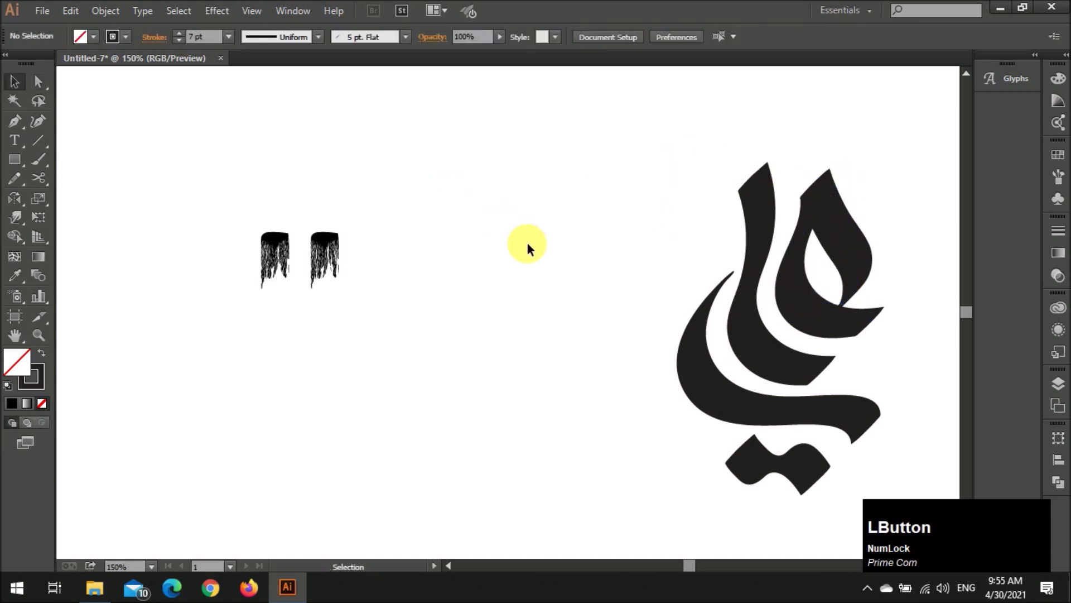
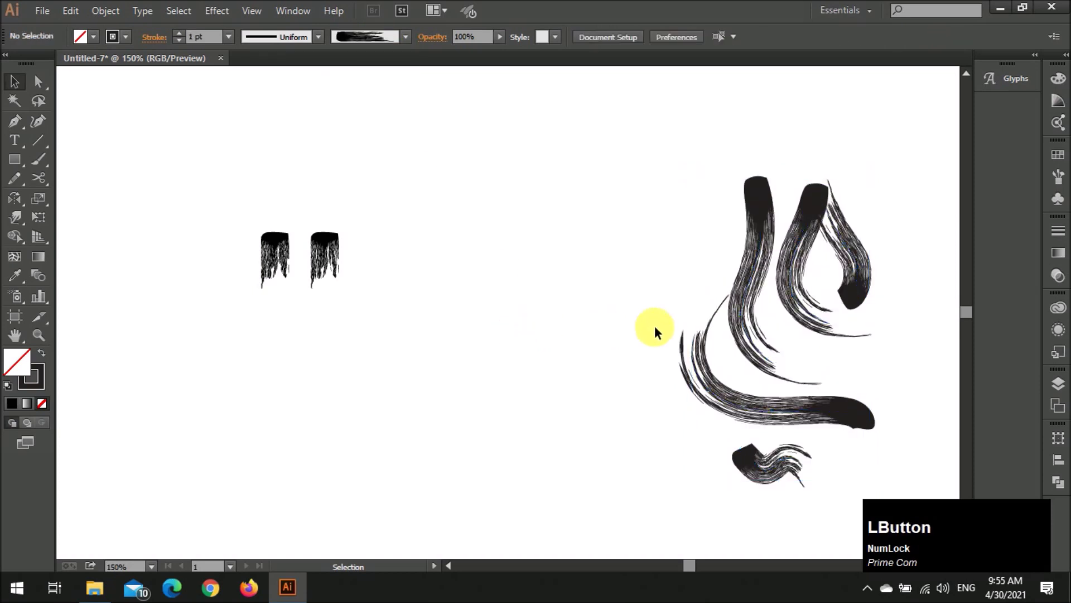
# Try a bristle brush on the loop stroke and tweak its anchor points
pyautogui.press('p')
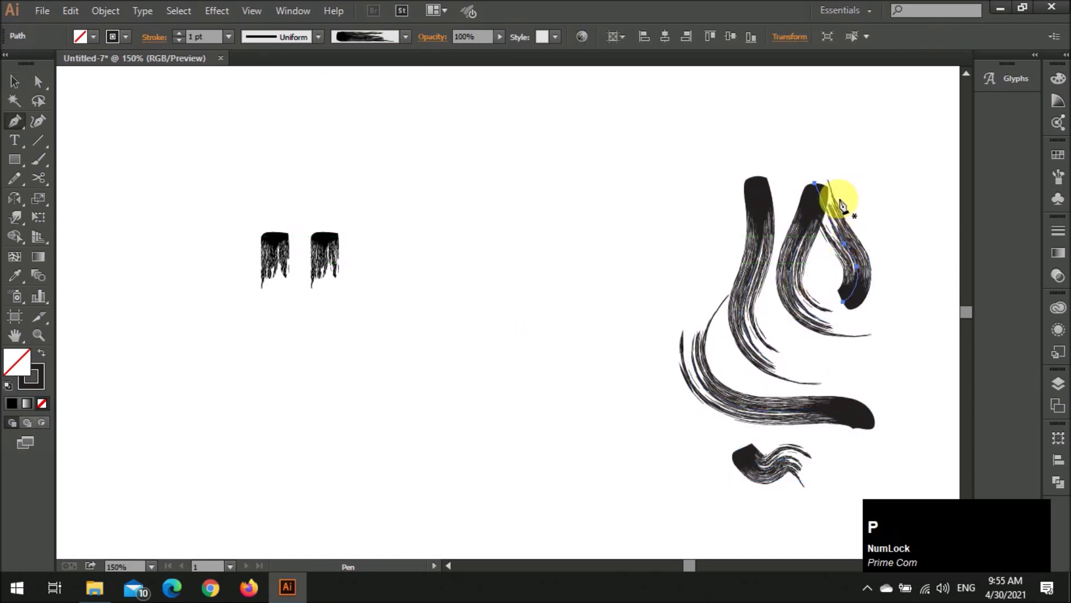
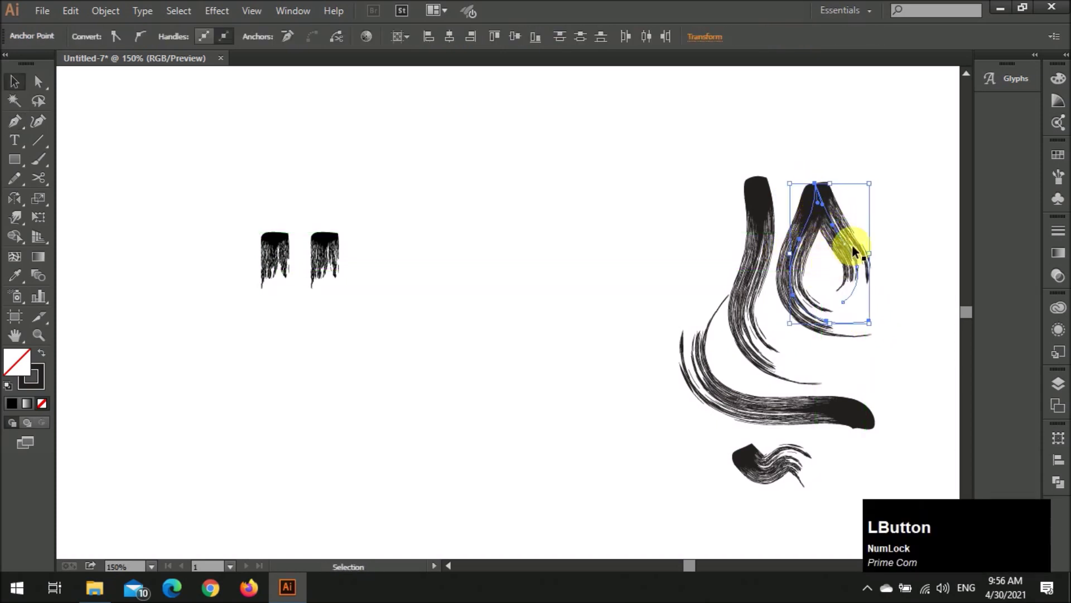
pyautogui.press('[')
pyautogui.click(964, 222)
pyautogui.scroll(-3)
pyautogui.press('v')
pyautogui.click(809, 314)
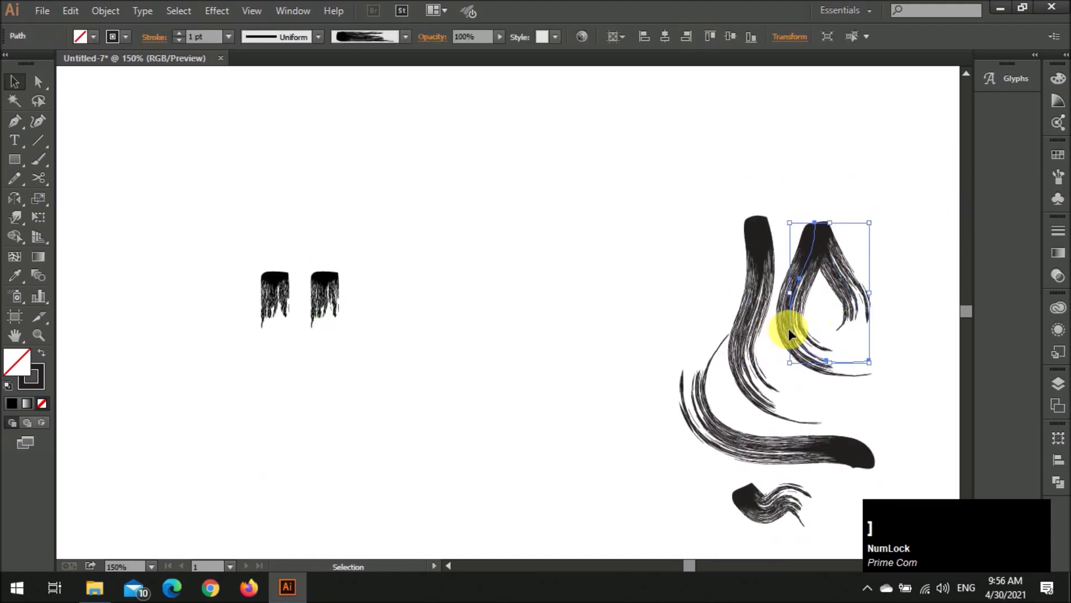
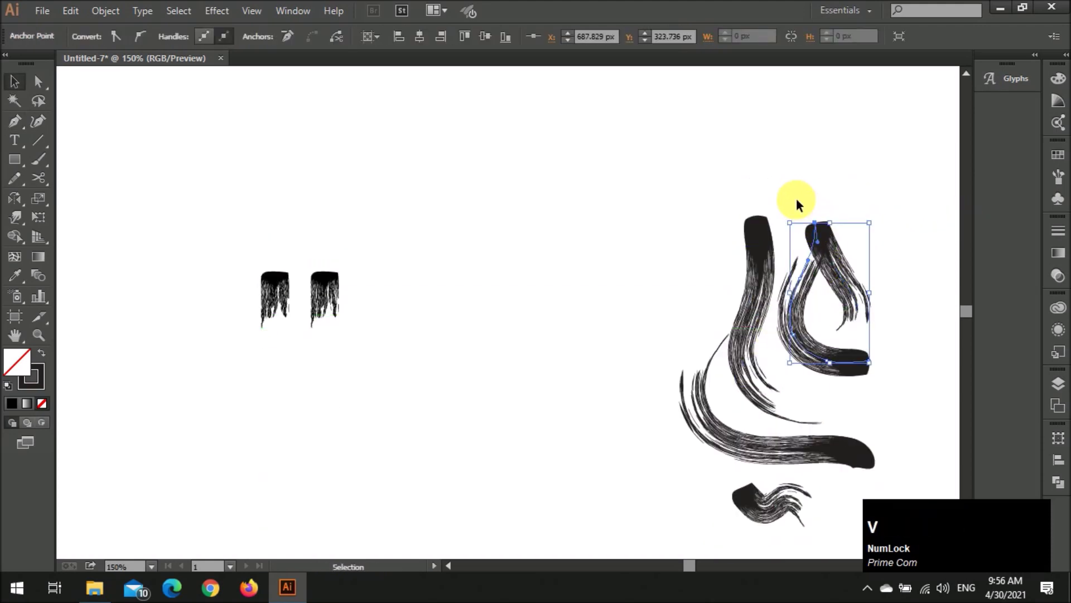
# Adjust the loop stroke's bottom and neighbouring anchors with Direct Selection
pyautogui.click(801, 200)
pyautogui.scroll(-3)
pyautogui.press('z')
pyautogui.click(793, 172)
pyautogui.scroll(-3)
pyautogui.scroll(-3)
pyautogui.click(723, 181)
pyautogui.scroll(-3)
pyautogui.click(664, 173)
# Undo the bristle-brush edits back to the solid word marks
pyautogui.scroll(-3)
pyautogui.scroll(3)
pyautogui.scroll(-3)
pyautogui.scroll(3)
pyautogui.write('ZZZZ')
pyautogui.press('z')
pyautogui.press('z')
# Select both calligraphy word marks and start dragging a copy leftward
pyautogui.click(463, 276)
pyautogui.scroll(-3)
pyautogui.scroll(3)
pyautogui.click(673, 228)
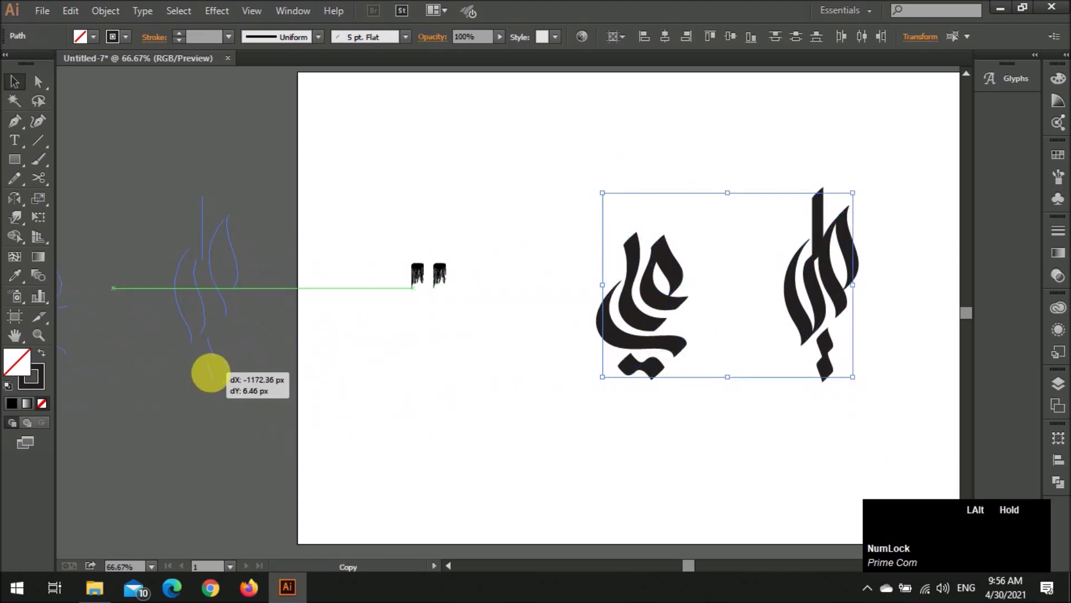
# Place the word mark copy to the left and select the right-hand brush-stroke sample
pyautogui.click(399, 379)
pyautogui.scroll(3)
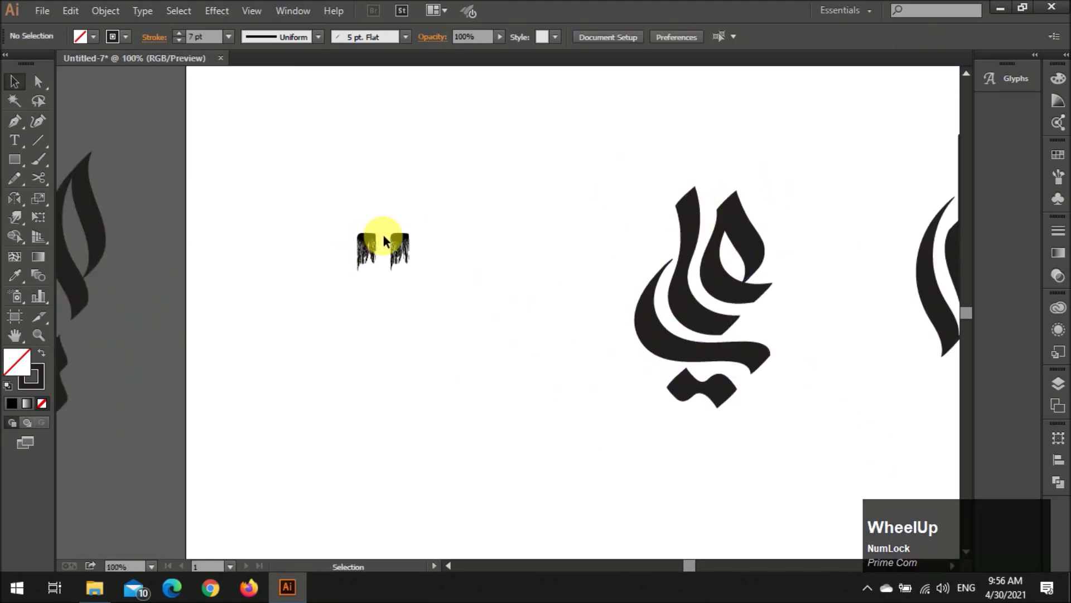
pyautogui.scroll(3)
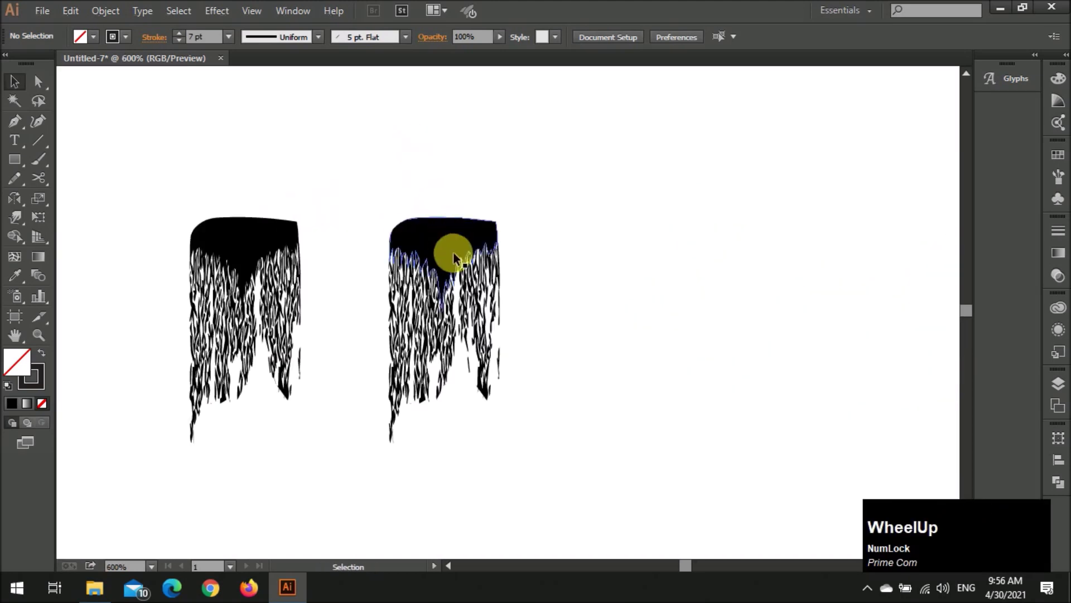
pyautogui.click(470, 250)
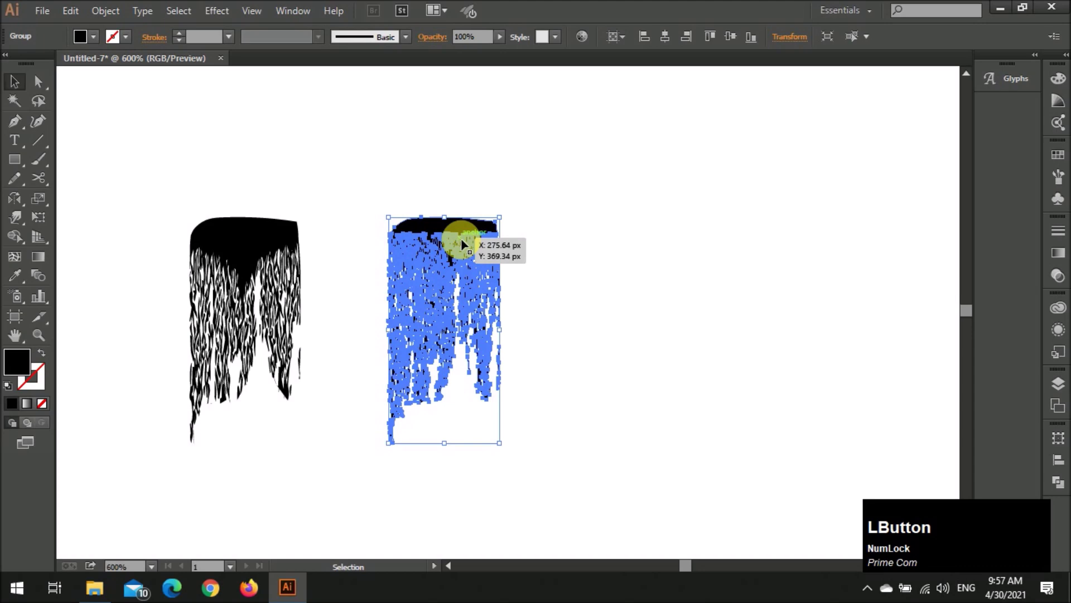
pyautogui.scroll(3)
# Draw a swatch rectangle beside the samples and fill it medium brown
pyautogui.click(319, 161)
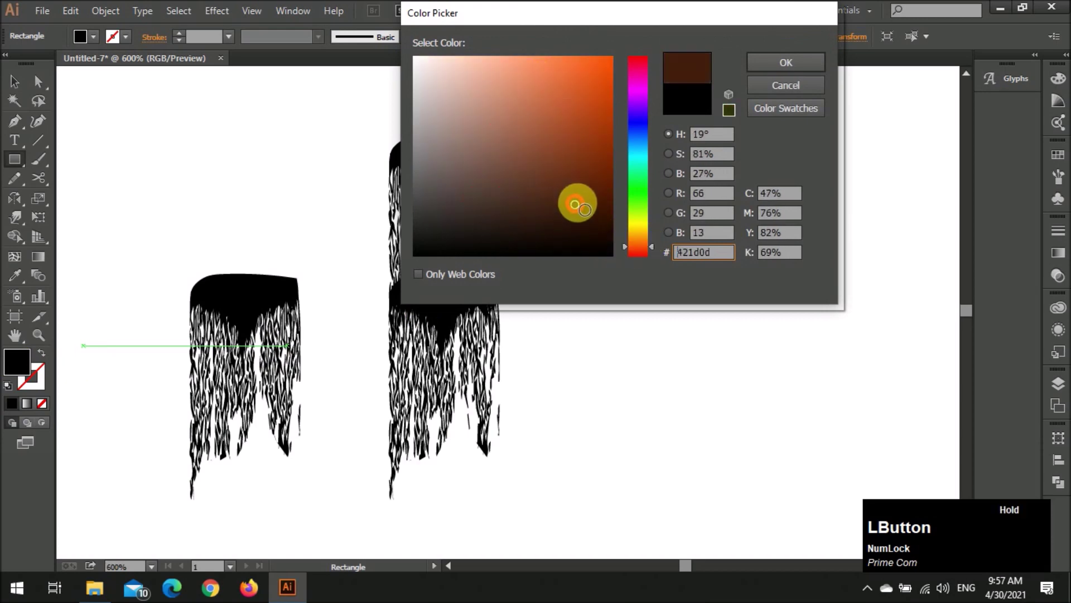
pyautogui.press('v')
pyautogui.click(688, 155)
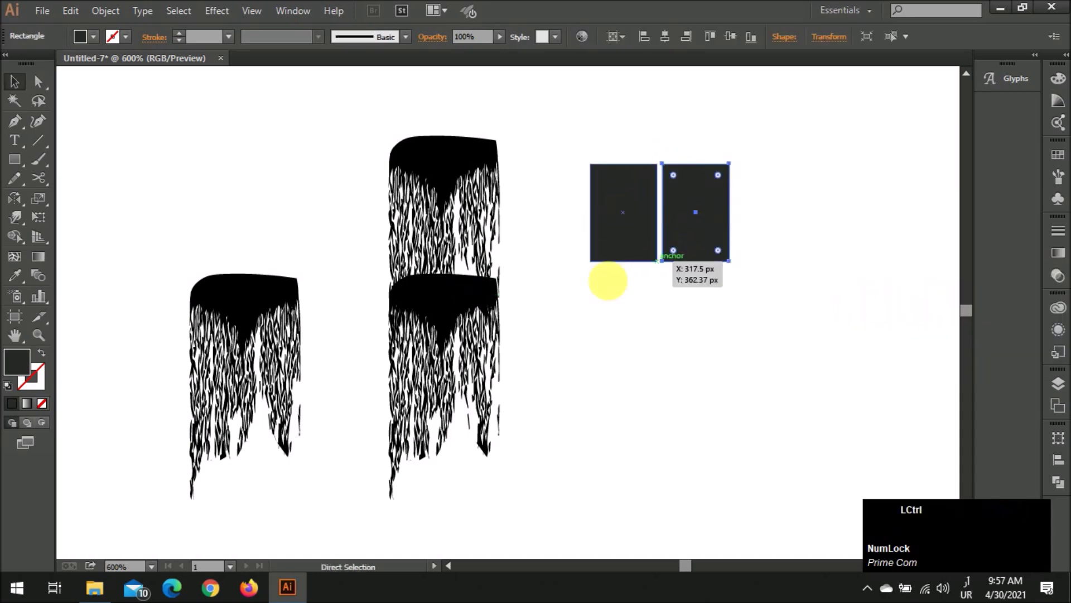
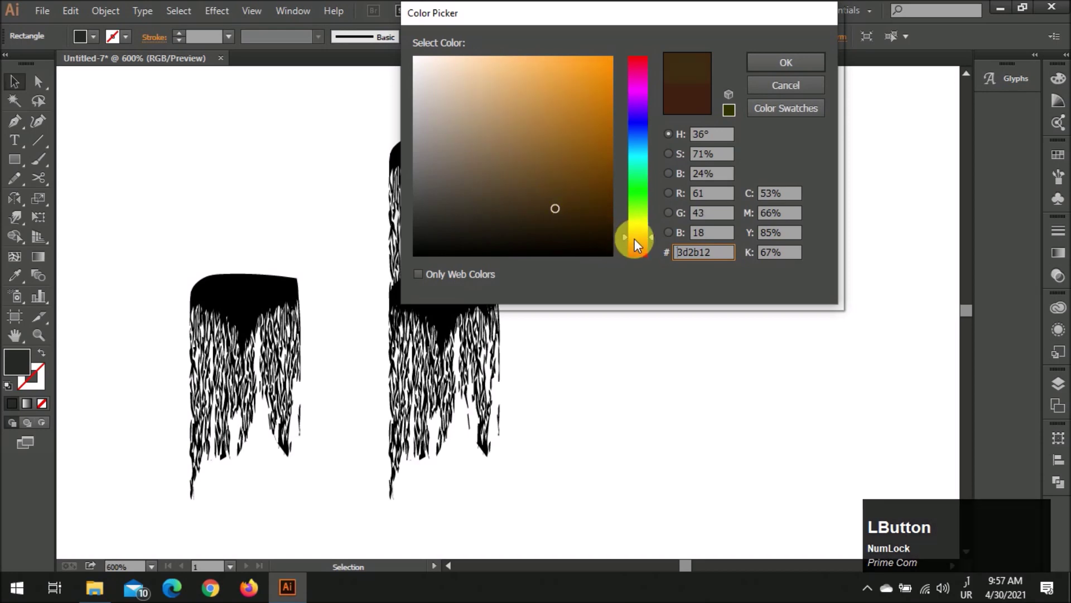
pyautogui.click(640, 247)
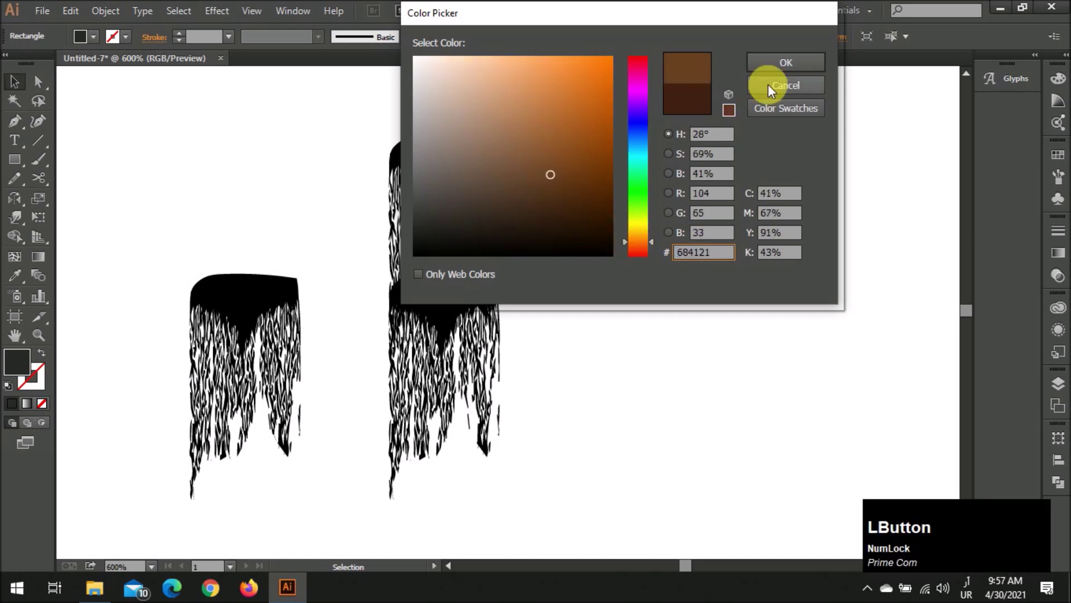
pyautogui.click(498, 115)
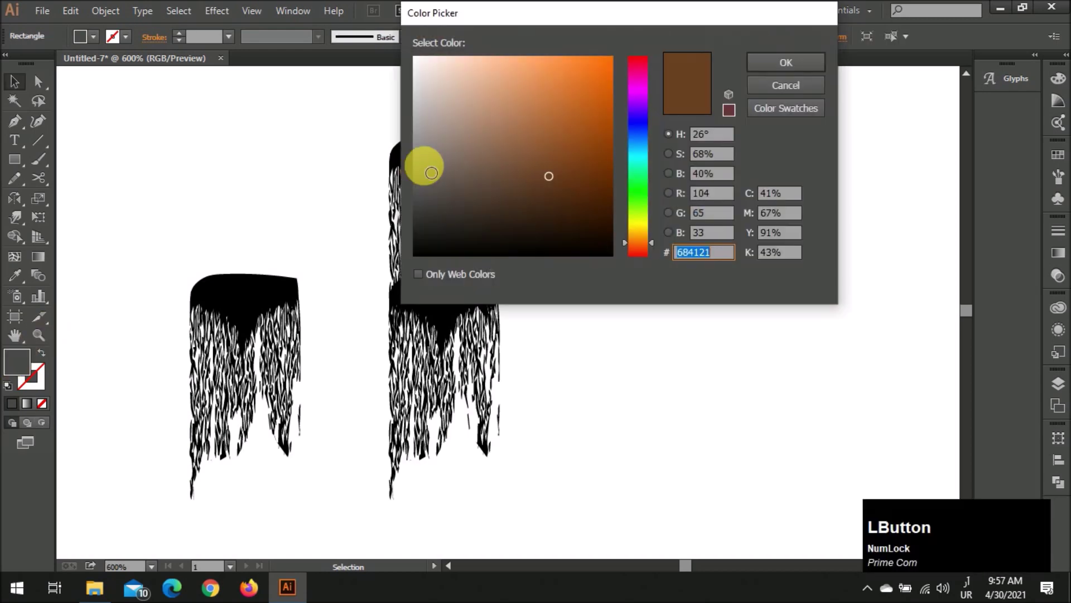
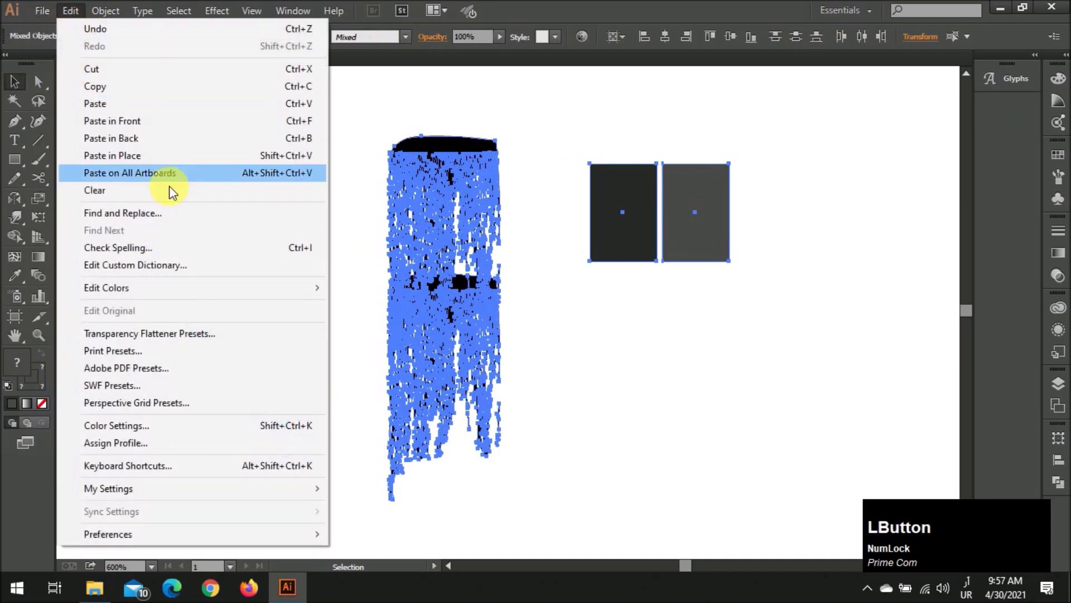
# Add further swatch rectangles, shading the third to a lighter tan
pyautogui.press('v')
pyautogui.click(630, 352)
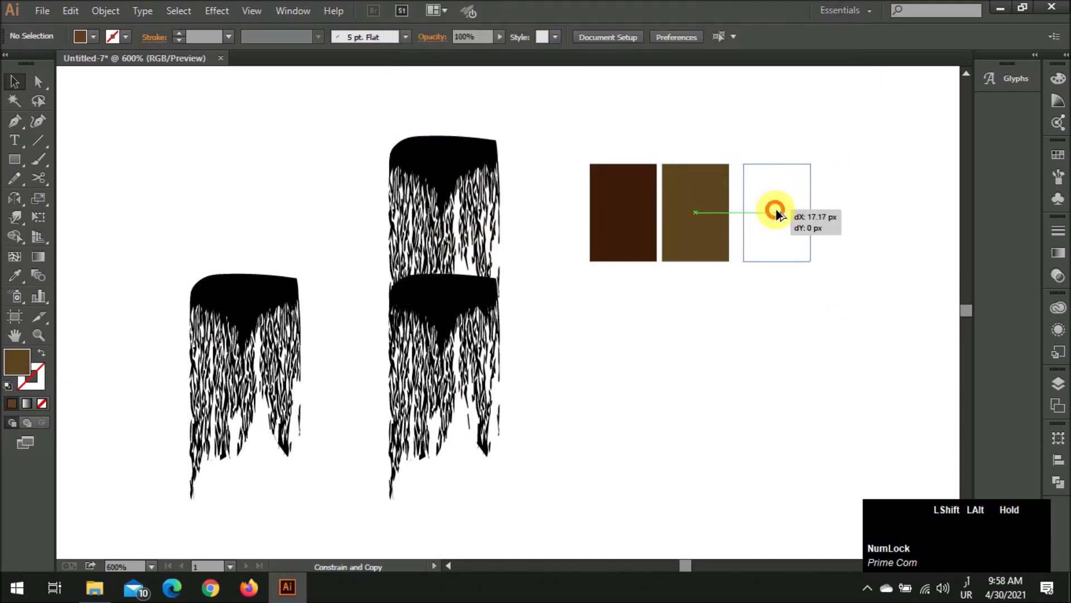
pyautogui.click(684, 221)
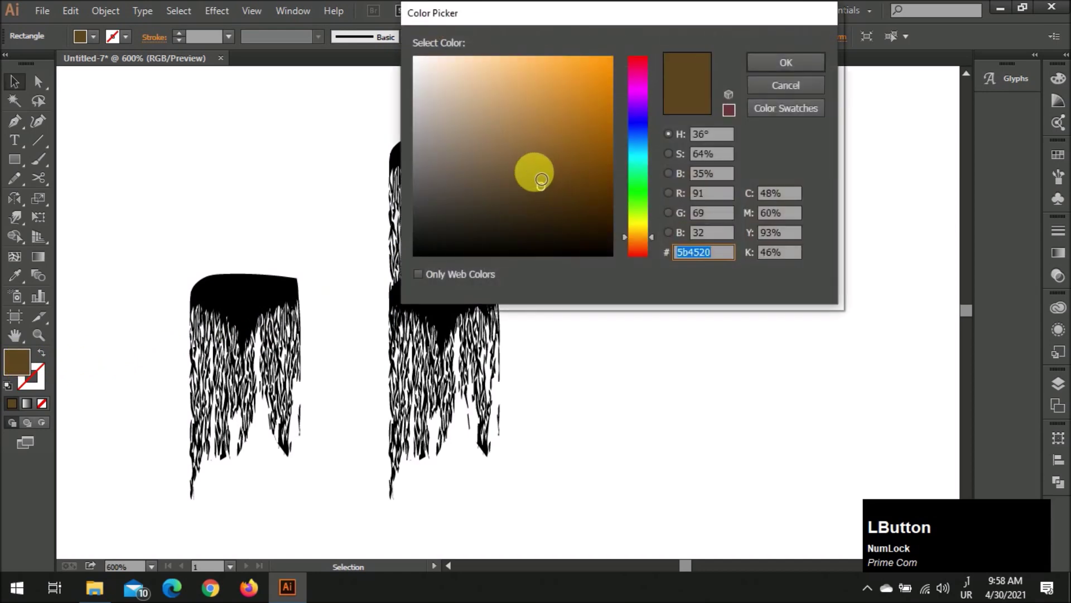
pyautogui.press('l')
pyautogui.click(704, 222)
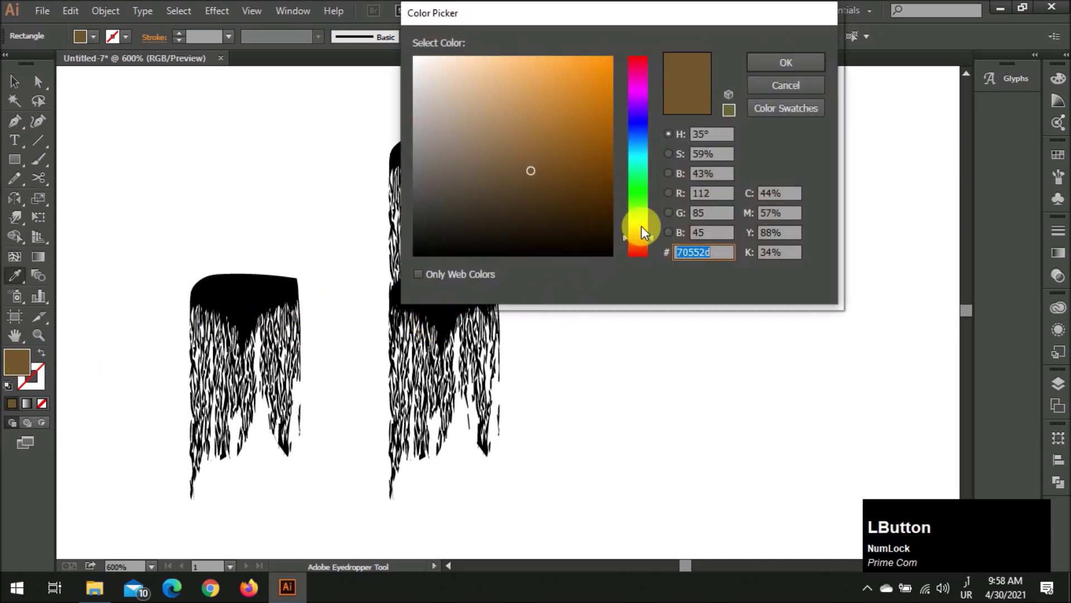
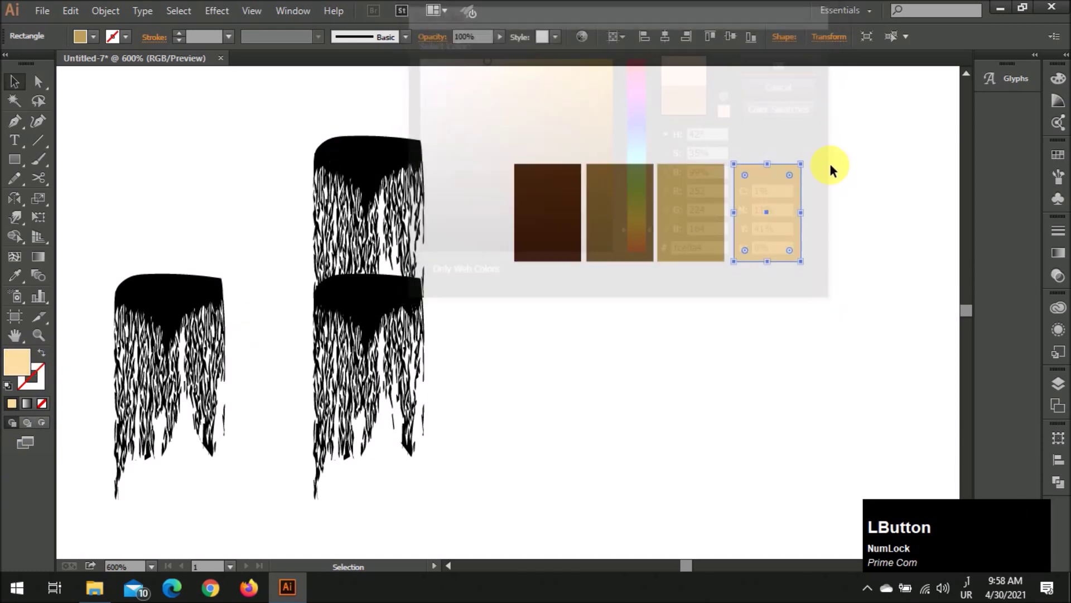
pyautogui.scroll(-3)
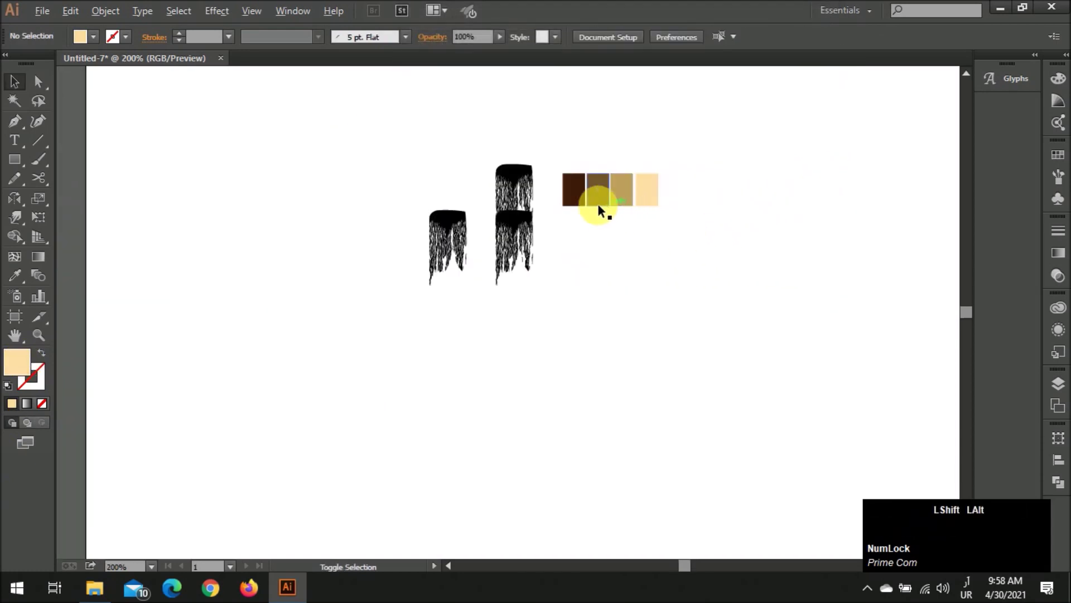
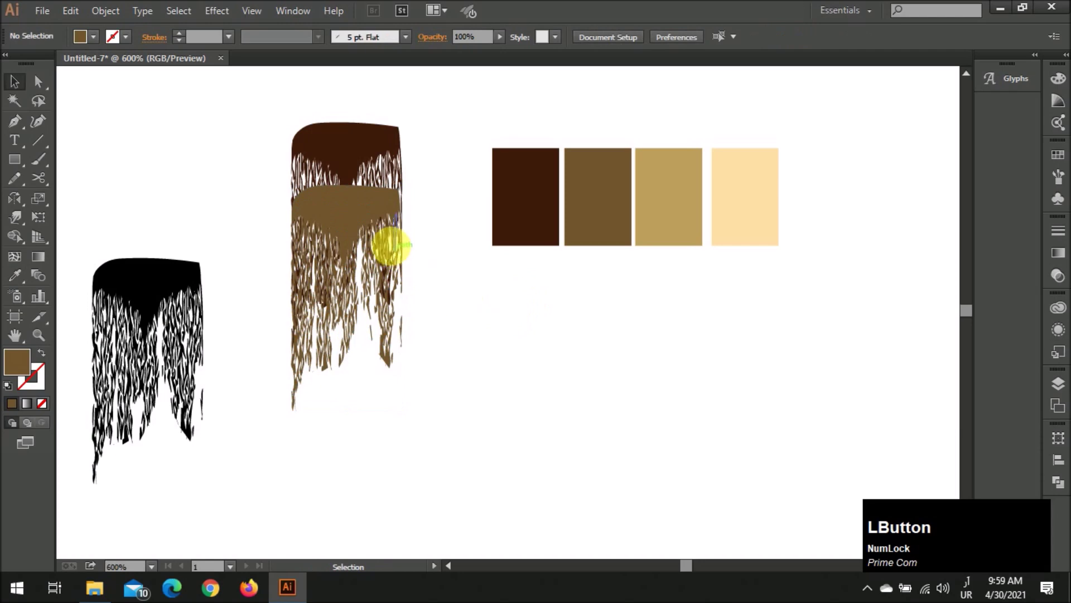
# Select the strands of the coloured brush sample
pyautogui.press('Down')
pyautogui.press('Up')
pyautogui.click(414, 284)
pyautogui.click(391, 332)
pyautogui.click(431, 350)
pyautogui.press('z')
pyautogui.click(427, 346)
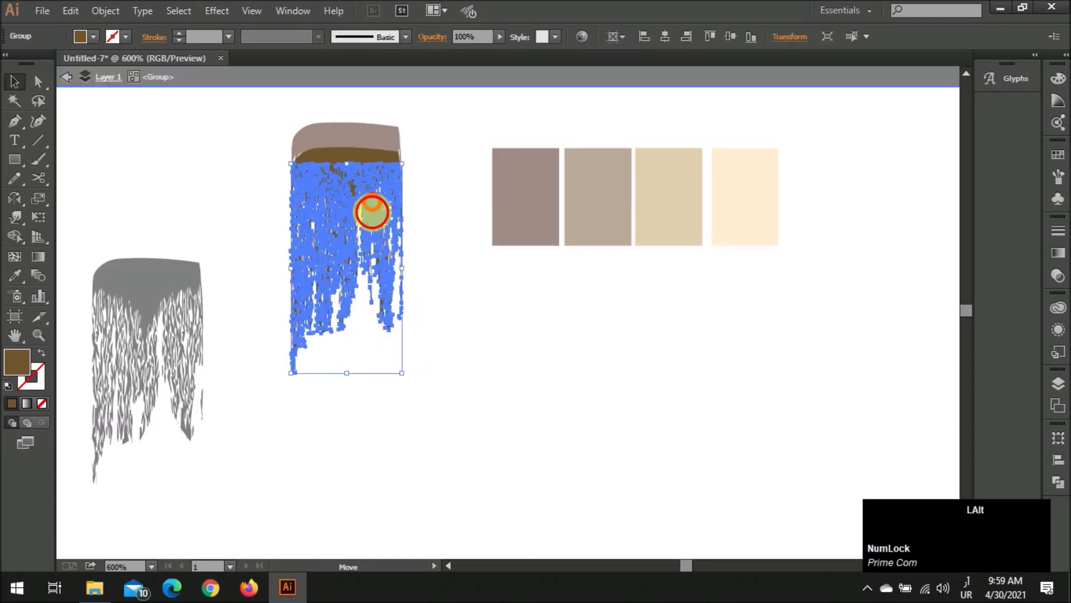
# Drop a copy of the strands slightly lower and fill it with the tan swatch
pyautogui.press('z')
pyautogui.click(440, 293)
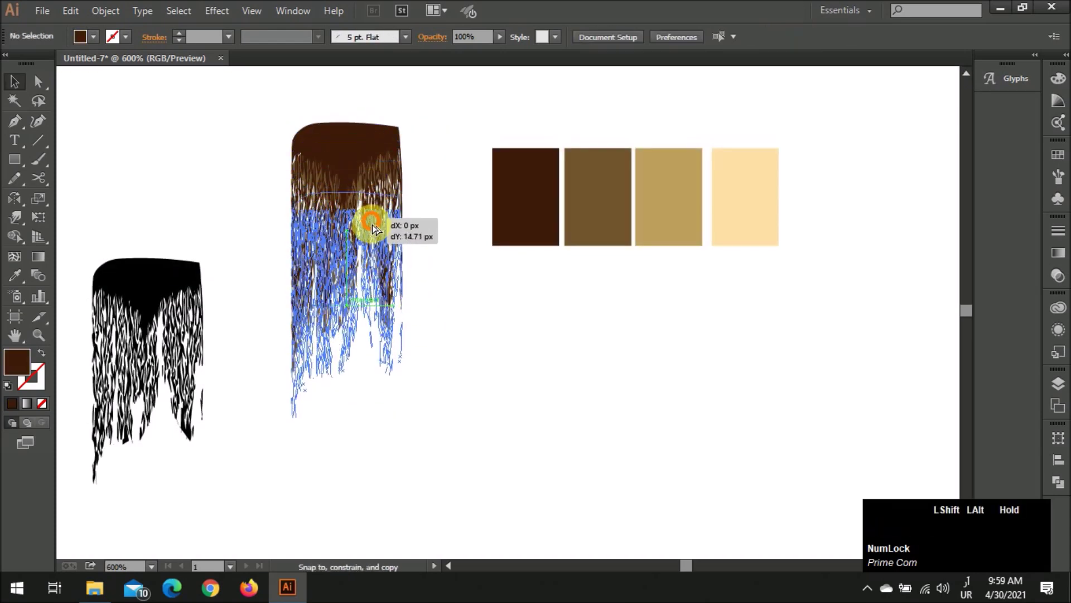
pyautogui.click(661, 210)
pyautogui.press('v')
pyautogui.click(538, 334)
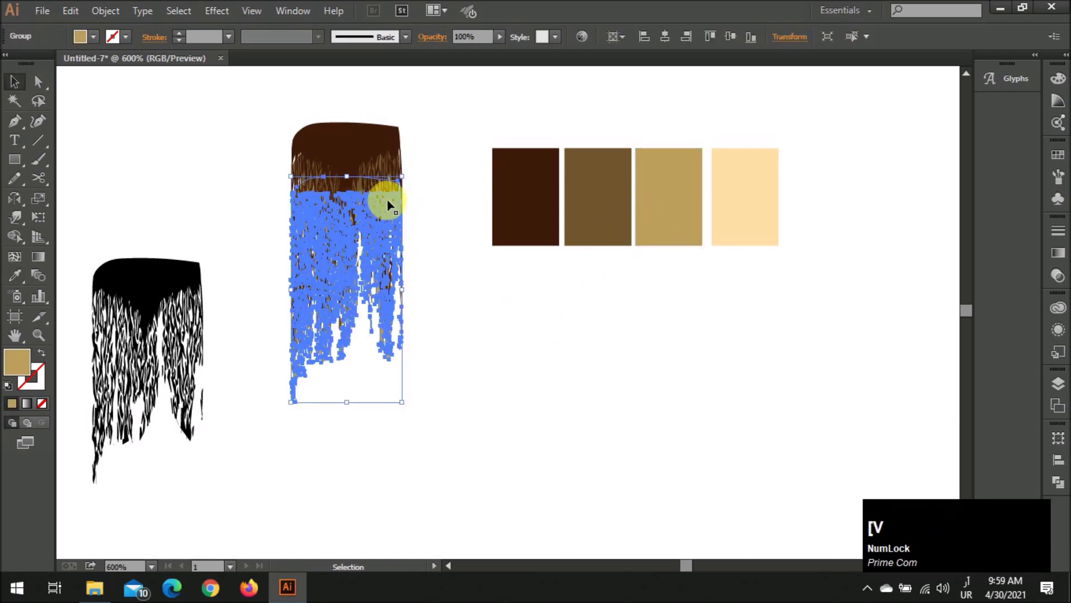
# Copy another layer of strands lower and colour it cream
pyautogui.click(437, 263)
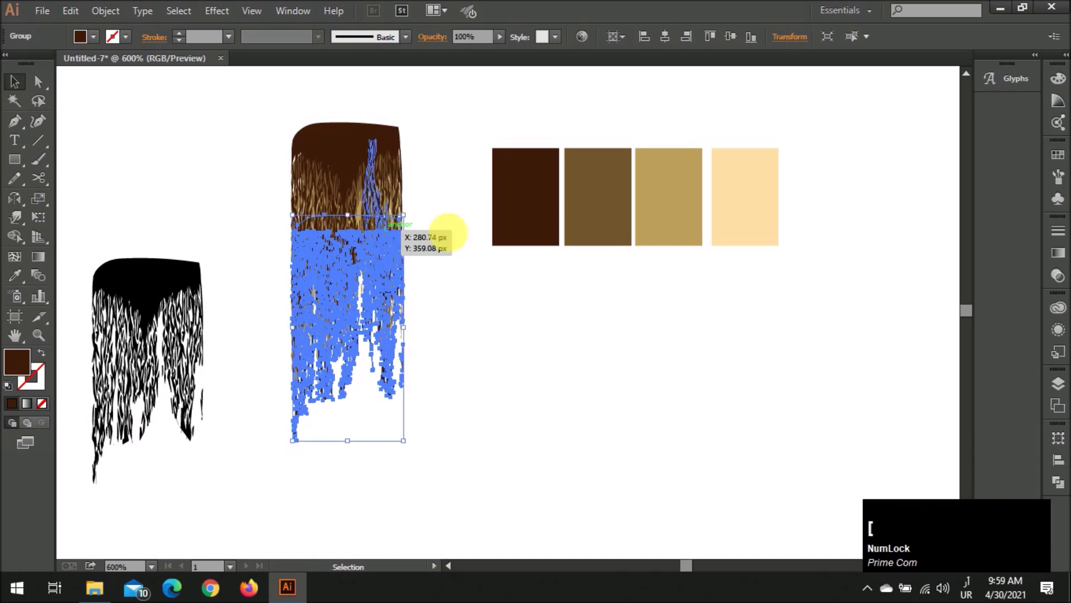
pyautogui.click(748, 211)
pyautogui.press('v')
pyautogui.click(595, 345)
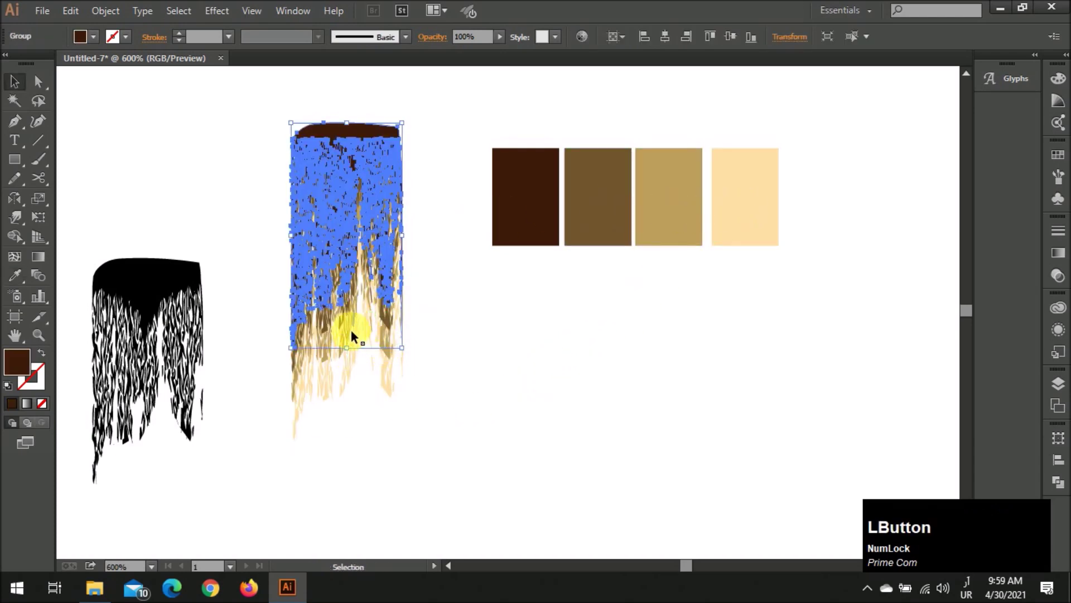
pyautogui.click(352, 349)
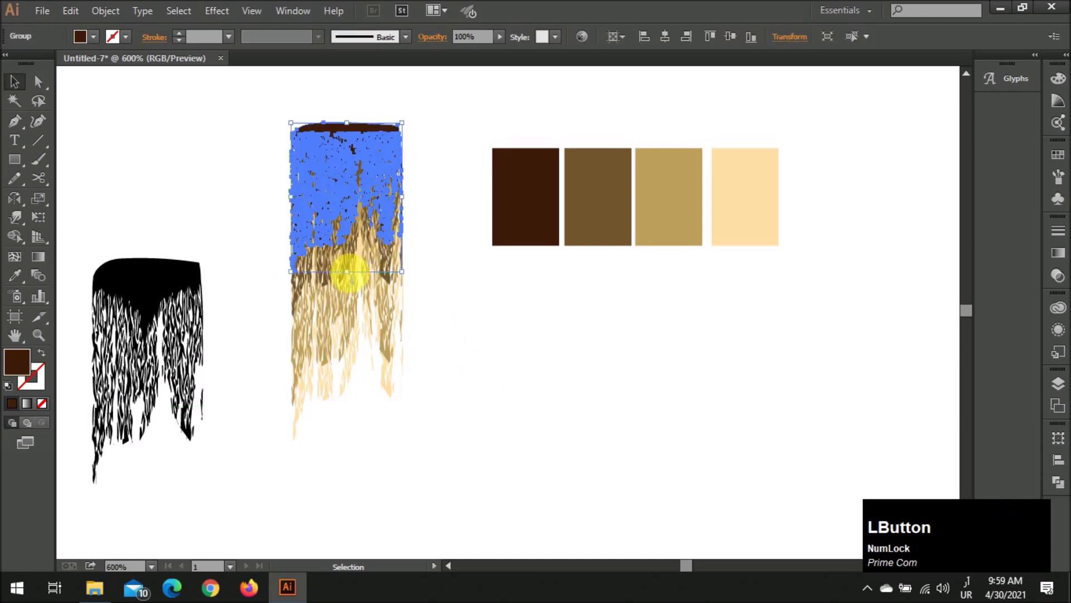
# Select the recoloured sample and mirror a copy via Transform > Reflect
pyautogui.scroll(-3)
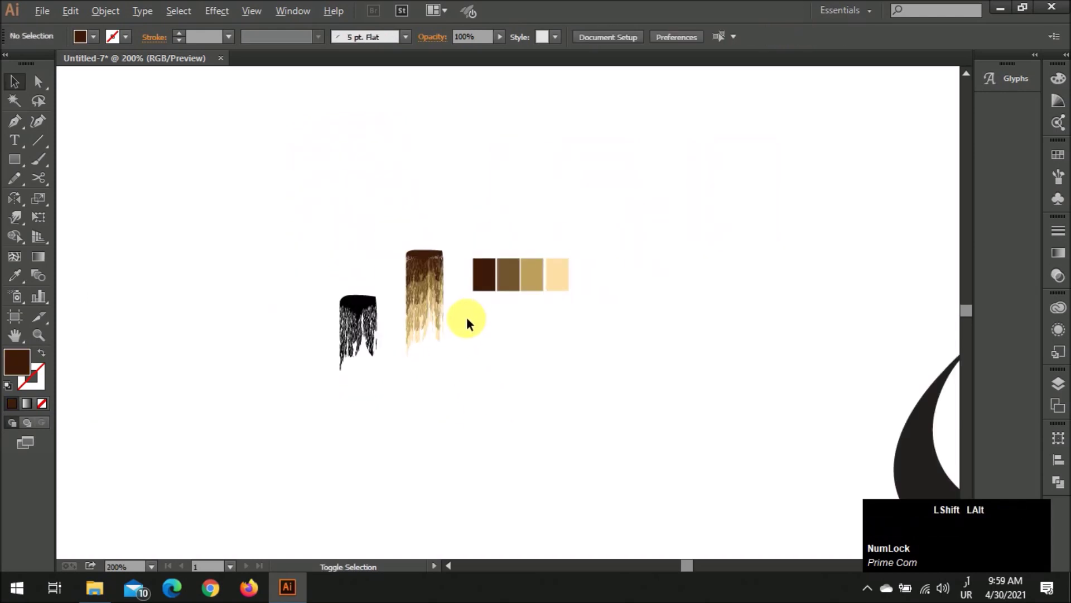
pyautogui.scroll(3)
pyautogui.click(425, 211)
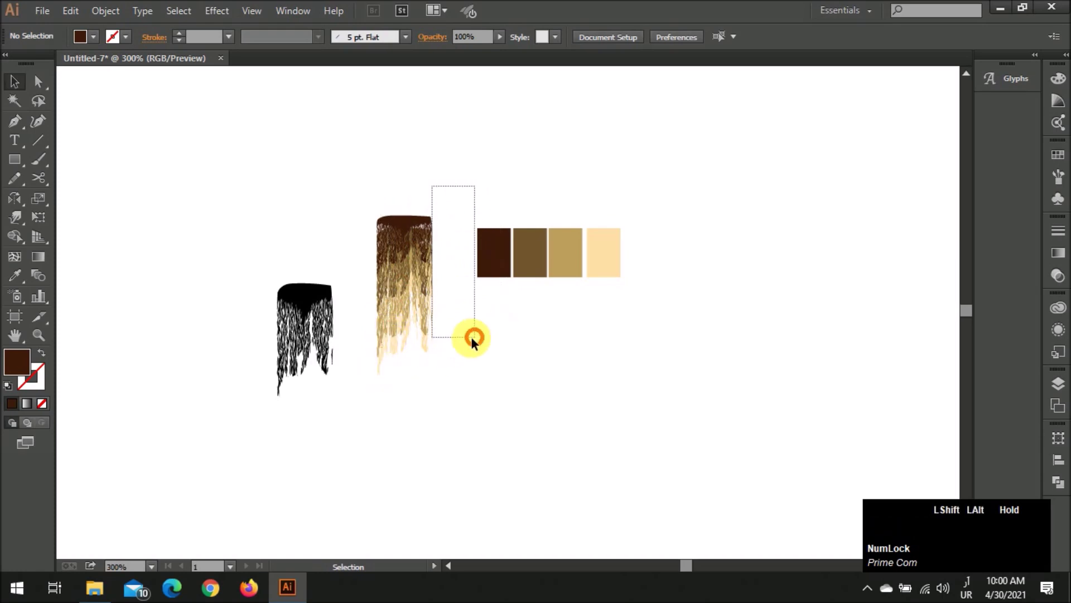
pyautogui.scroll(3)
pyautogui.click(456, 328)
pyautogui.click(404, 125)
pyautogui.press('alt+o')
pyautogui.press('alt+o')
pyautogui.write('ote')
pyautogui.press('Return')
# Reflect again, clear the selection and enter the coloured bristle group
pyautogui.click(454, 284)
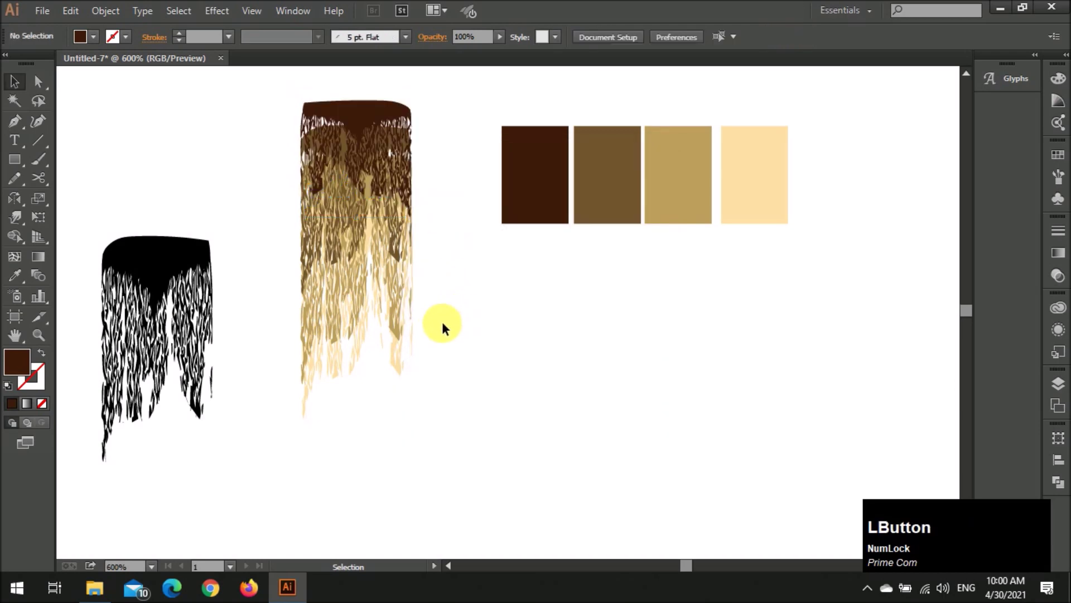
pyautogui.press('alt+o')
pyautogui.write('te')
pyautogui.press('KP_Enter')
pyautogui.click(507, 357)
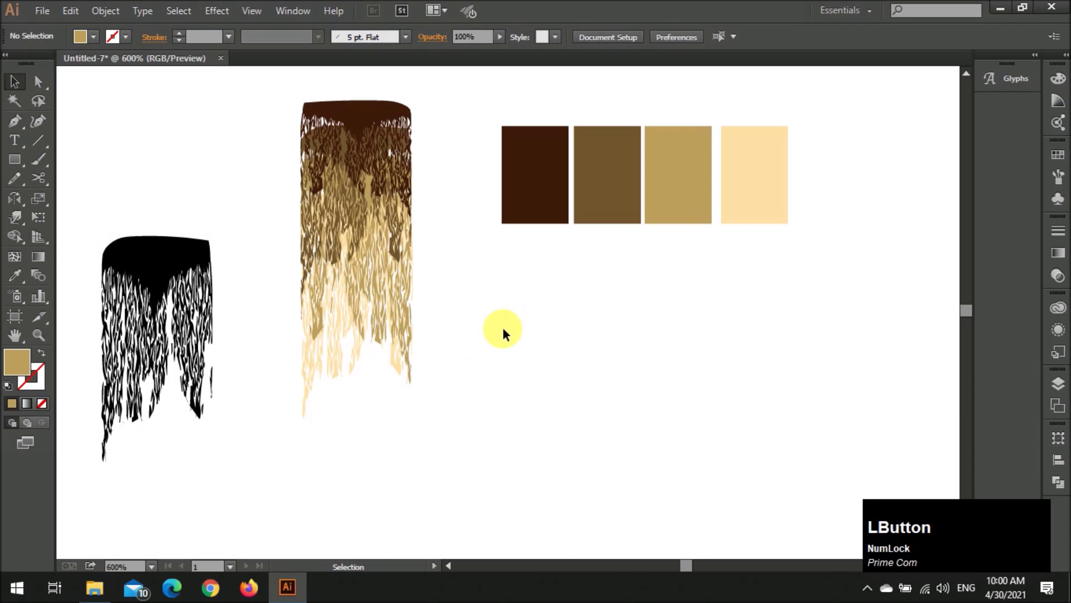
pyautogui.scroll(3)
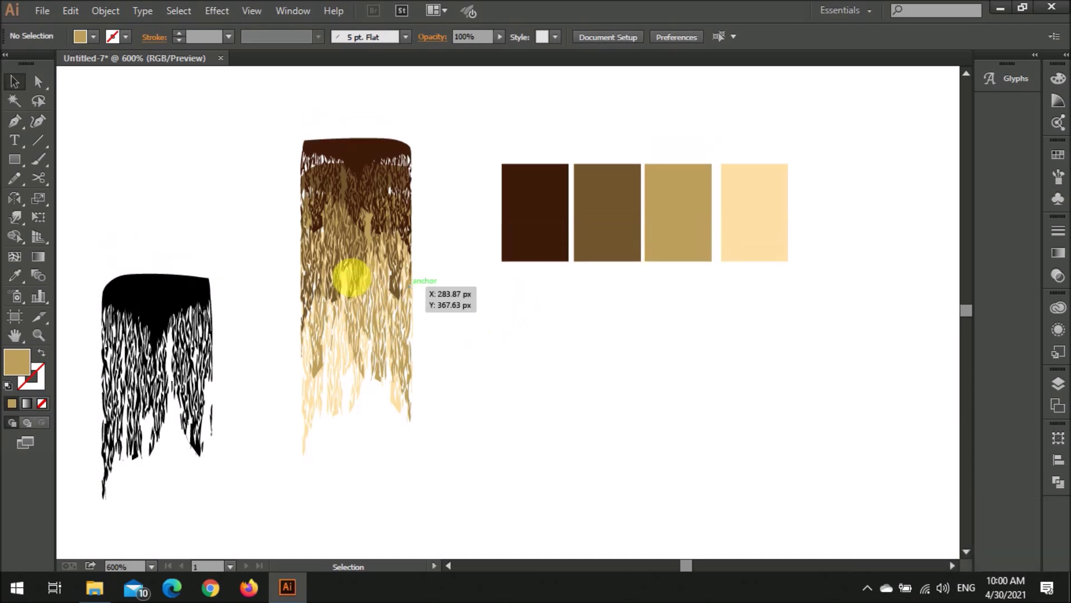
pyautogui.click(333, 276)
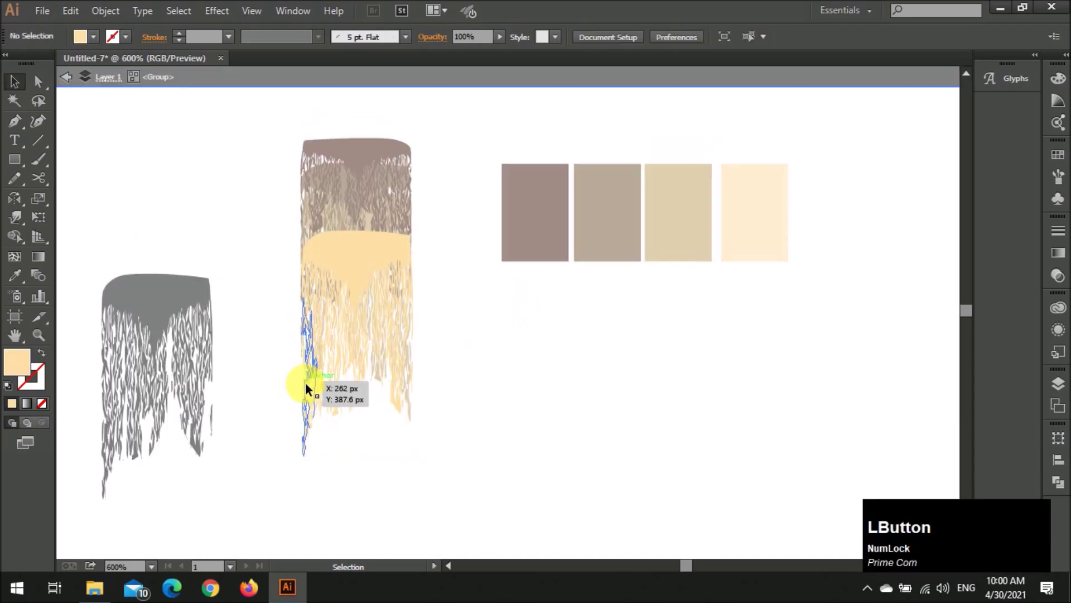
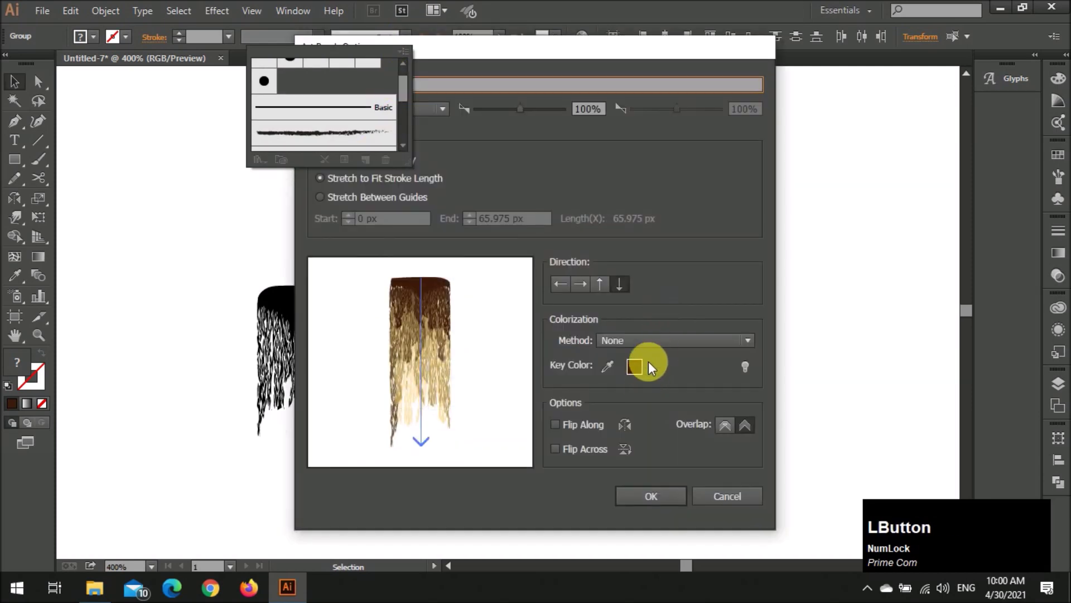
# Confirm the gold-brown art brush and paint the copied centre guide paths with it
pyautogui.click(673, 503)
pyautogui.scroll(-3)
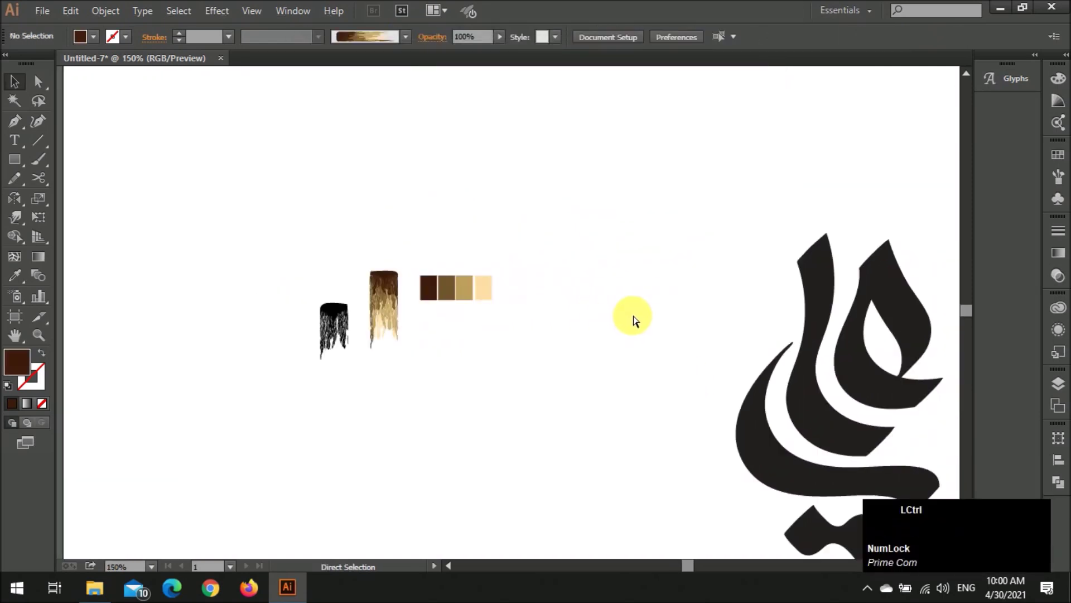
pyautogui.scroll(-3)
pyautogui.click(628, 274)
pyautogui.scroll(-3)
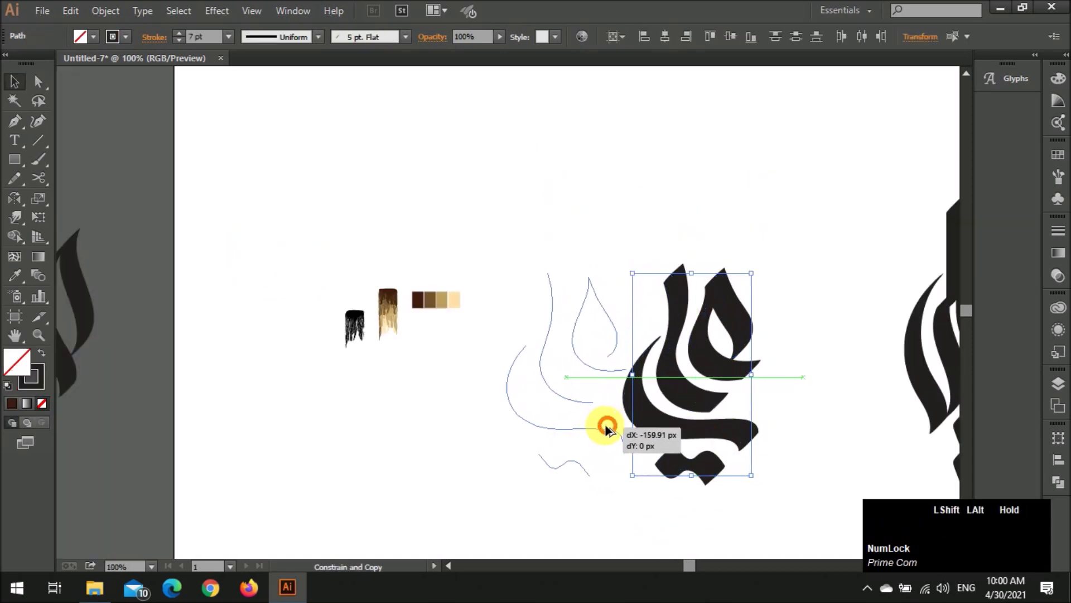
pyautogui.click(378, 27)
pyautogui.scroll(-3)
pyautogui.click(361, 105)
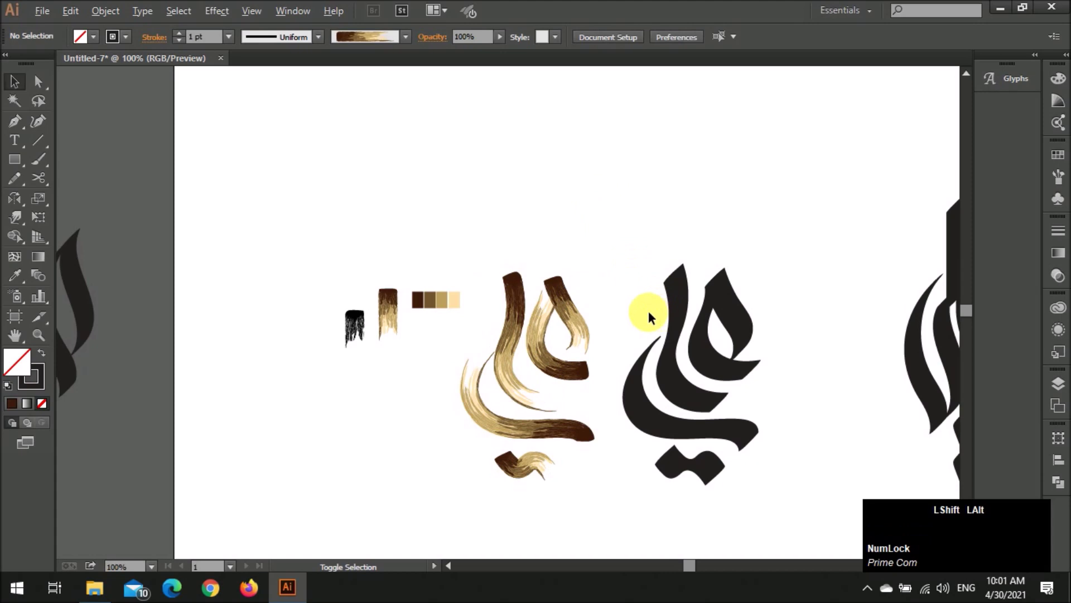
pyautogui.scroll(3)
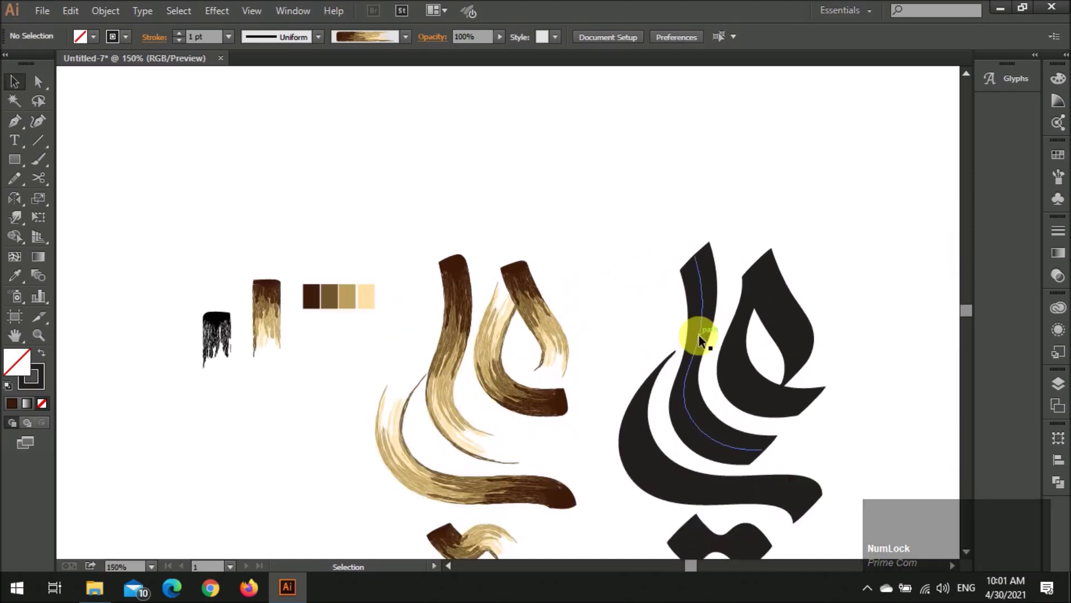
# Copy the black letter shapes and paste them in front, stacked above the brushed strokes
pyautogui.click(552, 265)
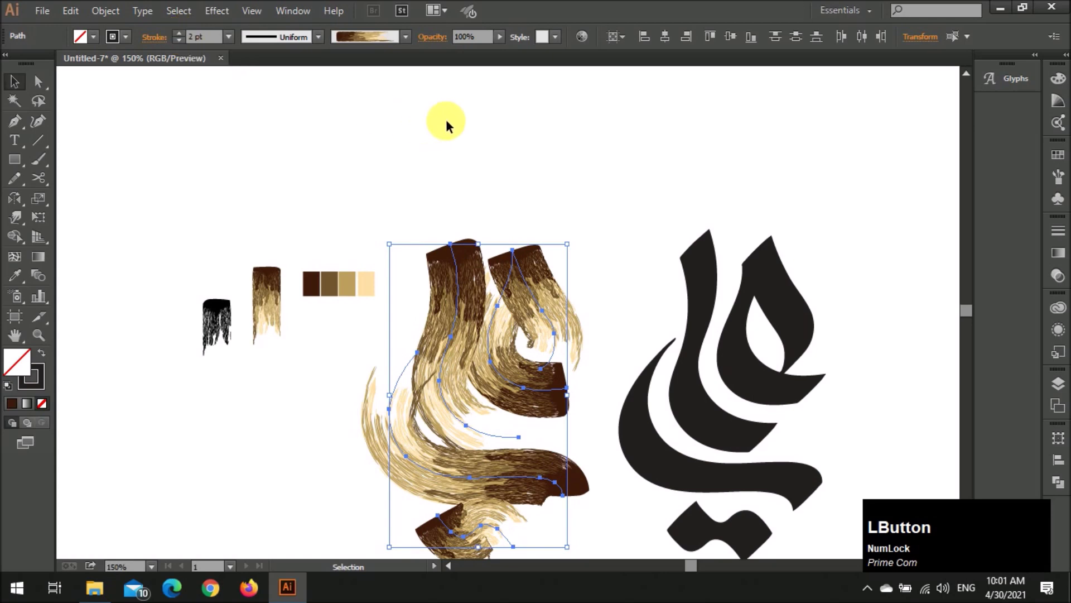
pyautogui.scroll(-3)
pyautogui.press('z')
pyautogui.click(521, 145)
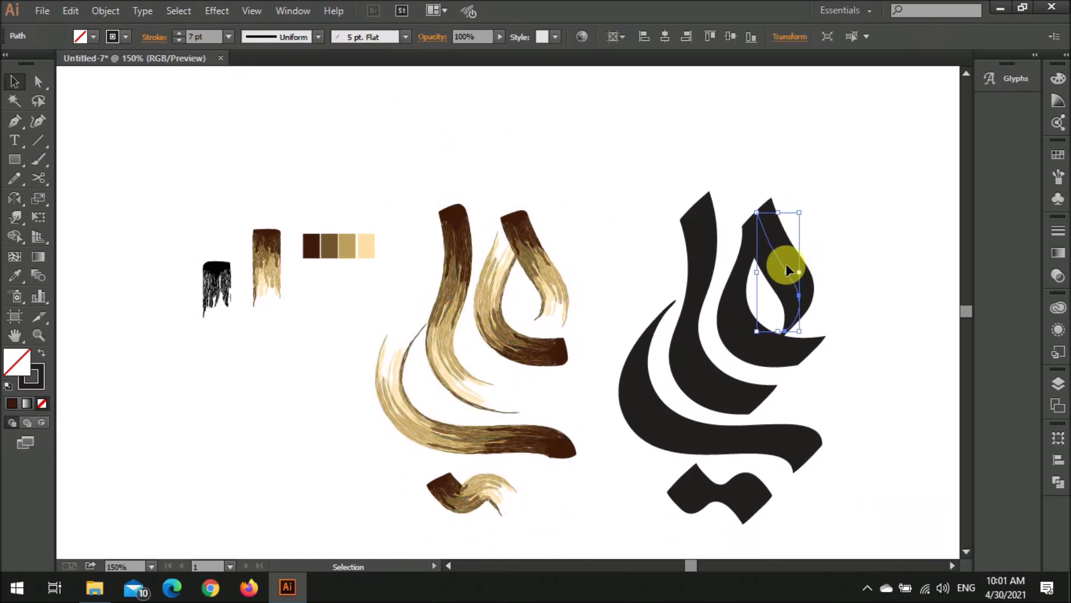
pyautogui.click(551, 214)
pyautogui.press('KP_1')
pyautogui.press('KP_Decimal')
pyautogui.press('KP_Enter')
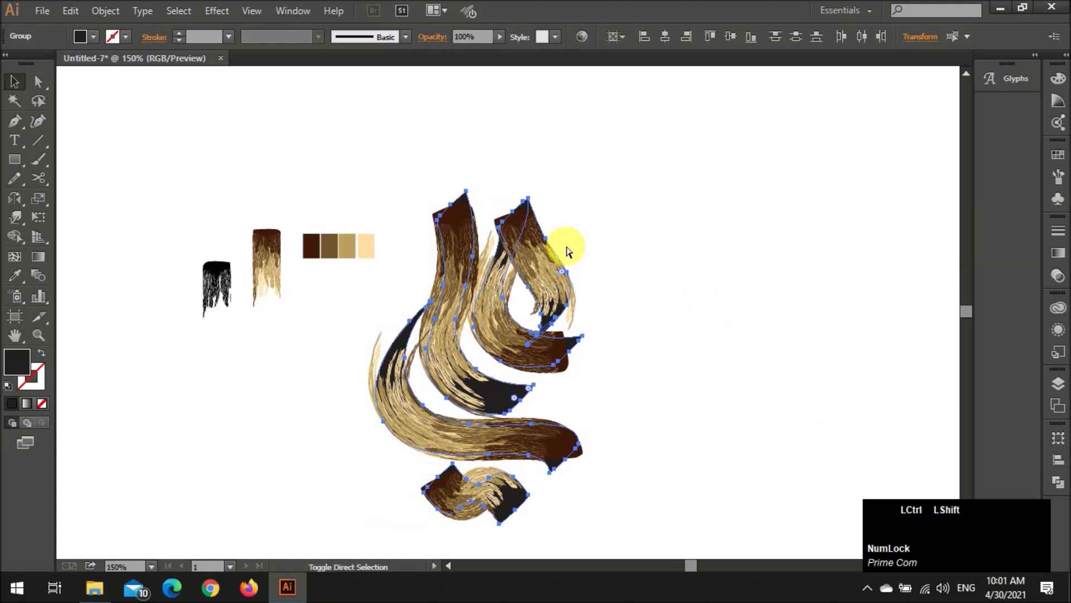
# Make a clipping mask from a black letter shape and its matching gold-brown brush stroke
pyautogui.click(576, 254)
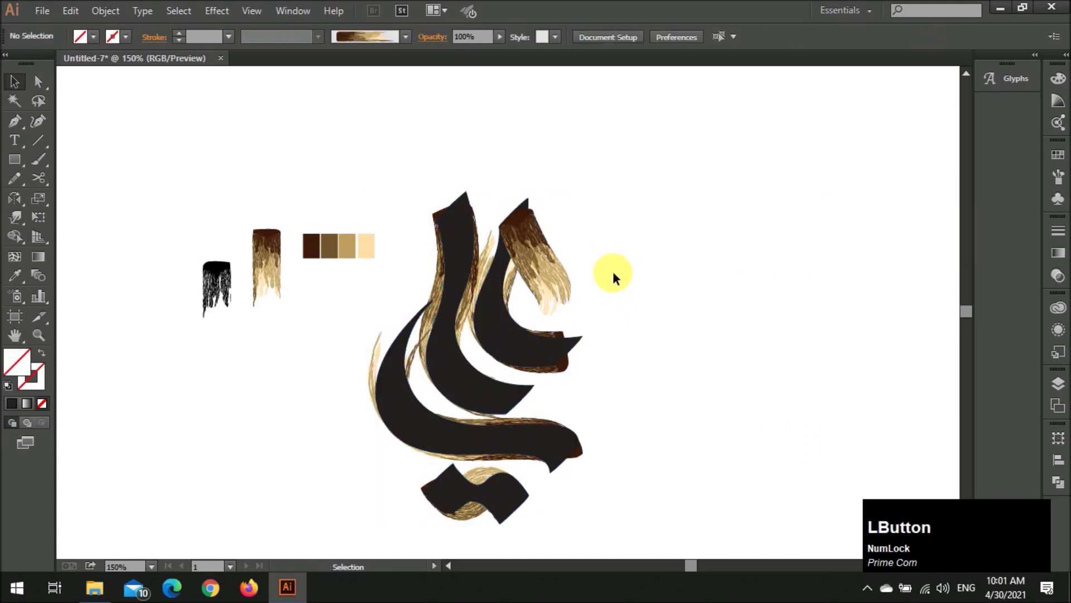
pyautogui.click(509, 210)
pyautogui.click(547, 265)
pyautogui.rightClick(568, 353)
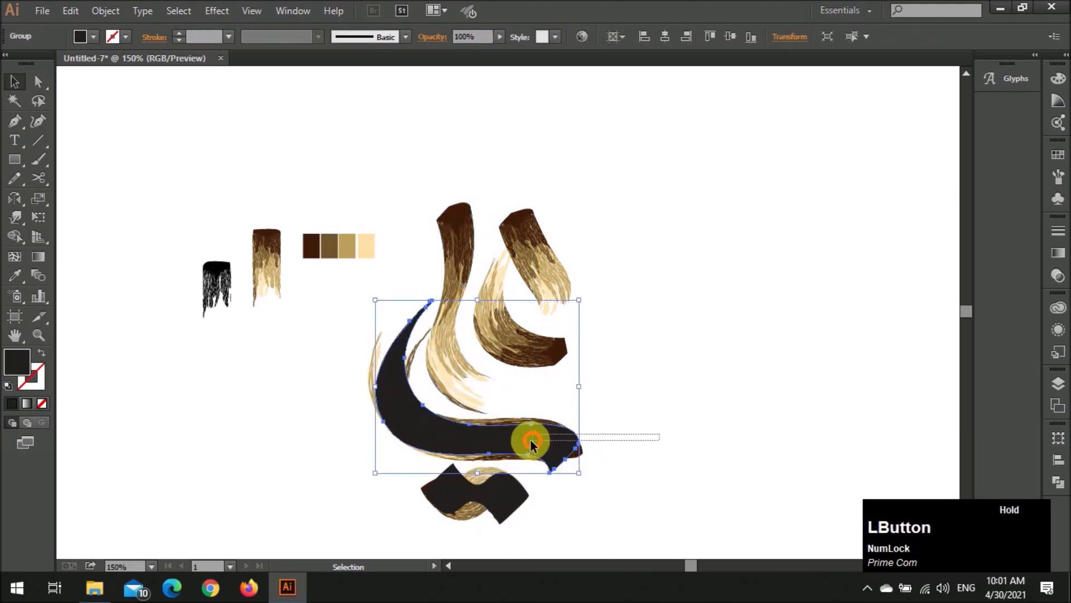
pyautogui.scroll(-3)
pyautogui.click(592, 432)
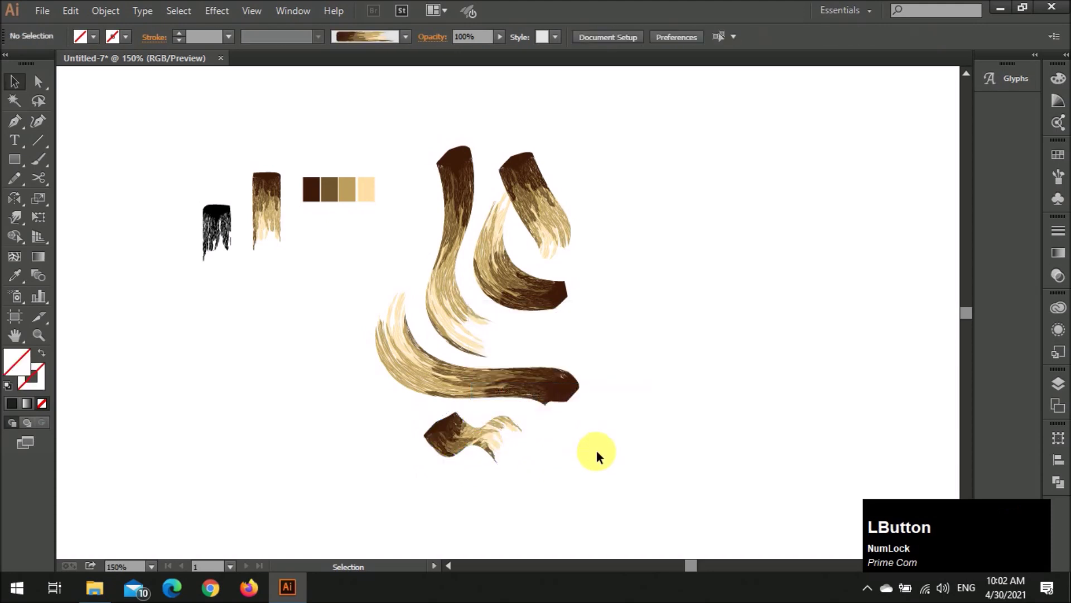
# Adjust anchor points on the upper-right clipped stroke's mask outline with Direct Selection
pyautogui.scroll(-3)
pyautogui.scroll(3)
pyautogui.click(534, 295)
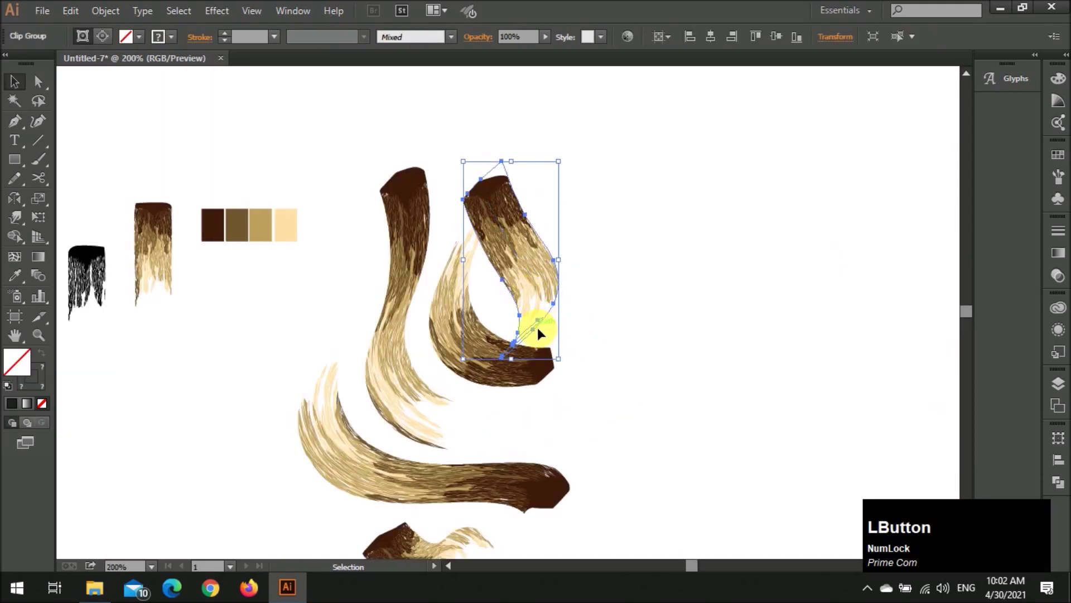
pyautogui.scroll(3)
pyautogui.press('a')
pyautogui.click(522, 341)
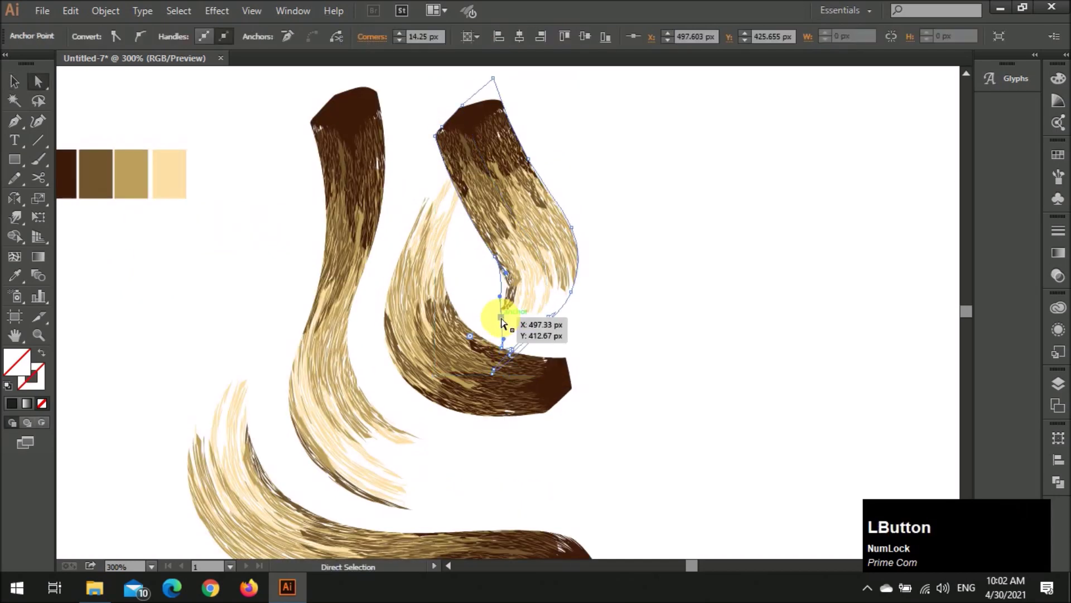
pyautogui.click(505, 321)
pyautogui.scroll(-3)
# Reshape the long lower sweeping stroke's clipping outline by moving several of its anchors
pyautogui.click(571, 359)
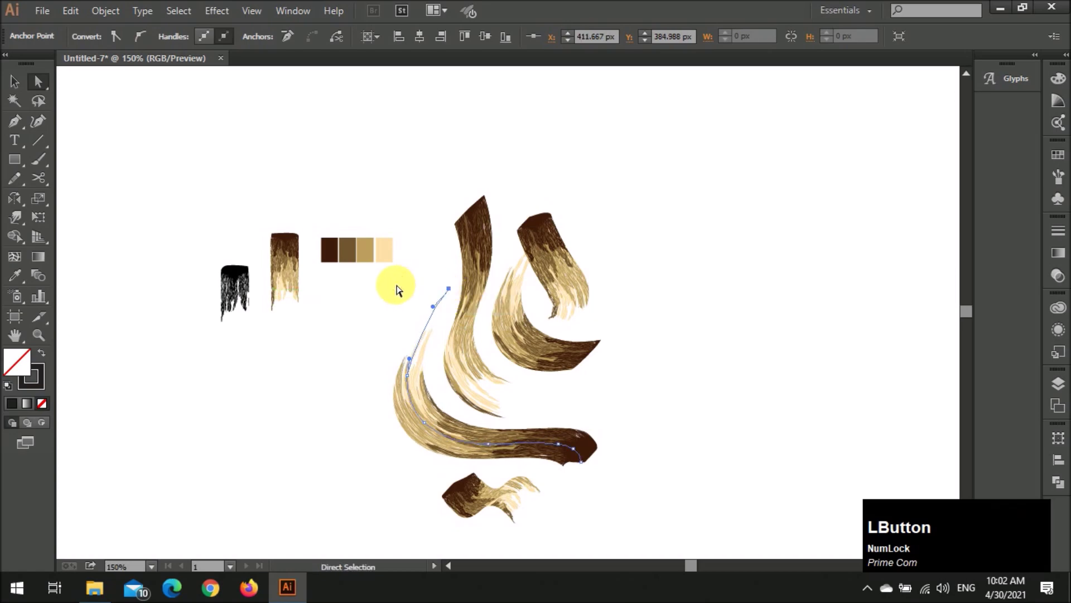
pyautogui.press('v')
pyautogui.click(589, 472)
pyautogui.press('a')
pyautogui.click(586, 463)
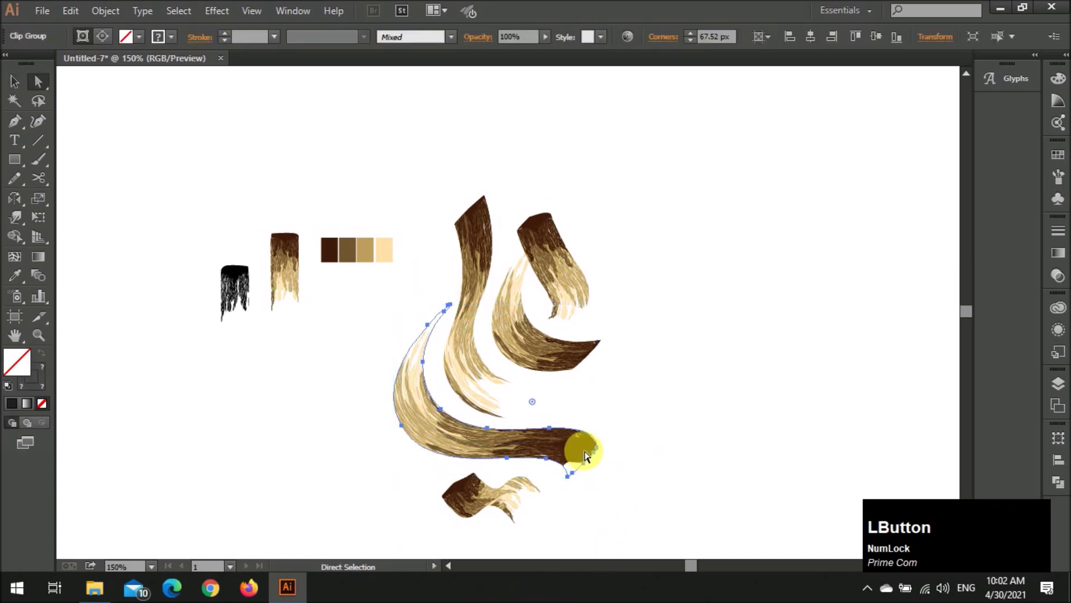
pyautogui.press('v')
pyautogui.click(634, 471)
pyautogui.press('a')
pyautogui.click(588, 465)
pyautogui.press('v')
pyautogui.click(634, 460)
pyautogui.scroll(-3)
pyautogui.scroll(-3)
pyautogui.scroll(-3)
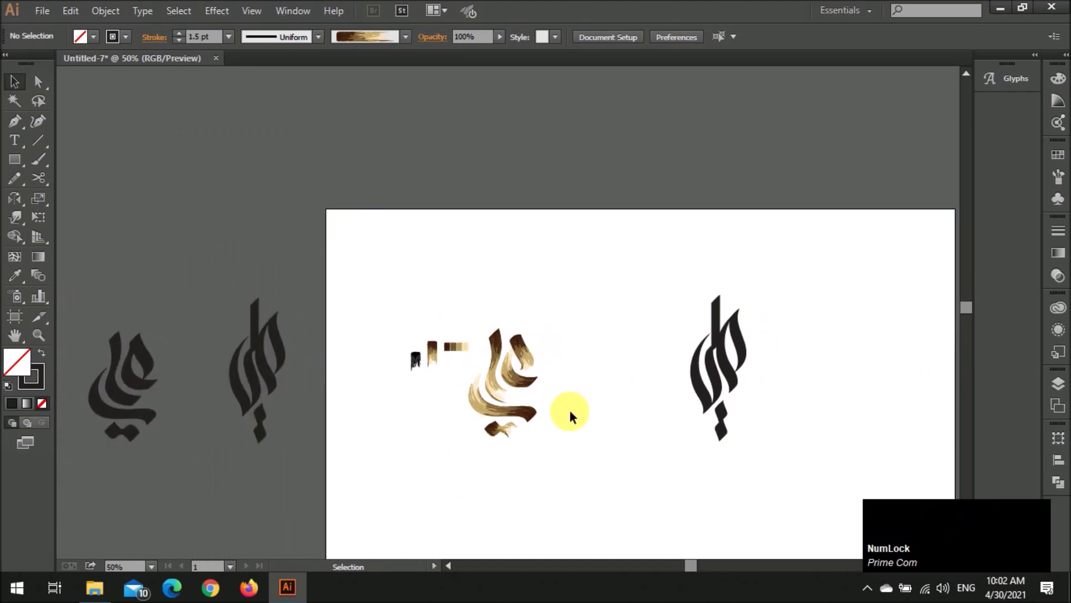
# Duplicate the gold word mark above and recolour the lower copy's dark browns to warmer rust
pyautogui.click(567, 439)
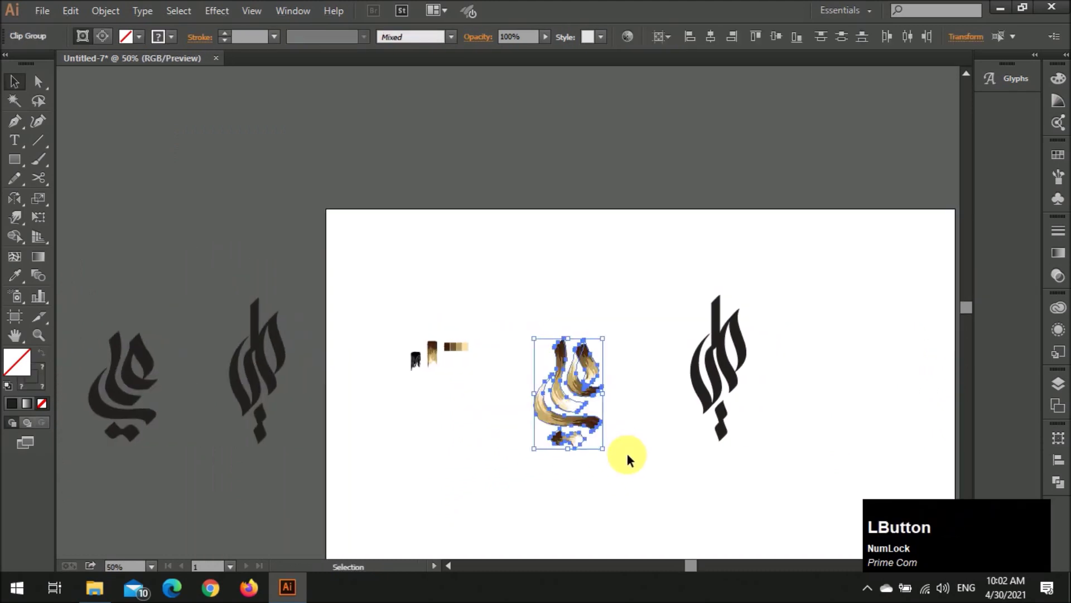
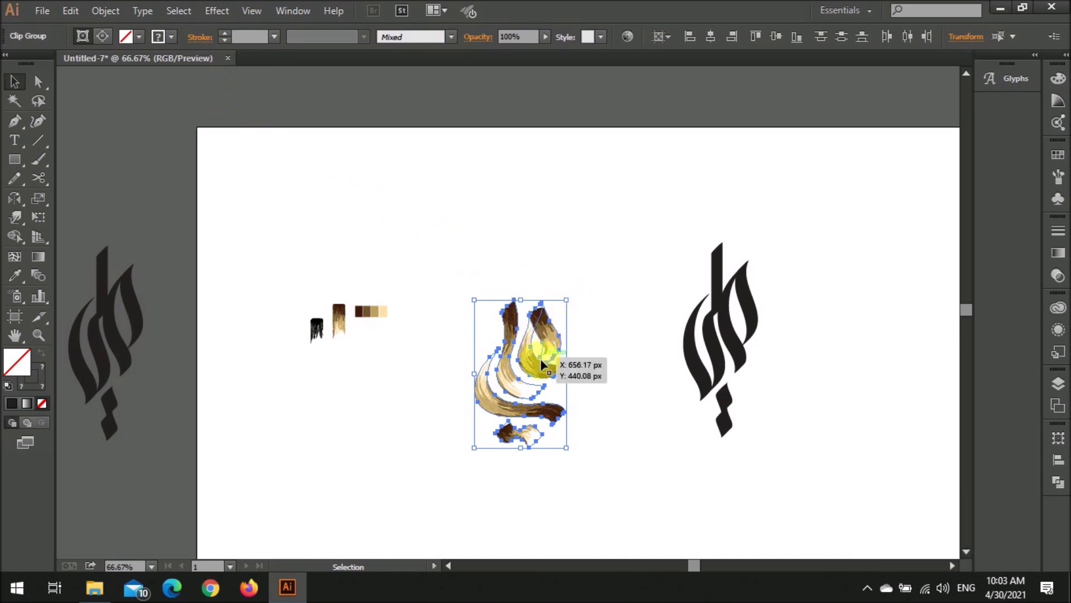
pyautogui.click(513, 390)
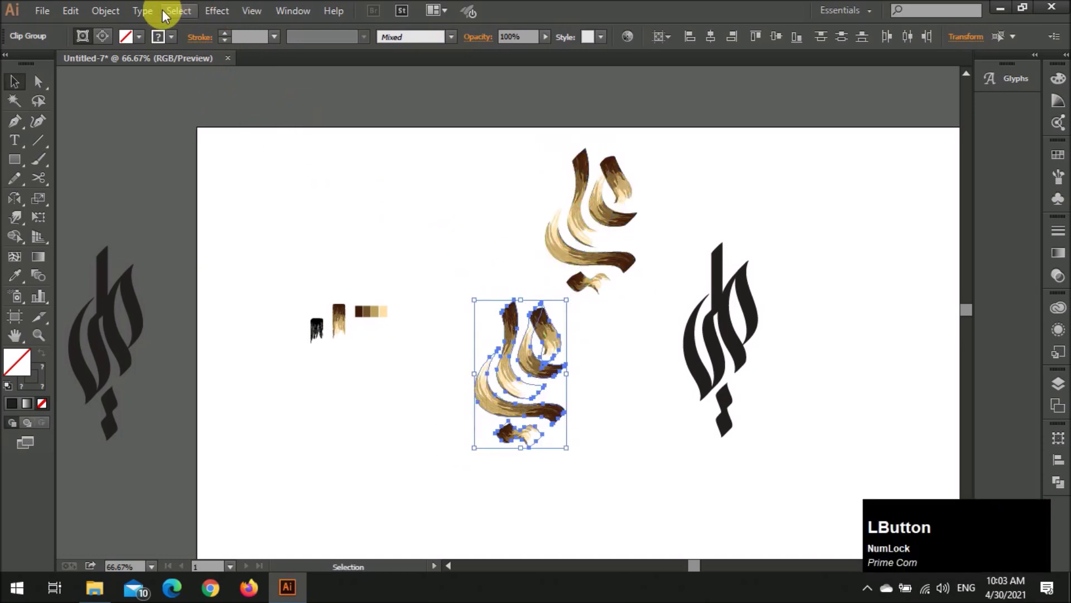
pyautogui.scroll(3)
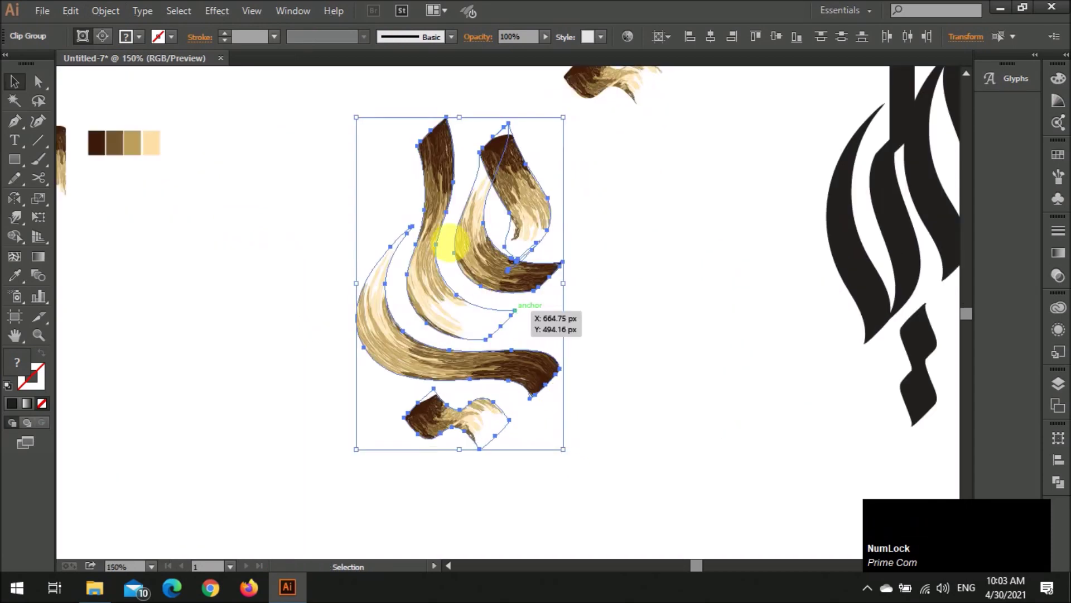
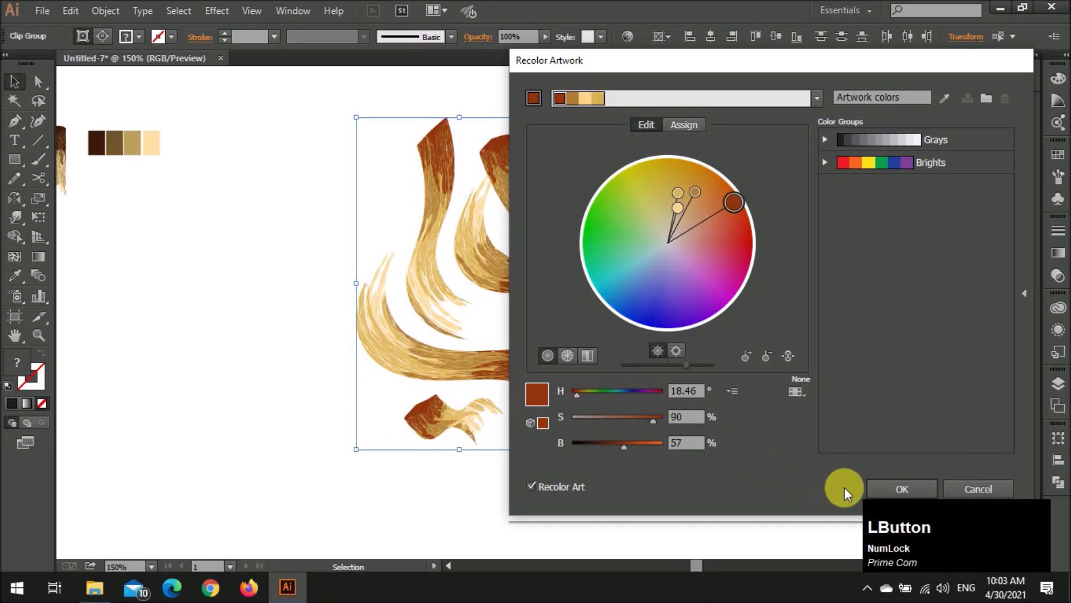
pyautogui.scroll(-3)
pyautogui.click(656, 356)
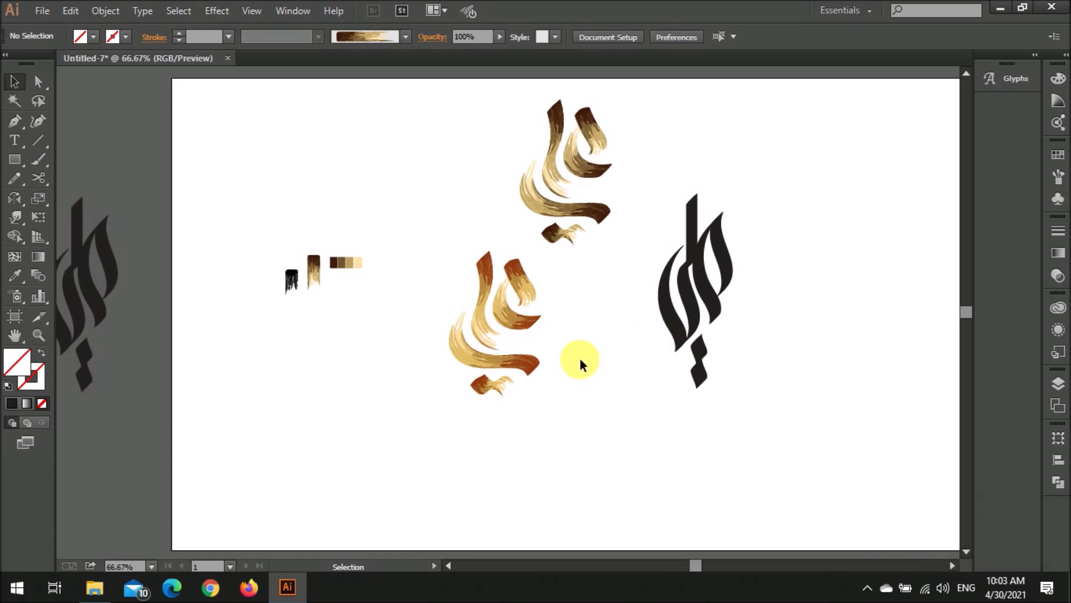
# Enter the word mark's clip group to inspect a piece, then return to the whole mark
pyautogui.press('shift+alt+Num_Lock')
pyautogui.scroll(3)
pyautogui.click(527, 280)
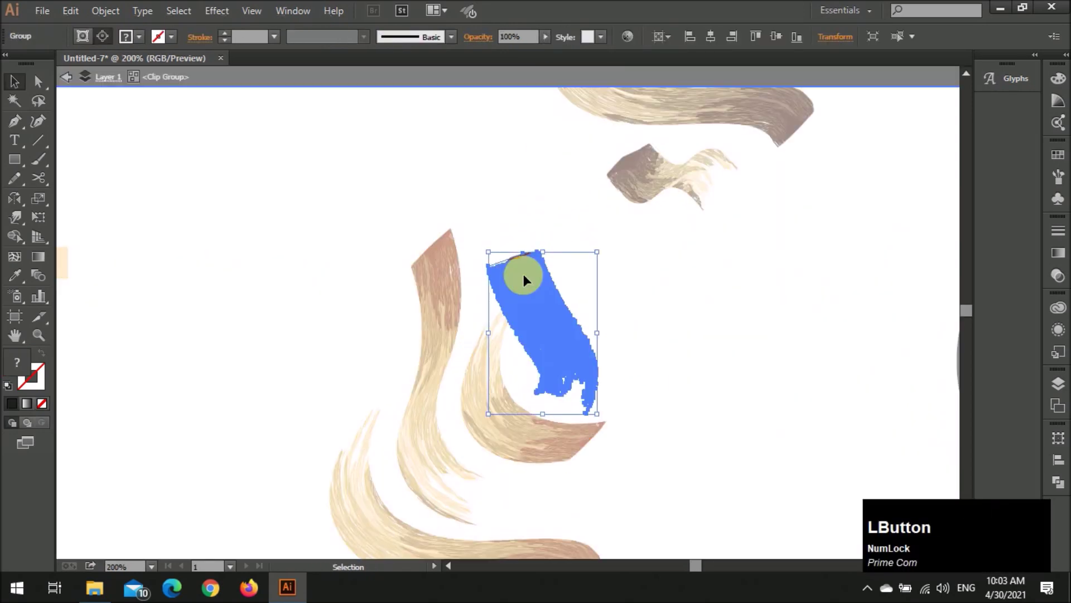
pyautogui.scroll(-3)
pyautogui.click(645, 287)
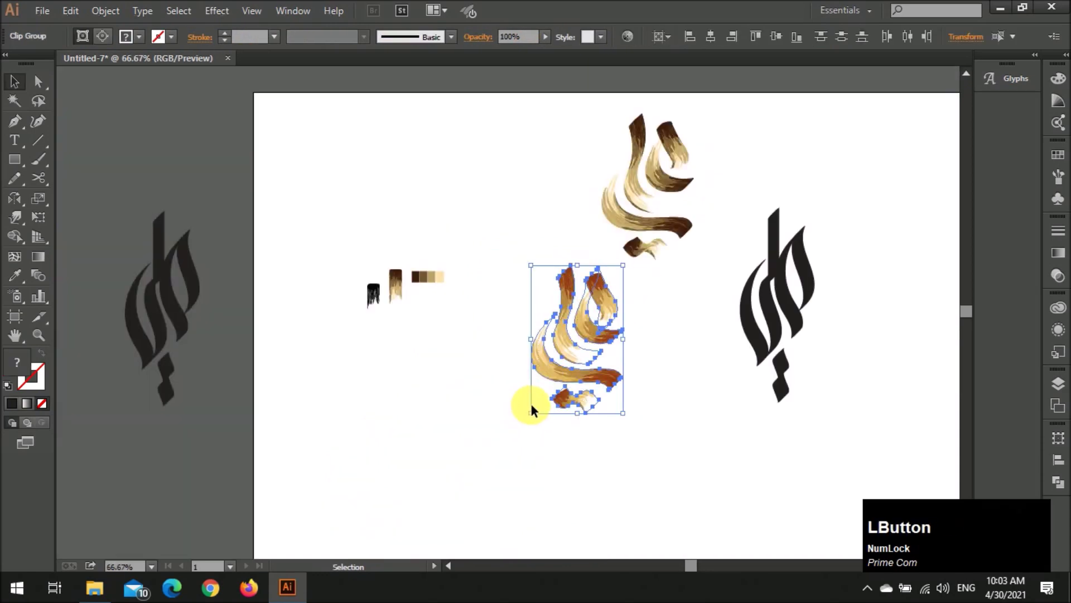
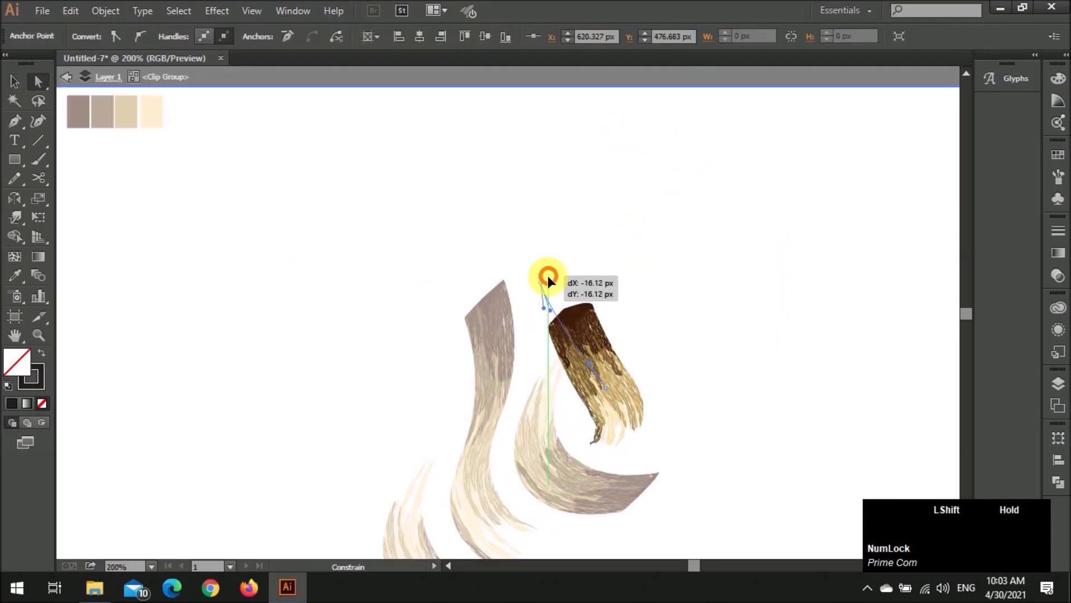
# Adjust the top stroke's mask anchors and reposition the top stroke piece
pyautogui.press('v')
pyautogui.click(701, 314)
pyautogui.press('z')
pyautogui.click(572, 312)
pyautogui.press('v')
pyautogui.click(568, 302)
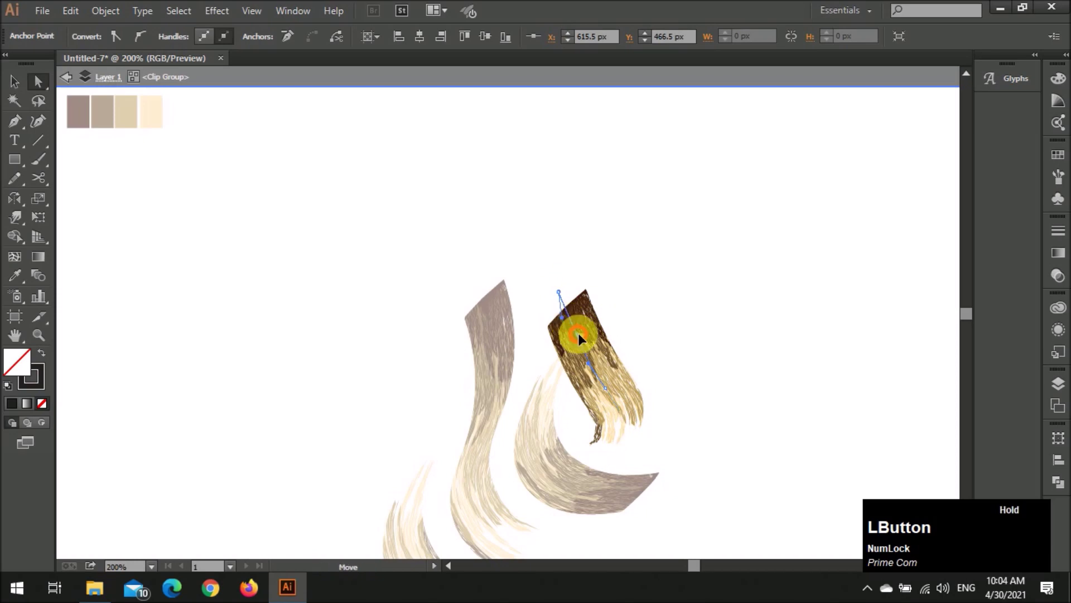
pyautogui.press('v')
pyautogui.click(657, 340)
pyautogui.scroll(-3)
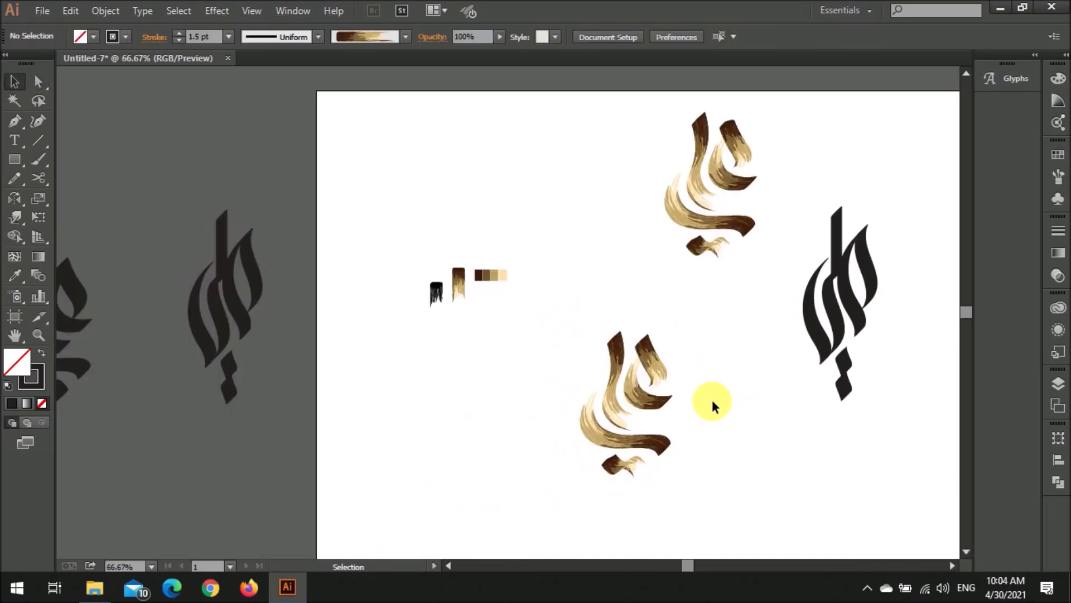
pyautogui.click(659, 339)
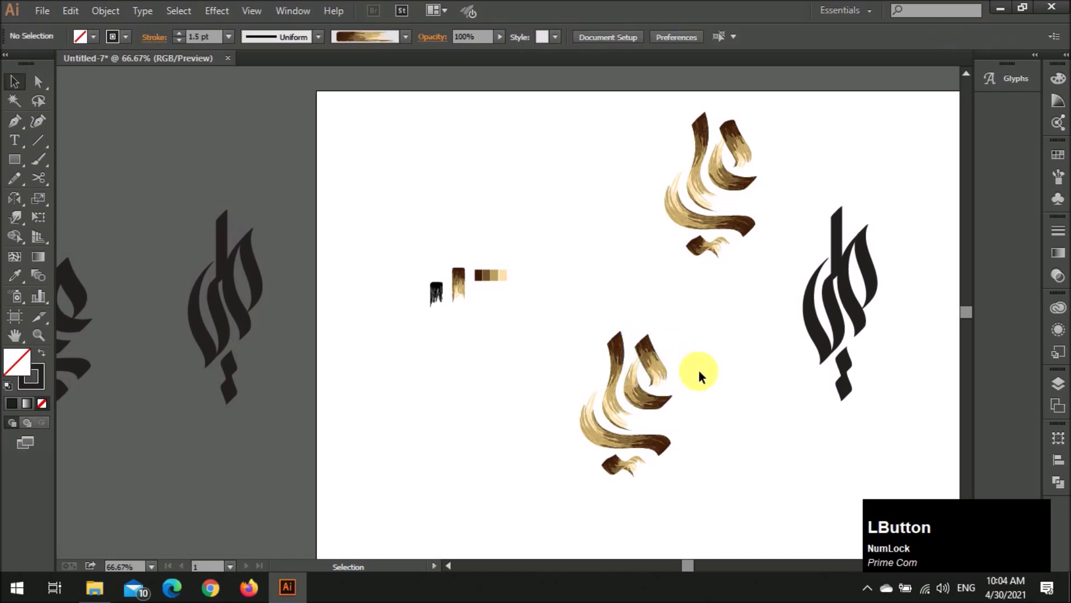
pyautogui.scroll(3)
# Select one brush stroke of the word mark and add a point to its path
pyautogui.press('v')
pyautogui.click(650, 411)
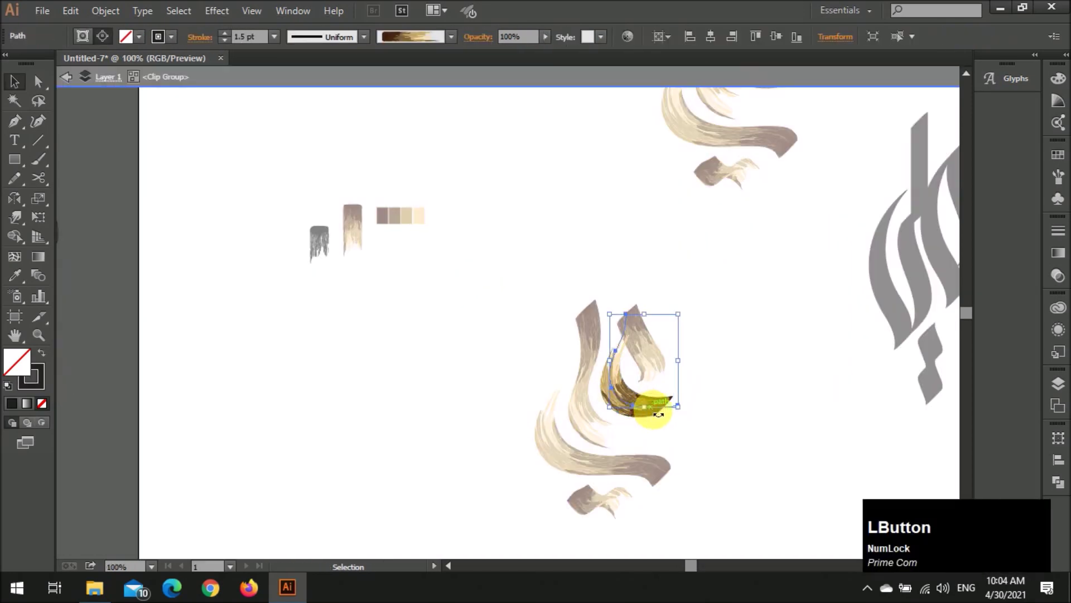
pyautogui.press('p')
pyautogui.click(682, 410)
pyautogui.press('v')
pyautogui.click(725, 416)
pyautogui.scroll(-3)
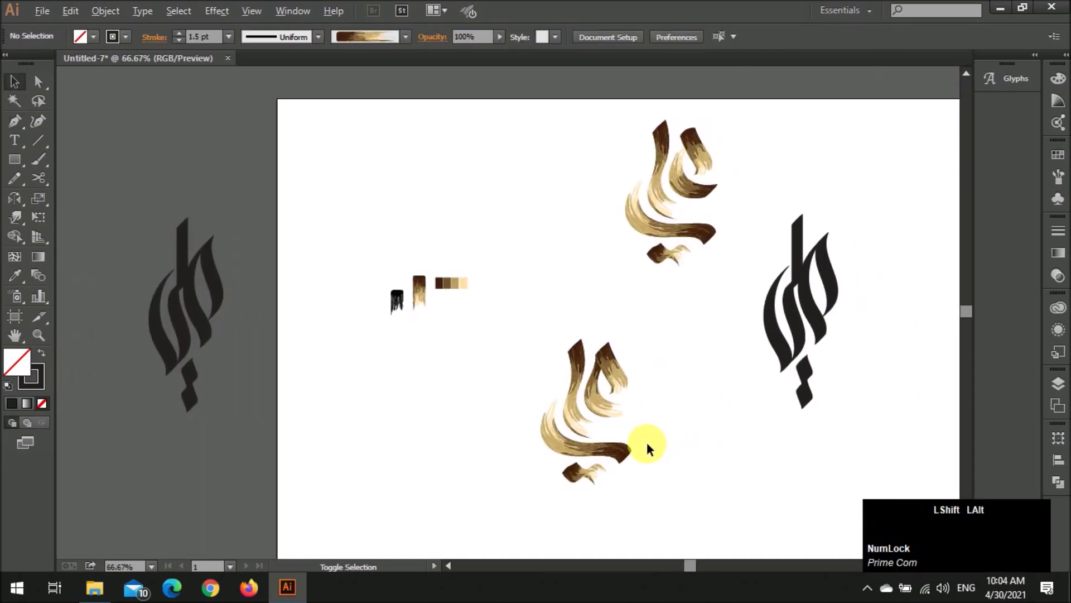
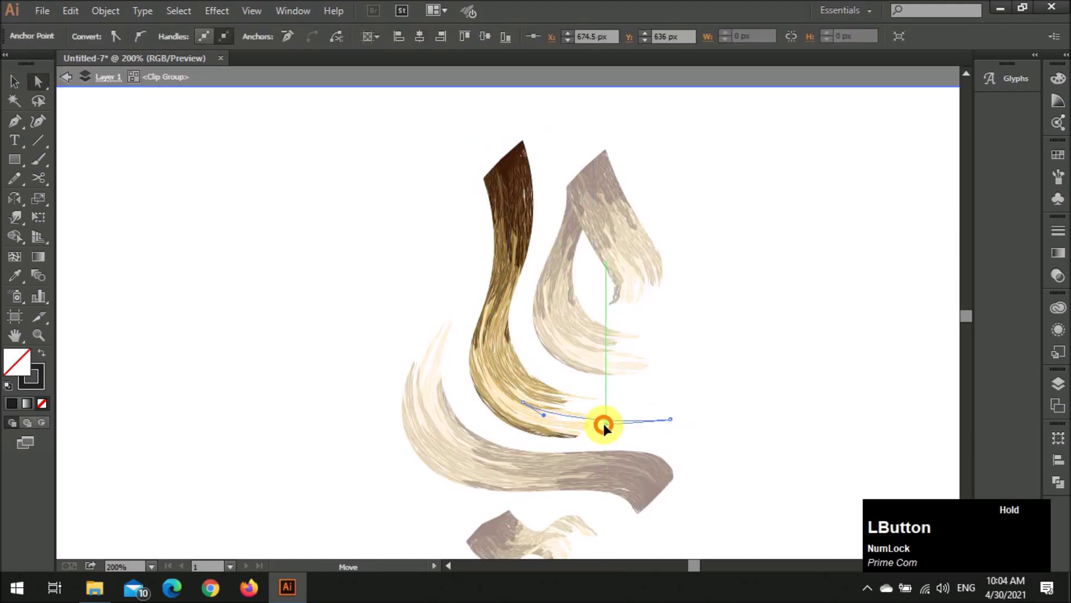
# Drag the anchors at the stroke's end into the calligraphy form
pyautogui.press('v')
pyautogui.click(610, 413)
pyautogui.press('a')
pyautogui.click(615, 411)
pyautogui.click(612, 409)
pyautogui.click(618, 401)
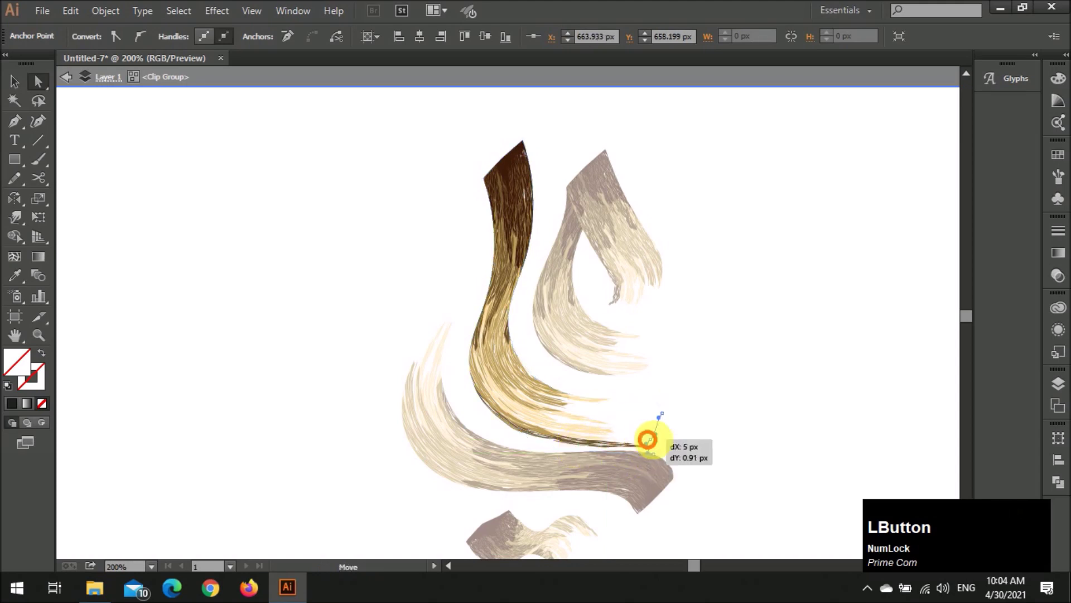
pyautogui.press('v')
pyautogui.click(736, 434)
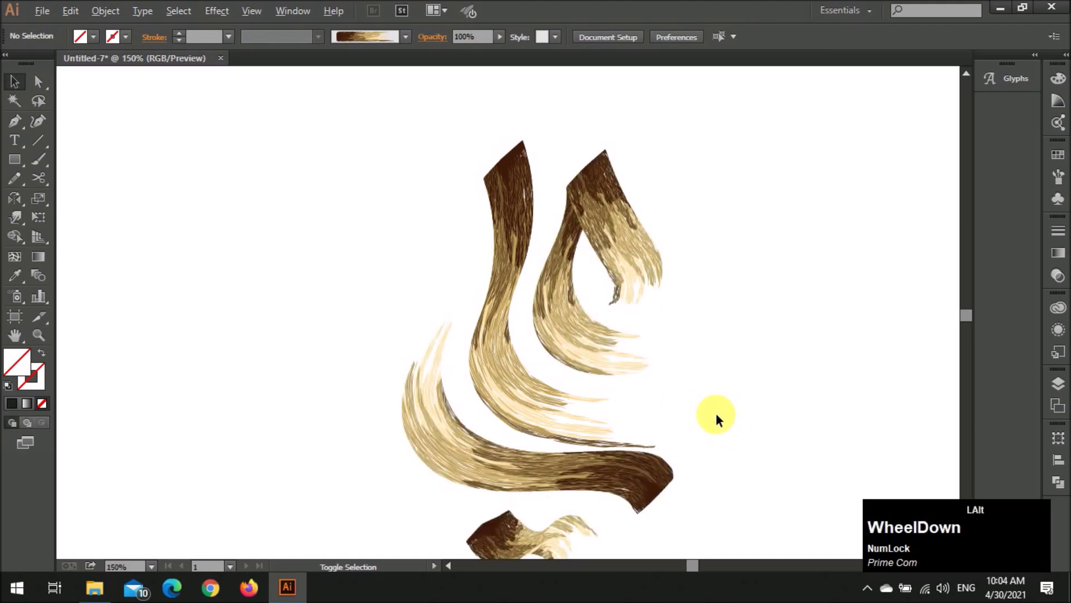
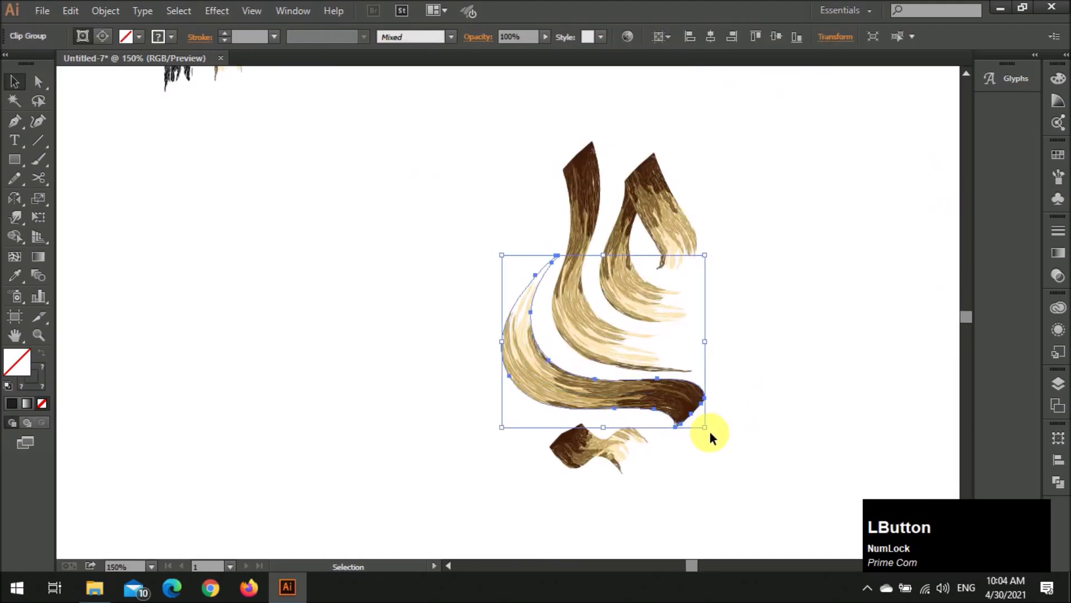
# Scale the whole brush-stroke word mark down to sit between the black copies on the page
pyautogui.scroll(-3)
pyautogui.scroll(-3)
pyautogui.press('v')
pyautogui.click(723, 444)
pyautogui.scroll(-3)
pyautogui.press('v')
pyautogui.scroll(3)
pyautogui.press('v')
pyautogui.click(609, 271)
pyautogui.scroll(-3)
pyautogui.click(578, 421)
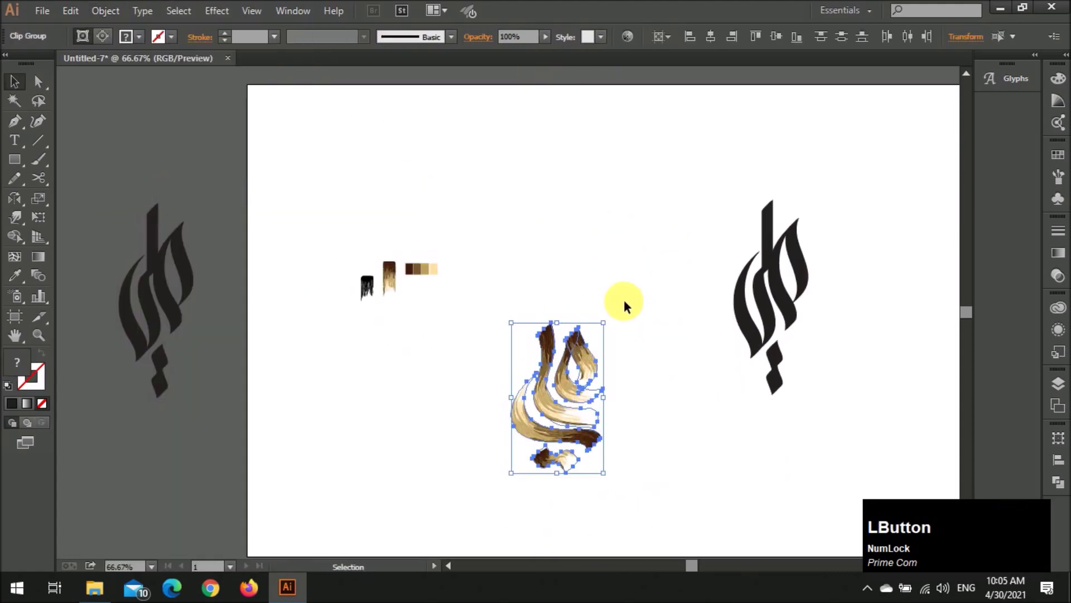
# Recolour the small word mark so its darkest brown becomes a richer reddish-brown
pyautogui.click(633, 46)
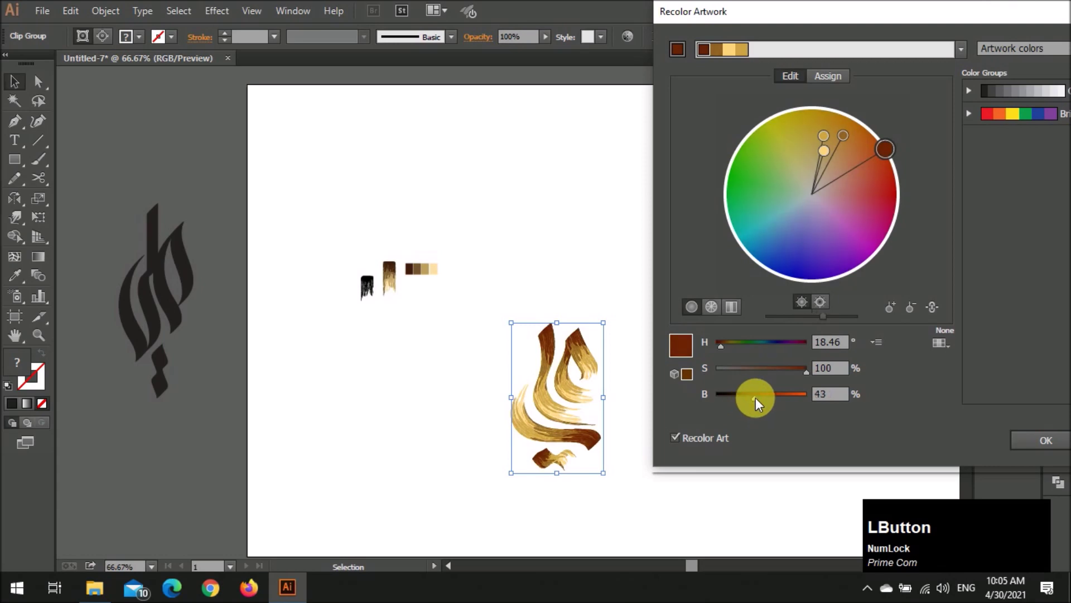
pyautogui.click(1038, 450)
pyautogui.scroll(-3)
pyautogui.scroll(3)
pyautogui.scroll(-3)
pyautogui.scroll(3)
pyautogui.scroll(3)
pyautogui.scroll(-3)
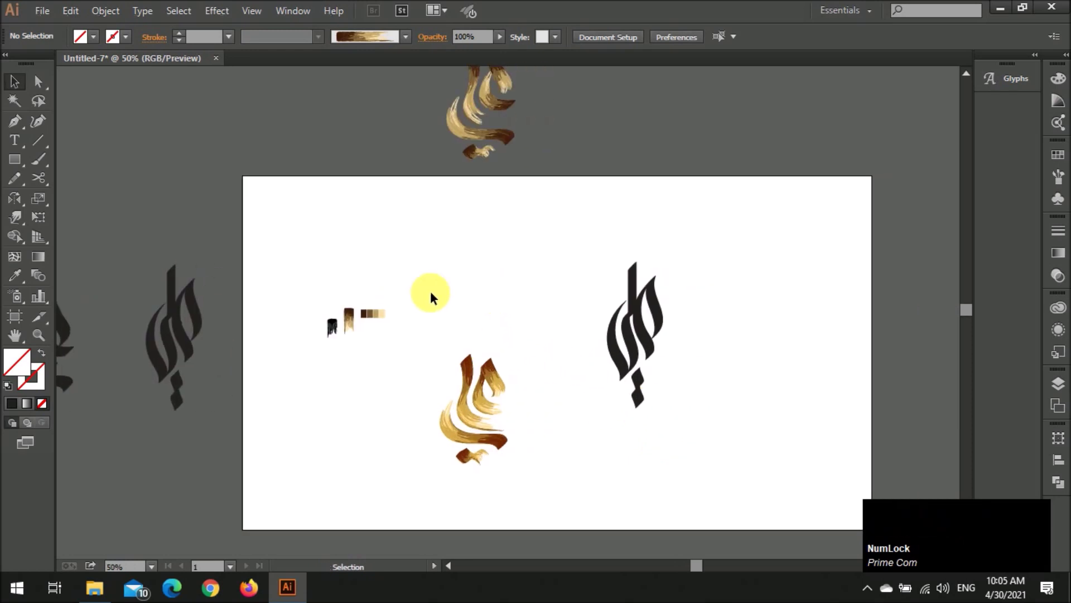
# Recolour the copied brush sample and its four swatches to deep-blue-to-pale-lilac shades
pyautogui.click(402, 293)
pyautogui.scroll(3)
pyautogui.click(800, 315)
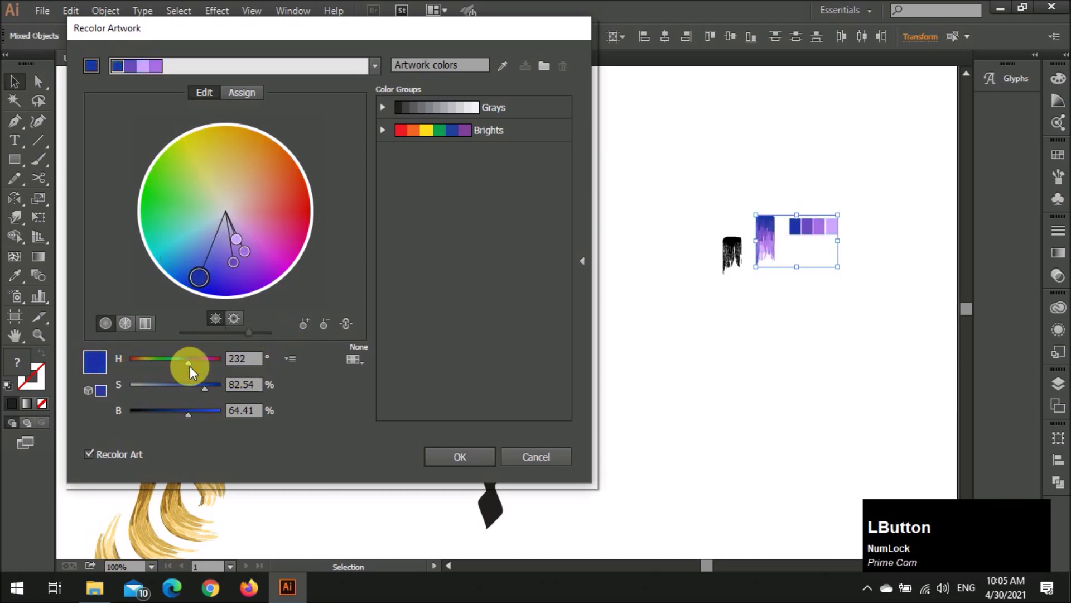
pyautogui.click(195, 374)
pyautogui.click(199, 374)
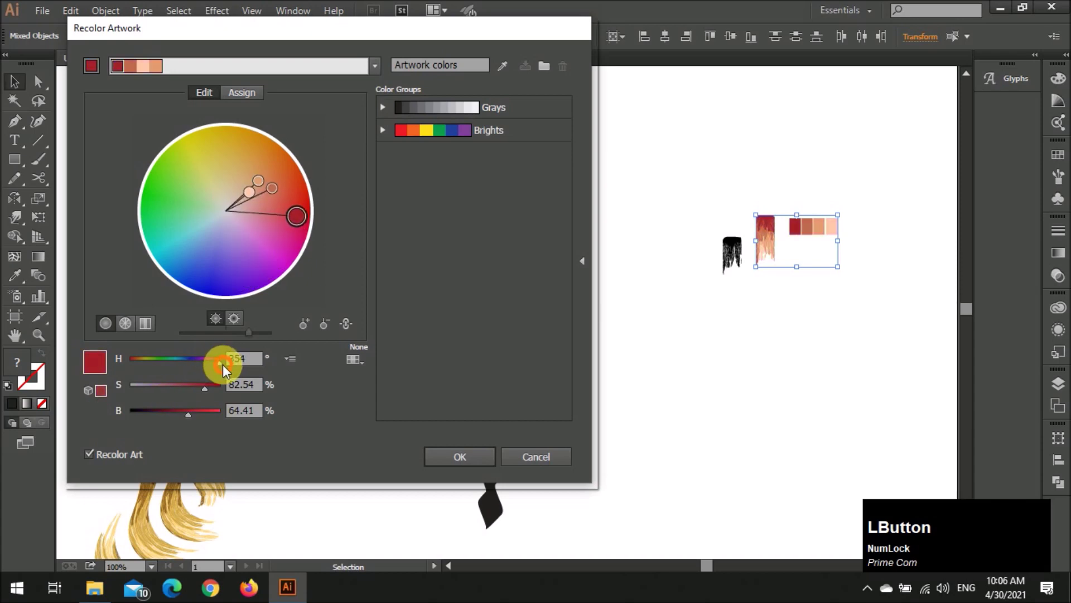
pyautogui.click(239, 372)
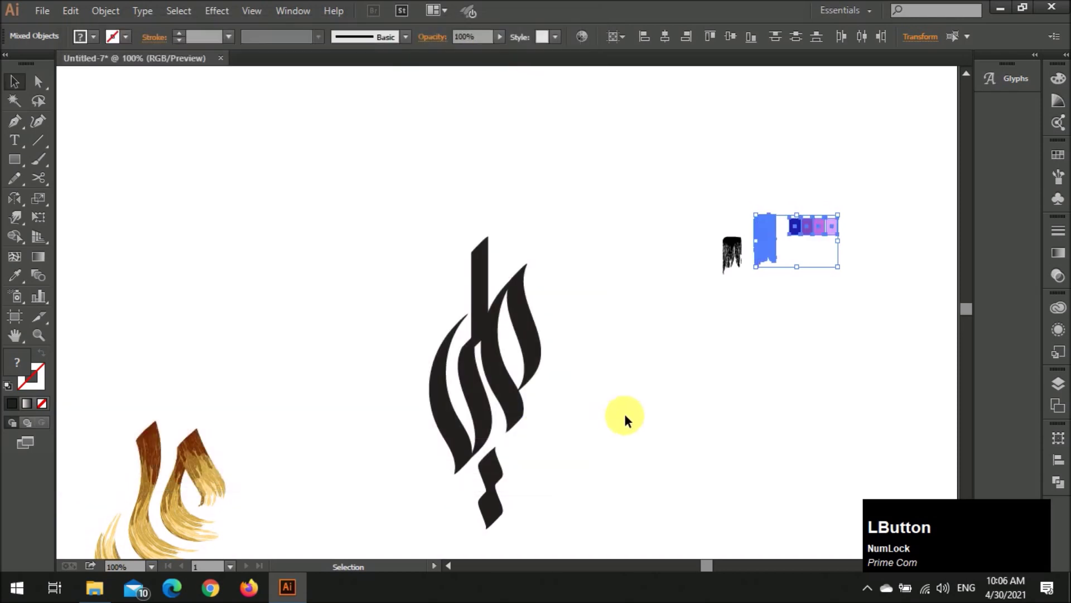
pyautogui.press('v')
pyautogui.click(669, 396)
pyautogui.scroll(3)
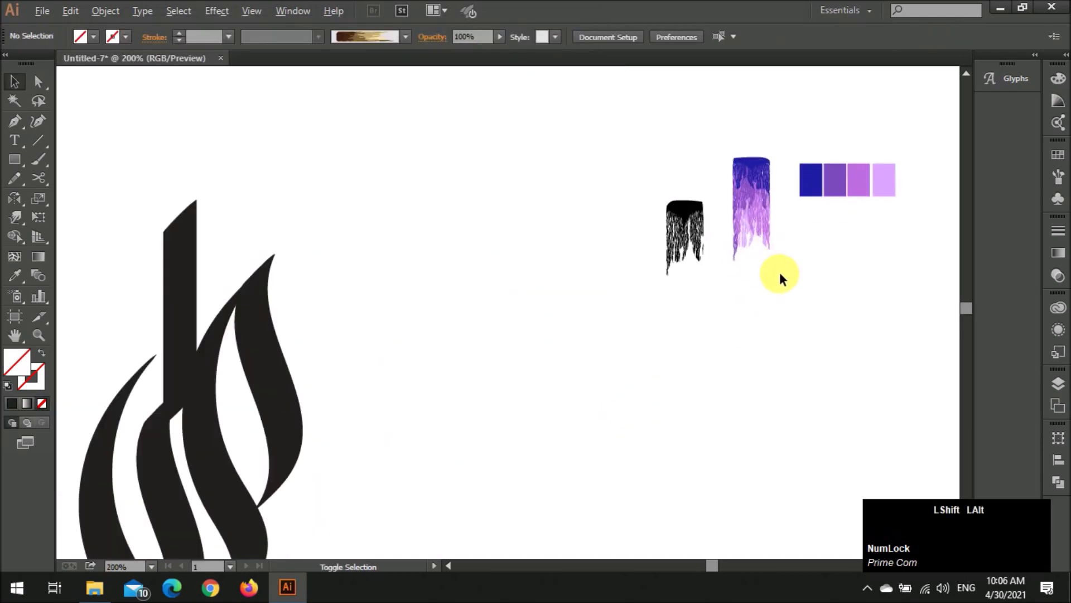
# Duplicate the black calligraphy upward above the page
pyautogui.scroll(-3)
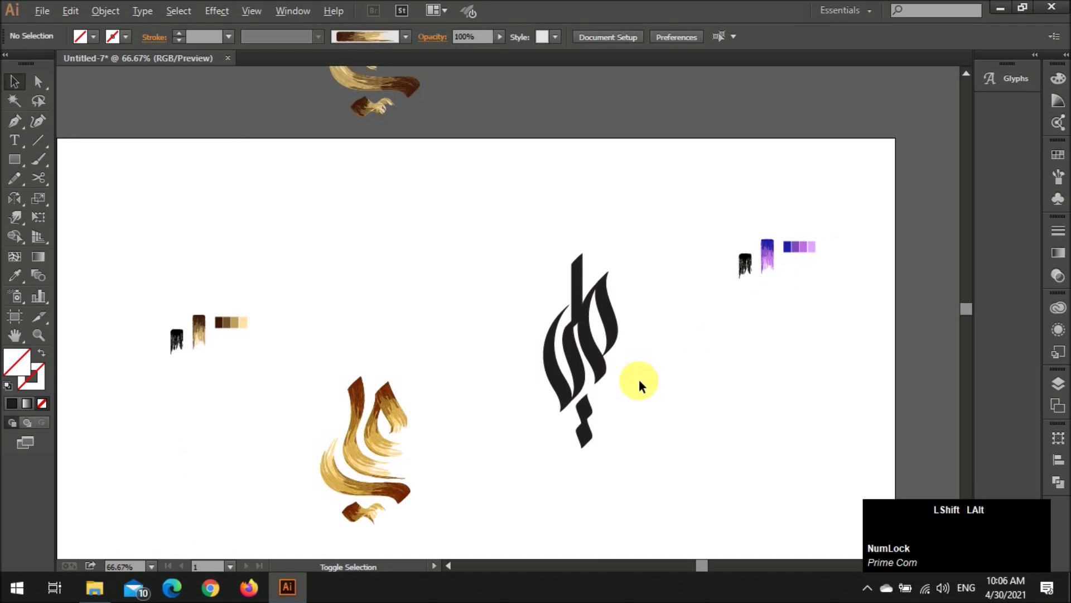
pyautogui.scroll(3)
pyautogui.click(582, 245)
pyautogui.scroll(-3)
pyautogui.scroll(3)
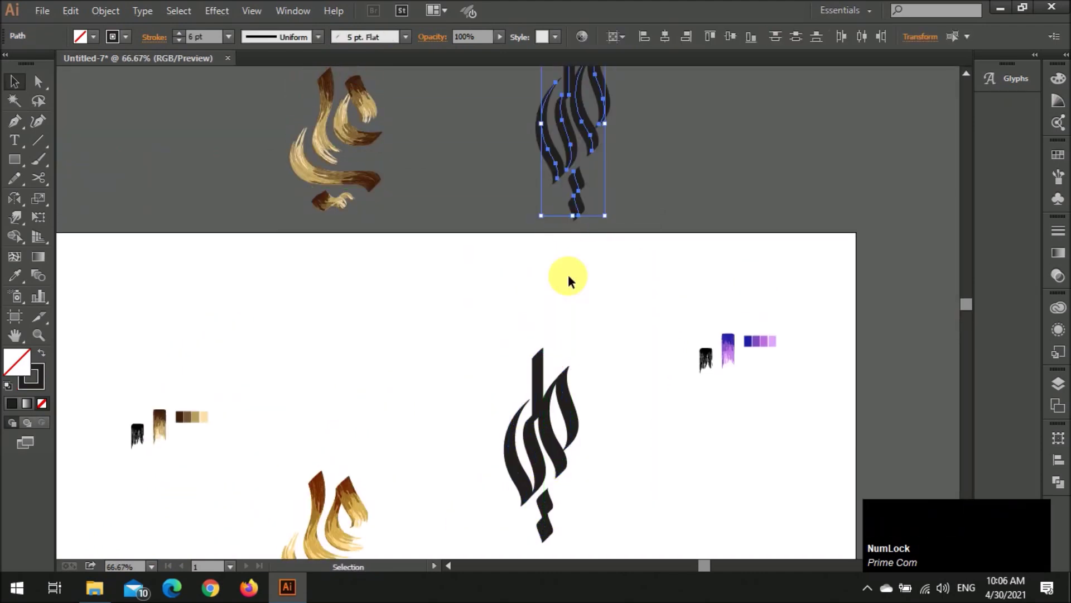
pyautogui.scroll(-3)
pyautogui.click(483, 477)
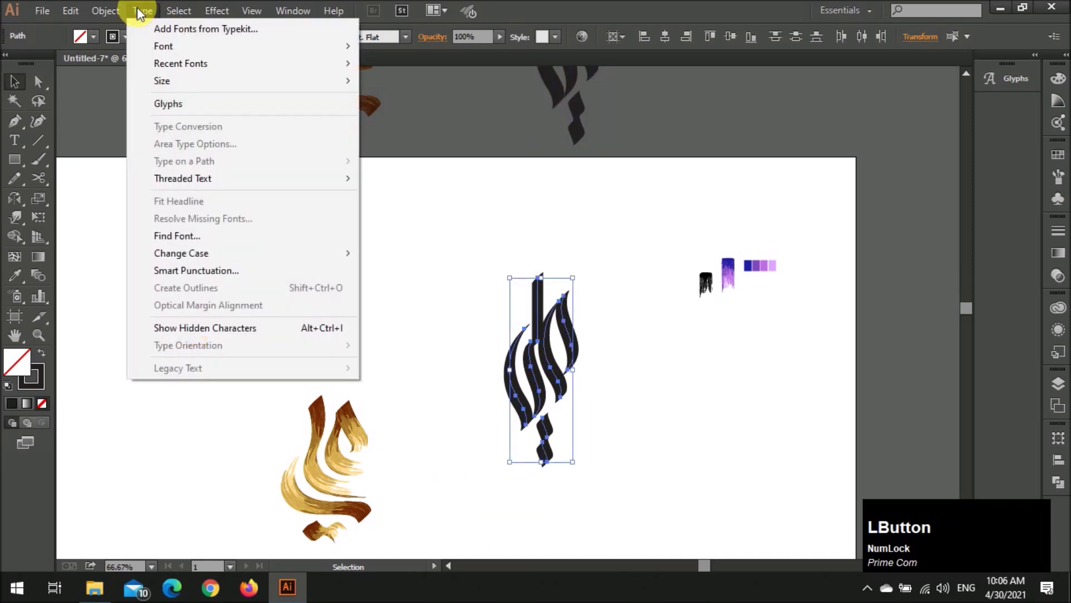
# Define the blue-to-lilac brush sample as a new top-to-bottom art brush
pyautogui.scroll(3)
pyautogui.click(576, 334)
pyautogui.scroll(3)
pyautogui.click(803, 248)
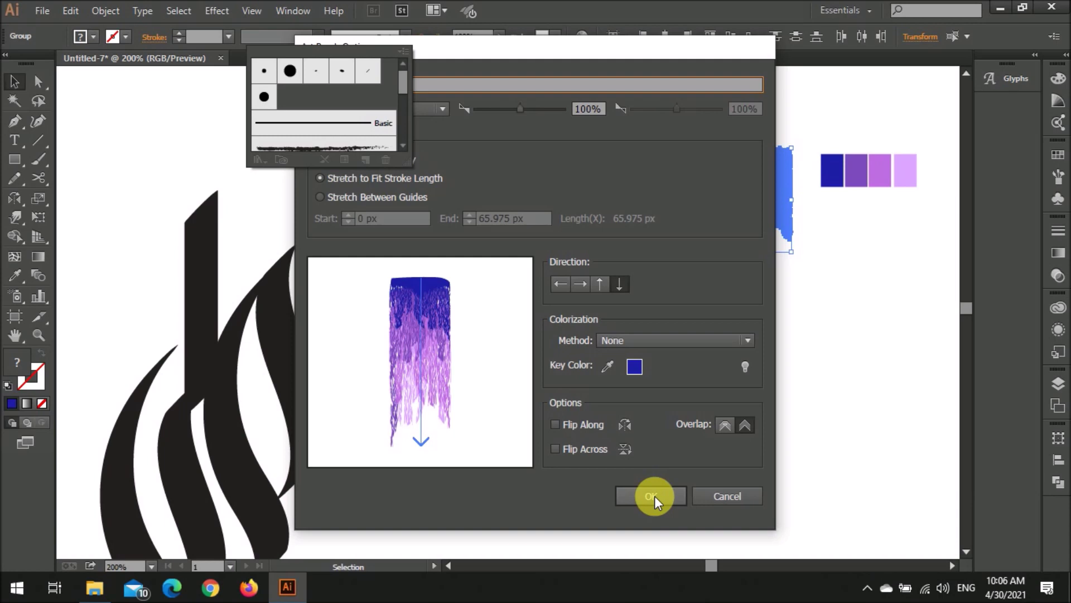
pyautogui.click(730, 496)
# Fill the swatch rectangles with red, orange and yellow from the Swatches panel
pyautogui.scroll(3)
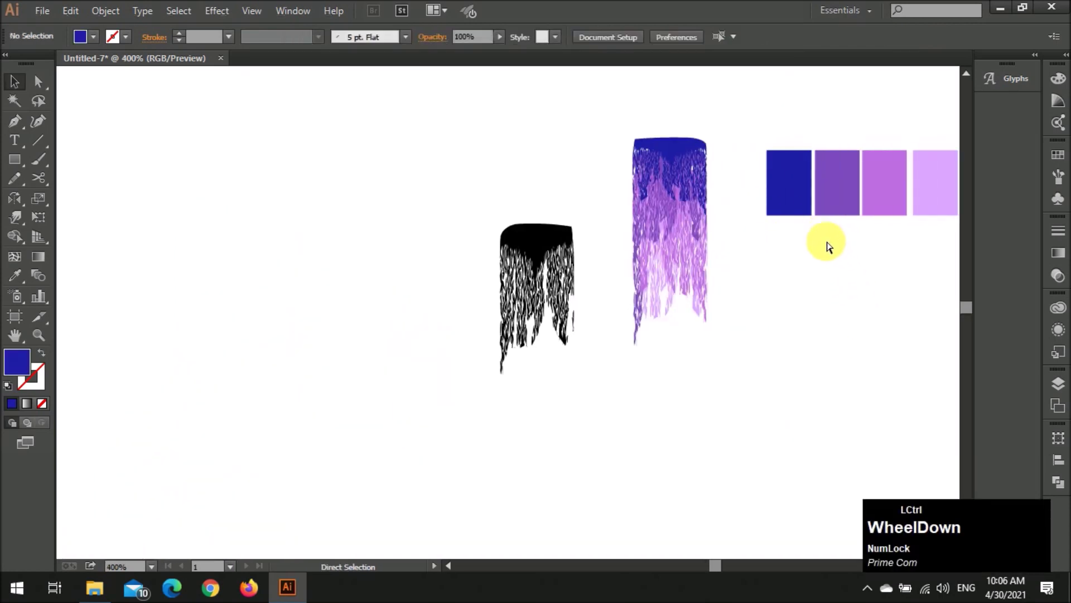
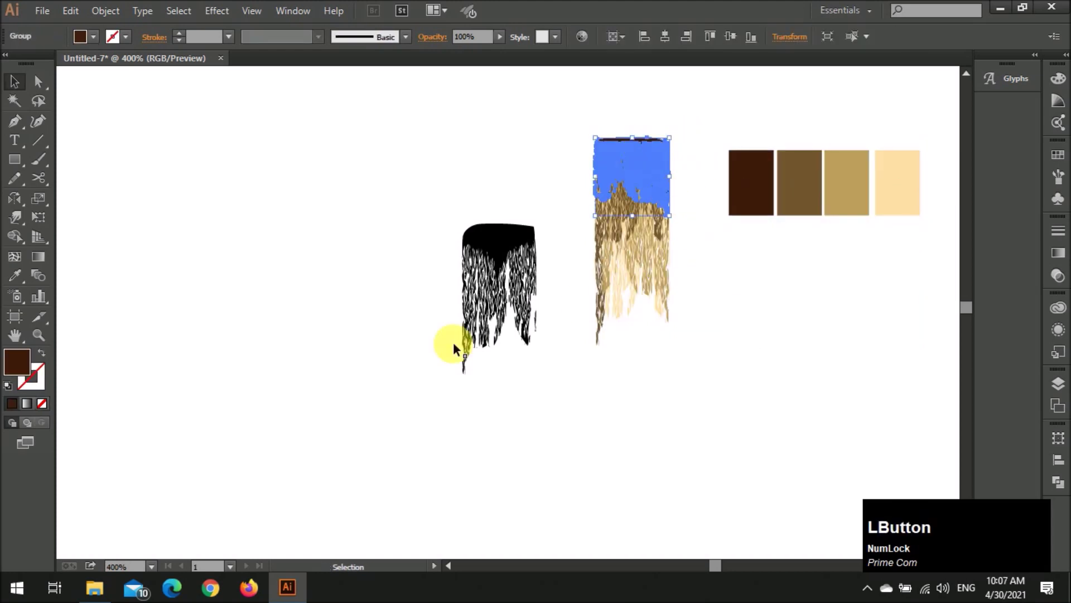
pyautogui.click(95, 41)
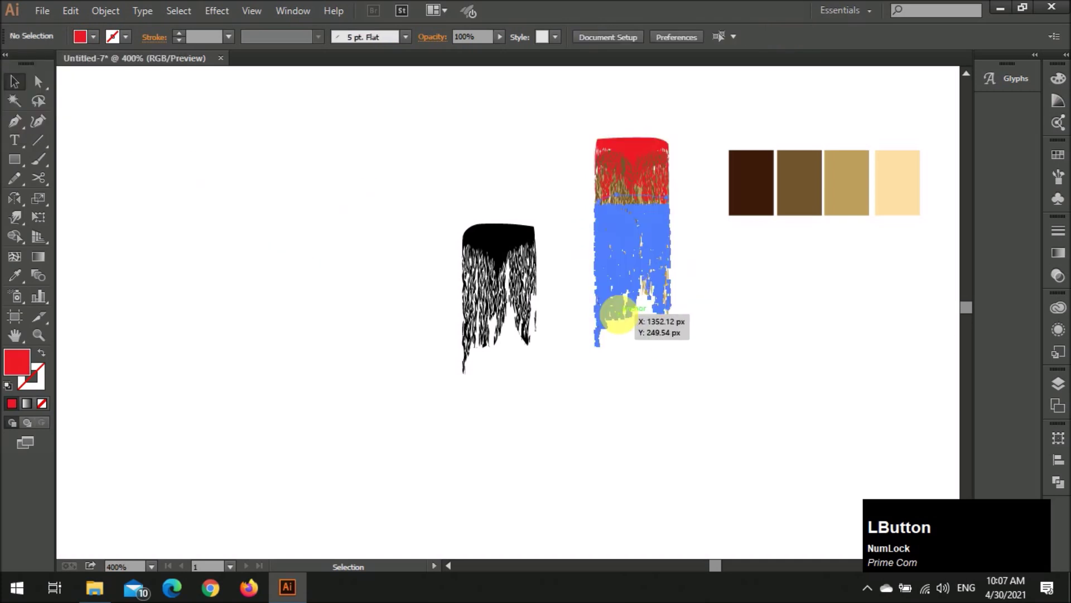
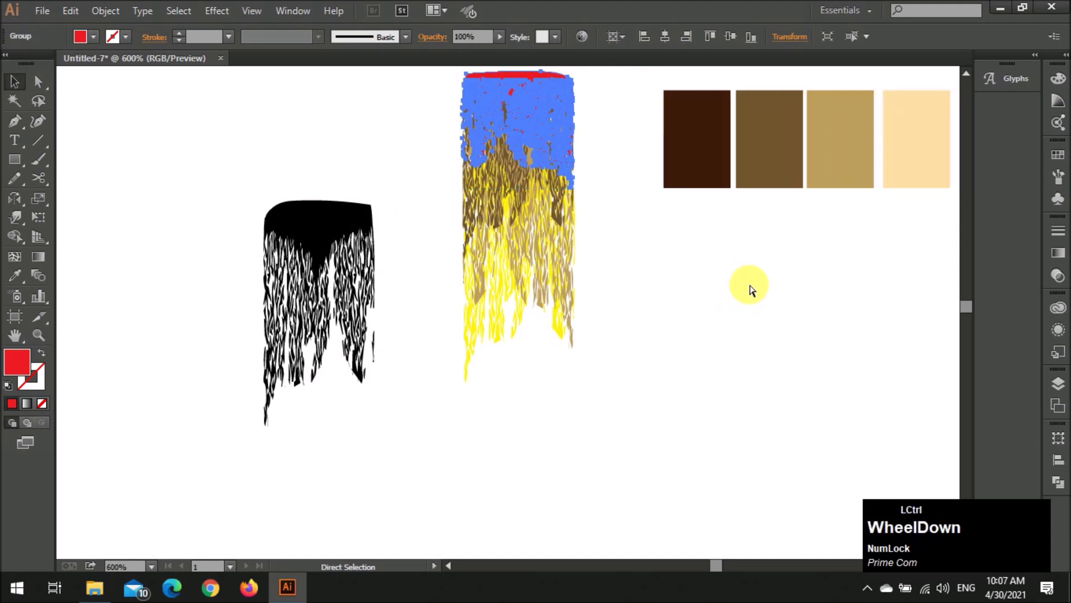
pyautogui.scroll(3)
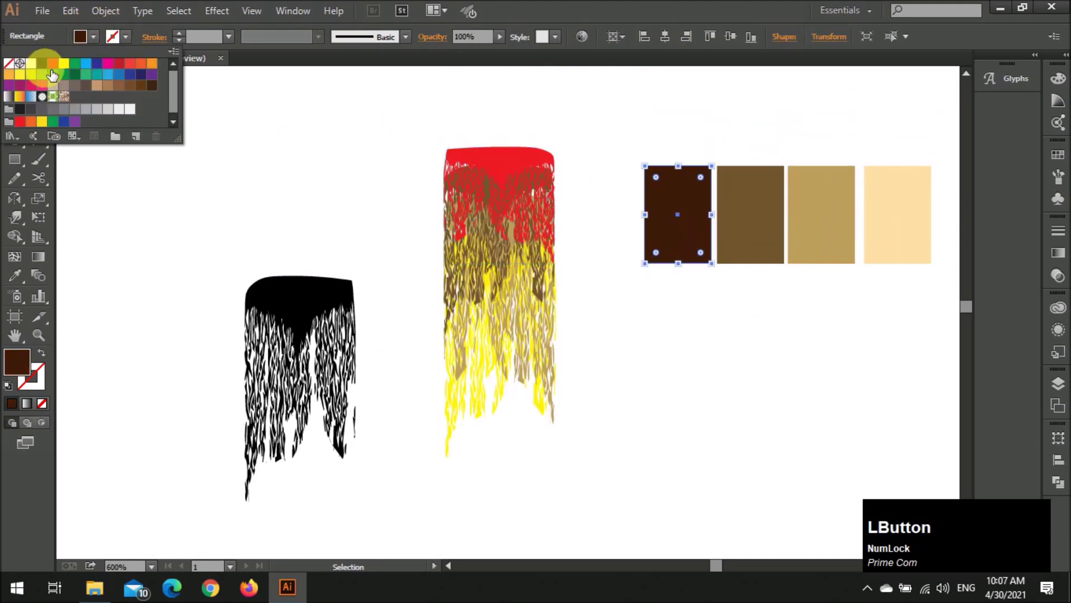
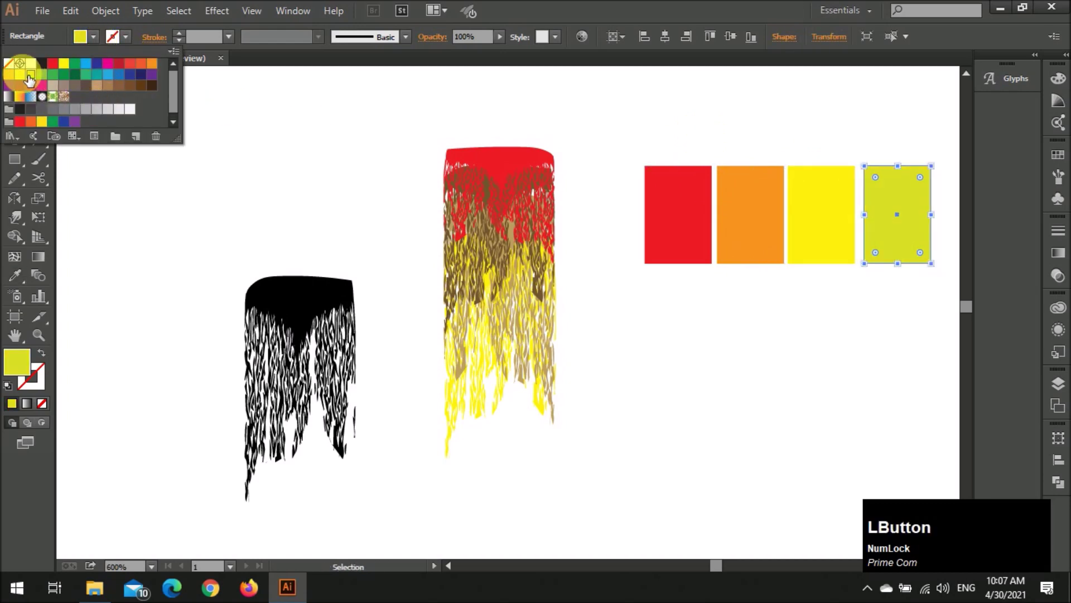
pyautogui.scroll(-3)
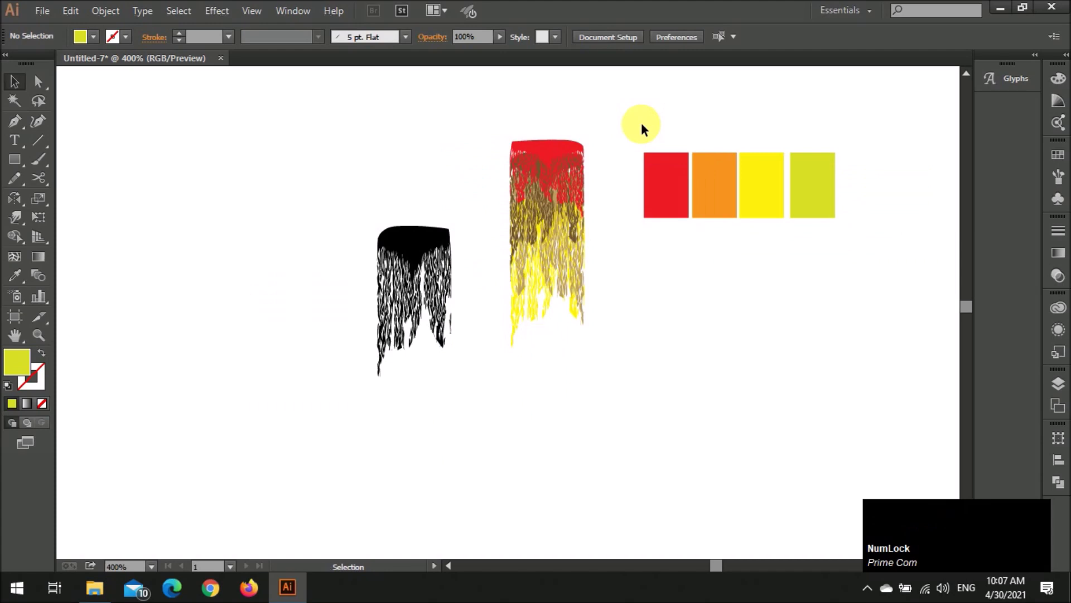
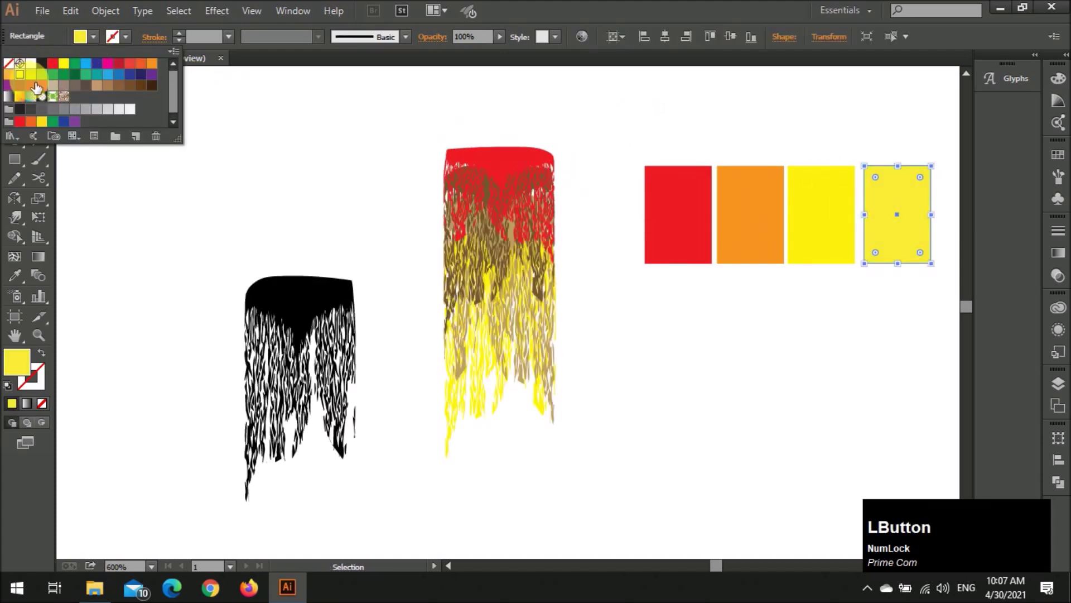
pyautogui.scroll(-3)
pyautogui.scroll(3)
# Recolour the brush sample group to match the red-orange-yellow flame swatches
pyautogui.click(516, 254)
pyautogui.press('i')
pyautogui.click(750, 226)
pyautogui.press('v')
pyautogui.click(707, 299)
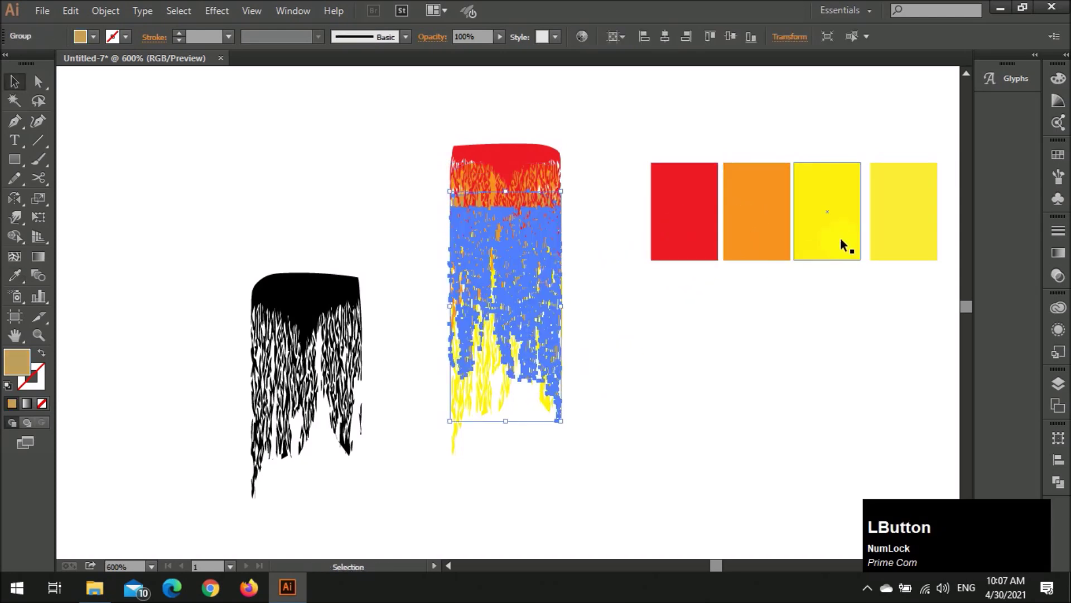
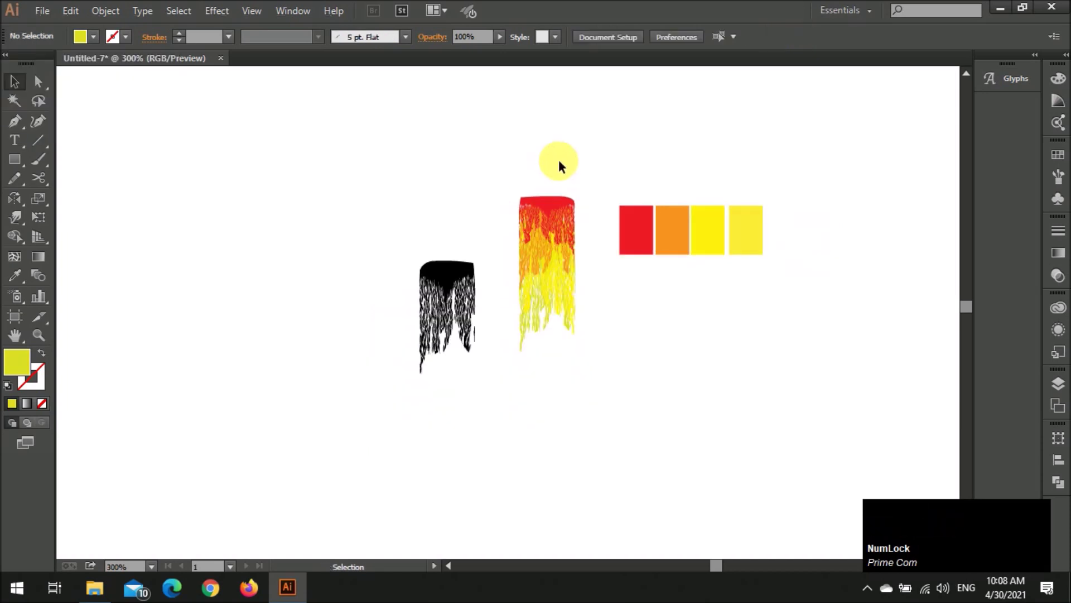
pyautogui.scroll(3)
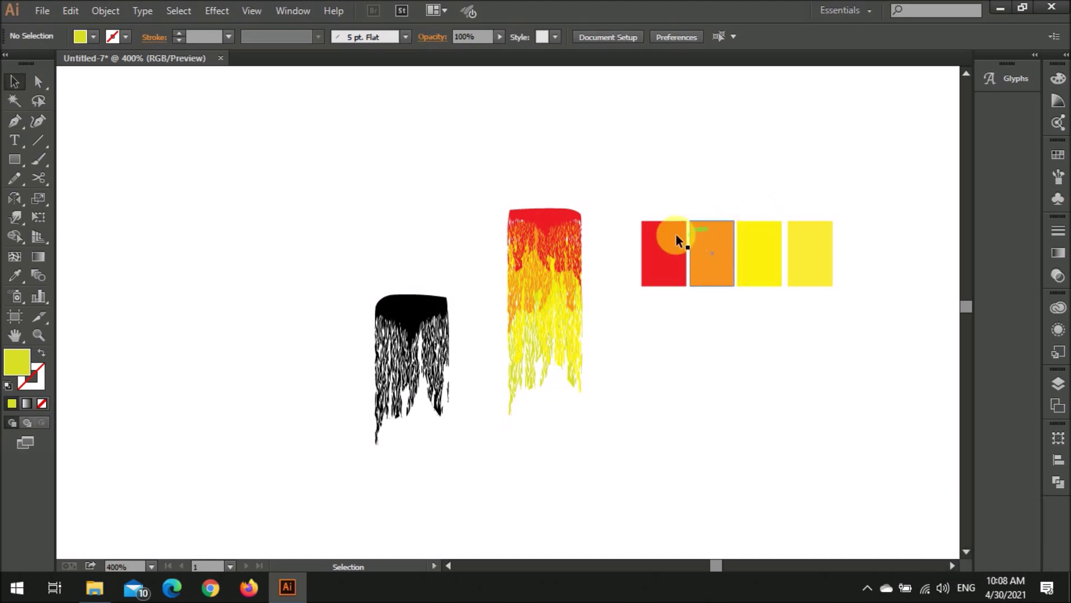
# Recolour the duplicated bristle sample with dark red, red and yellow swatches and zoom out to 100%
pyautogui.click(812, 289)
pyautogui.press('BackSpace')
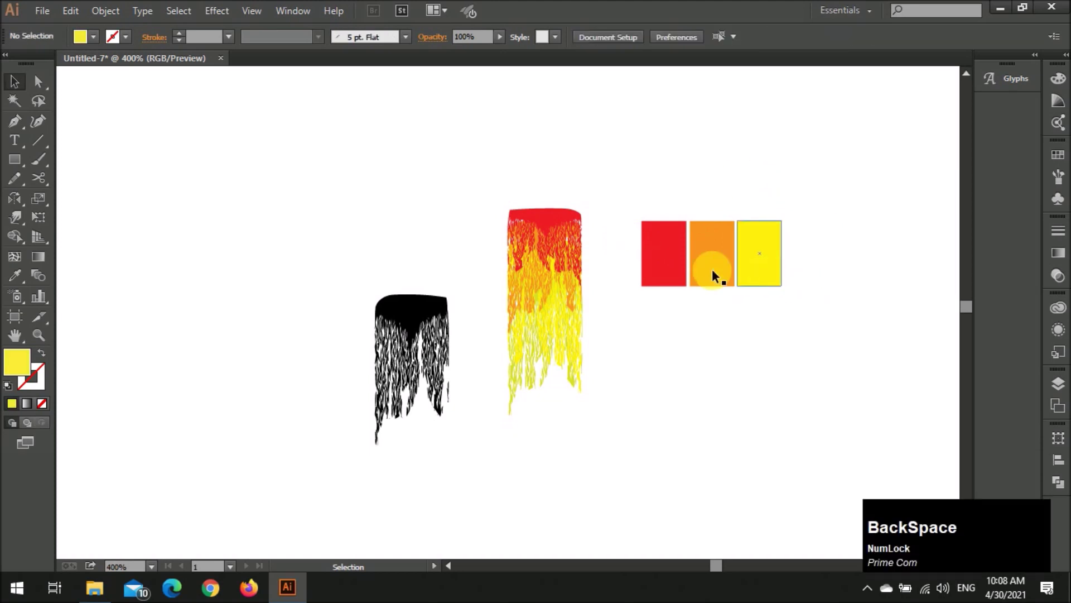
pyautogui.click(665, 264)
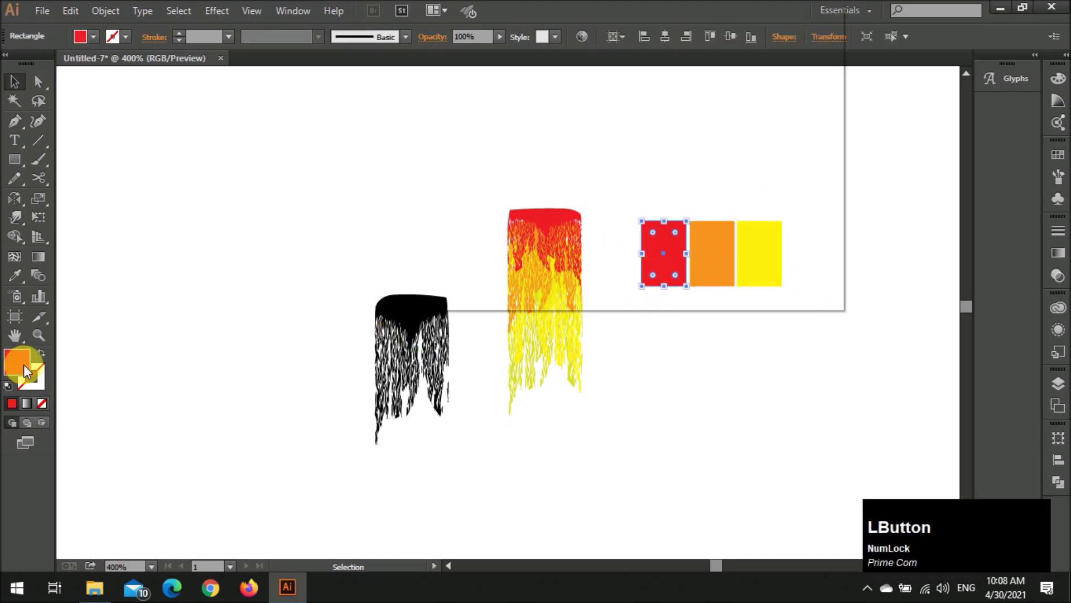
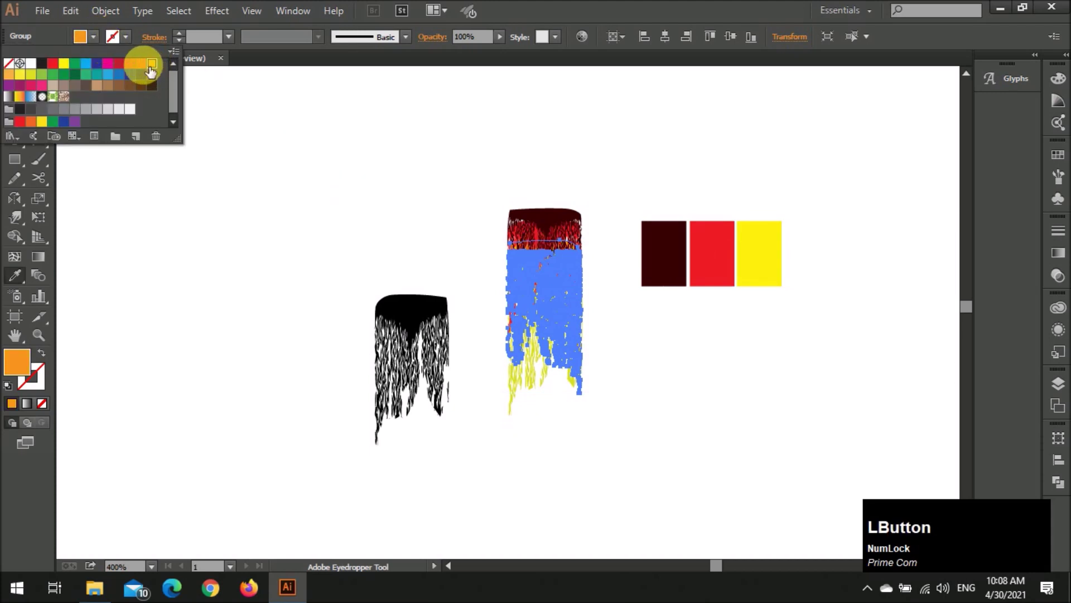
pyautogui.press('v')
pyautogui.click(486, 163)
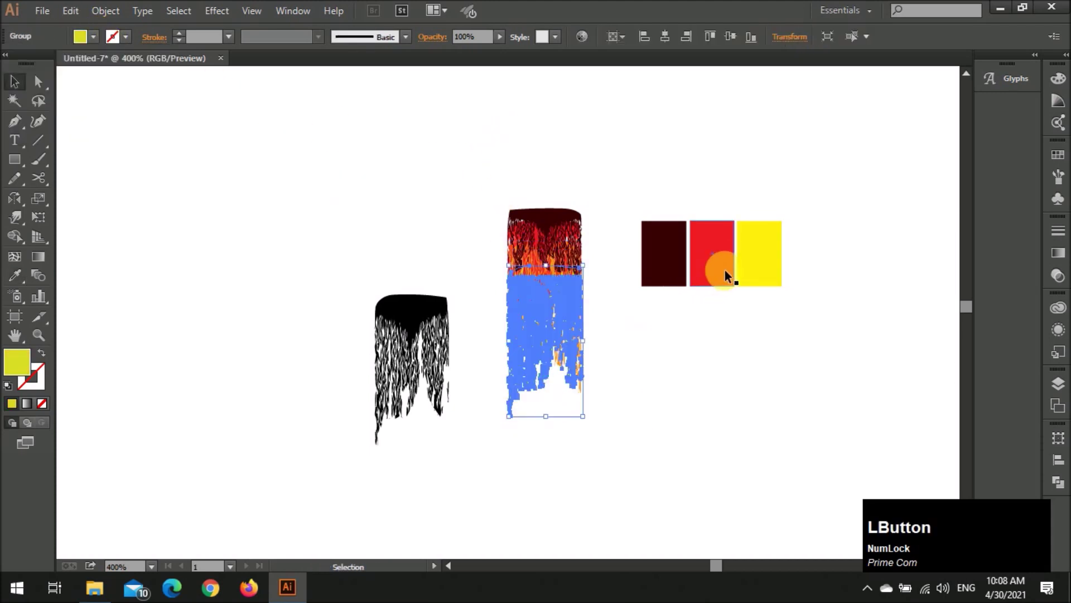
pyautogui.press('i')
pyautogui.click(760, 267)
# Drag the flame-coloured sample into the Brushes panel as a stretching Art Brush and confirm it
pyautogui.press('v')
pyautogui.click(651, 383)
pyautogui.scroll(-3)
pyautogui.scroll(-3)
pyautogui.click(621, 324)
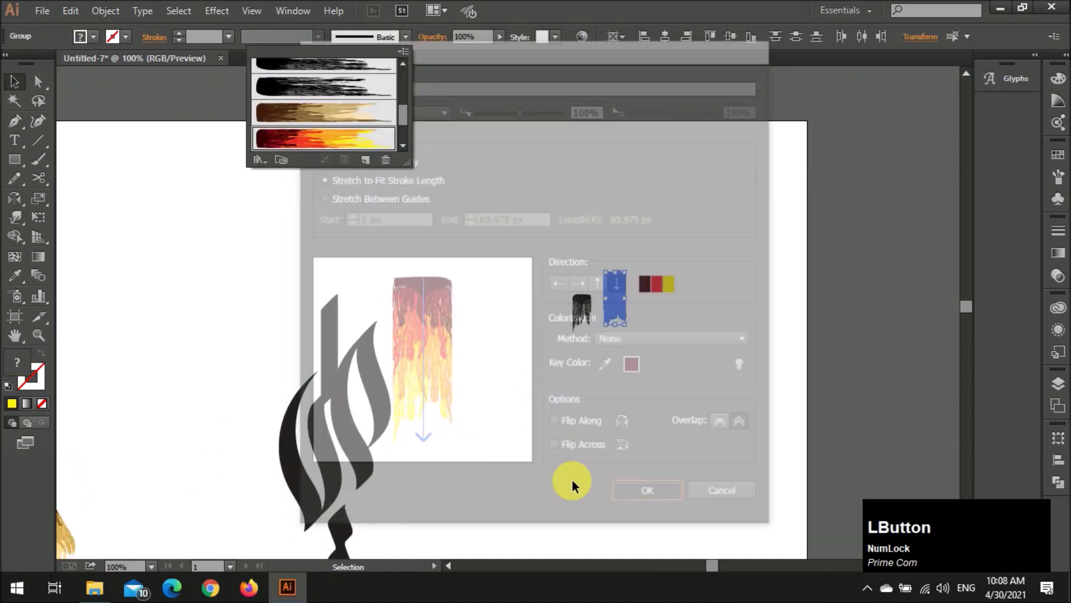
pyautogui.scroll(-3)
pyautogui.scroll(3)
pyautogui.click(449, 323)
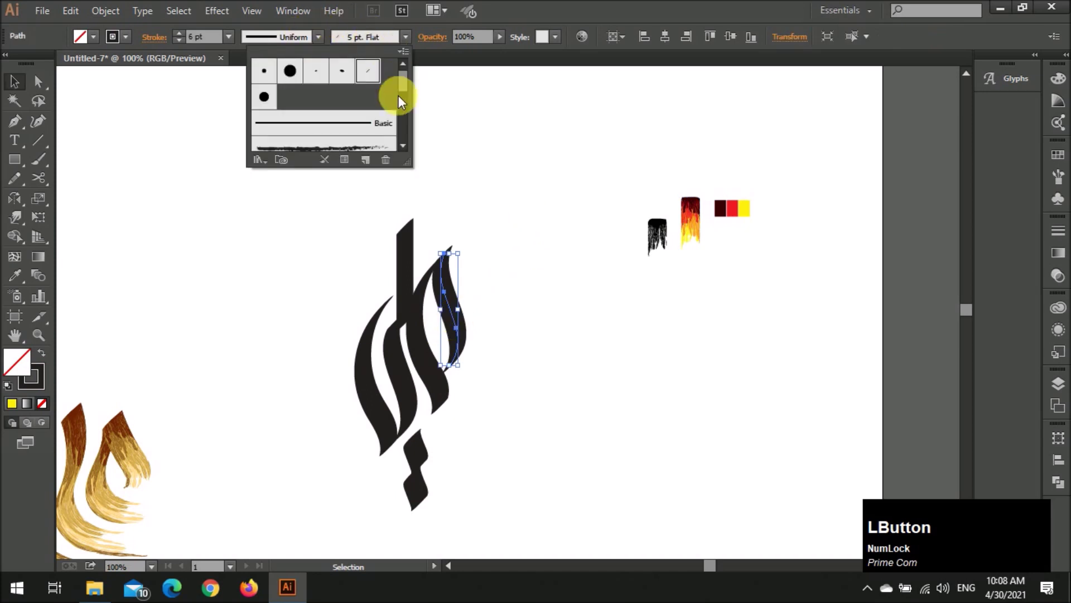
# Apply the flame brush to the calligraphy guide strokes, thicken them, and reshape the bottom stroke into one small flame
pyautogui.scroll(-3)
pyautogui.click(366, 136)
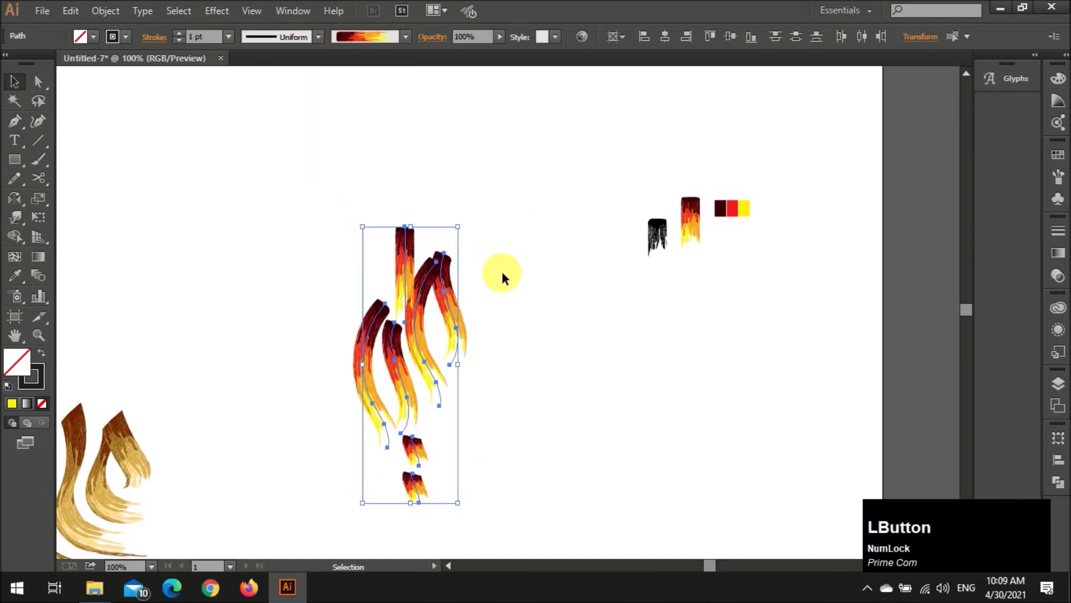
pyautogui.scroll(3)
pyautogui.click(560, 277)
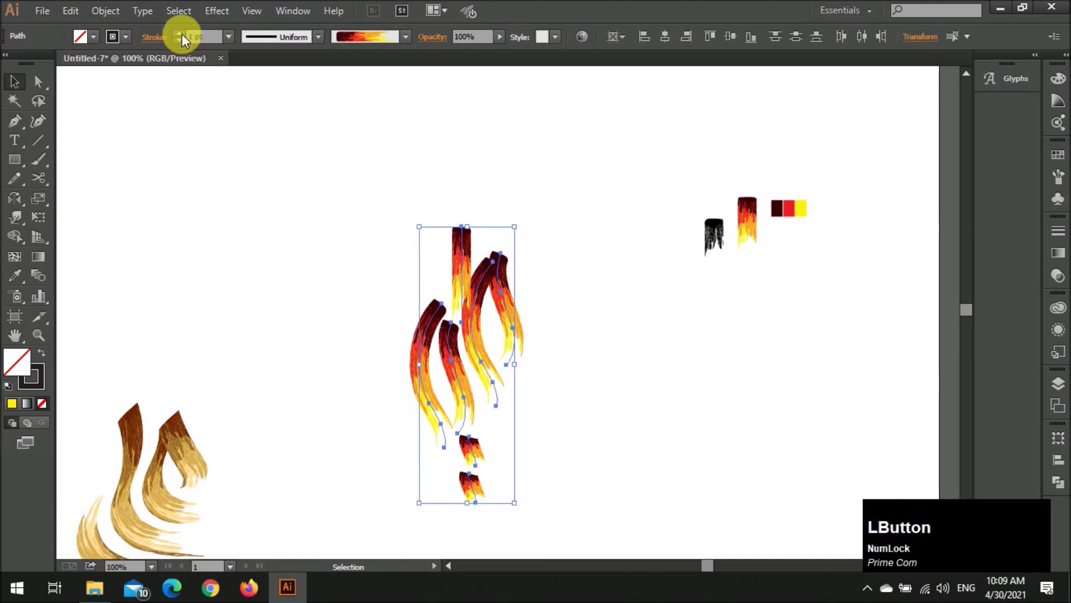
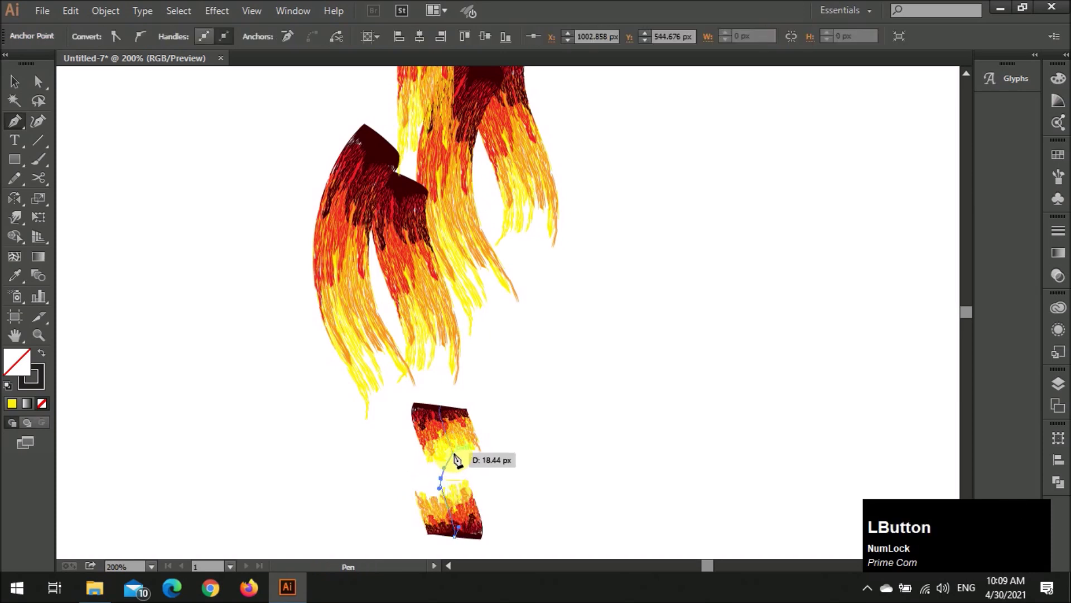
pyautogui.click(544, 448)
pyautogui.scroll(-3)
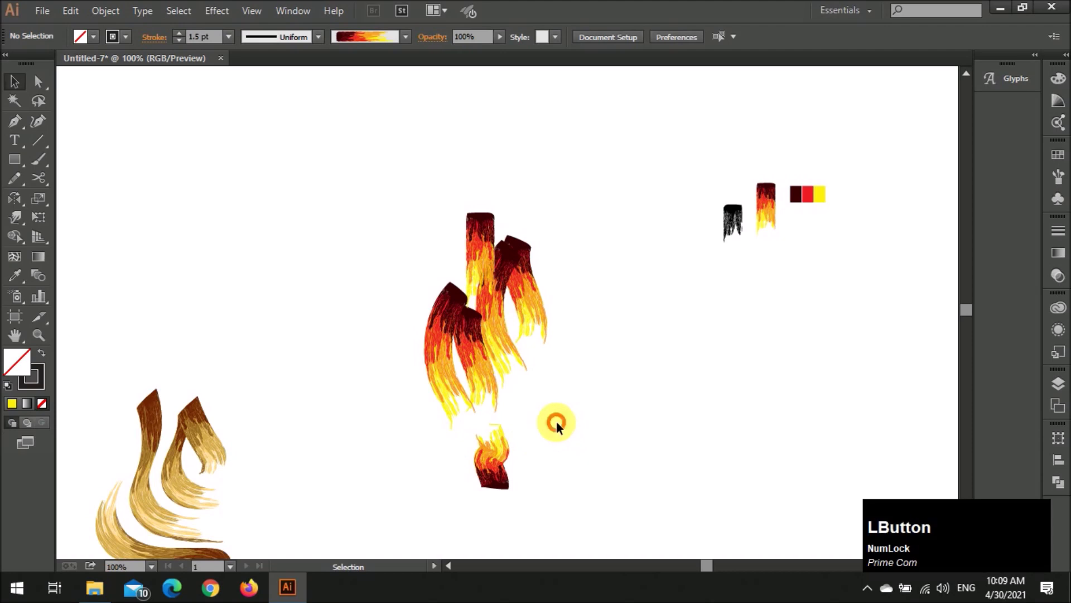
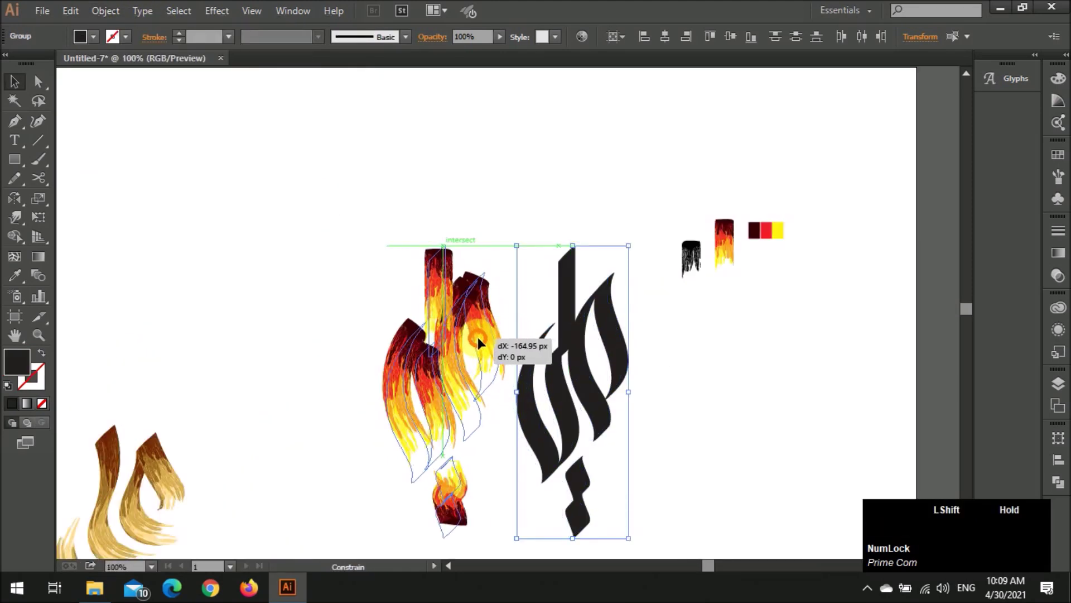
# Lay the black calligraphy over the flame strokes and clip the upper strokes inside their letter with a clipping mask
pyautogui.click(519, 331)
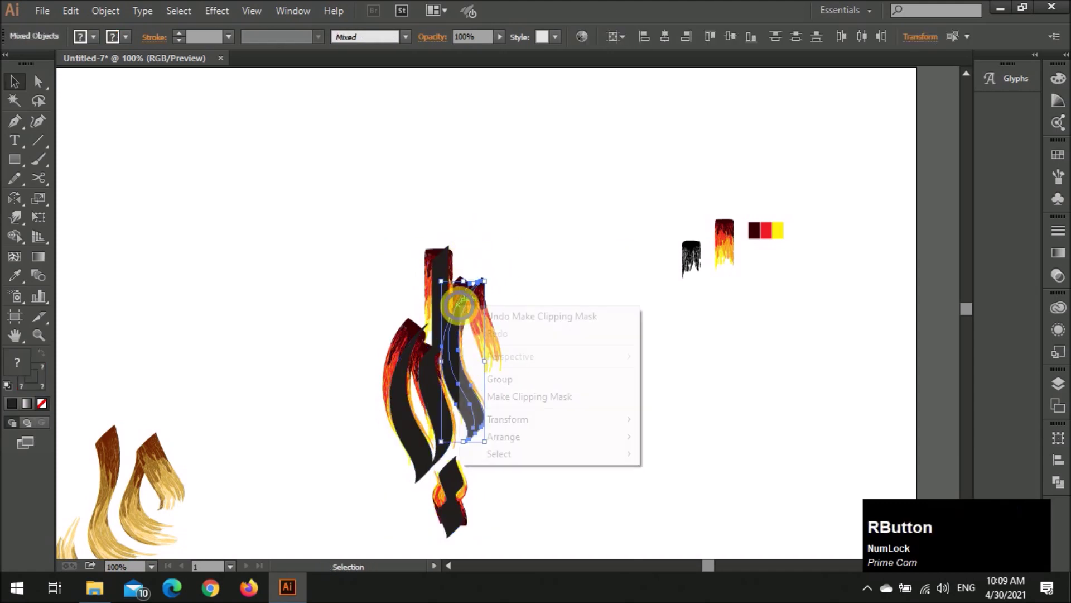
pyautogui.rightClick(460, 277)
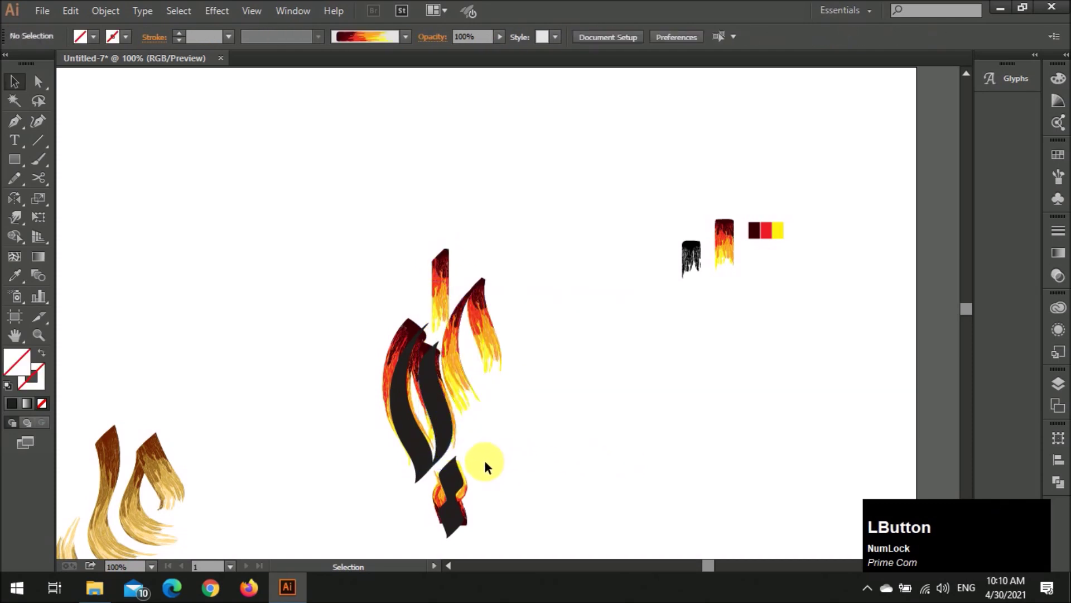
pyautogui.click(463, 478)
pyautogui.scroll(3)
pyautogui.click(454, 472)
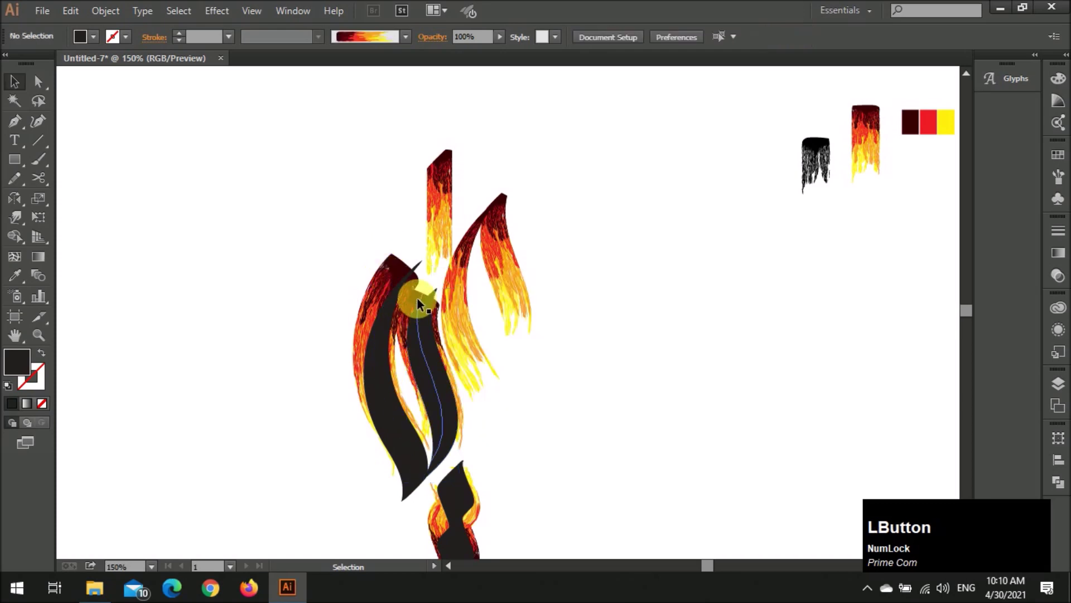
# Clip the flame strokes inside the left letter and the bottom letter piece, then enter the clipped group
pyautogui.click(431, 332)
pyautogui.click(476, 425)
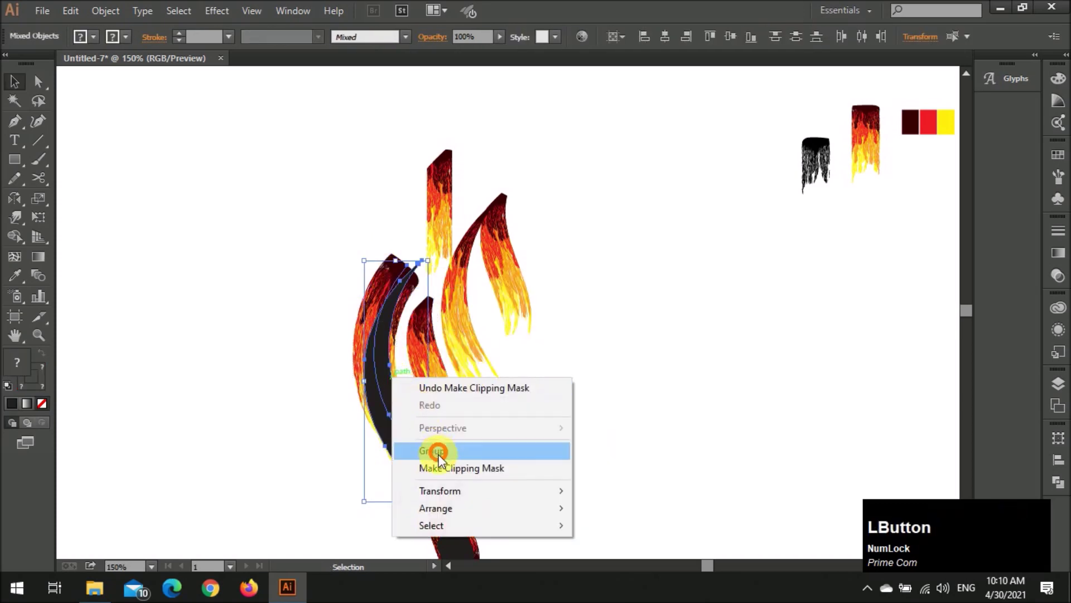
pyautogui.scroll(-3)
pyautogui.click(534, 456)
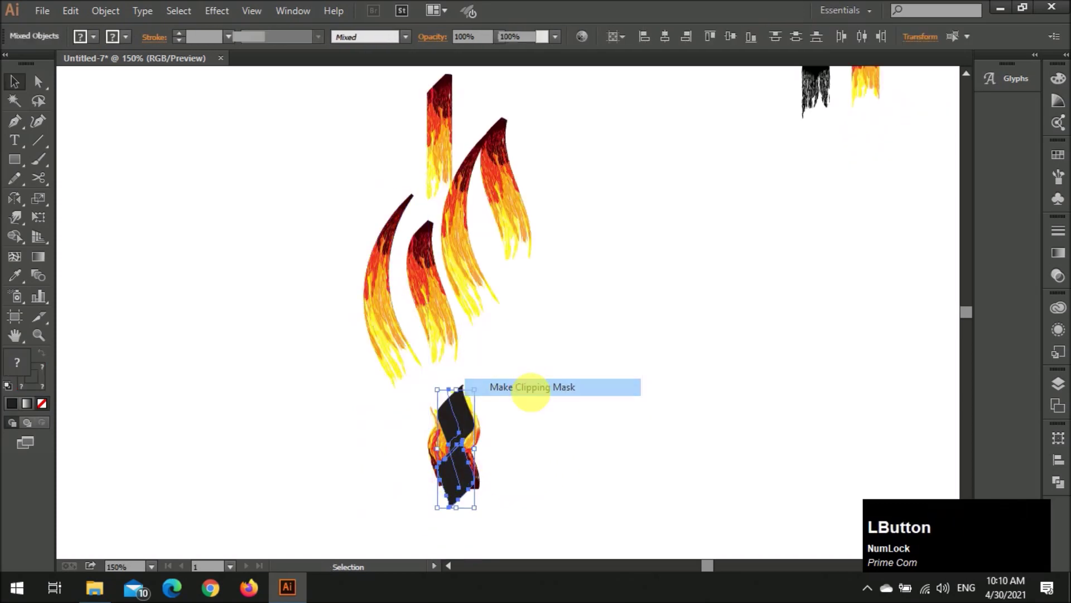
pyautogui.scroll(-3)
pyautogui.click(500, 299)
pyautogui.press('a')
pyautogui.click(509, 369)
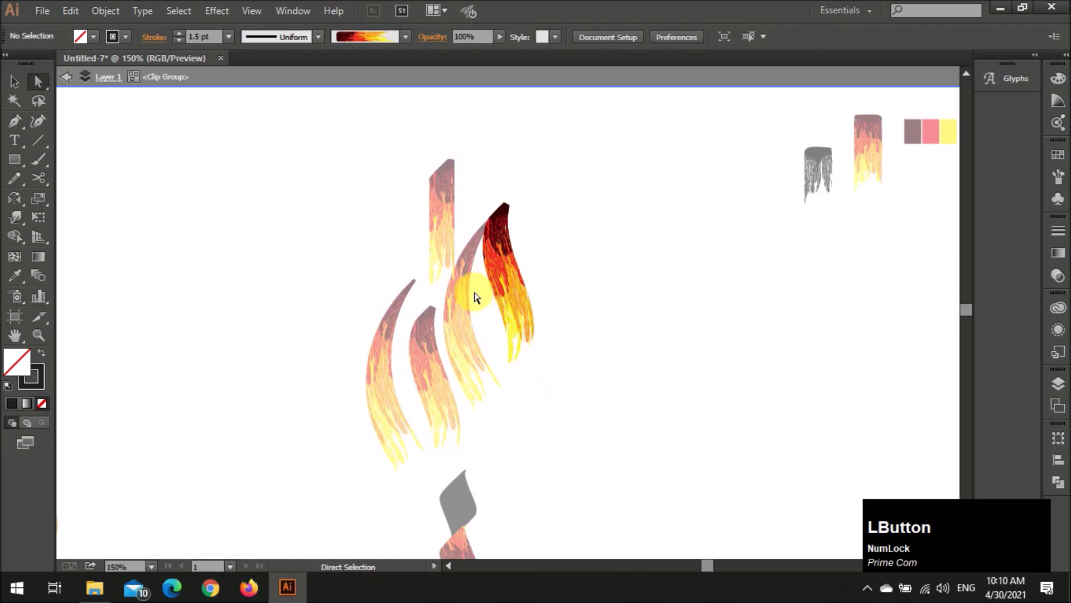
# Move the anchor points of the rightmost flame stroke to reshape its tip, then leave the clipped group
pyautogui.press('v')
pyautogui.click(467, 339)
pyautogui.press('a')
pyautogui.click(506, 218)
pyautogui.press('v')
pyautogui.click(503, 187)
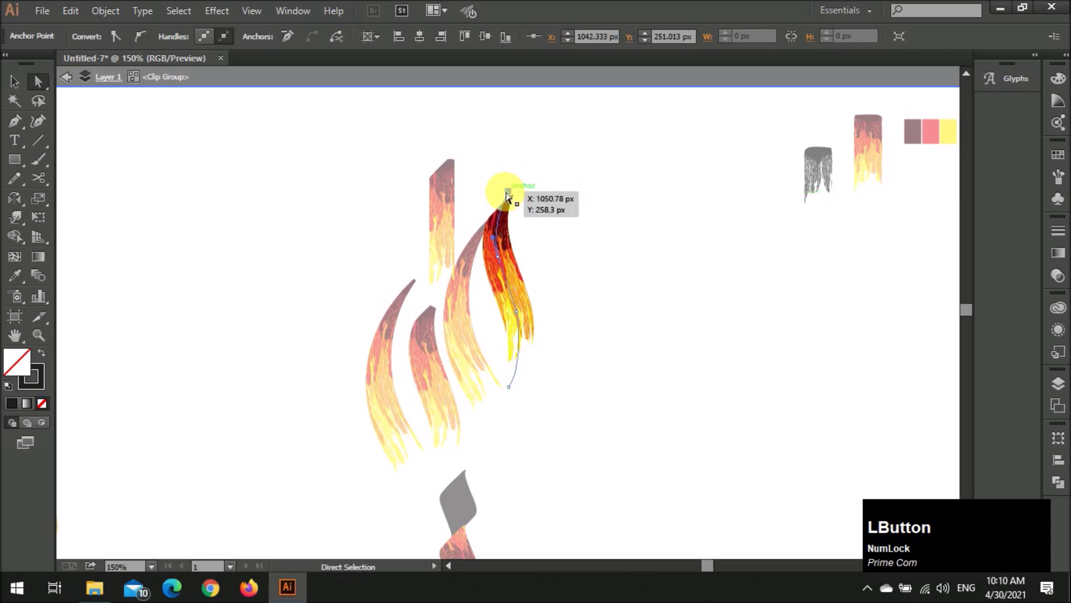
pyautogui.press('v')
pyautogui.click(581, 231)
# Zoom and scroll over to the brush samples beside the word mark
pyautogui.scroll(-3)
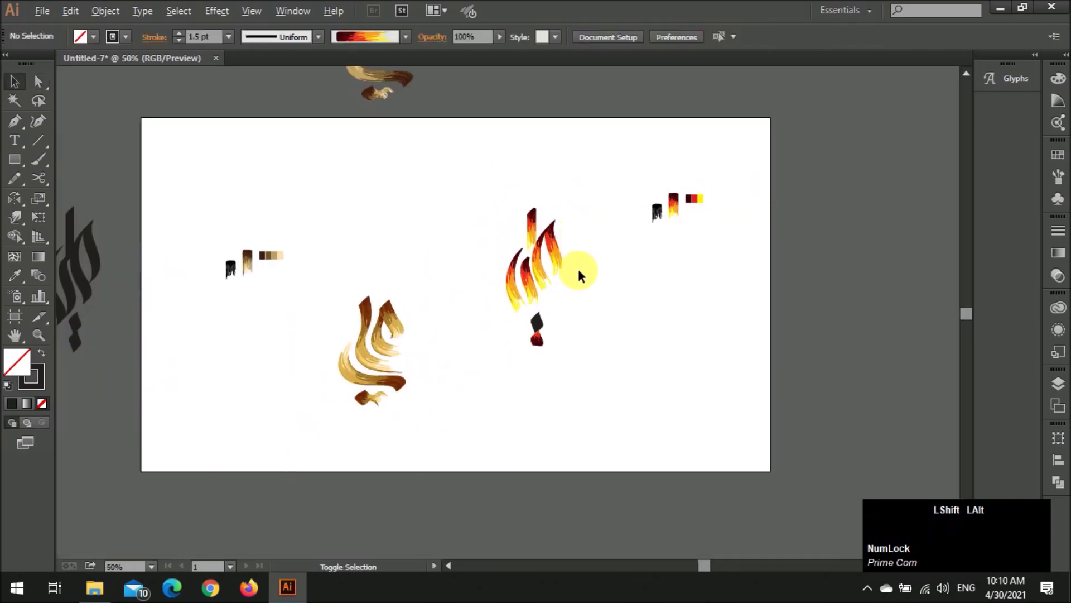
pyautogui.scroll(3)
pyautogui.scroll(3)
pyautogui.scroll(3)
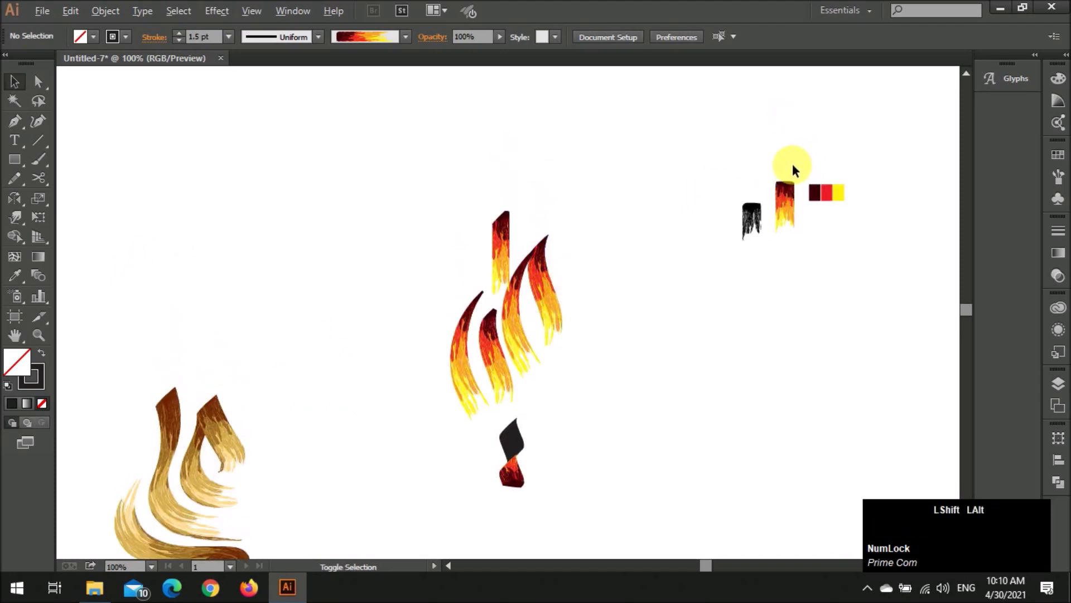
pyautogui.scroll(-3)
pyautogui.scroll(3)
pyautogui.scroll(3)
# Select the flame brush sample and recolour its strands in grey shades via Edit Colors
pyautogui.press('v')
pyautogui.click(736, 207)
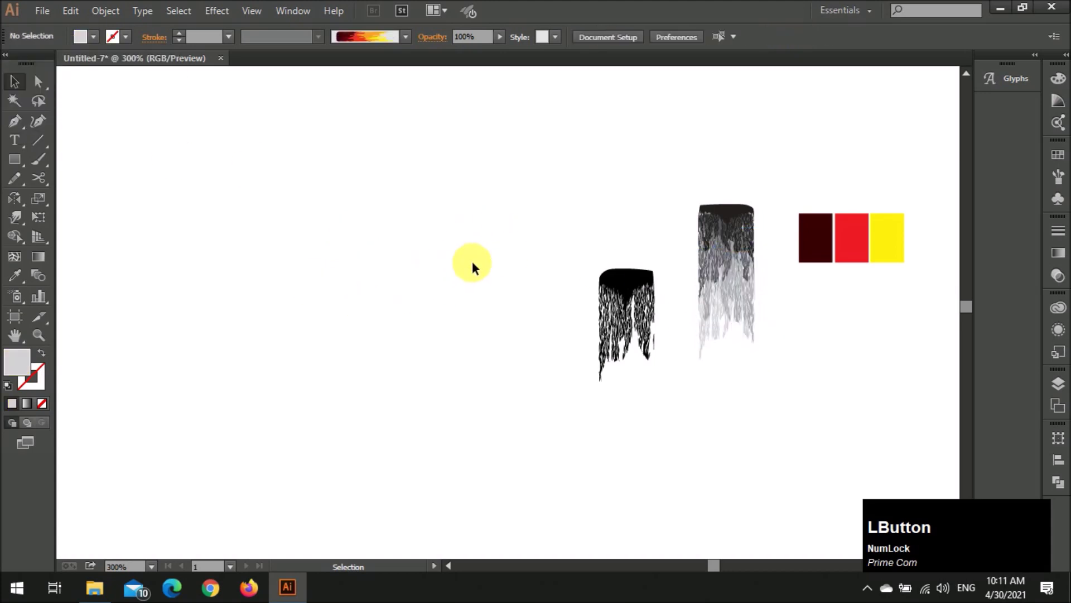
pyautogui.scroll(-3)
pyautogui.scroll(3)
pyautogui.click(397, 269)
pyautogui.scroll(3)
pyautogui.click(468, 312)
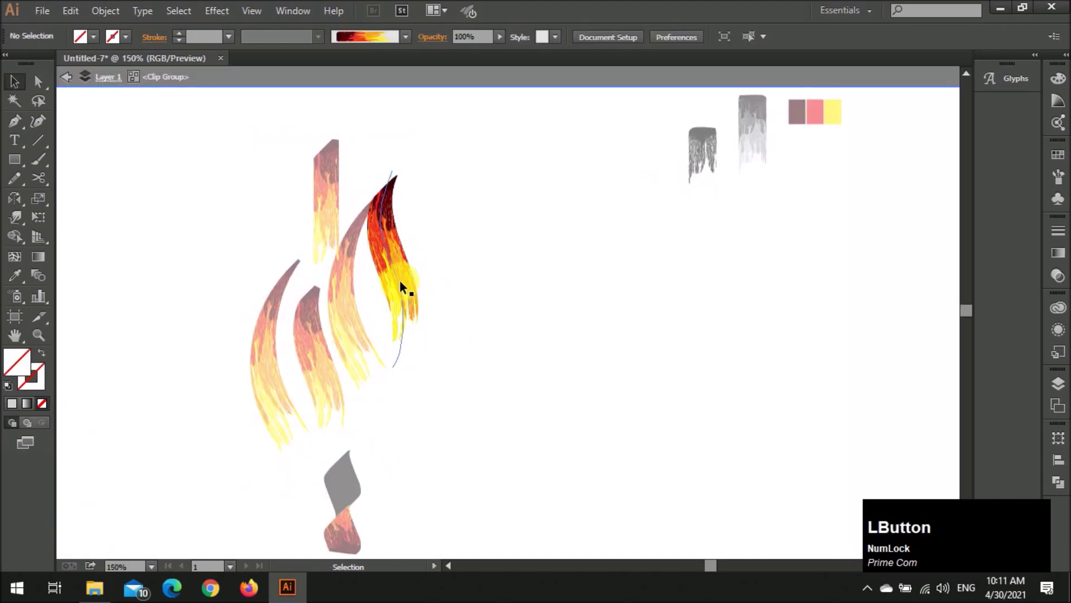
# Update the art brush so the word mark's strokes fade black to grey, and inspect them against the greyscale sample
pyautogui.scroll(-3)
pyautogui.scroll(3)
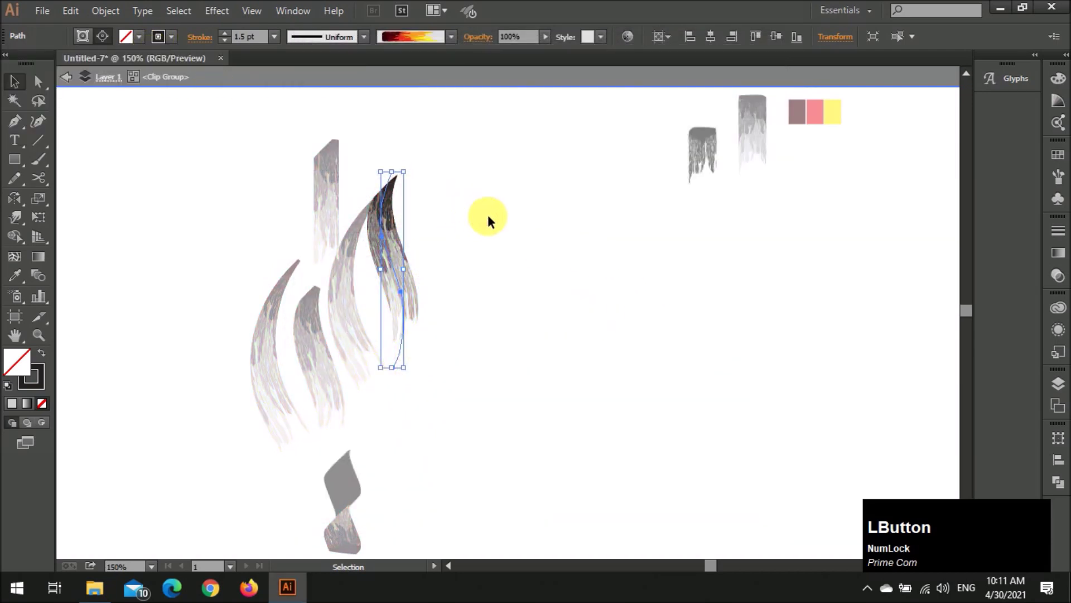
pyautogui.scroll(3)
pyautogui.scroll(3)
pyautogui.scroll(-3)
pyautogui.scroll(3)
pyautogui.scroll(-3)
pyautogui.scroll(3)
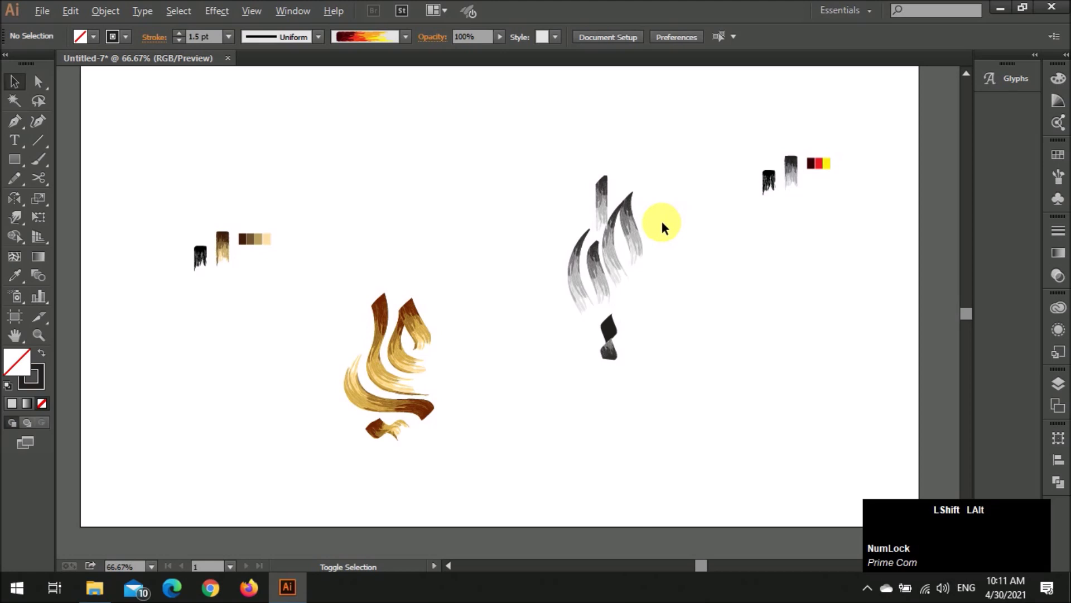
pyautogui.scroll(-3)
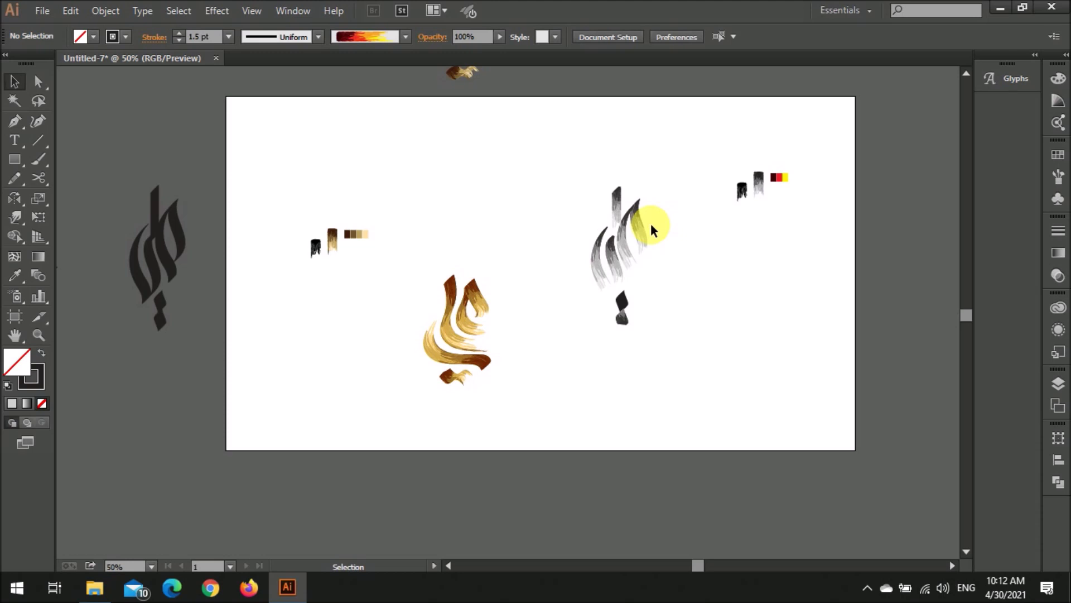
pyautogui.scroll(3)
pyautogui.scroll(3)
pyautogui.scroll(-3)
pyautogui.scroll(-3)
pyautogui.click(761, 214)
# Sample greys onto the grey bristle tip with the Eyedropper and enter the brush sample group
pyautogui.scroll(-3)
pyautogui.click(813, 200)
pyautogui.scroll(-3)
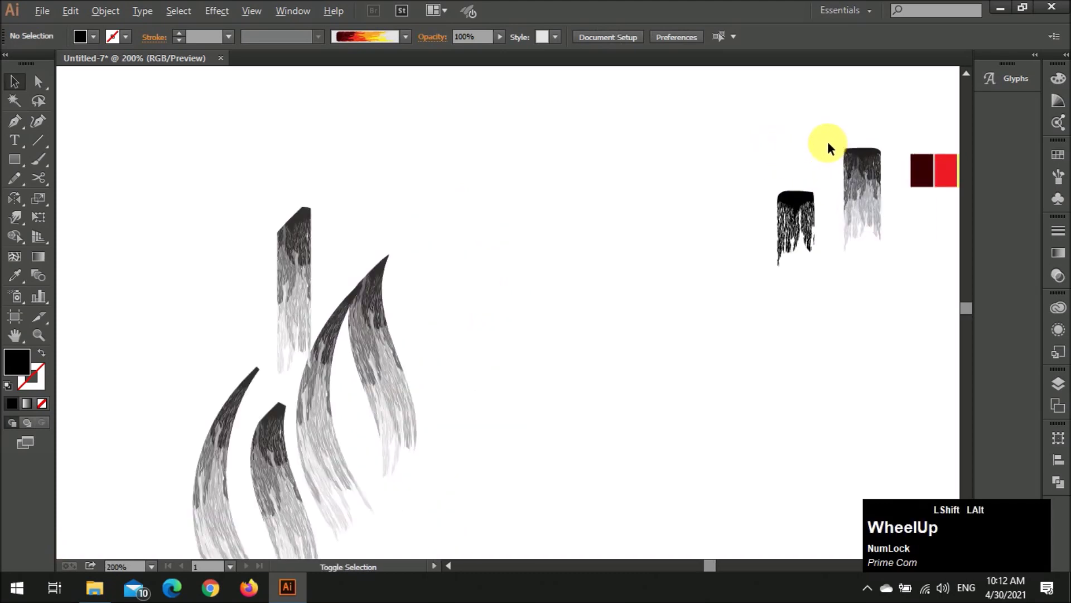
pyautogui.scroll(-3)
pyautogui.scroll(3)
pyautogui.click(794, 236)
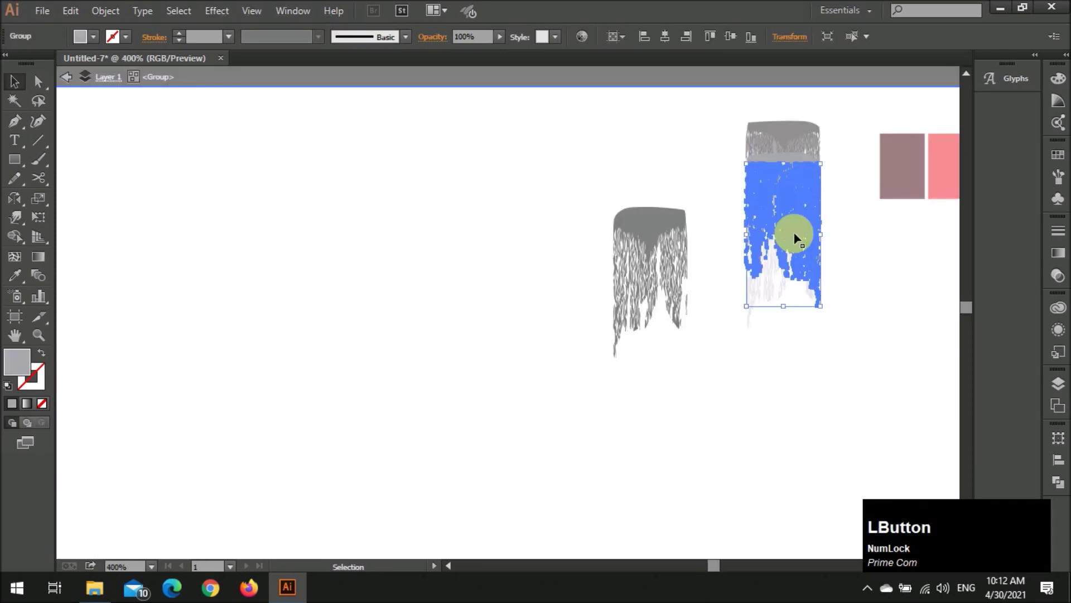
pyautogui.press('i')
pyautogui.click(798, 132)
pyautogui.press('v')
pyautogui.click(861, 262)
pyautogui.scroll(-3)
pyautogui.scroll(3)
pyautogui.click(701, 193)
pyautogui.press('i')
pyautogui.doubleClick(605, 192)
pyautogui.press('v')
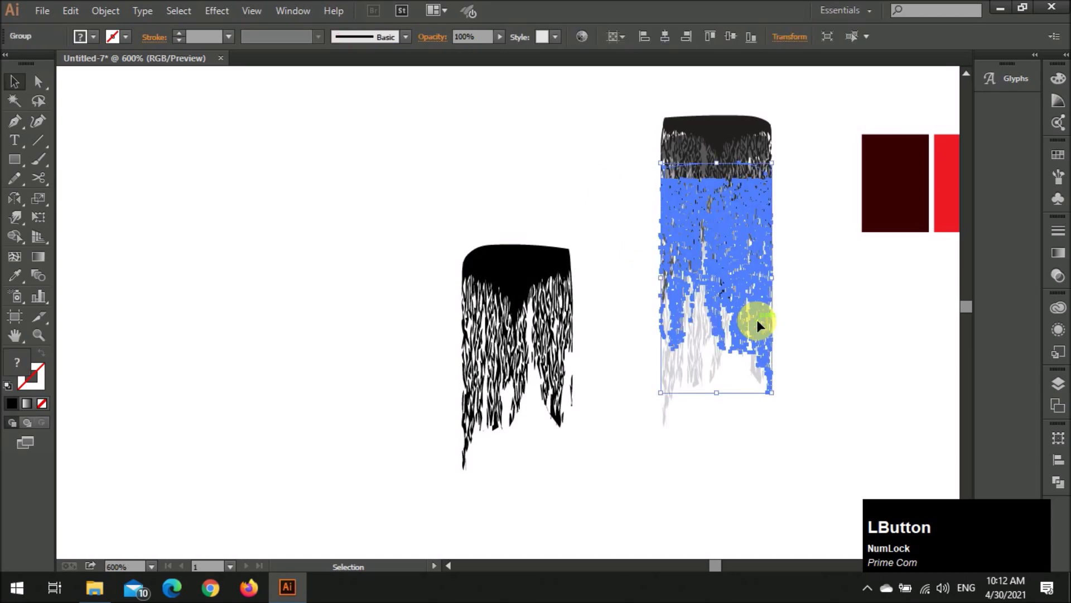
# Select and rearrange individual strands of the grey sample, combining a strand pair into one shape
pyautogui.click(749, 255)
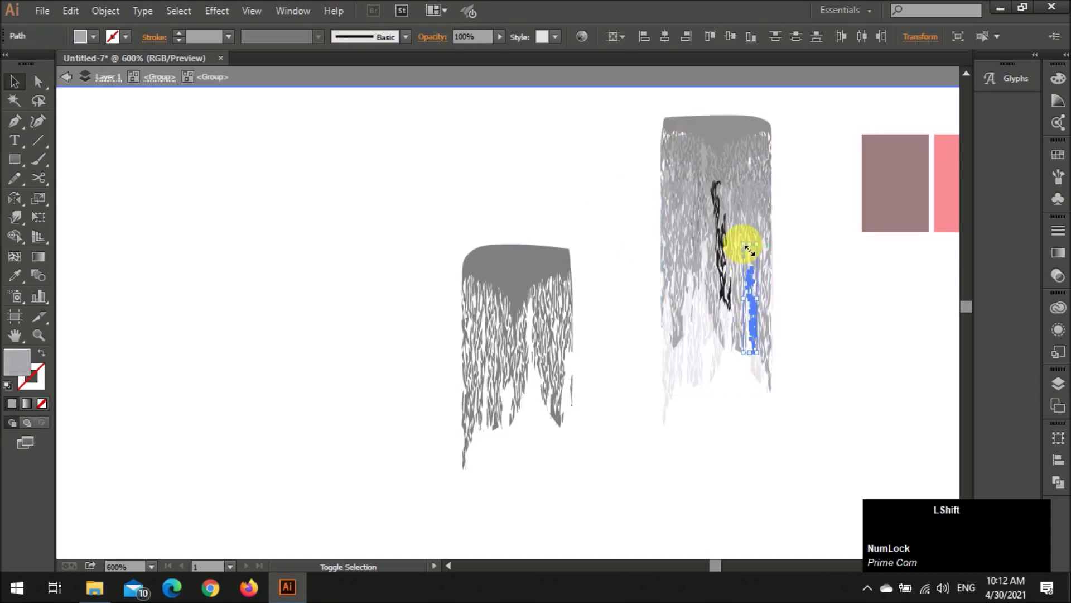
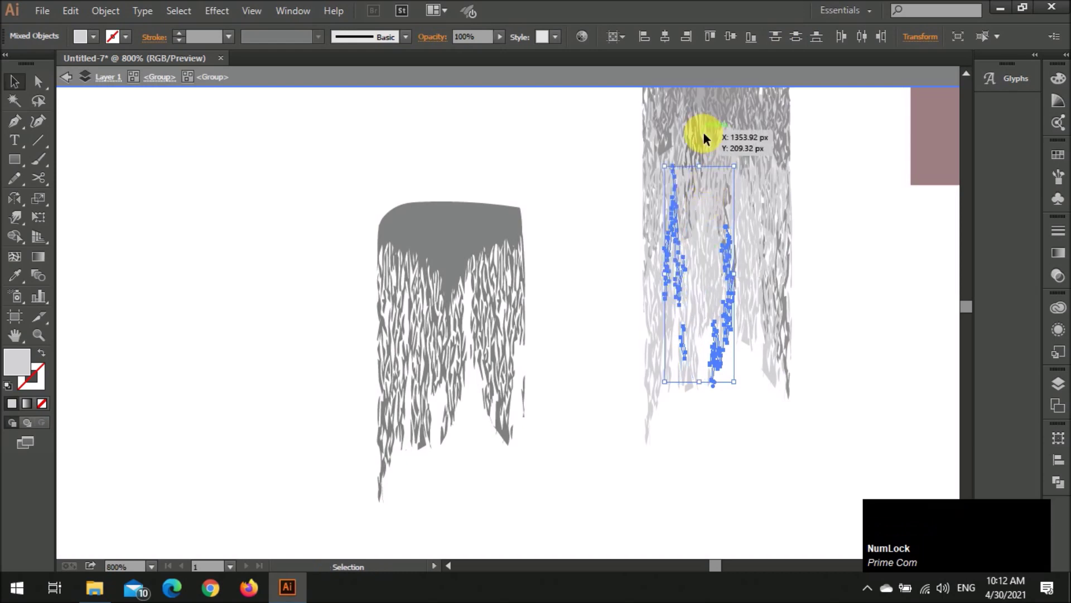
pyautogui.click(705, 144)
pyautogui.press('v')
pyautogui.click(811, 308)
pyautogui.scroll(-3)
pyautogui.scroll(3)
pyautogui.click(731, 316)
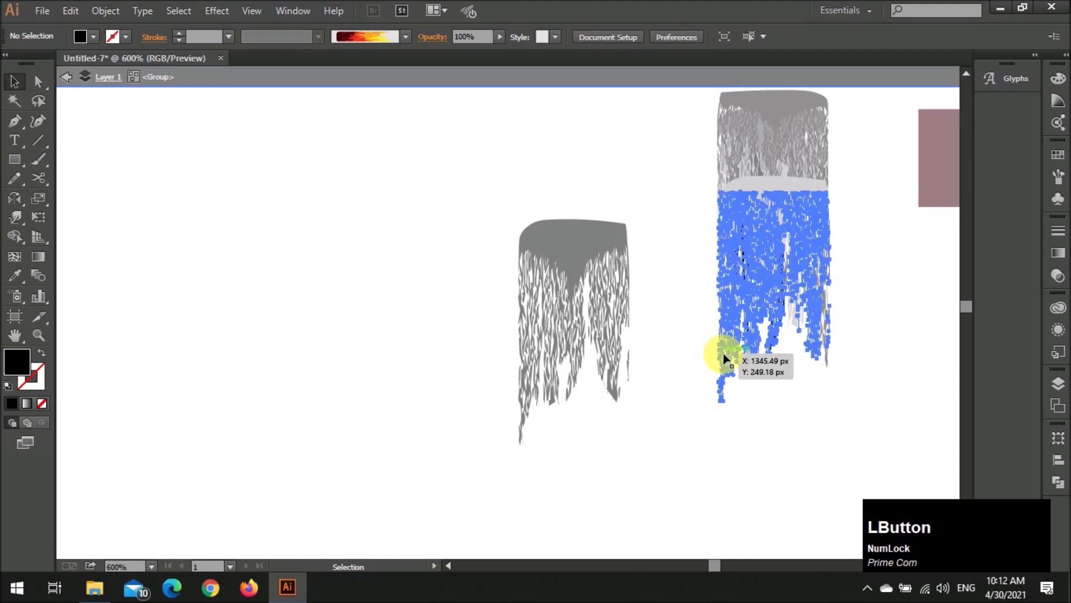
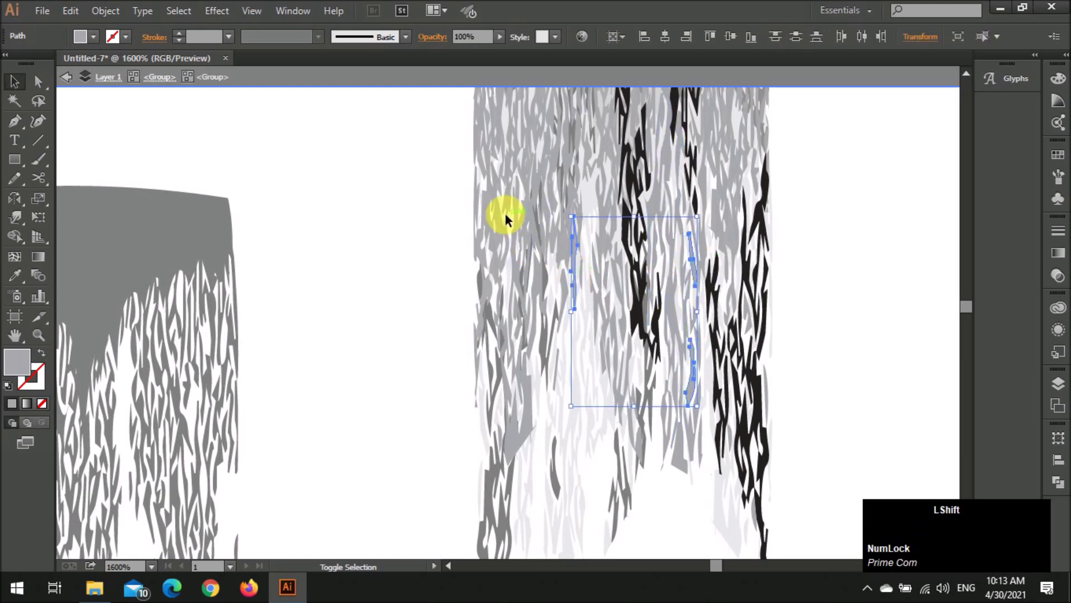
pyautogui.click(478, 210)
pyautogui.click(715, 283)
pyautogui.press('v')
pyautogui.click(585, 401)
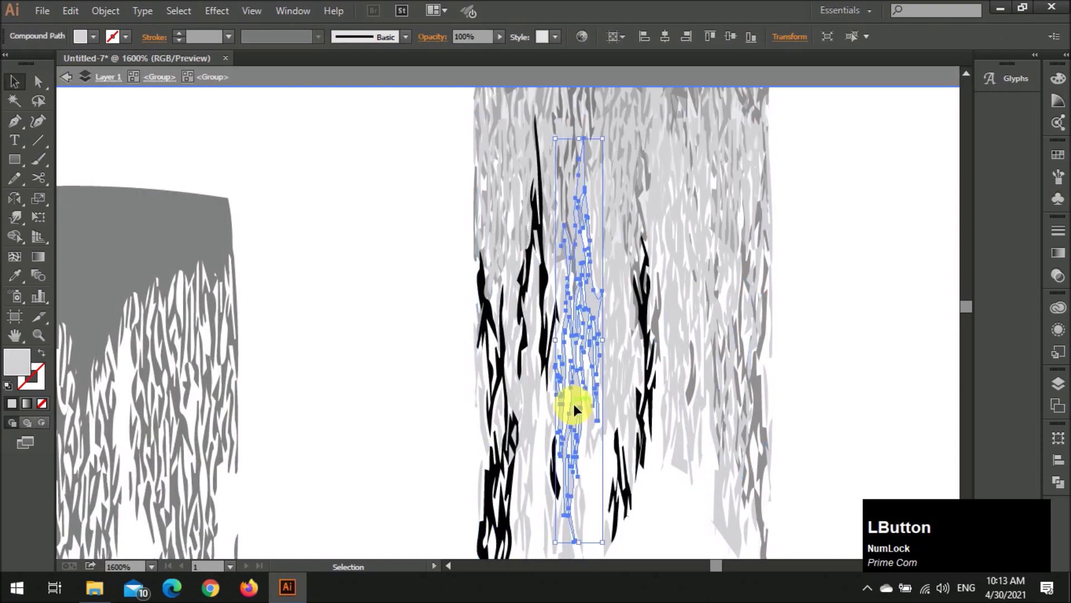
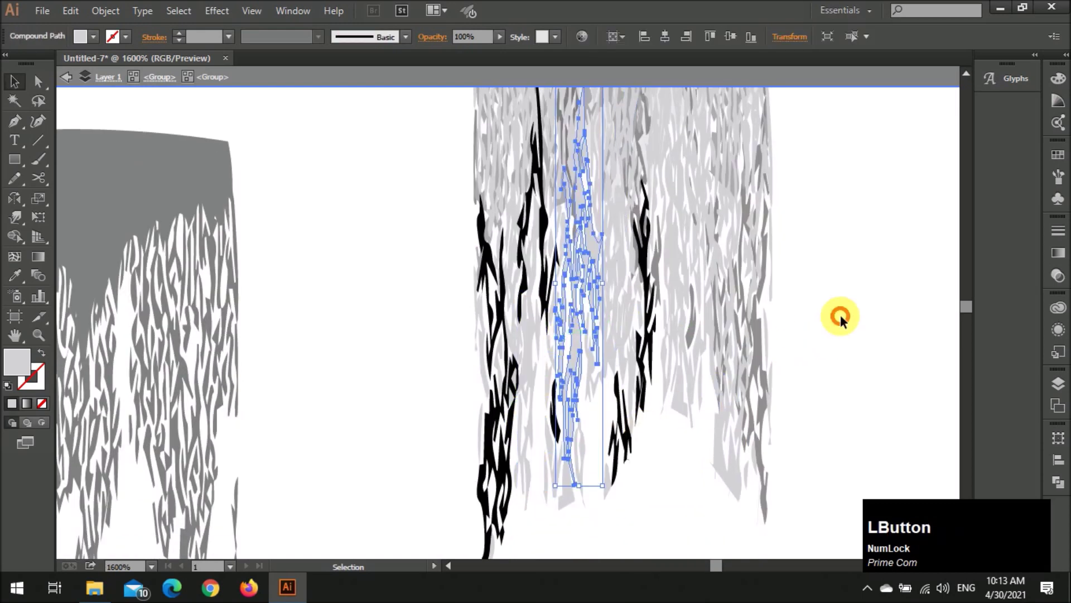
# Group the grey bristle tip artwork (Ctrl+G) and select the whole piece ready to become a brush
pyautogui.scroll(-3)
pyautogui.click(845, 317)
pyautogui.scroll(-3)
pyautogui.scroll(3)
pyautogui.click(814, 292)
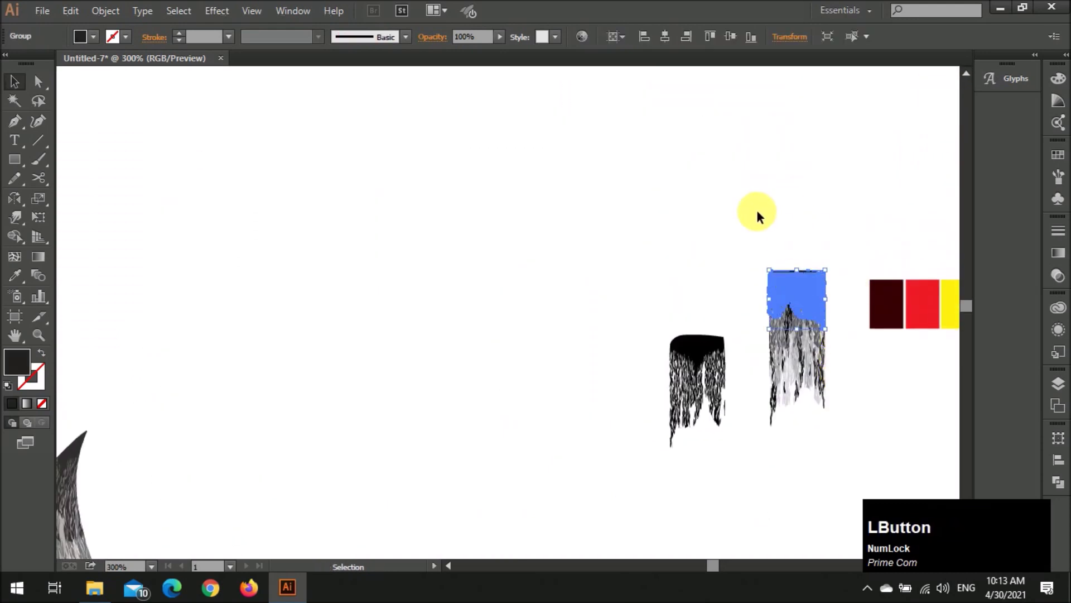
pyautogui.press('ctrl+g')
pyautogui.click(720, 289)
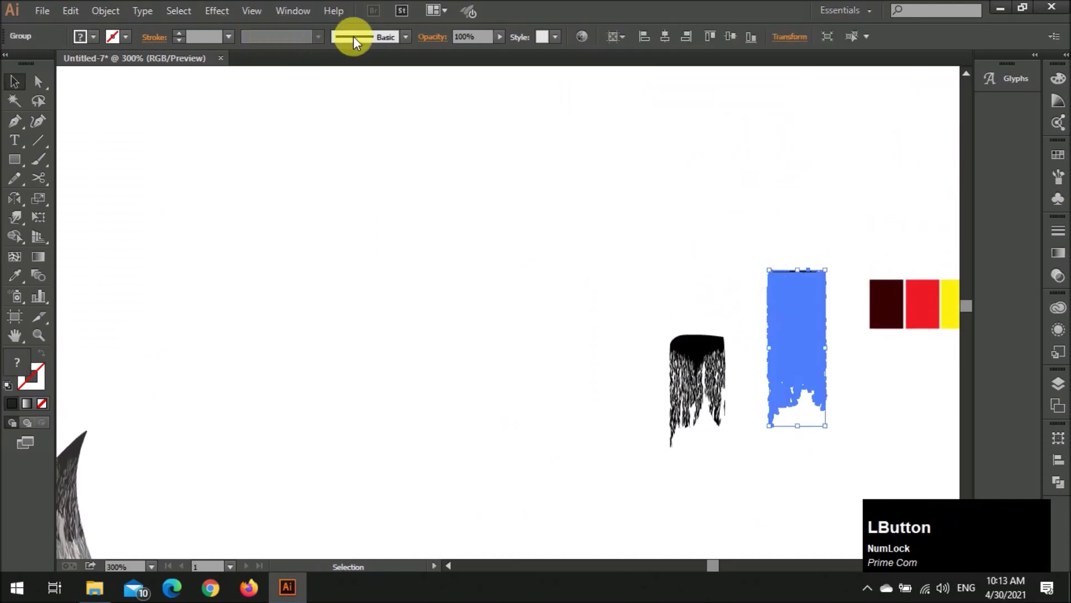
pyautogui.scroll(-3)
# Pick the bristle art brush from the Brush Definition list and apply it to a calligraphy stroke in the clip group
pyautogui.click(499, 341)
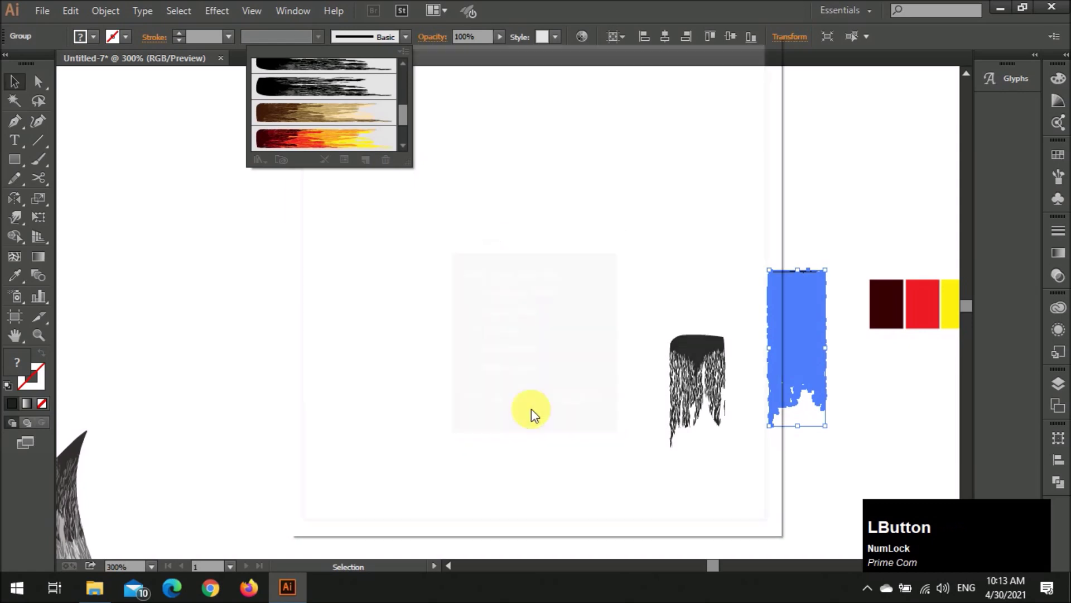
pyautogui.scroll(-3)
pyautogui.scroll(3)
pyautogui.scroll(-3)
pyautogui.click(462, 333)
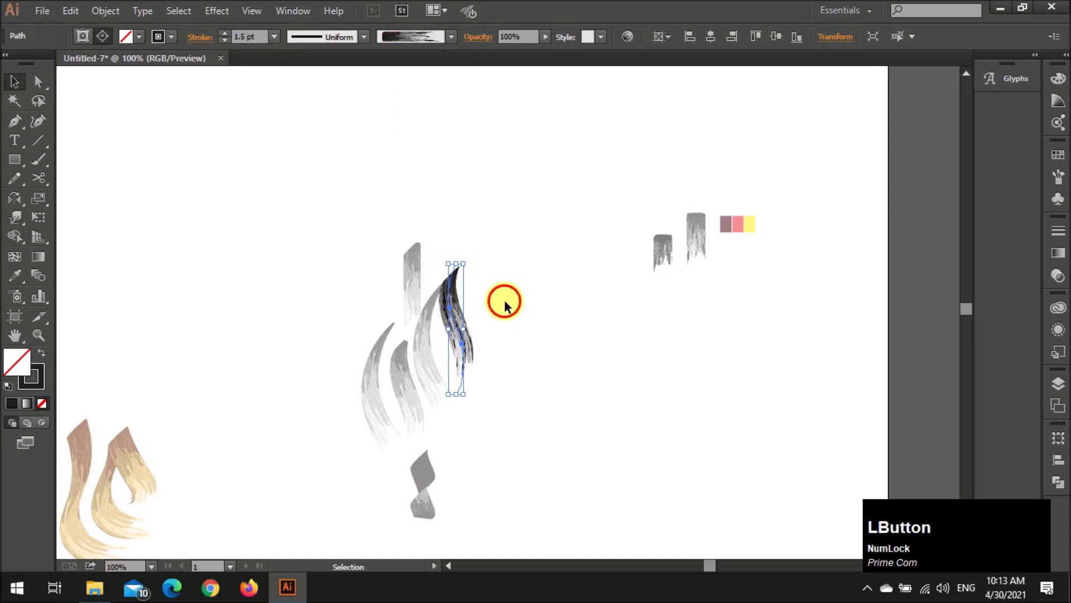
pyautogui.scroll(3)
pyautogui.scroll(3)
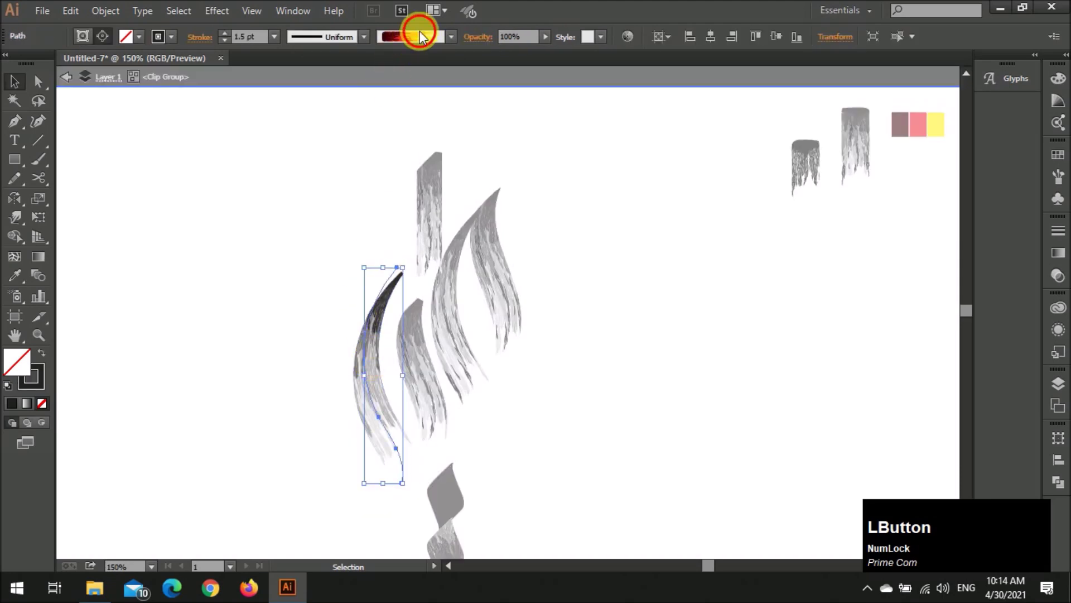
pyautogui.scroll(-3)
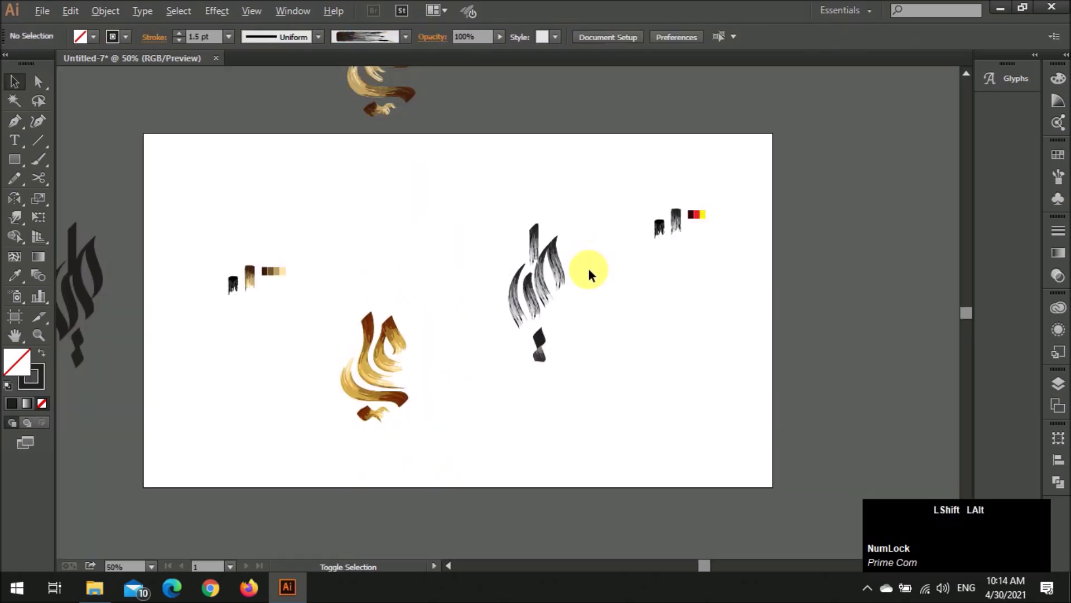
pyautogui.scroll(3)
# Restyle the remaining calligraphy strokes with the softer grey-to-white bristle brush
pyautogui.click(547, 190)
pyautogui.scroll(3)
pyautogui.click(649, 229)
pyautogui.scroll(3)
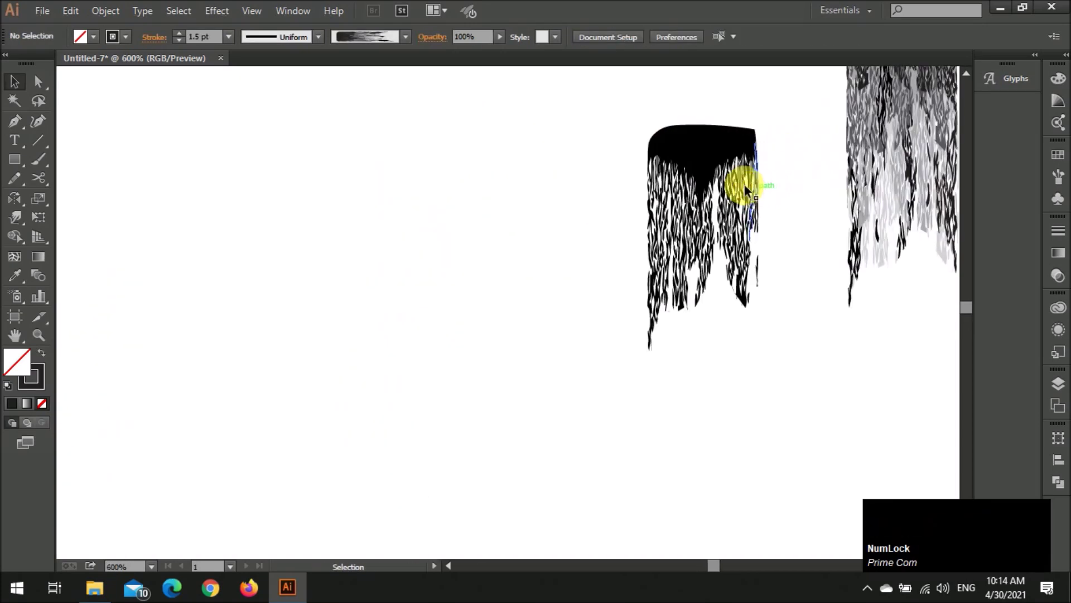
pyautogui.scroll(-3)
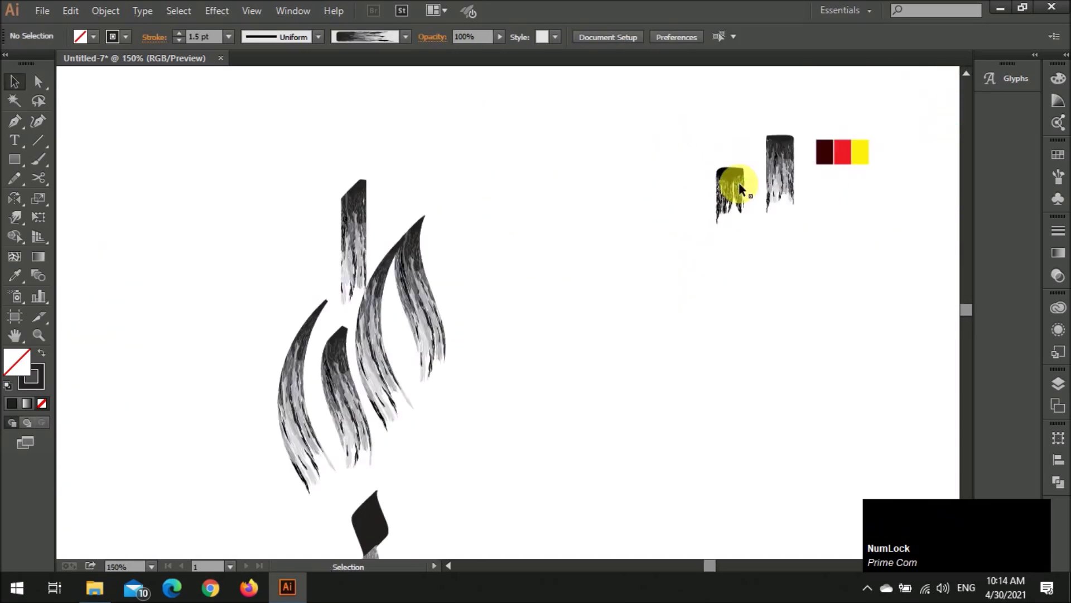
pyautogui.scroll(3)
pyautogui.click(423, 311)
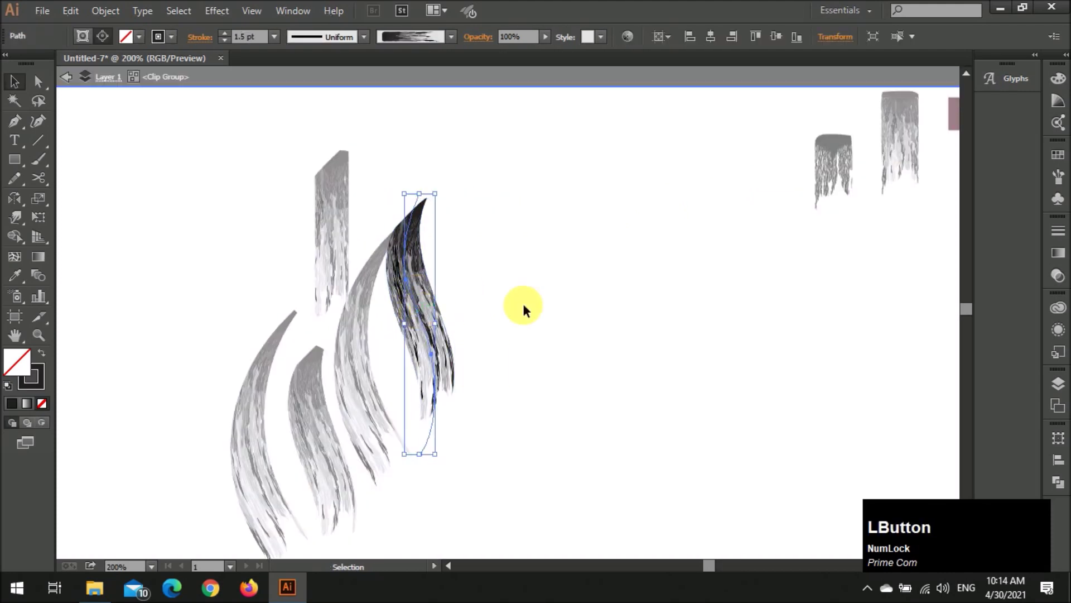
pyautogui.scroll(-3)
pyautogui.scroll(3)
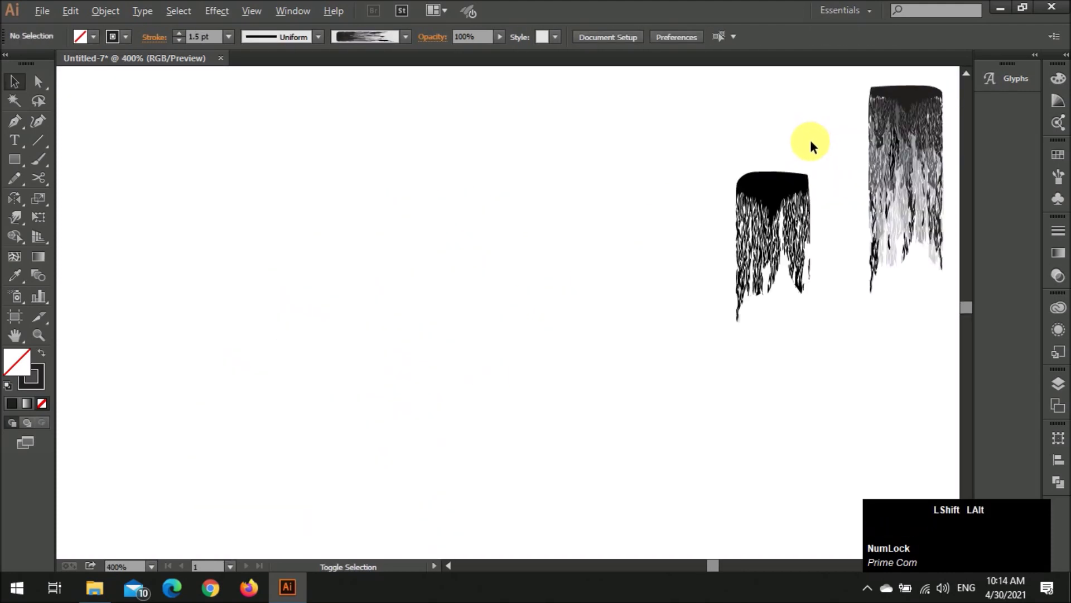
pyautogui.scroll(3)
# Reshape the solid top band of the black bristle tip by moving its anchor points
pyautogui.press('a')
pyautogui.click(659, 180)
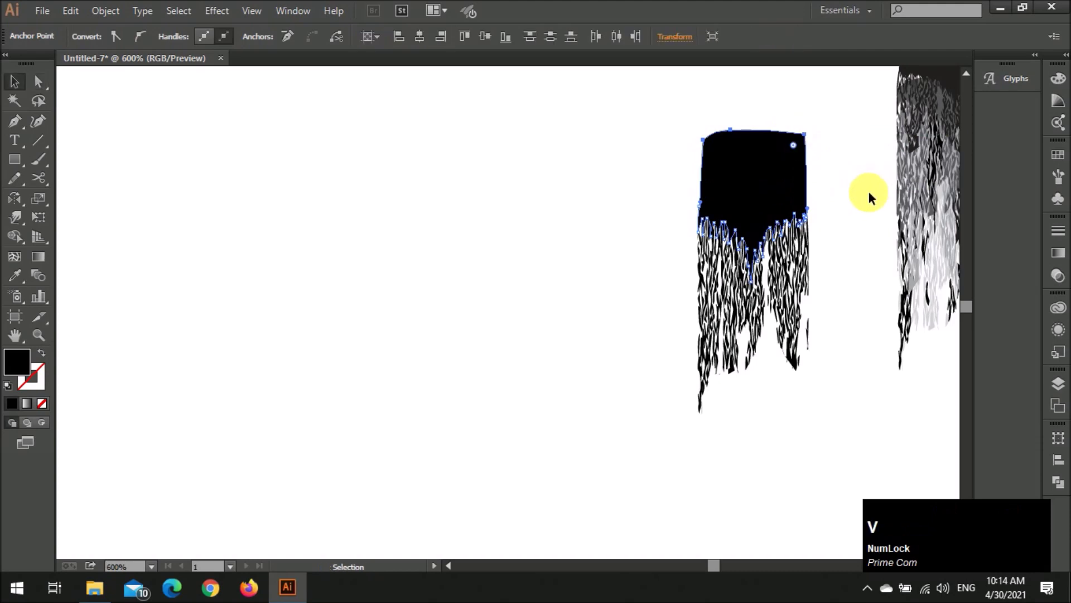
pyautogui.click(848, 194)
pyautogui.click(832, 192)
pyautogui.scroll(-3)
pyautogui.scroll(3)
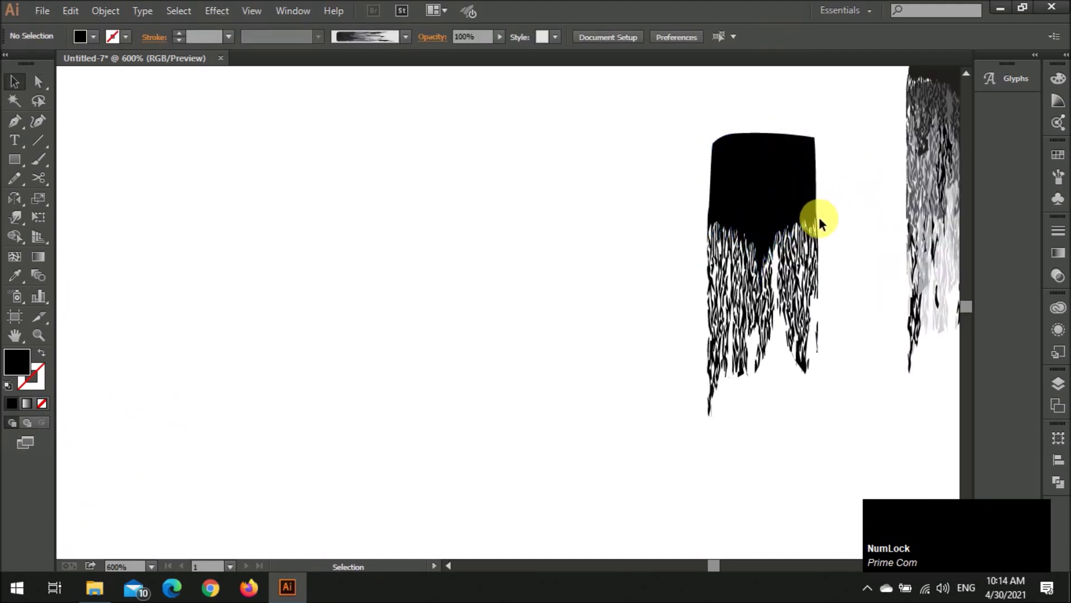
pyautogui.scroll(-3)
# Alt-drag the black bristle tip to place a copy just to its left
pyautogui.press('v')
pyautogui.click(718, 241)
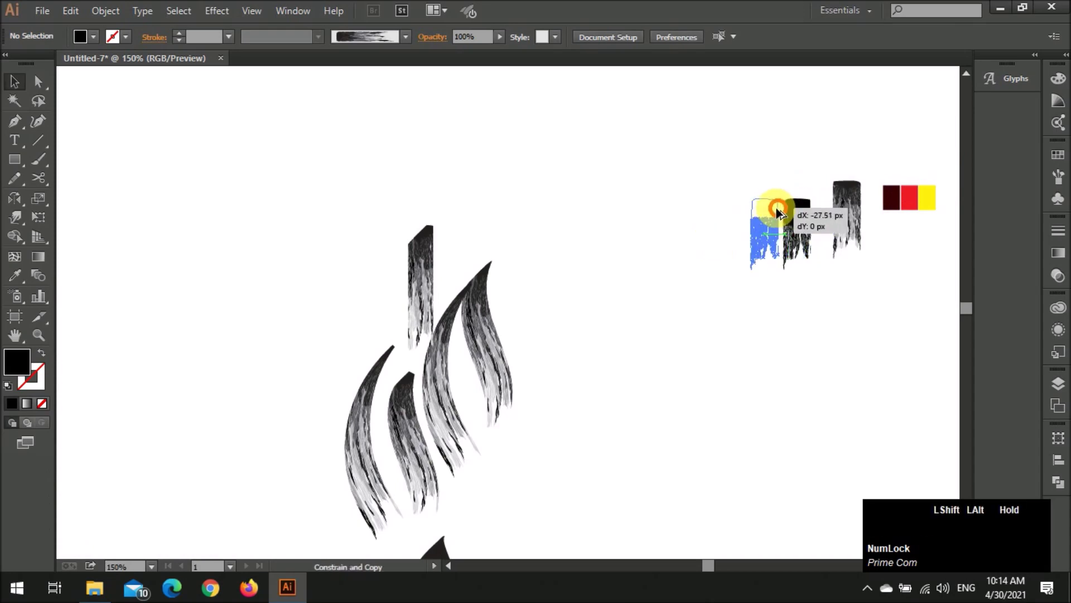
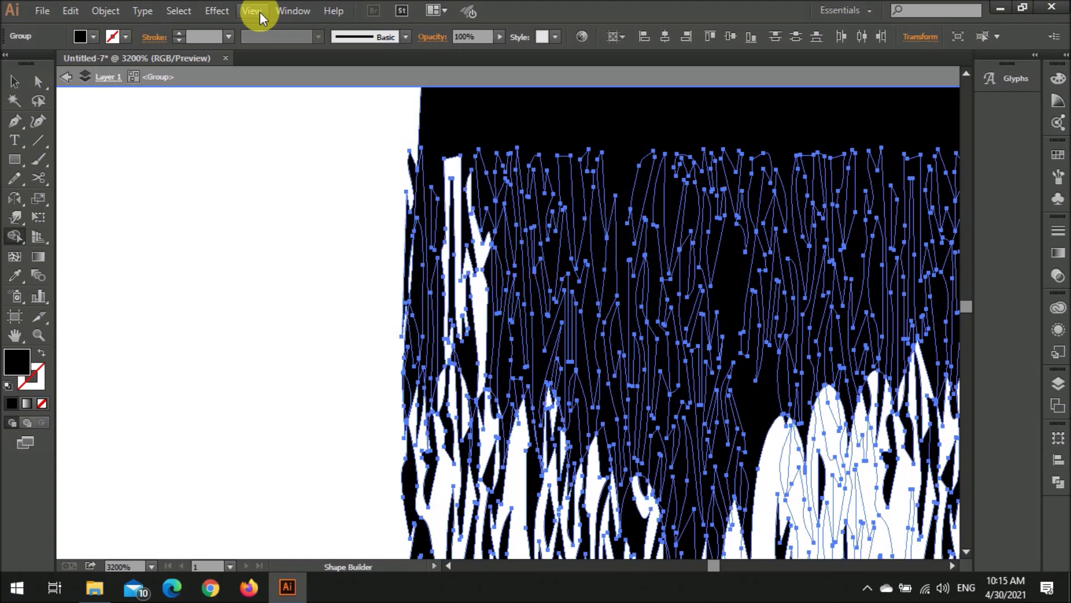
# Isolate the copied black bristle tip and pick out a strip of its bristles
pyautogui.press('v')
pyautogui.click(272, 184)
pyautogui.scroll(-3)
pyautogui.click(442, 210)
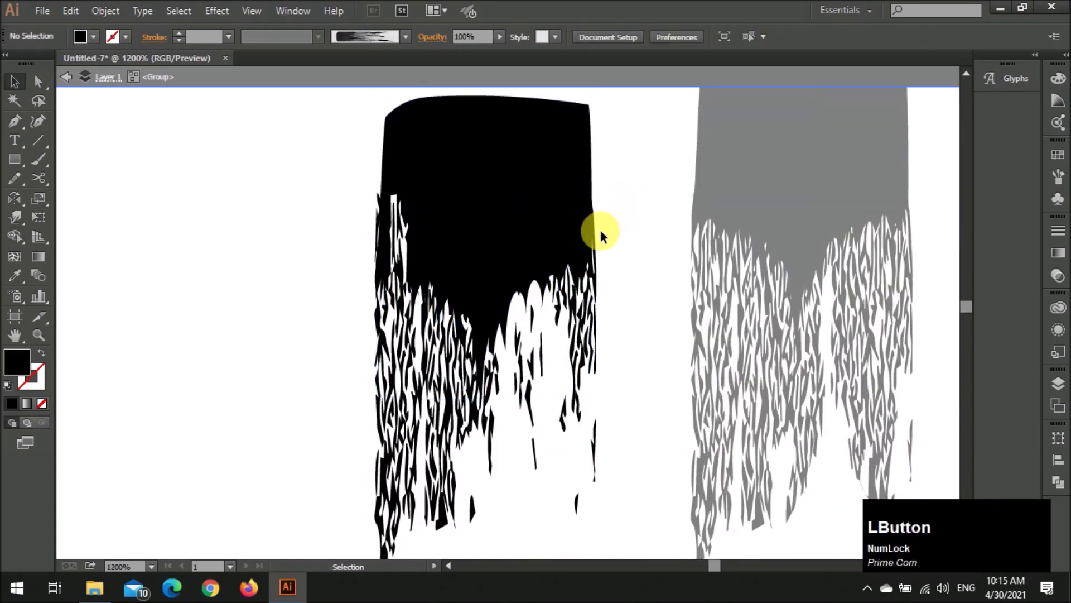
pyautogui.scroll(-3)
pyautogui.click(612, 219)
pyautogui.scroll(3)
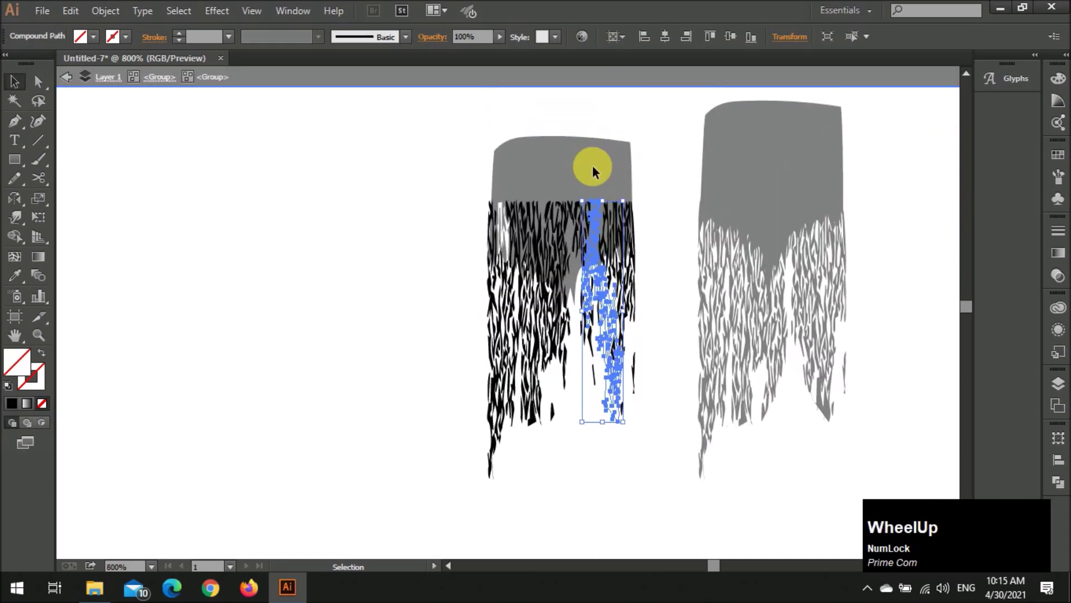
pyautogui.press('i')
pyautogui.press('v')
pyautogui.click(381, 169)
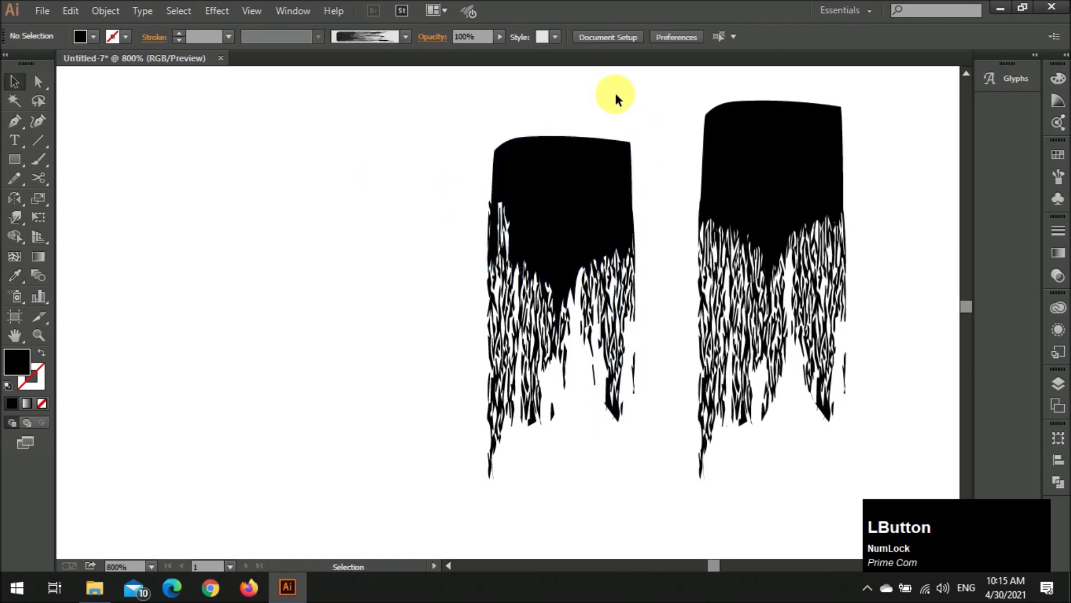
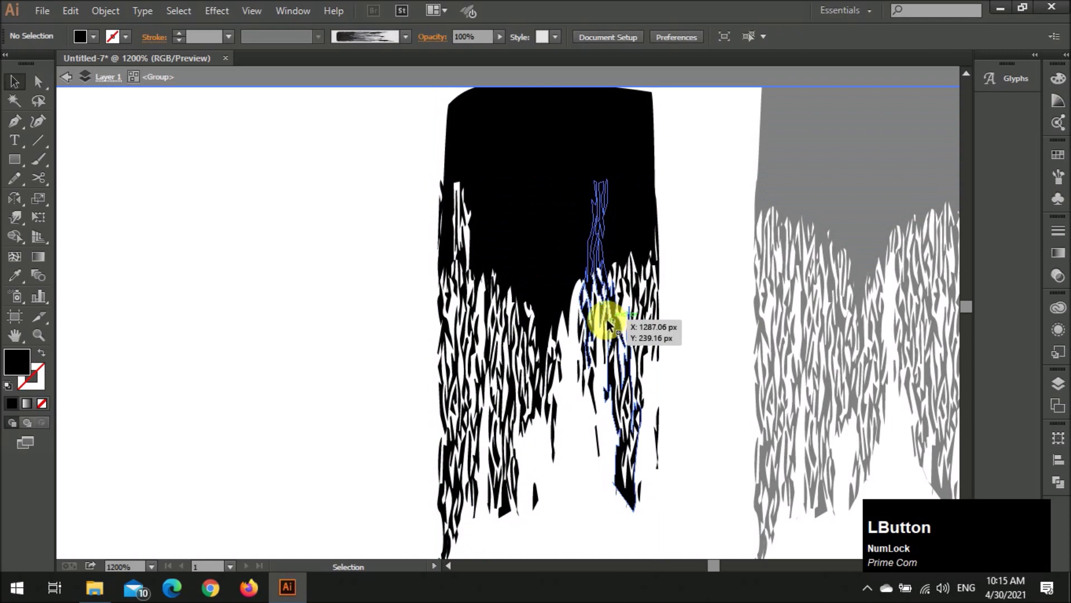
# Cut a bristle cluster from the copy and paste it in place further along the tip
pyautogui.click(512, 221)
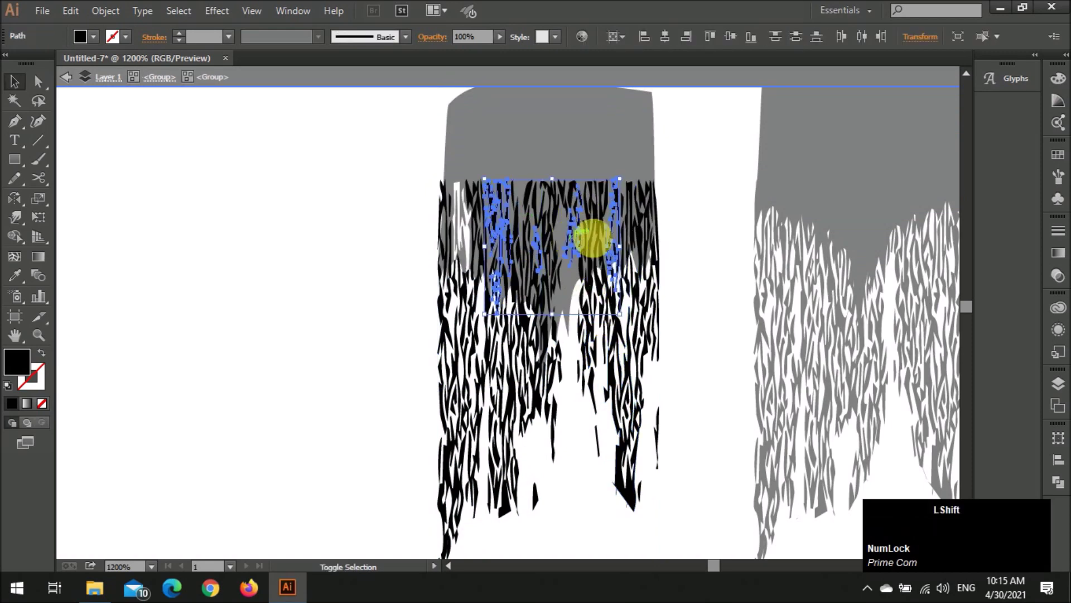
pyautogui.press('x')
pyautogui.click(681, 228)
pyautogui.press('ctrl+shift+v')
pyautogui.click(698, 279)
pyautogui.press('v')
pyautogui.click(692, 271)
pyautogui.scroll(-3)
pyautogui.scroll(3)
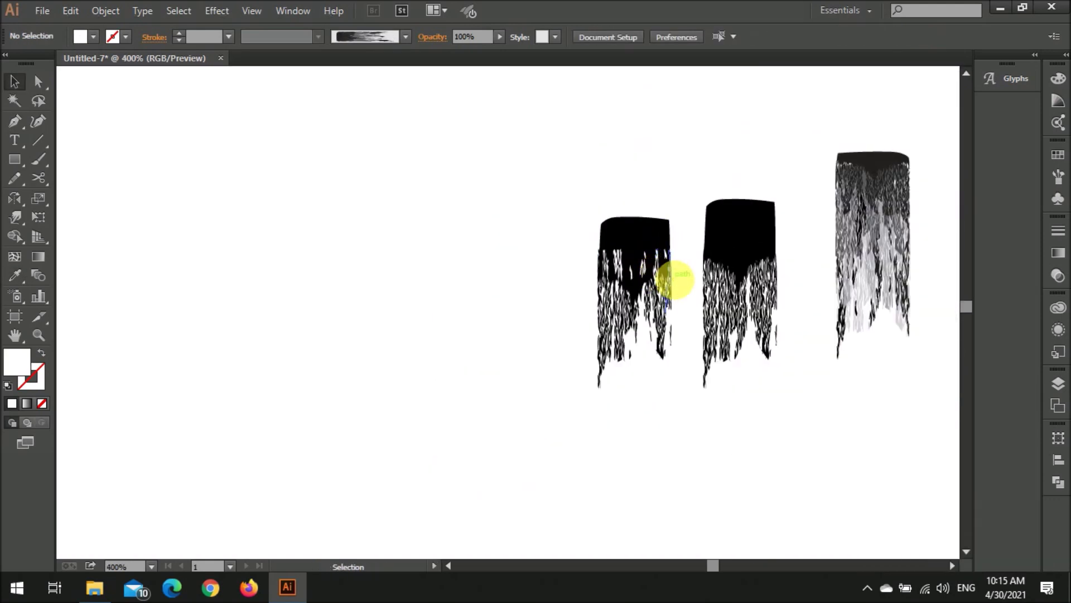
pyautogui.scroll(3)
# Push a white bristle shape up into the tip's solid black top to break it into streaks
pyautogui.click(543, 253)
pyautogui.press('z')
pyautogui.click(541, 202)
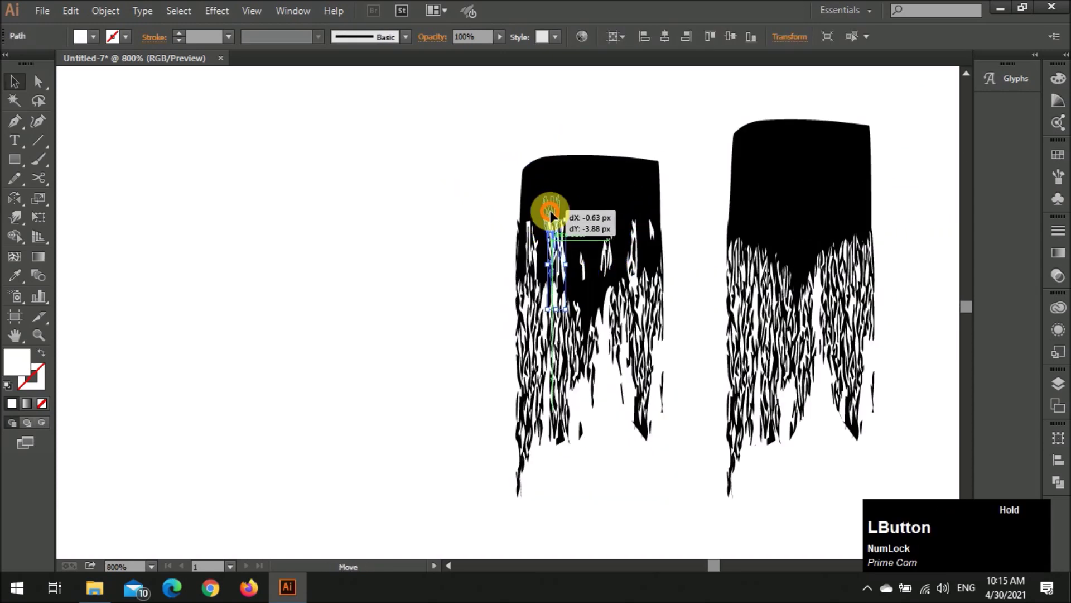
pyautogui.scroll(-3)
# Define the reworked tip as a new Art Brush and apply it to the first calligraphy stroke
pyautogui.click(441, 161)
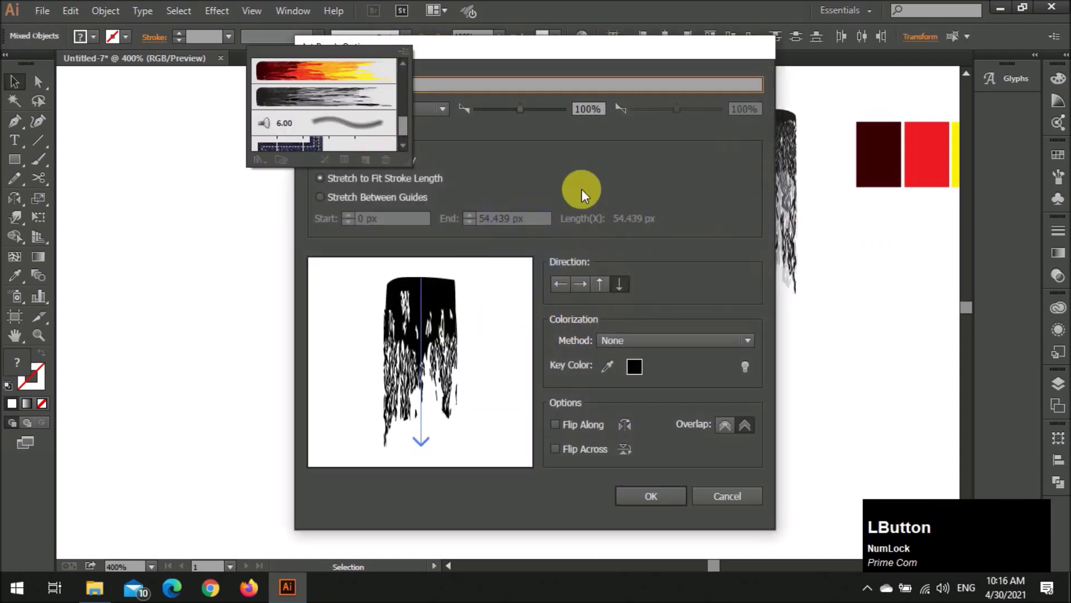
pyautogui.scroll(-3)
pyautogui.scroll(3)
pyautogui.scroll(-3)
pyautogui.scroll(3)
pyautogui.click(543, 286)
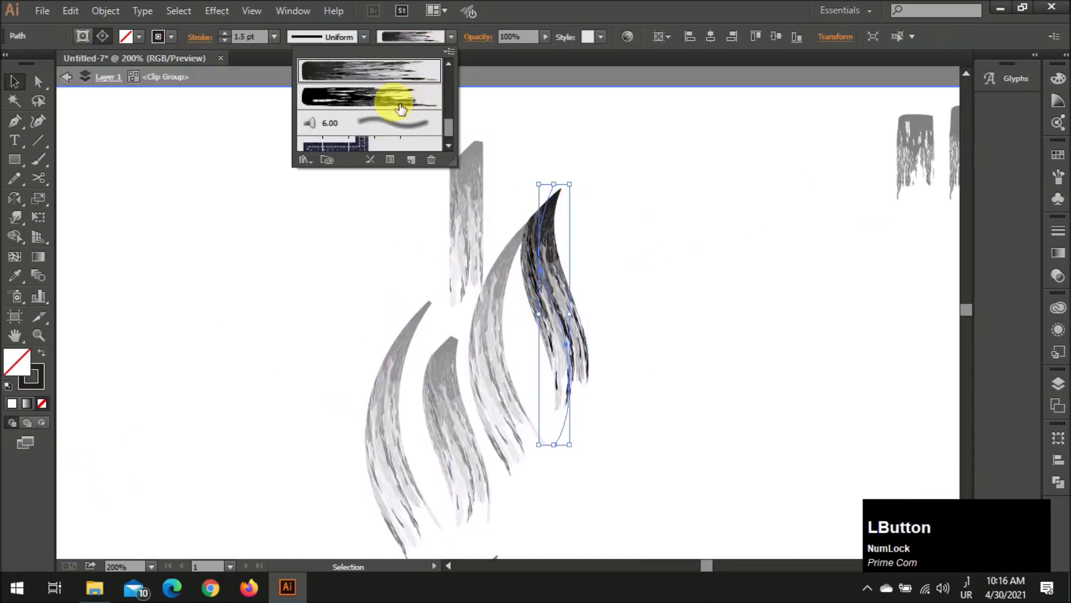
# Apply the rough black bristle brush to the next calligraphy stroke
pyautogui.scroll(-3)
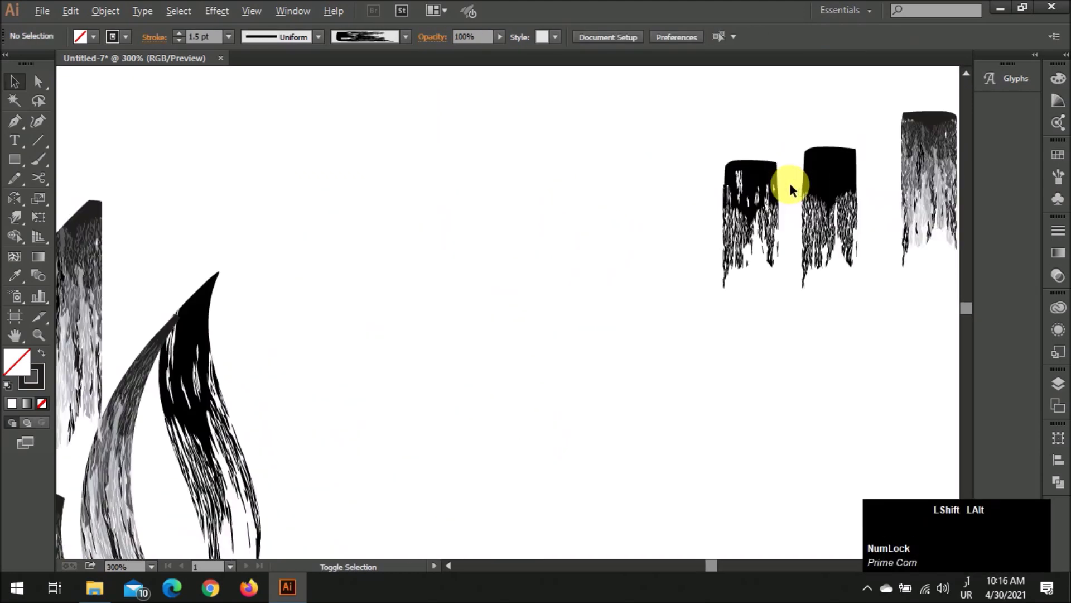
pyautogui.scroll(3)
pyautogui.scroll(-3)
pyautogui.click(563, 260)
pyautogui.scroll(-3)
pyautogui.scroll(3)
pyautogui.click(389, 403)
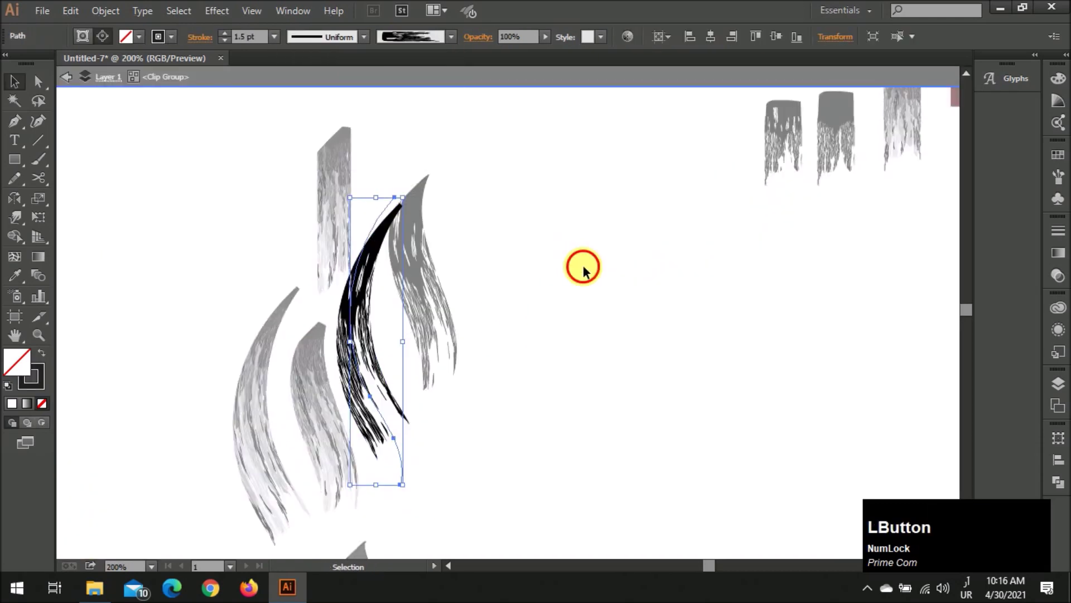
# Apply the bristle brush to the vertical stroke and the left curved stroke
pyautogui.scroll(3)
pyautogui.scroll(3)
pyautogui.click(425, 236)
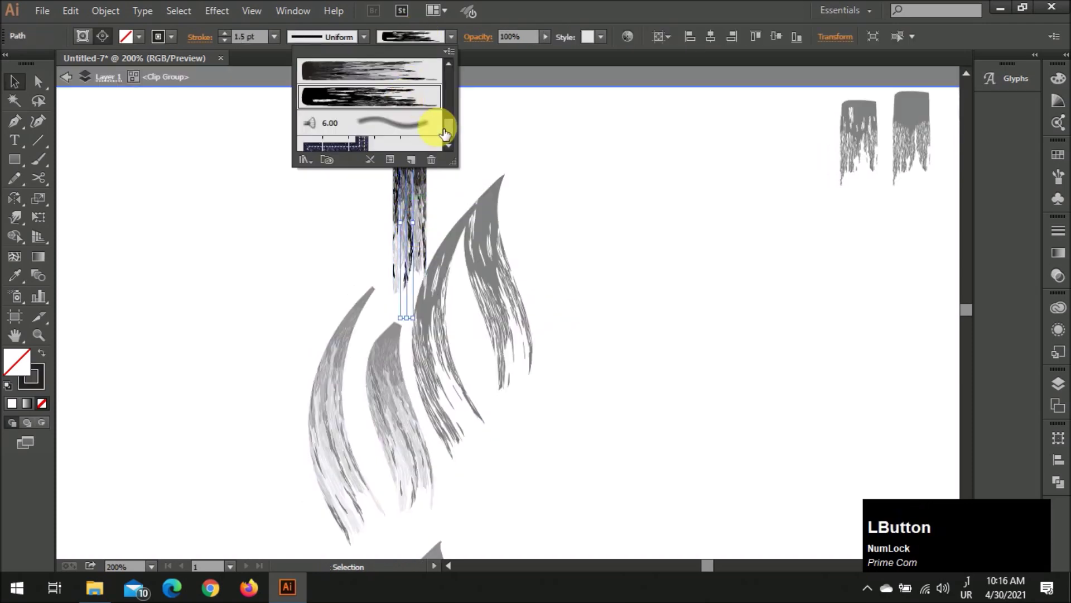
pyautogui.scroll(-3)
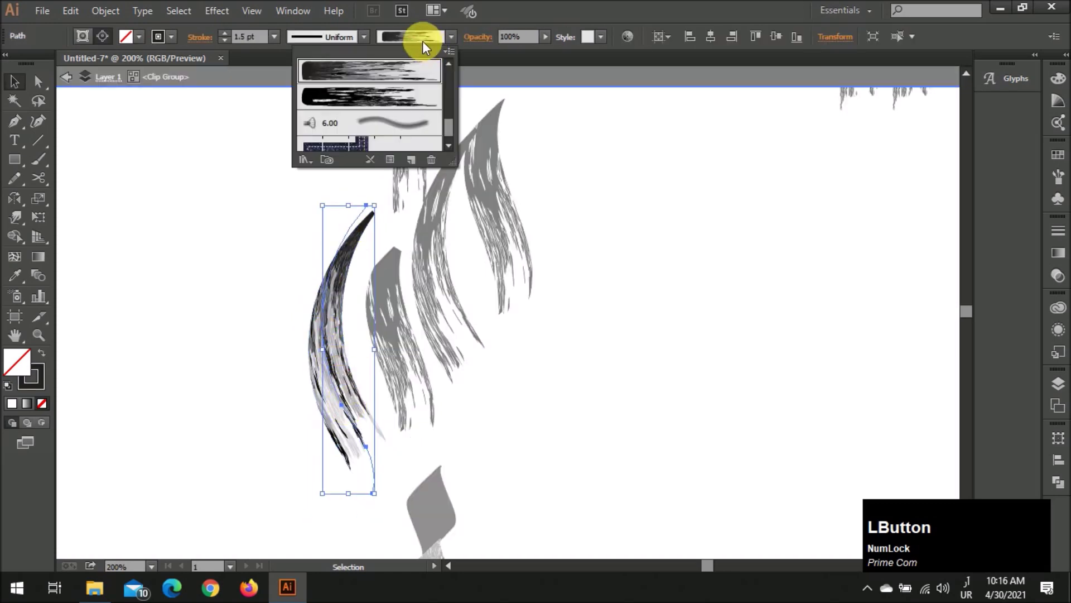
pyautogui.scroll(-3)
pyautogui.click(487, 364)
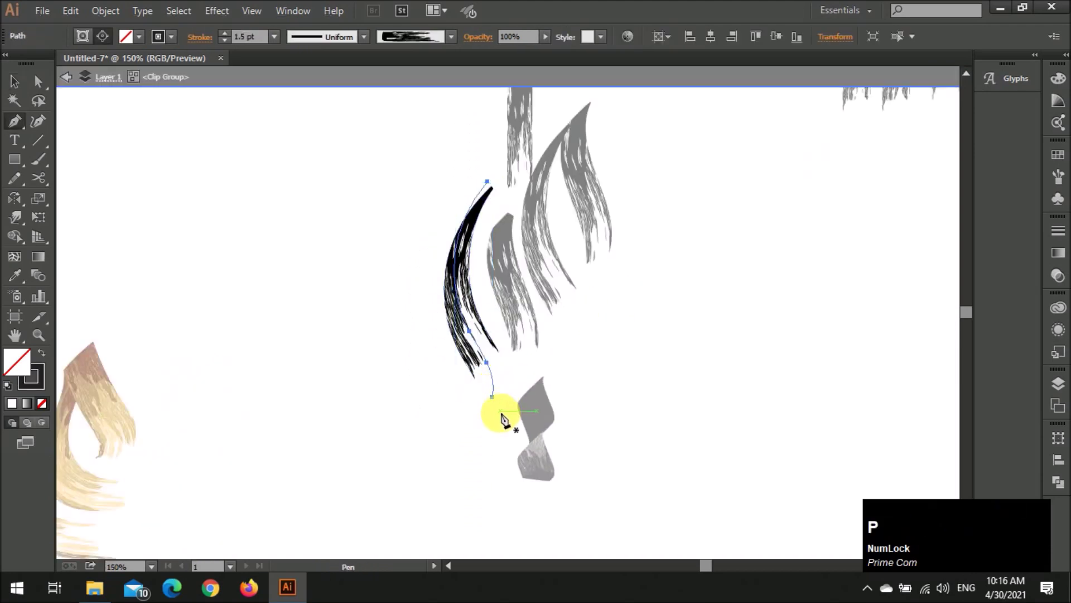
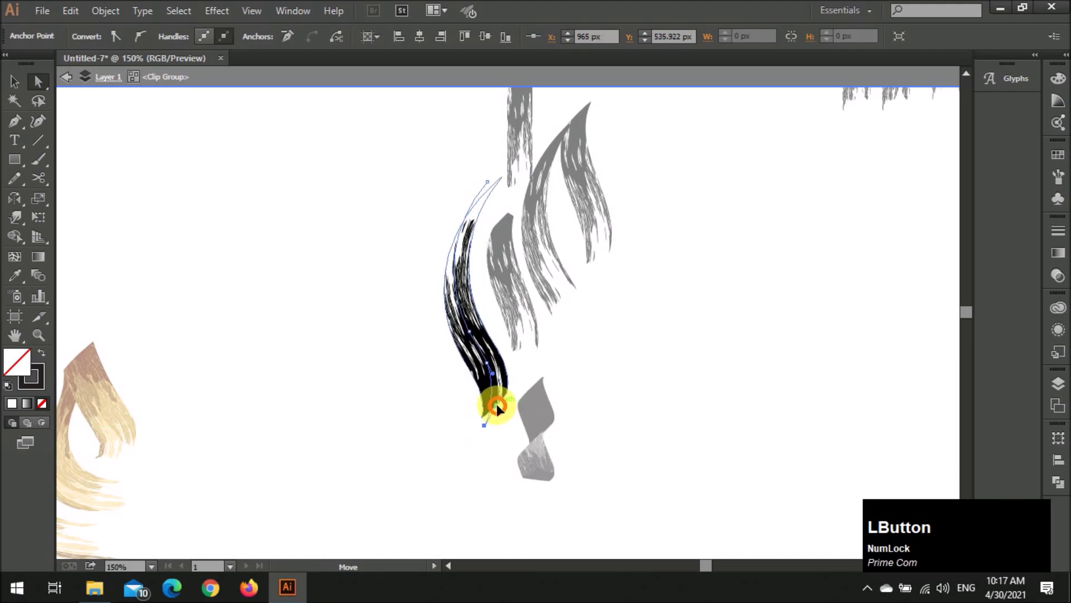
# Reposition the end of the newly drawn left curve, then select the reworked bristle tip artwork
pyautogui.press('v')
pyautogui.click(600, 358)
pyautogui.scroll(-3)
pyautogui.scroll(3)
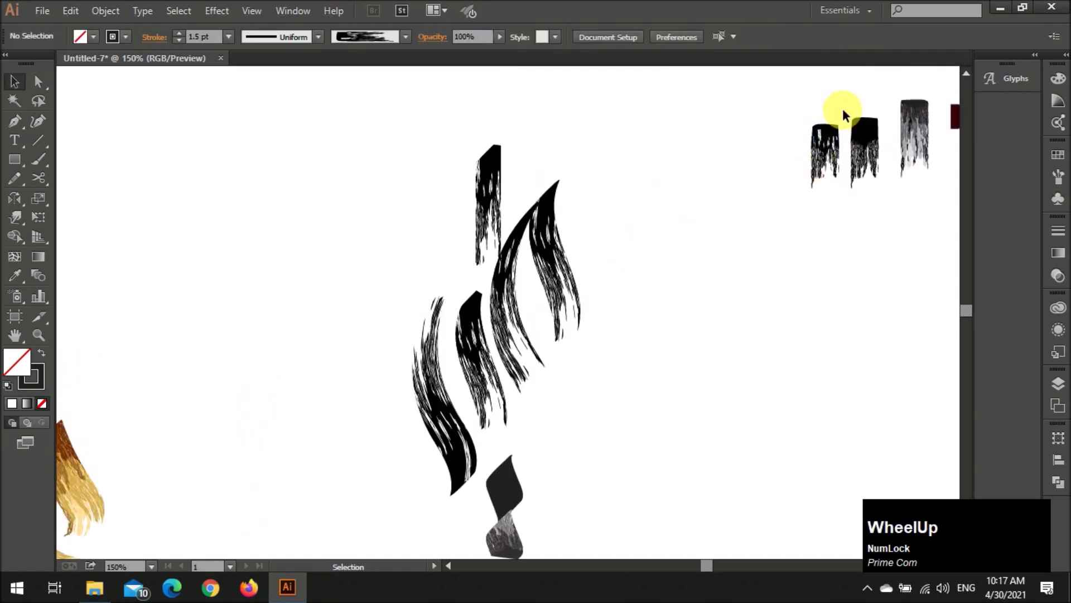
pyautogui.scroll(3)
pyautogui.click(801, 160)
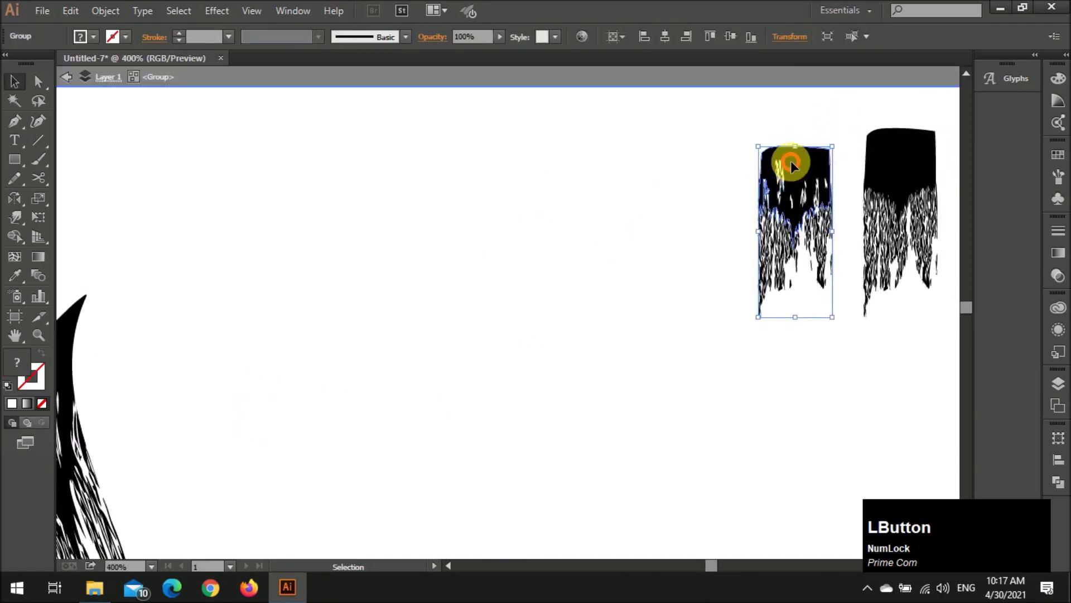
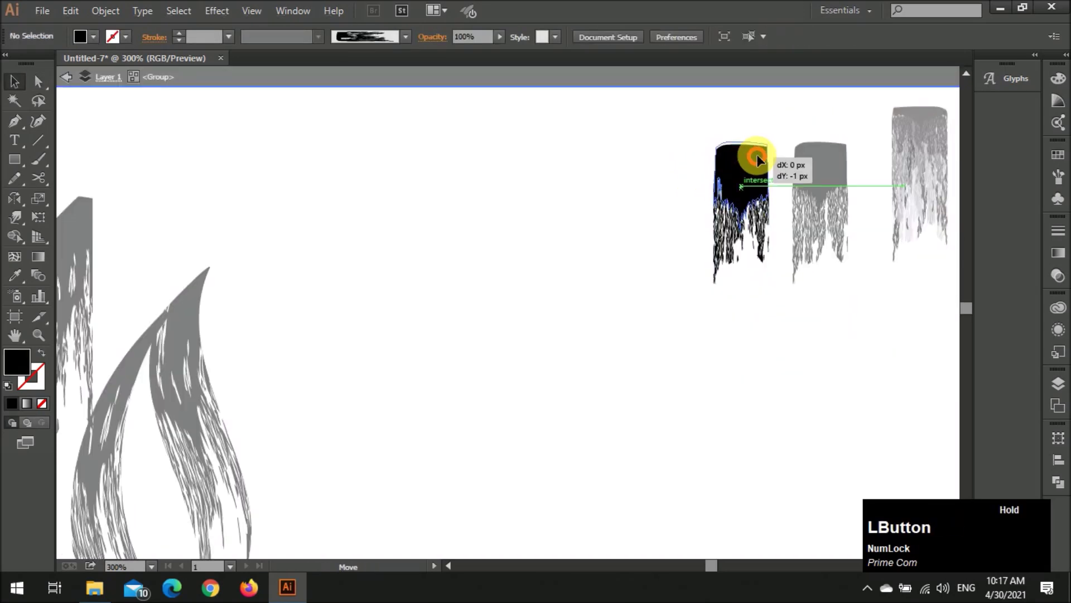
pyautogui.scroll(-3)
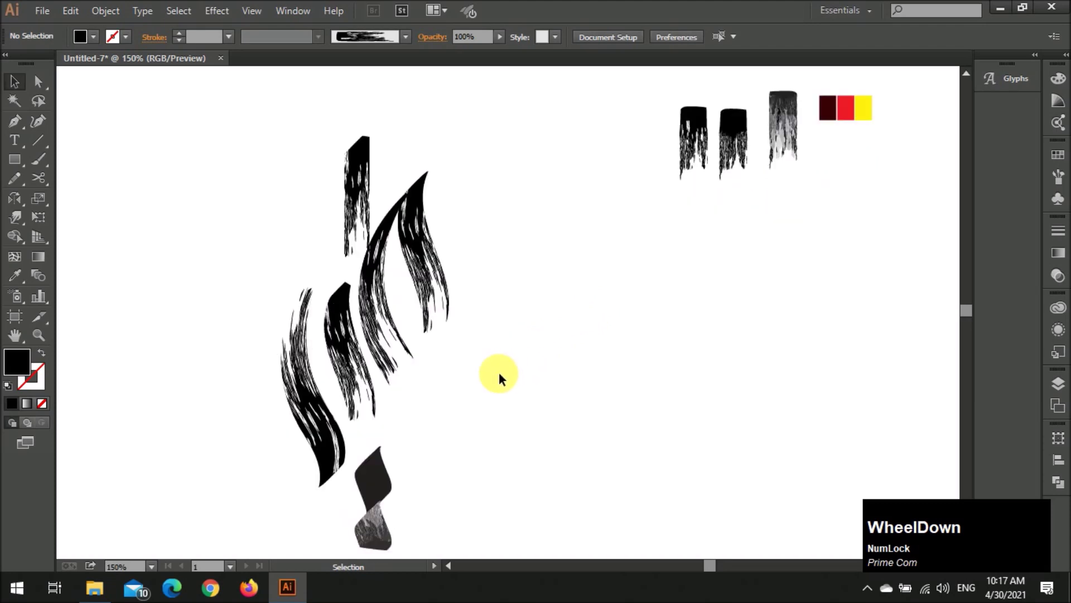
# Preview the whole black word mark, then select the left stroke's path for point editing
pyautogui.click(400, 365)
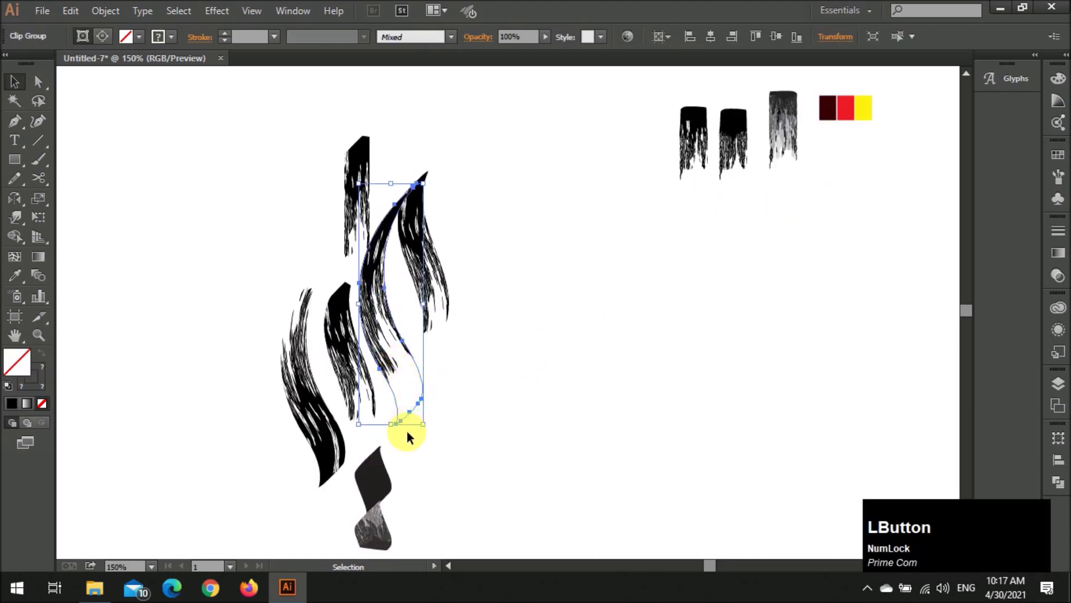
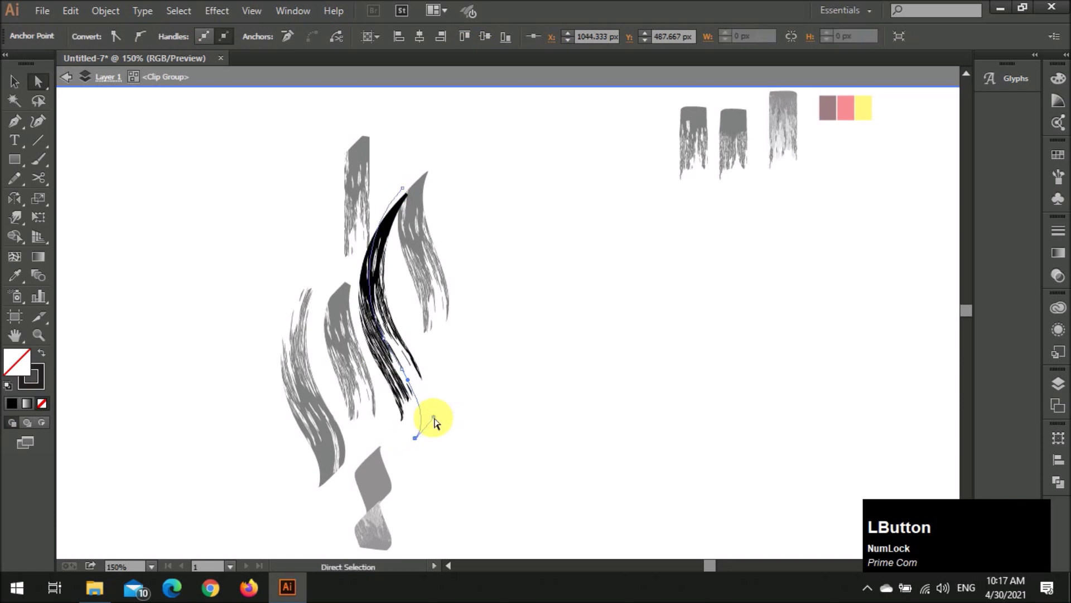
pyautogui.press('v')
pyautogui.click(464, 389)
pyautogui.scroll(-3)
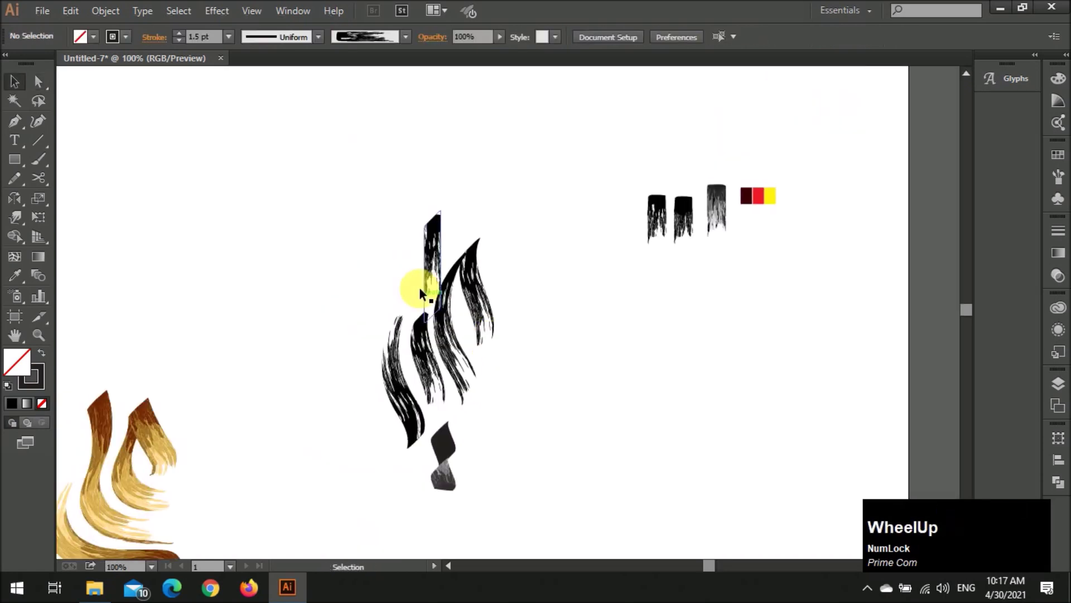
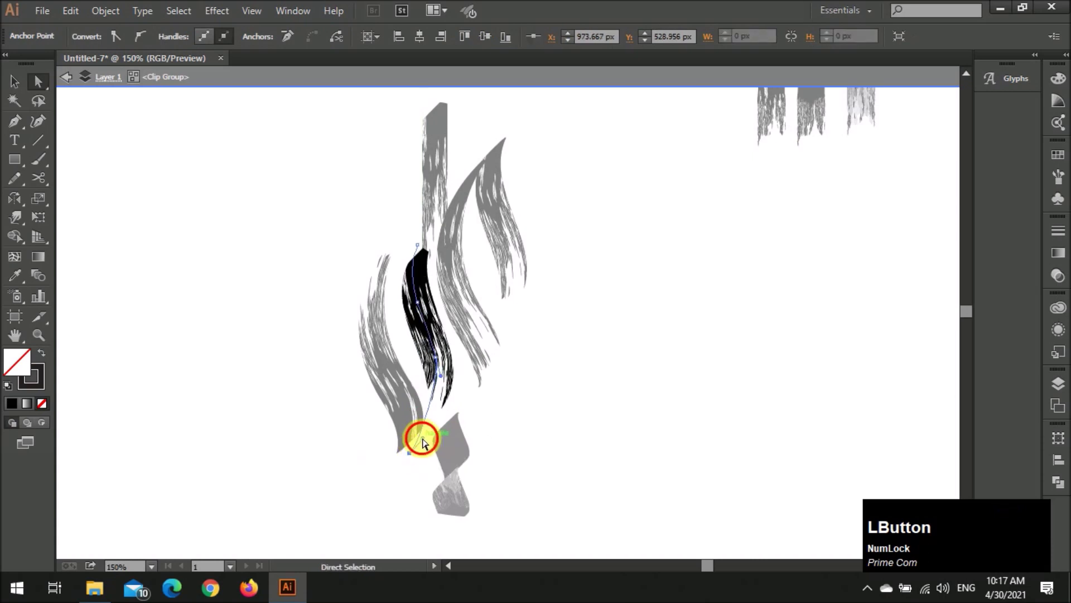
pyautogui.press('v')
pyautogui.click(546, 376)
pyautogui.press('a')
pyautogui.click(407, 219)
# Bend the top anchor of the left stroke outward, undoing and retrying until the curve sits right
pyautogui.click(424, 192)
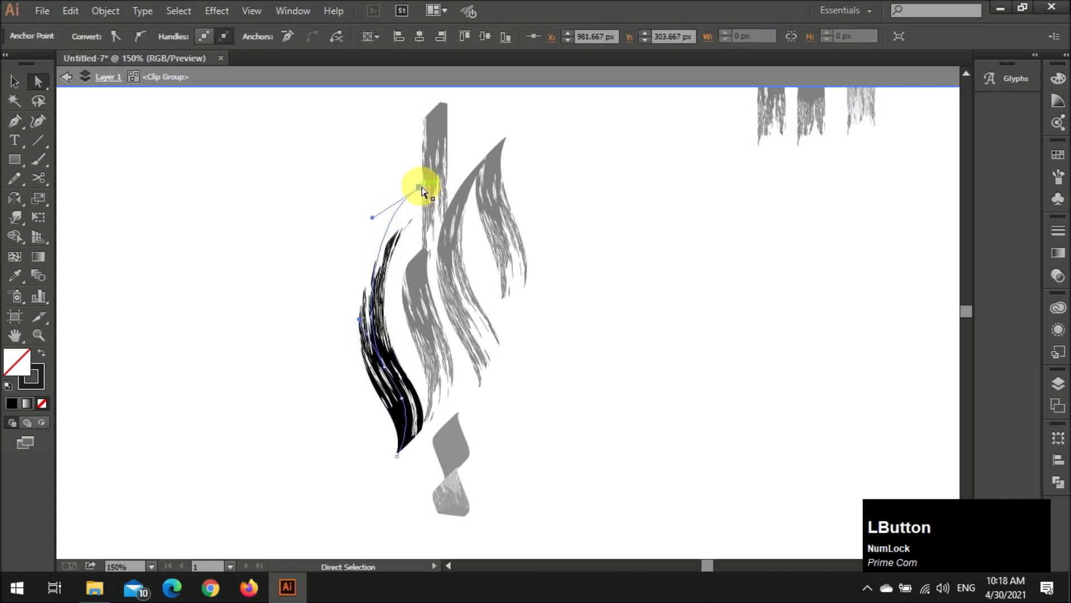
pyautogui.click(433, 206)
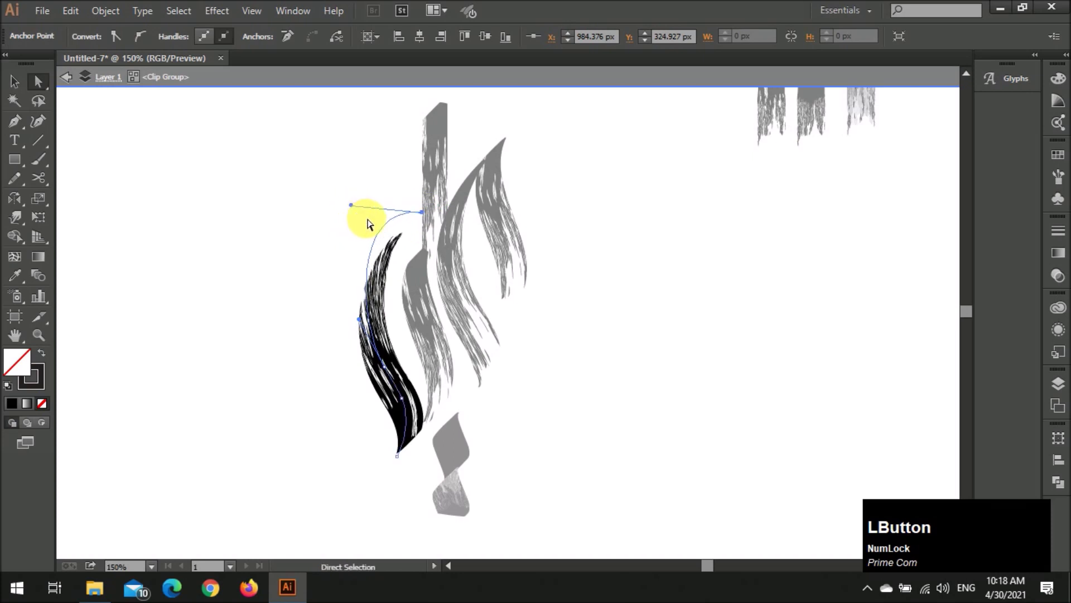
pyautogui.click(428, 218)
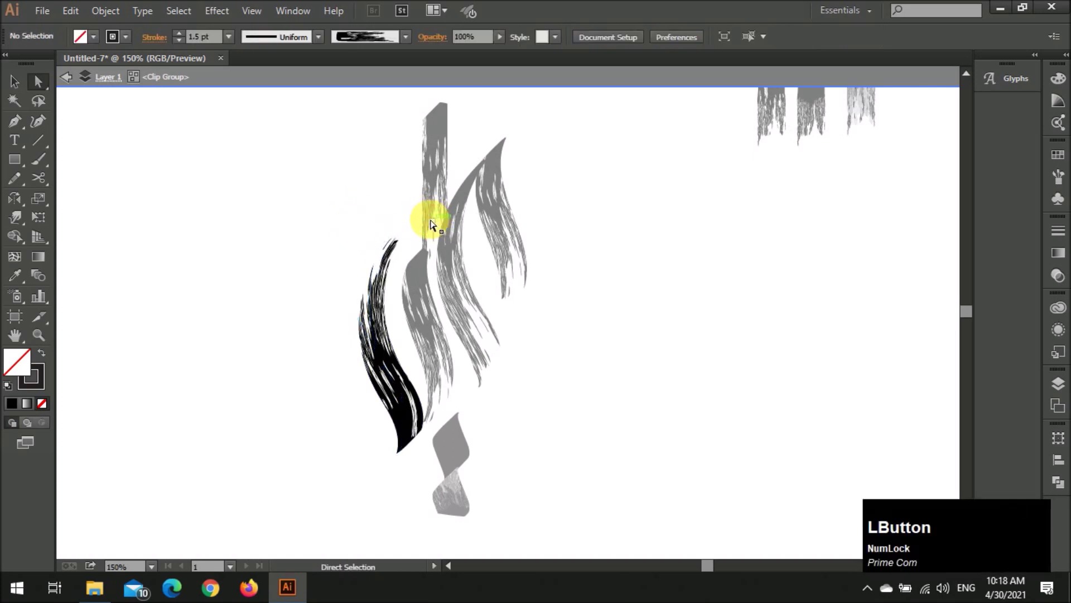
pyautogui.press('ctrl+z')
pyautogui.click(437, 227)
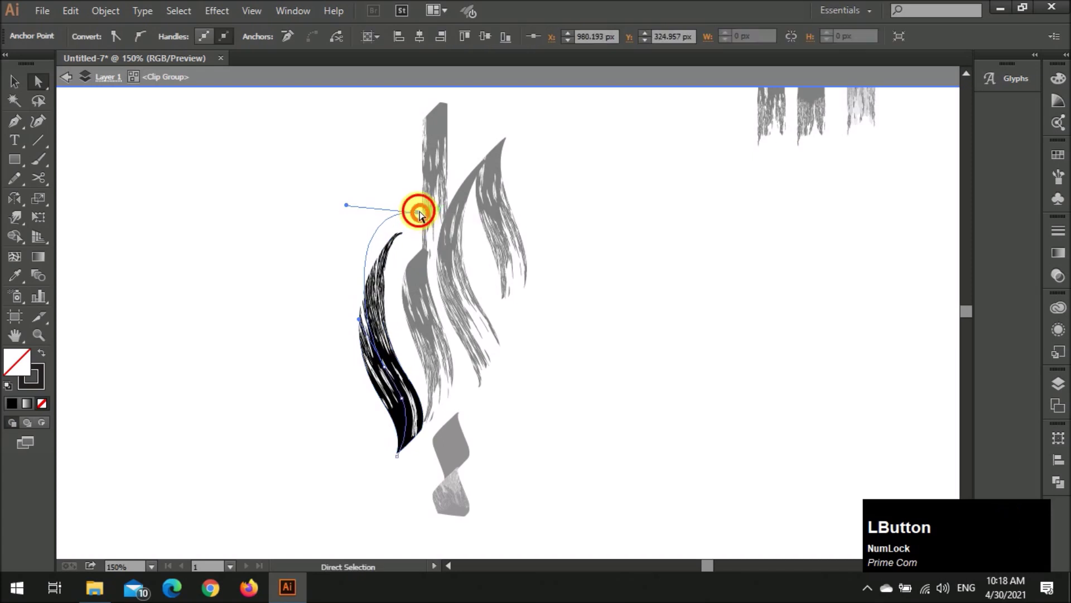
pyautogui.press('ctrl+z')
pyautogui.click(435, 226)
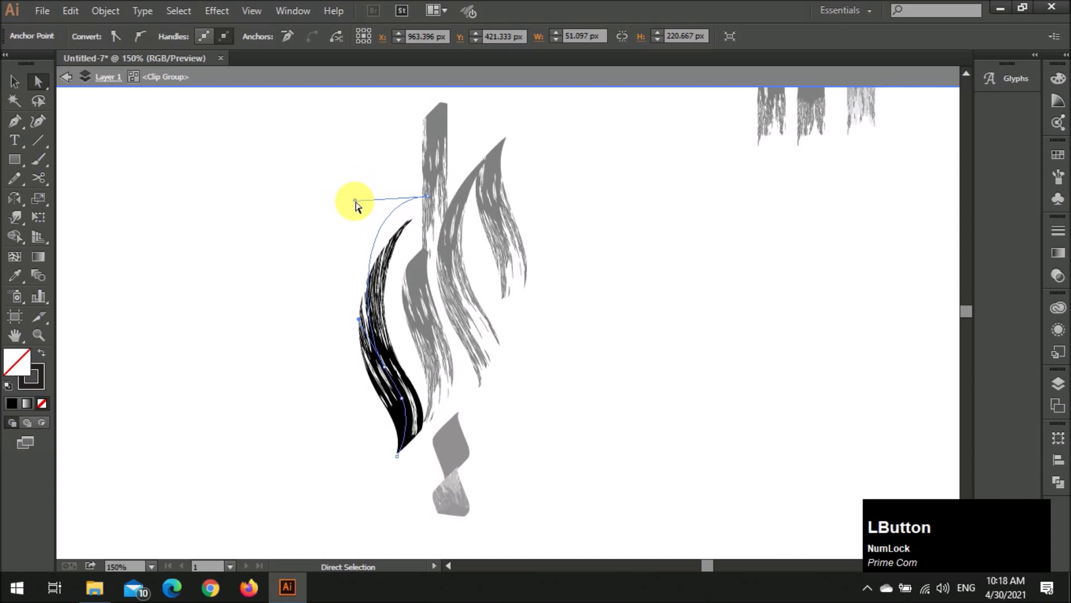
# Refine the left curve into a taller sweeping stroke and deselect to preview the mark
pyautogui.press('v')
pyautogui.click(355, 280)
pyautogui.press('v')
pyautogui.click(542, 285)
pyautogui.press('a')
pyautogui.click(418, 221)
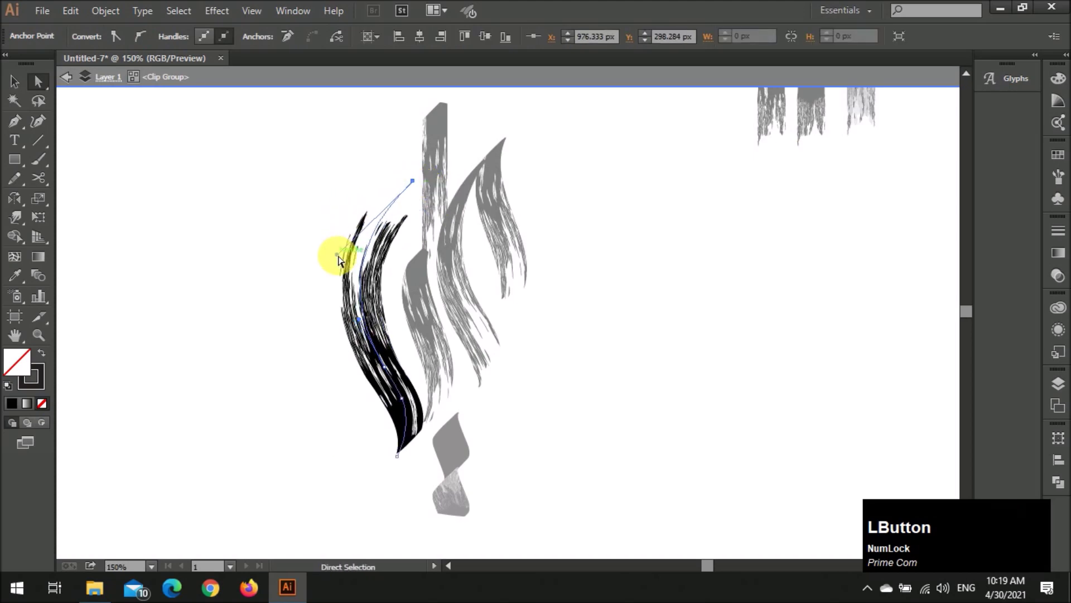
pyautogui.press('v')
pyautogui.click(549, 393)
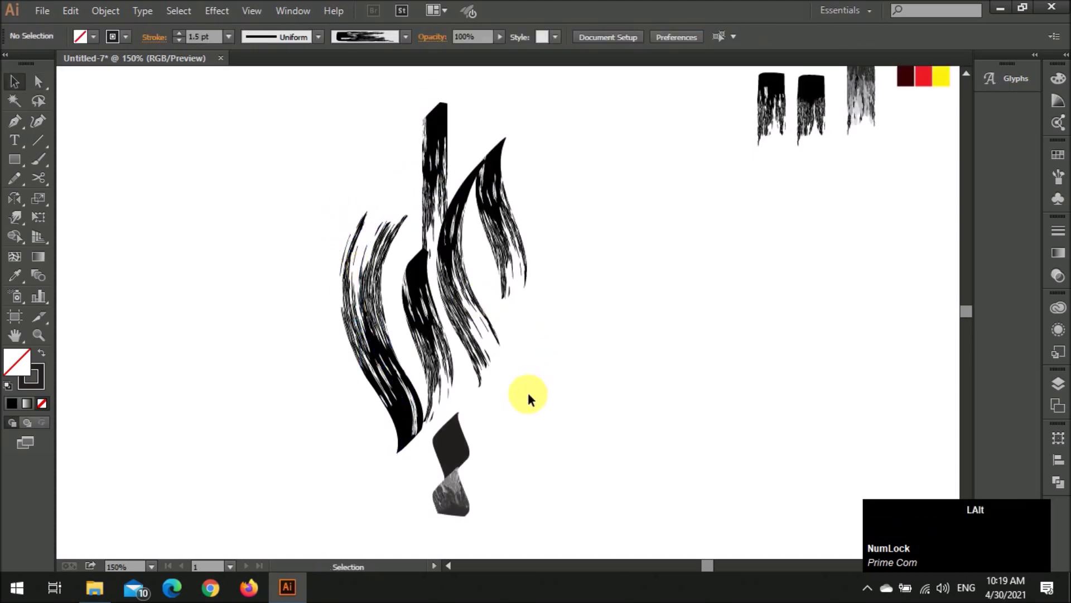
# Select the bottom diamond piece of the black mark and release its clipping mask
pyautogui.scroll(-3)
pyautogui.scroll(3)
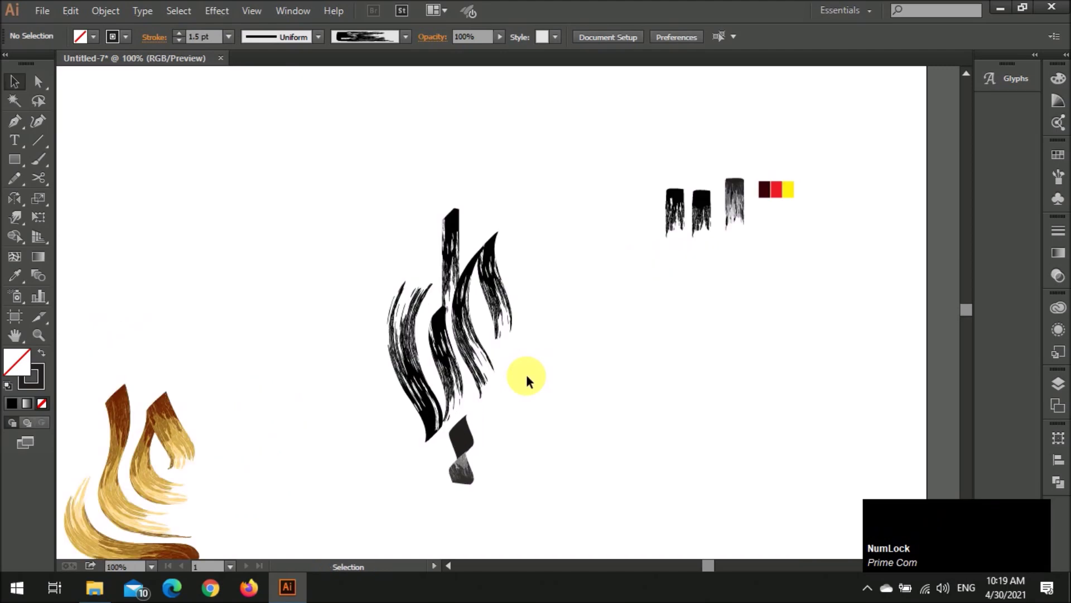
pyautogui.scroll(-3)
pyautogui.scroll(3)
pyautogui.click(482, 409)
pyautogui.scroll(-3)
pyautogui.click(511, 386)
pyautogui.click(470, 397)
pyautogui.scroll(3)
pyautogui.click(471, 438)
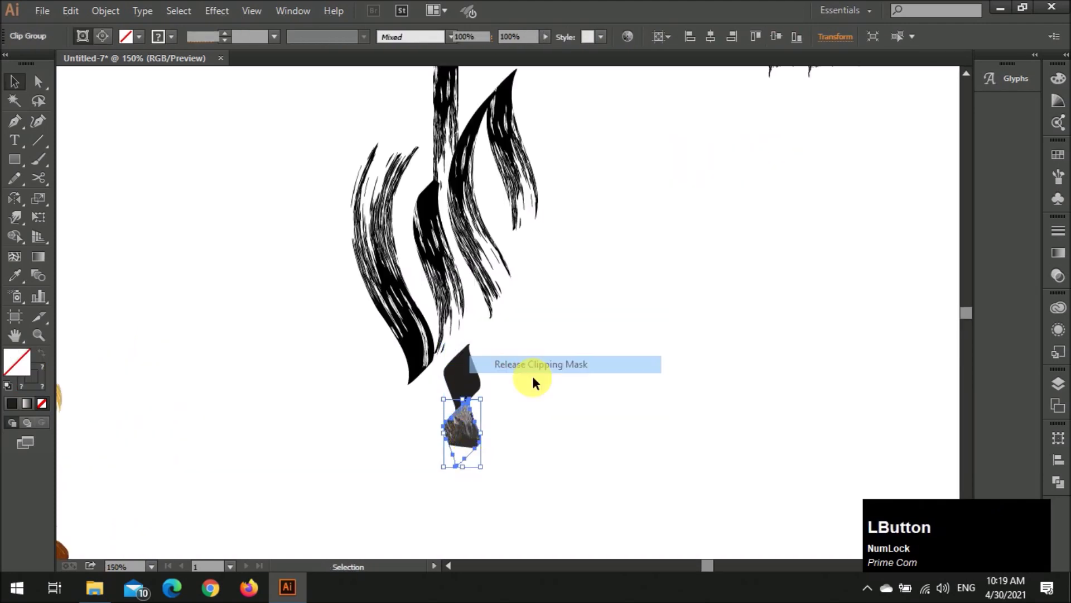
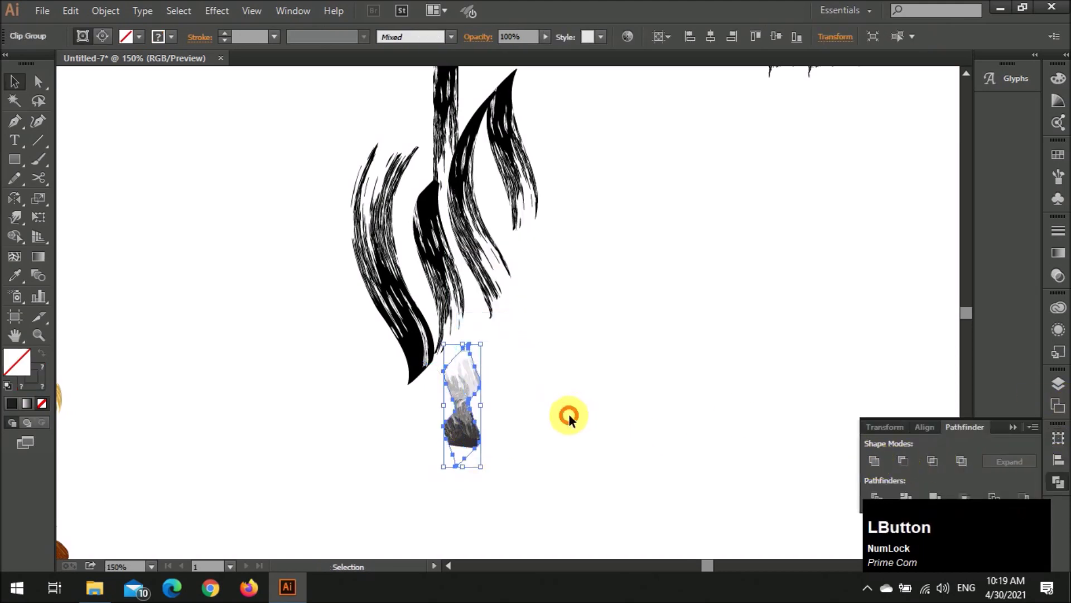
# Adjust the bottom path's anchor and give it the black bristle art brush like the other strokes
pyautogui.press('a')
pyautogui.click(471, 439)
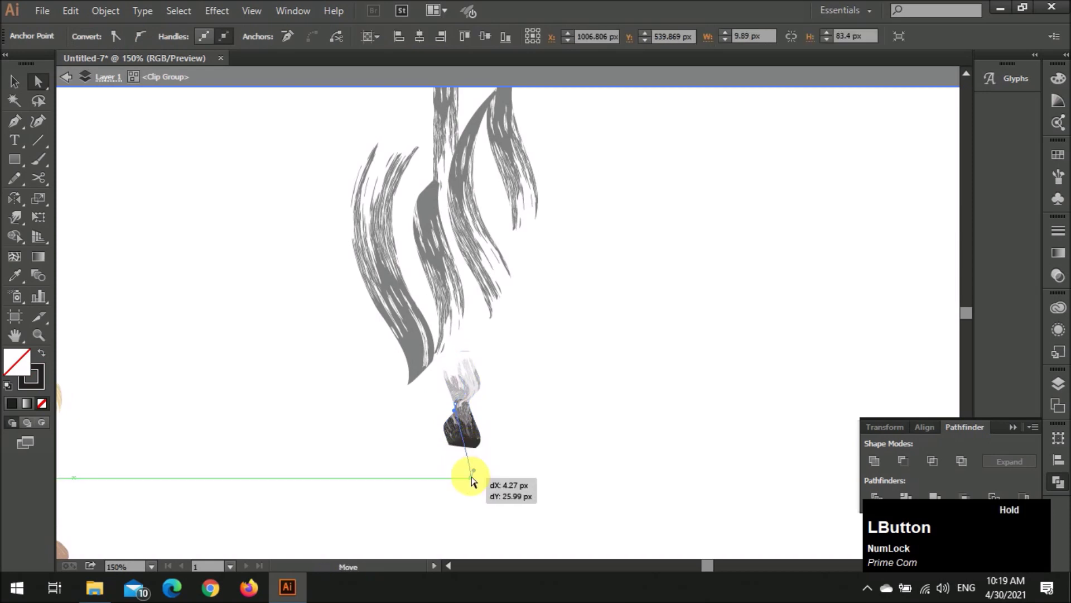
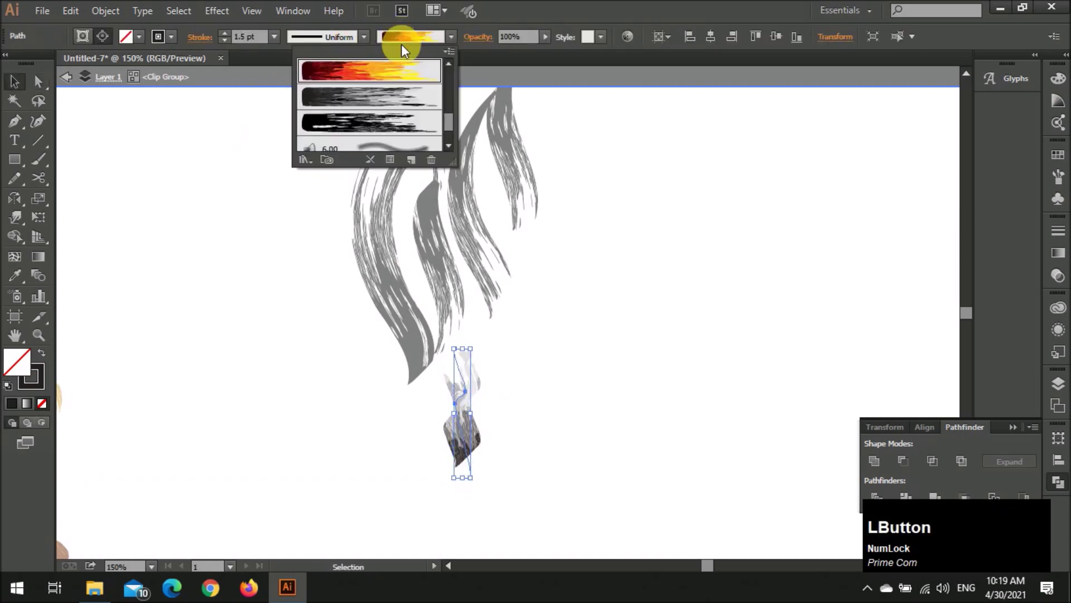
pyautogui.press('a')
pyautogui.click(460, 352)
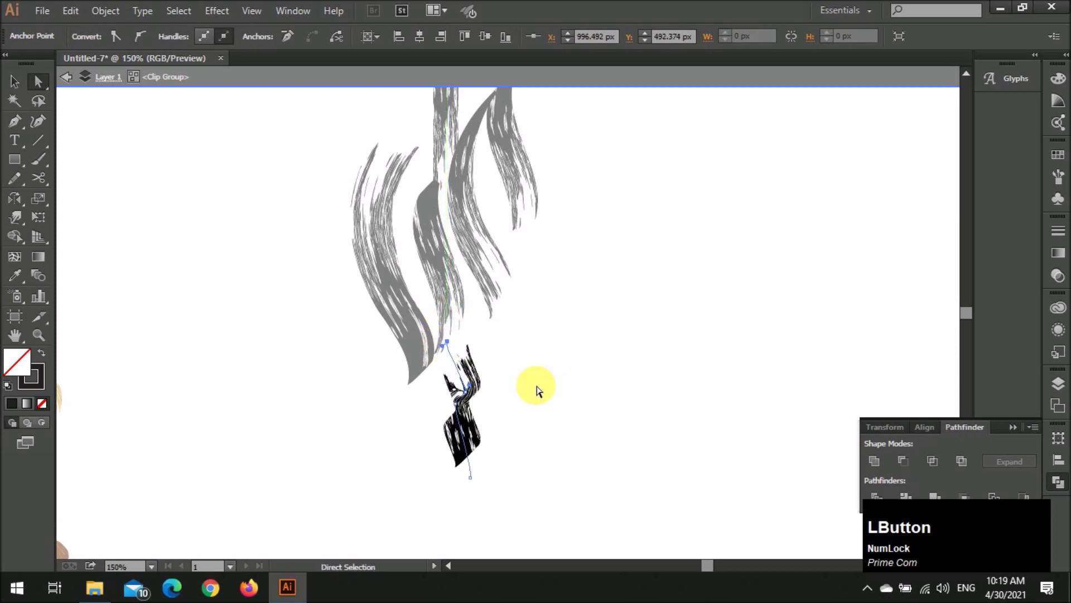
pyautogui.press('v')
pyautogui.click(540, 383)
# Nudge the bottom stroke and left stroke group into final position, undoing stray moves
pyautogui.scroll(-3)
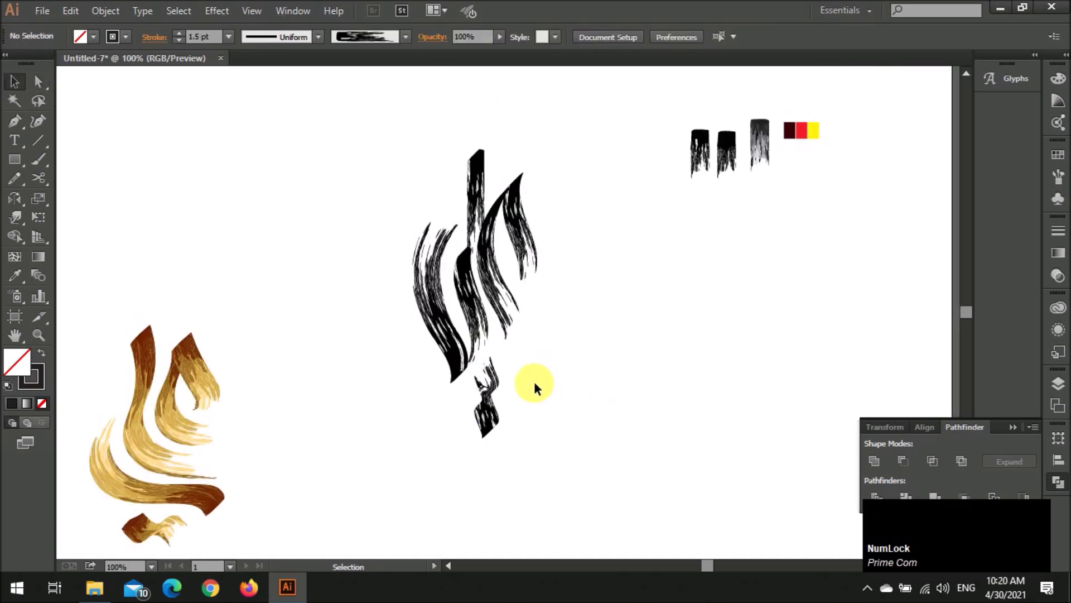
pyautogui.click(495, 419)
pyautogui.click(509, 360)
pyautogui.click(533, 444)
pyautogui.scroll(3)
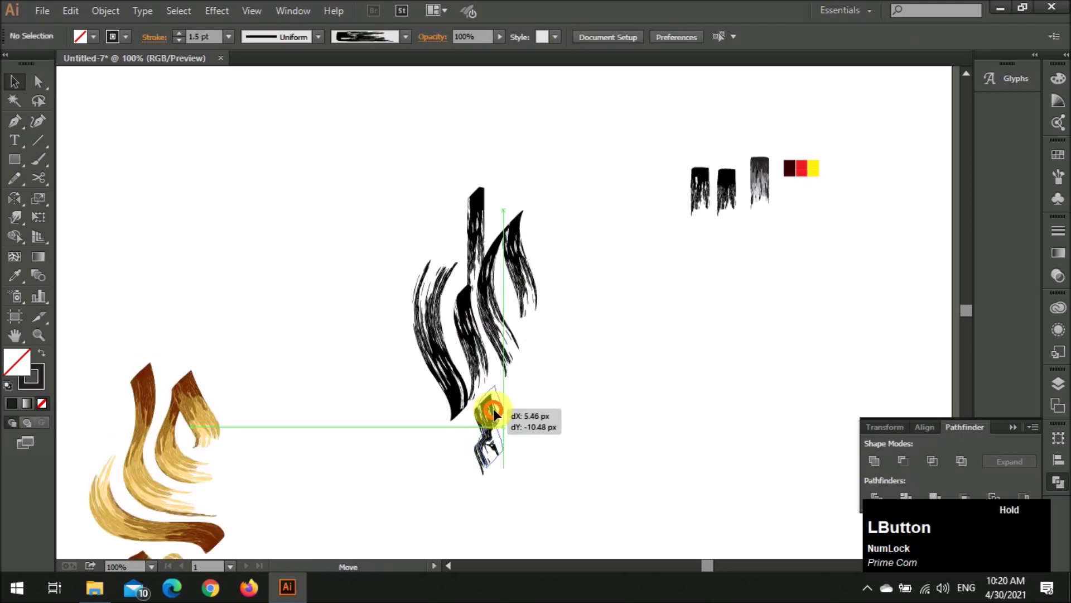
pyautogui.scroll(-3)
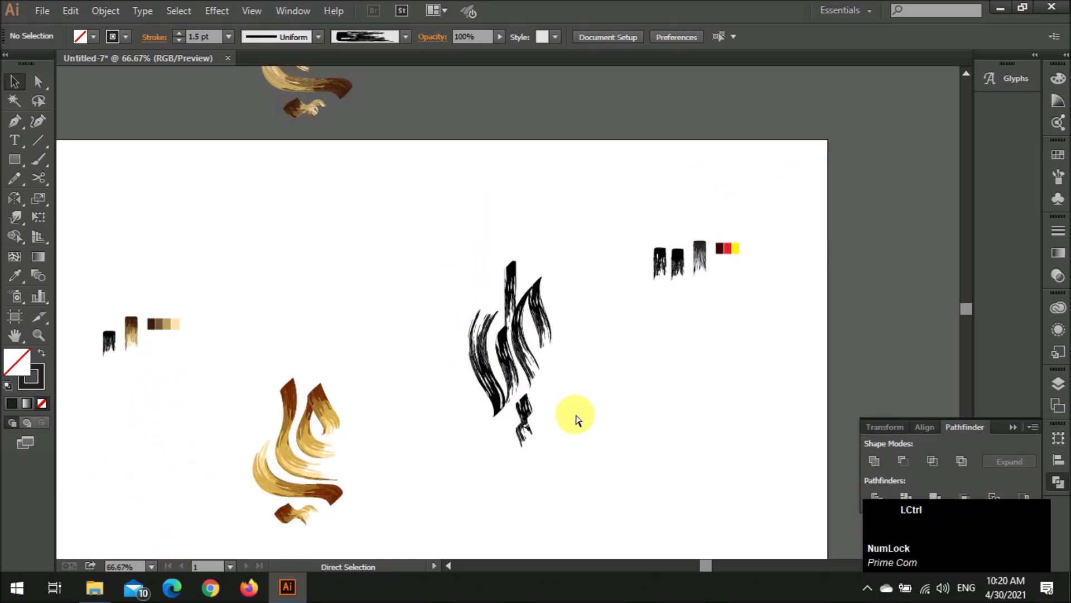
pyautogui.press('ctrl+z')
pyautogui.click(577, 417)
pyautogui.scroll(3)
pyautogui.scroll(-3)
pyautogui.scroll(3)
pyautogui.click(508, 389)
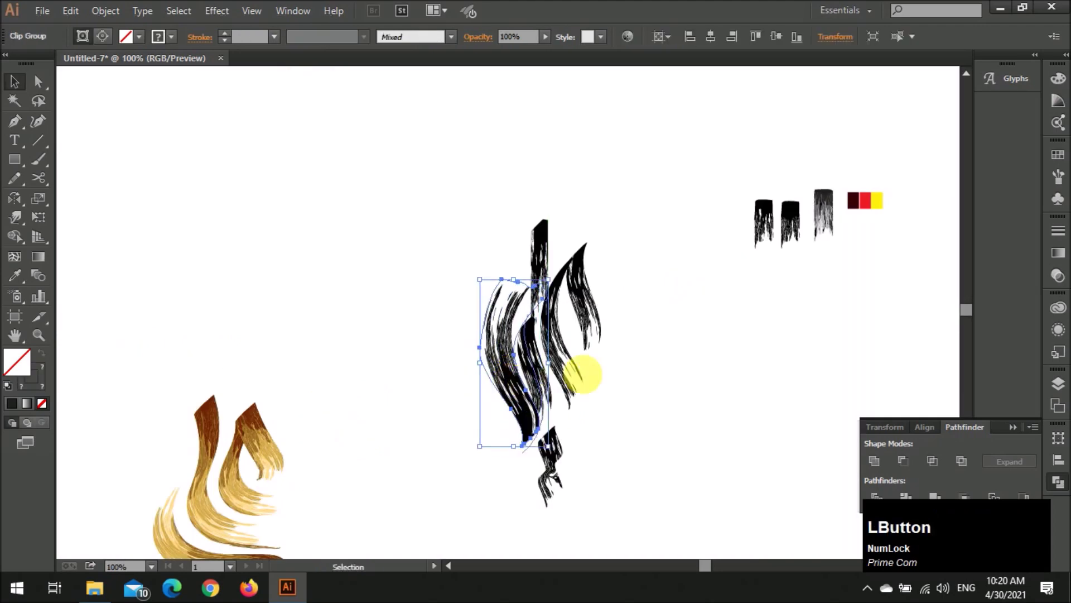
pyautogui.scroll(3)
pyautogui.press('ctrl+z')
pyautogui.click(481, 417)
# Review the finished black bristle mark and close the Pathfinder panel
pyautogui.scroll(-3)
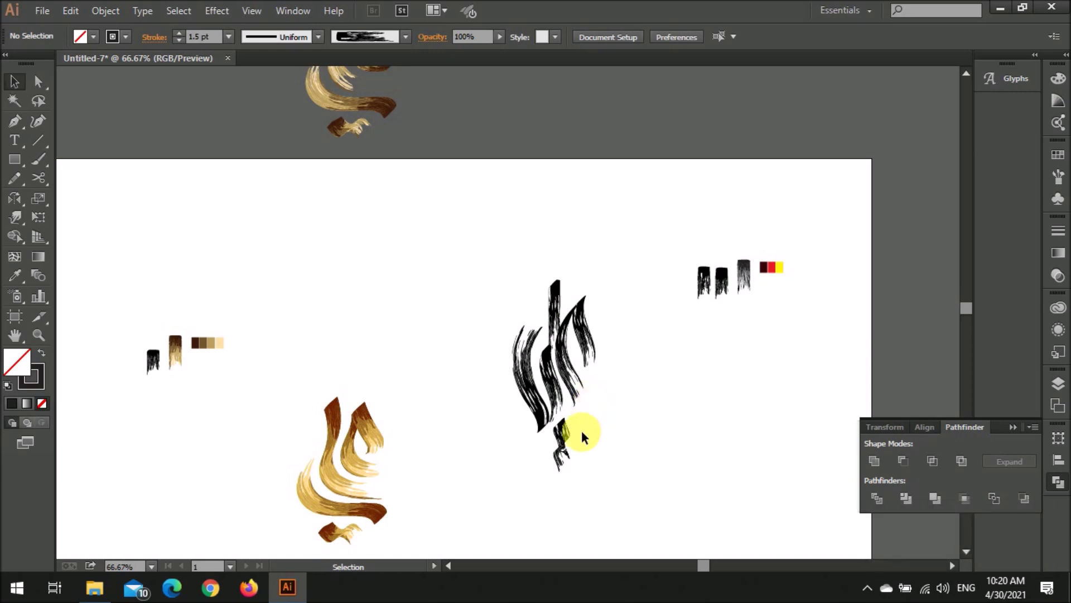
pyautogui.scroll(-3)
pyautogui.scroll(3)
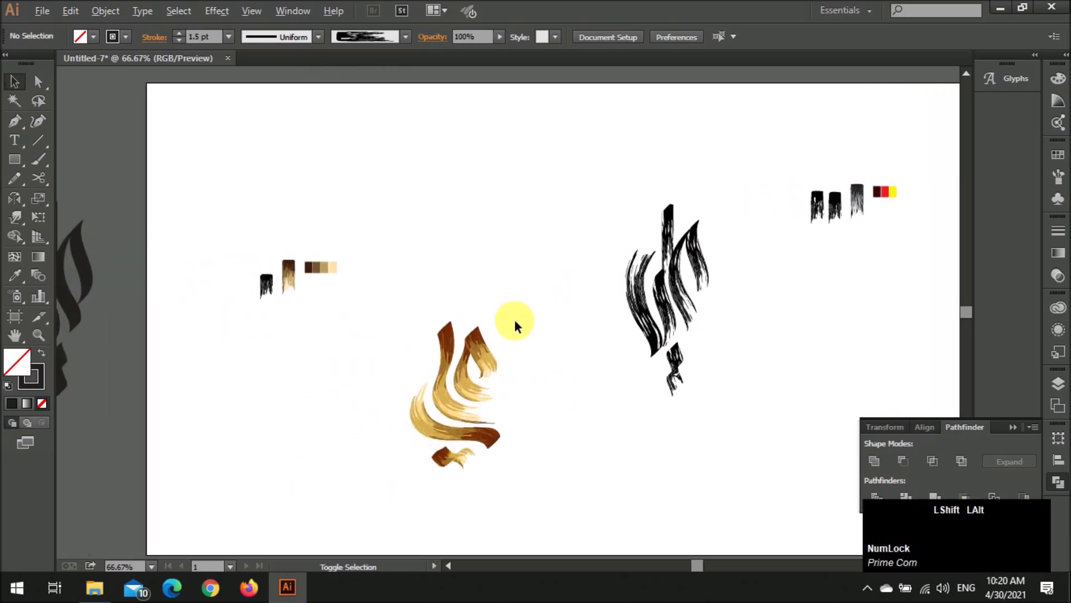
pyautogui.scroll(-3)
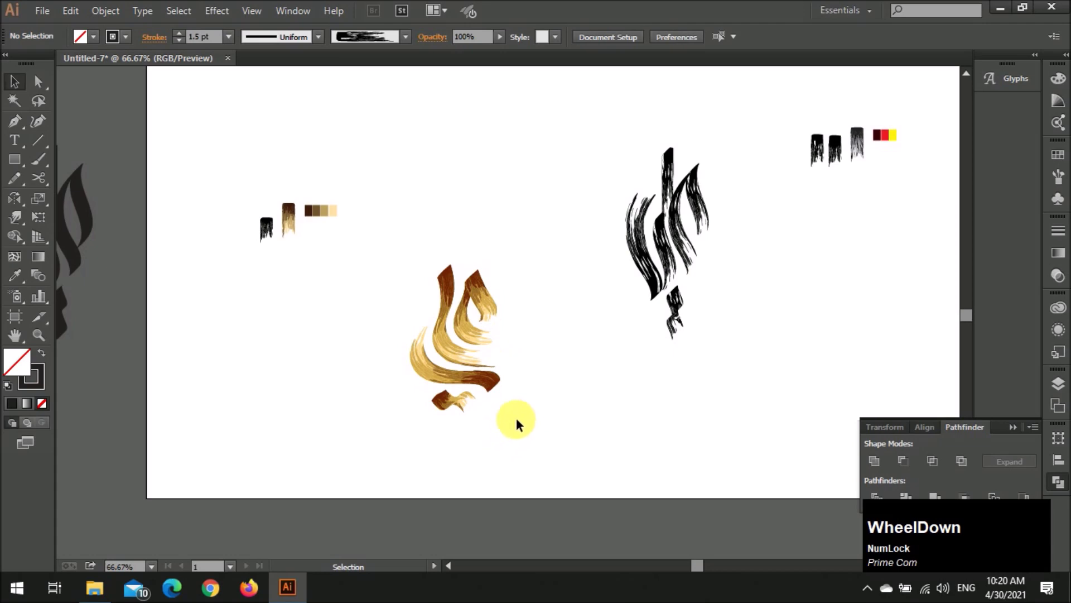
pyautogui.scroll(3)
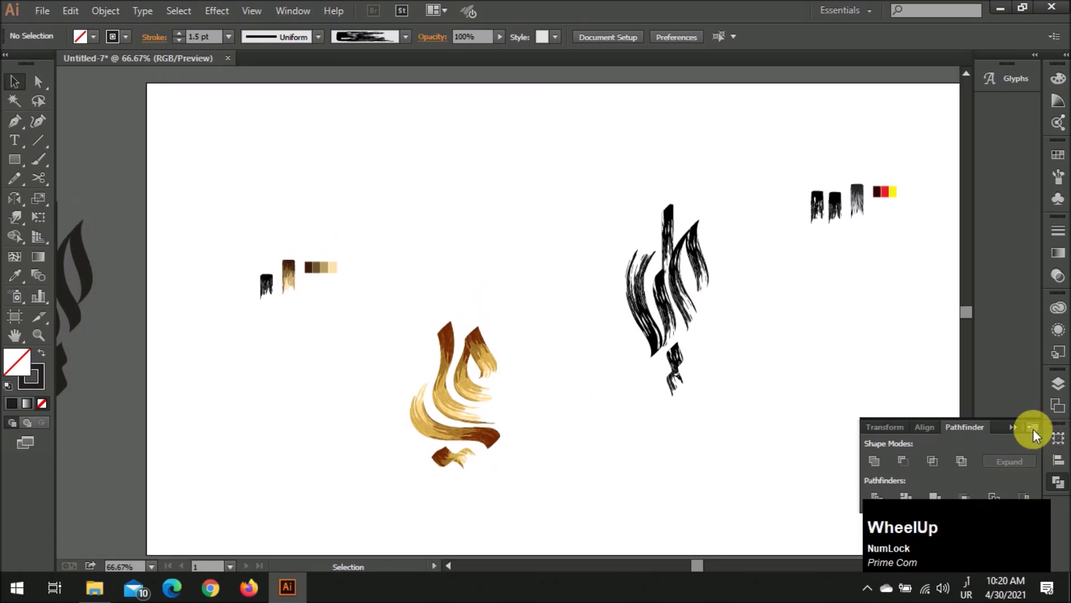
pyautogui.click(1023, 436)
# Recolor the gold mark: darken its deep brown toward black and brighten the golden yellow, then confirm
pyautogui.scroll(3)
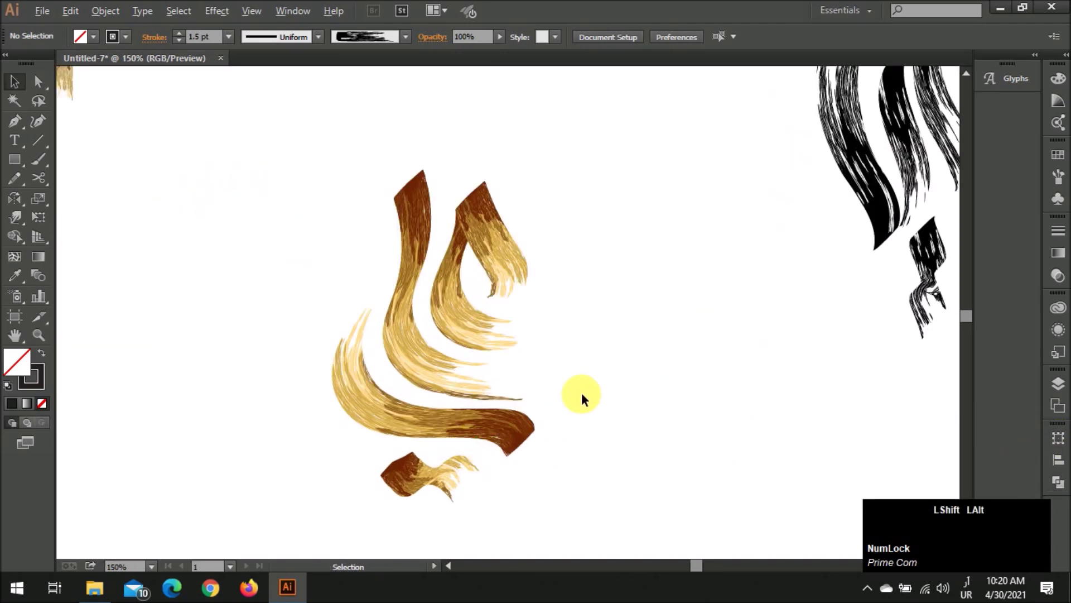
pyautogui.click(536, 300)
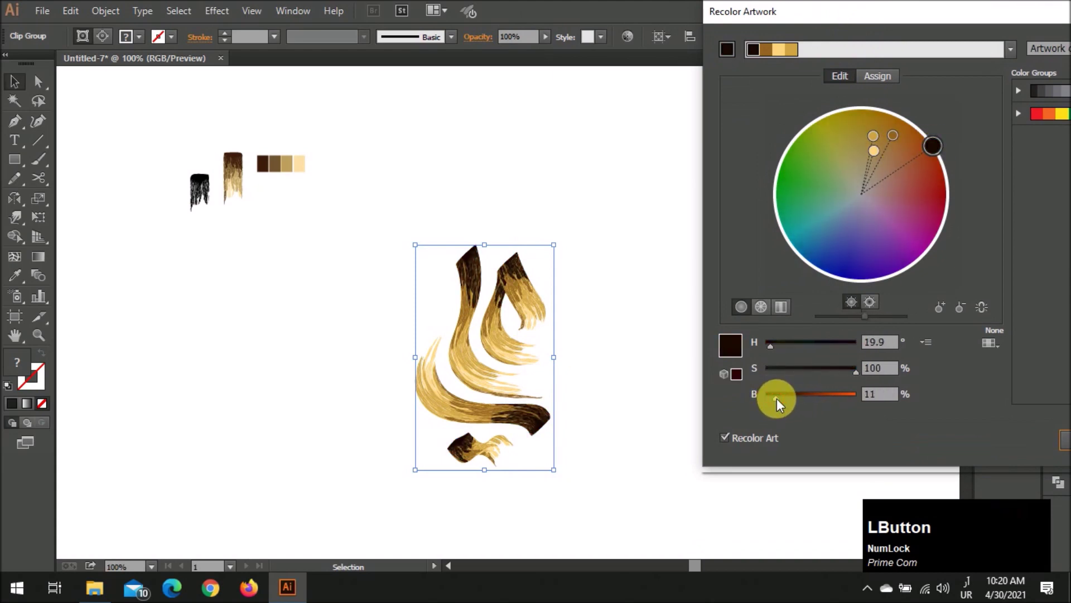
pyautogui.click(896, 139)
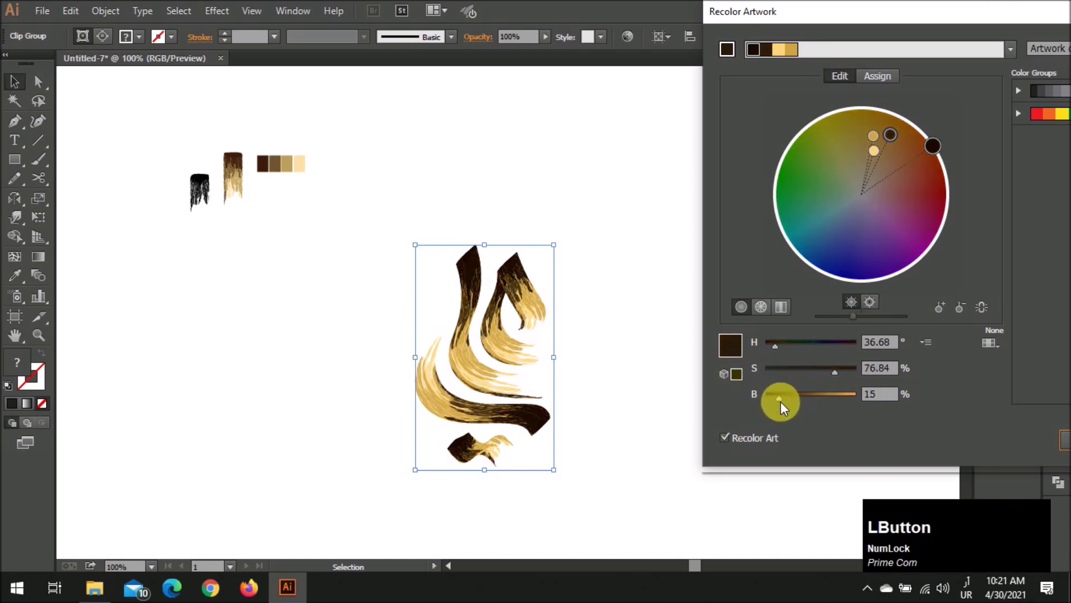
pyautogui.click(876, 152)
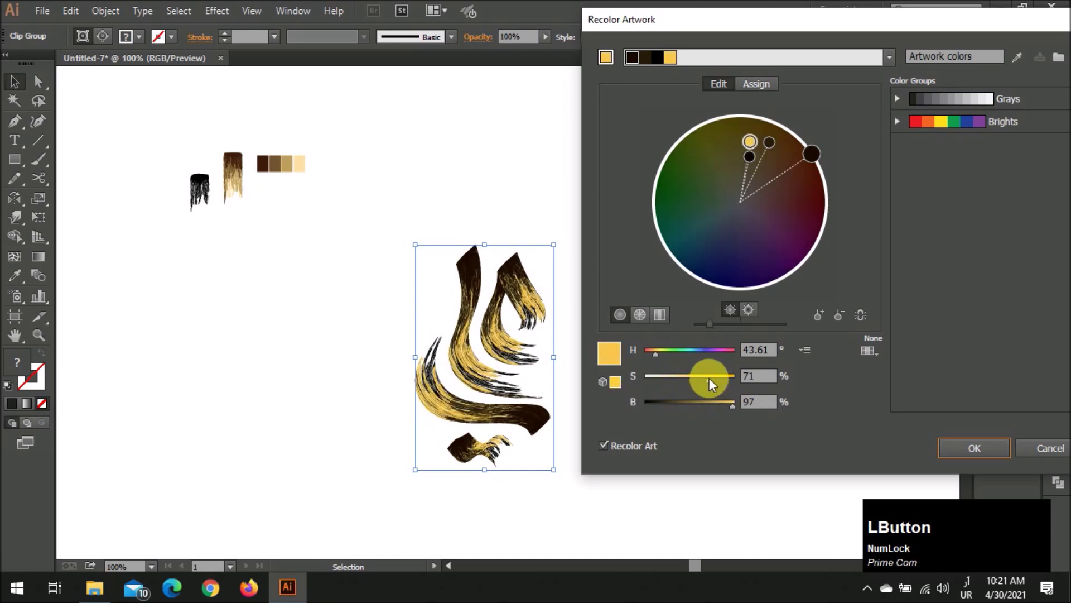
pyautogui.press('v')
# Select the black brush-stroke word mark for the next adjustment
pyautogui.click(669, 439)
pyautogui.scroll(-3)
pyautogui.scroll(-3)
pyautogui.scroll(-3)
pyautogui.scroll(3)
pyautogui.scroll(3)
pyautogui.scroll(-3)
pyautogui.scroll(3)
pyautogui.click(706, 352)
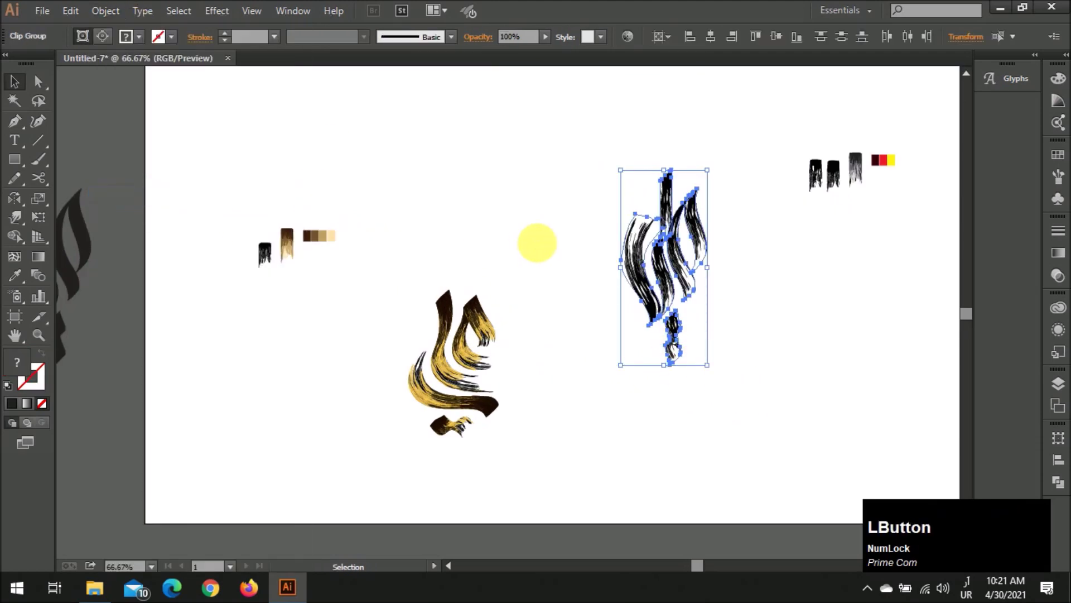
# Zoom into the black brush-stroke word mark and select its rightmost stroke
pyautogui.scroll(-3)
pyautogui.scroll(3)
pyautogui.click(824, 244)
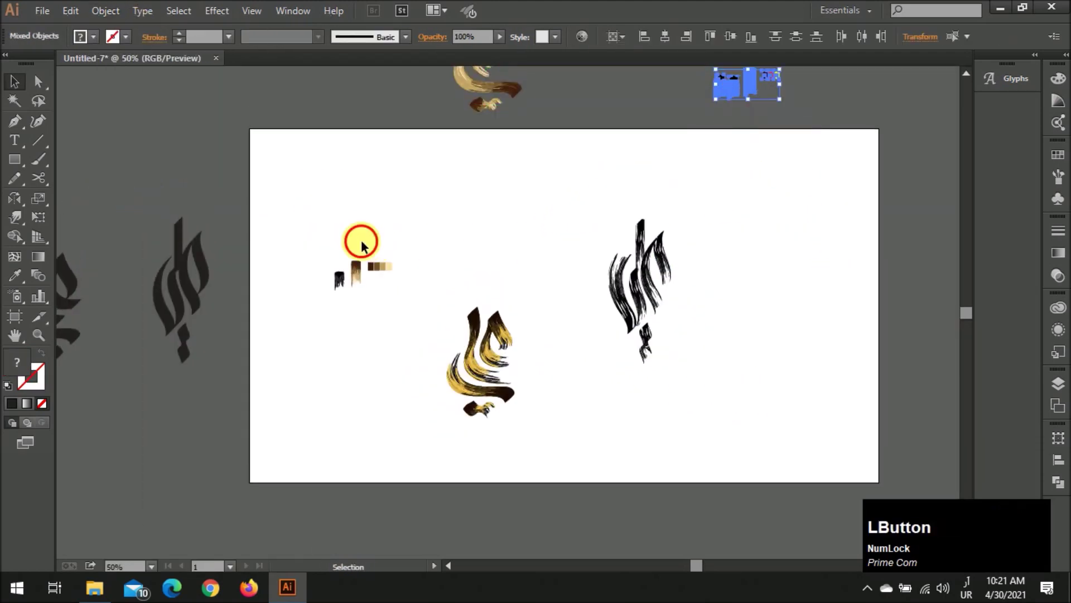
pyautogui.click(391, 298)
pyautogui.scroll(3)
pyautogui.click(292, 237)
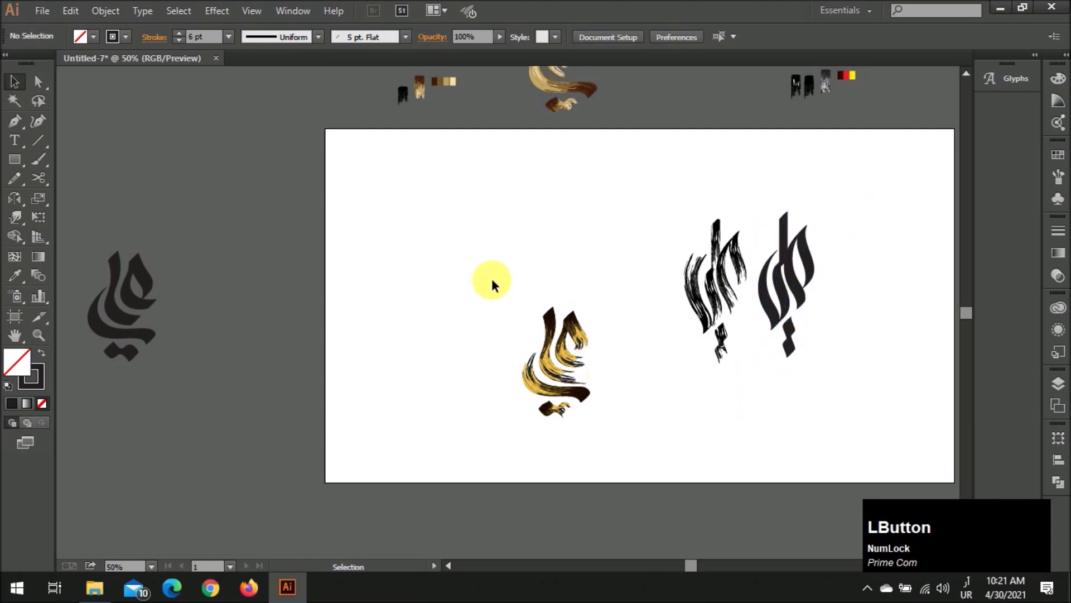
pyautogui.press('z')
pyautogui.click(654, 260)
pyautogui.scroll(3)
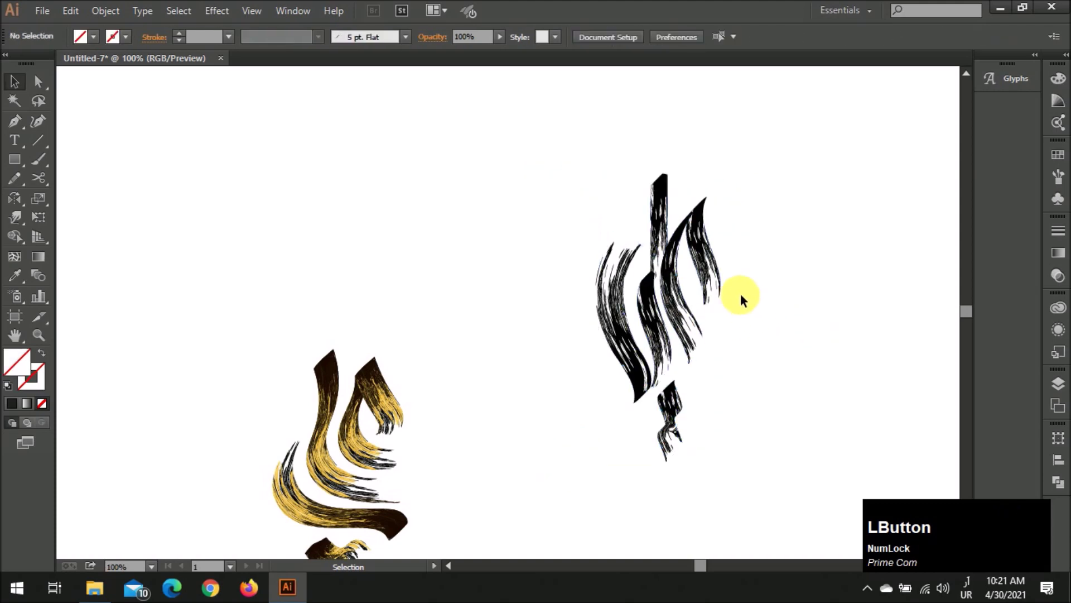
pyautogui.scroll(3)
pyautogui.click(705, 247)
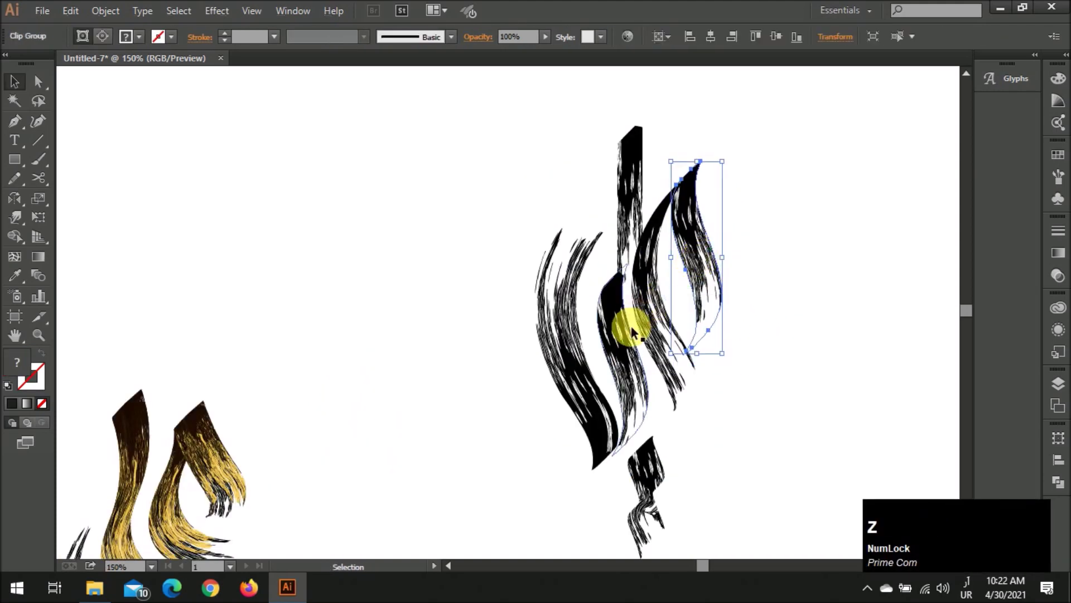
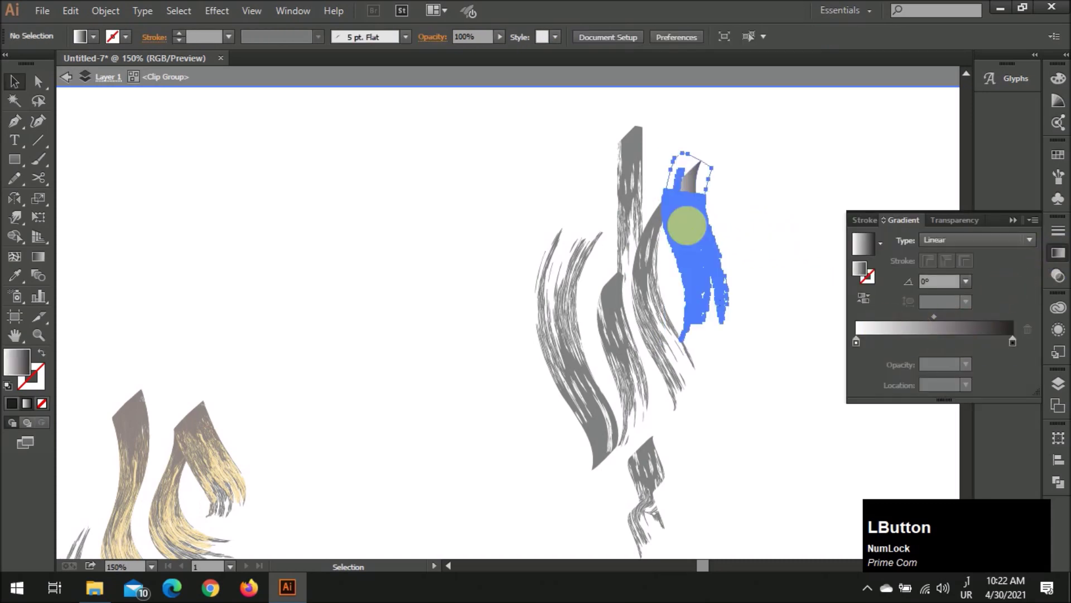
# Try a linear gradient on the selected stroke, then undo it back to solid black
pyautogui.press('g')
pyautogui.click(688, 252)
pyautogui.press('v')
pyautogui.click(740, 363)
pyautogui.scroll(-3)
pyautogui.scroll(3)
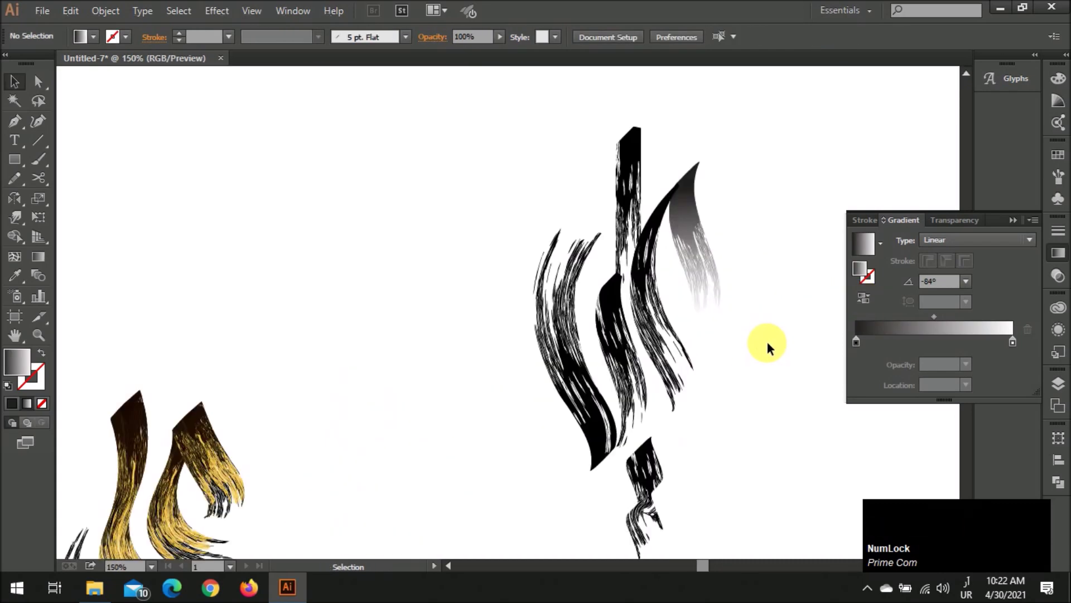
pyautogui.press('z')
pyautogui.click(777, 342)
pyautogui.press('z')
pyautogui.click(777, 342)
pyautogui.press('ctrl+z')
pyautogui.click(773, 338)
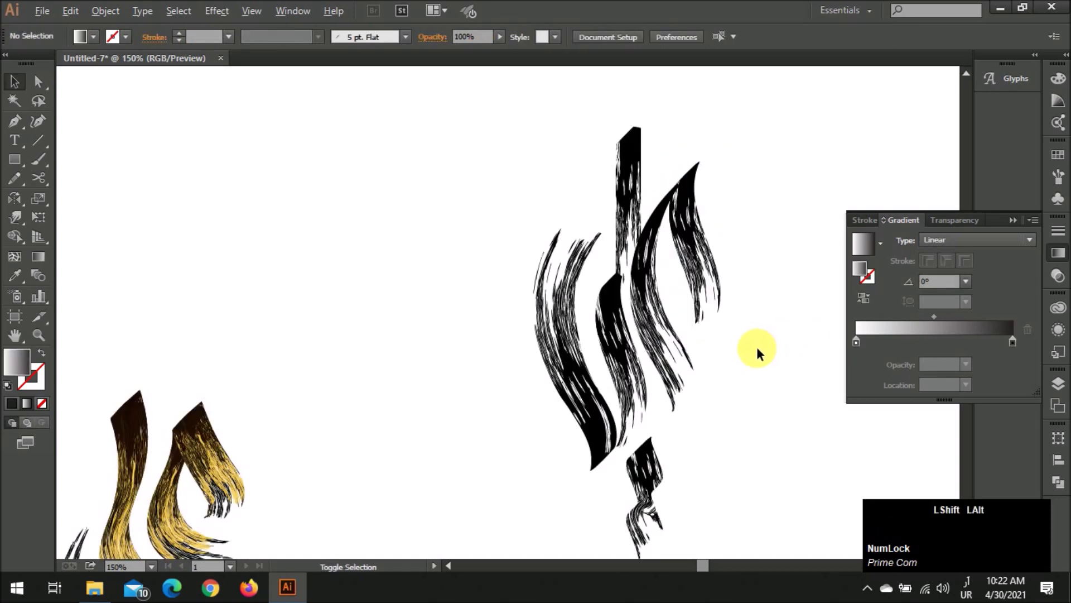
pyautogui.scroll(-3)
pyautogui.scroll(-3)
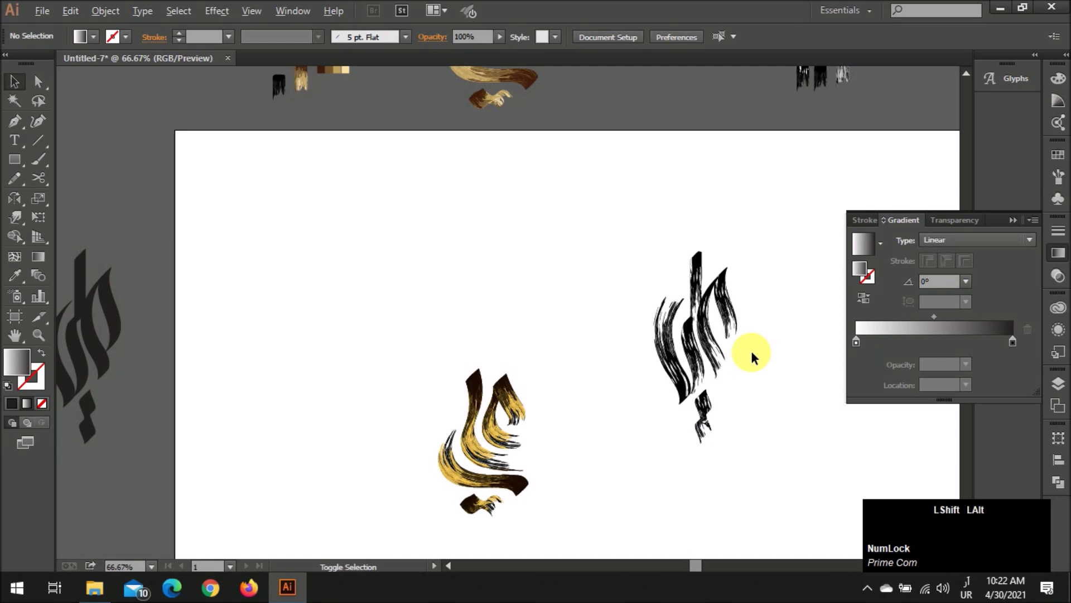
# Alt-drag a copy of the solid word shape onto the brush mark and Send to Back
pyautogui.scroll(-3)
pyautogui.click(85, 332)
pyautogui.scroll(3)
pyautogui.click(182, 315)
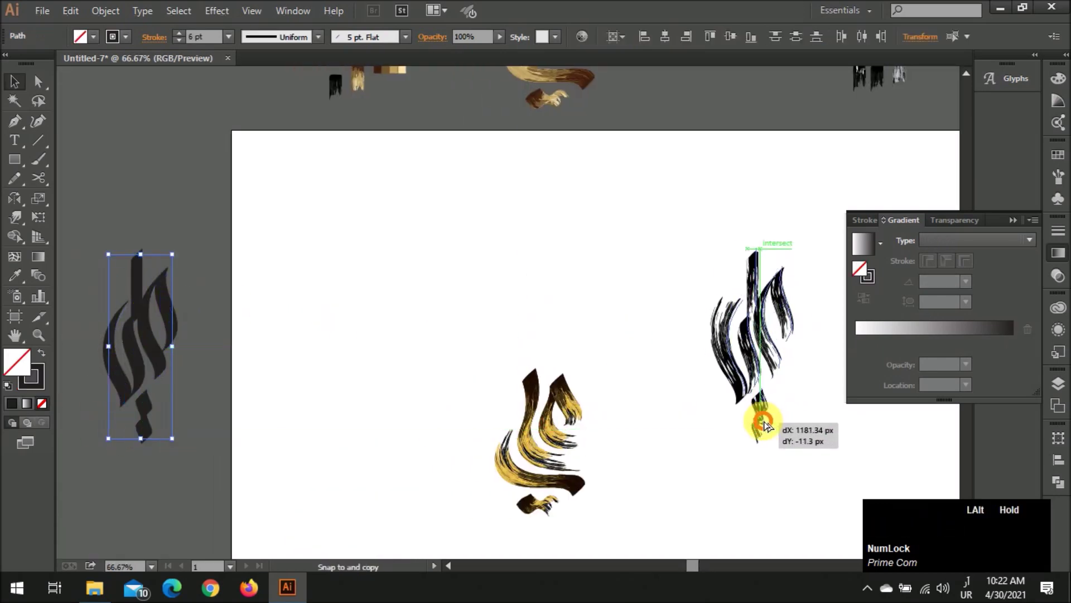
pyautogui.scroll(3)
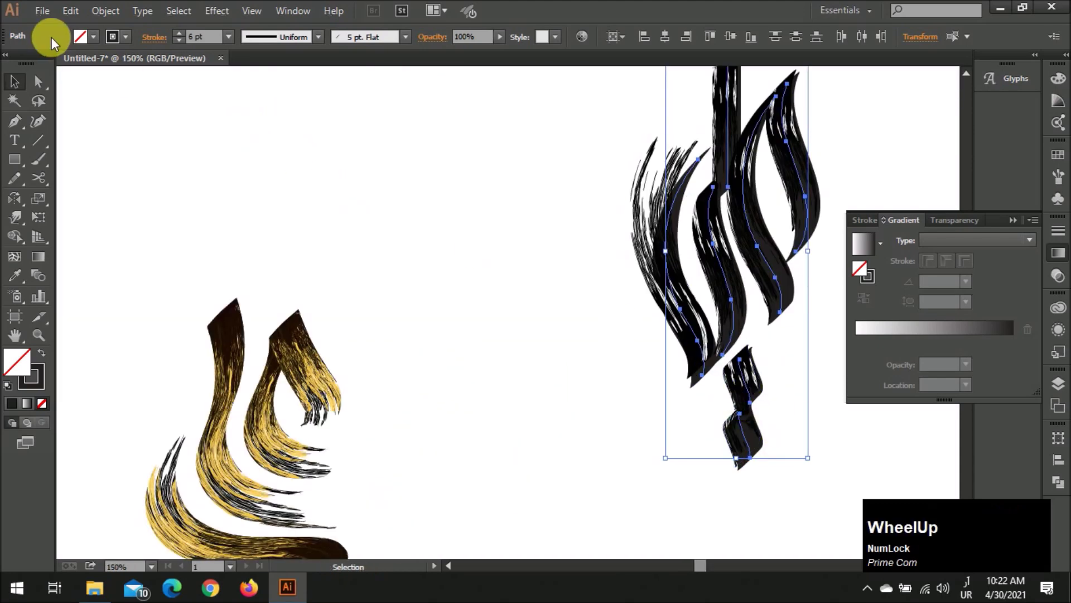
pyautogui.click(105, 11)
pyautogui.scroll(3)
pyautogui.scroll(3)
pyautogui.scroll(-3)
# Set the copy's fill to pale gold #ffdc97 in the Color Picker
pyautogui.click(101, 40)
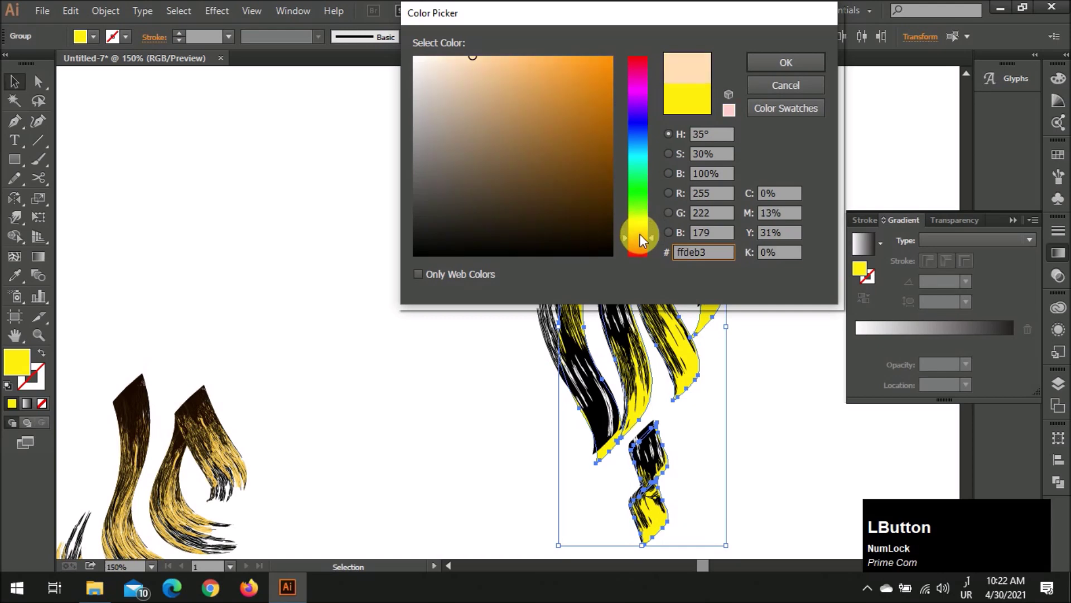
pyautogui.scroll(-3)
pyautogui.scroll(-3)
pyautogui.scroll(3)
pyautogui.scroll(3)
pyautogui.click(700, 307)
pyautogui.click(676, 375)
pyautogui.click(687, 385)
pyautogui.press('alt+s')
pyautogui.press('alt+s')
pyautogui.write('sm')
pyautogui.press('Up')
pyautogui.press('Left')
pyautogui.press('Up')
pyautogui.press('Left')
pyautogui.press('Up')
pyautogui.press('Left')
pyautogui.press('Up')
pyautogui.press('Left')
pyautogui.press('Right')
pyautogui.press('Left')
pyautogui.scroll(-3)
pyautogui.press('ctrl+g')
# Check the black strokes over the gold shape, then reselect the gold shape to lighten its fill
pyautogui.click(754, 347)
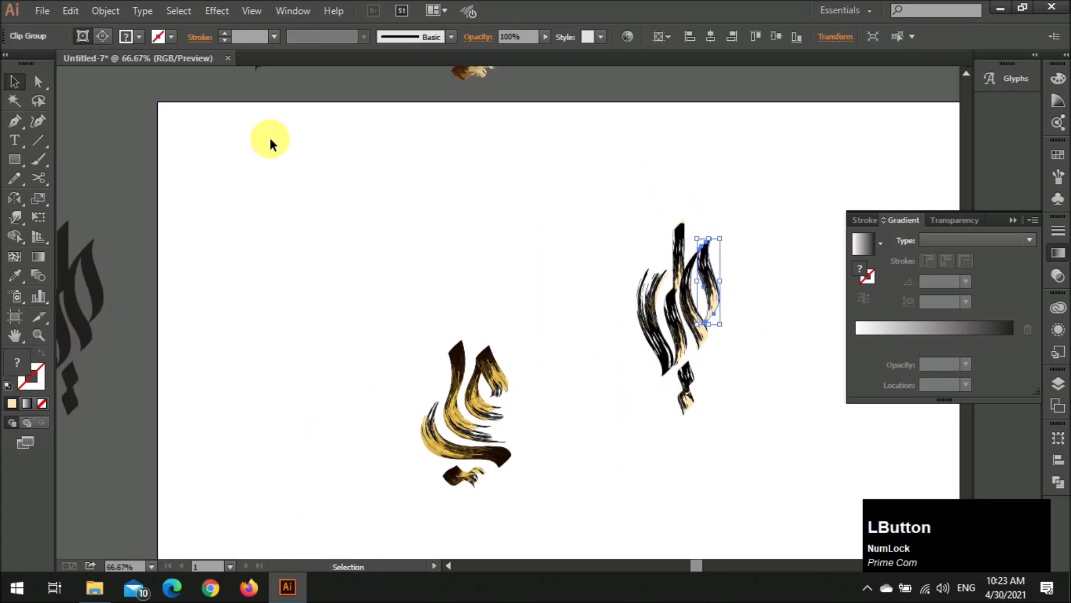
pyautogui.scroll(3)
pyautogui.press('ctrl+z')
pyautogui.press('ctrl+g')
pyautogui.press('Right')
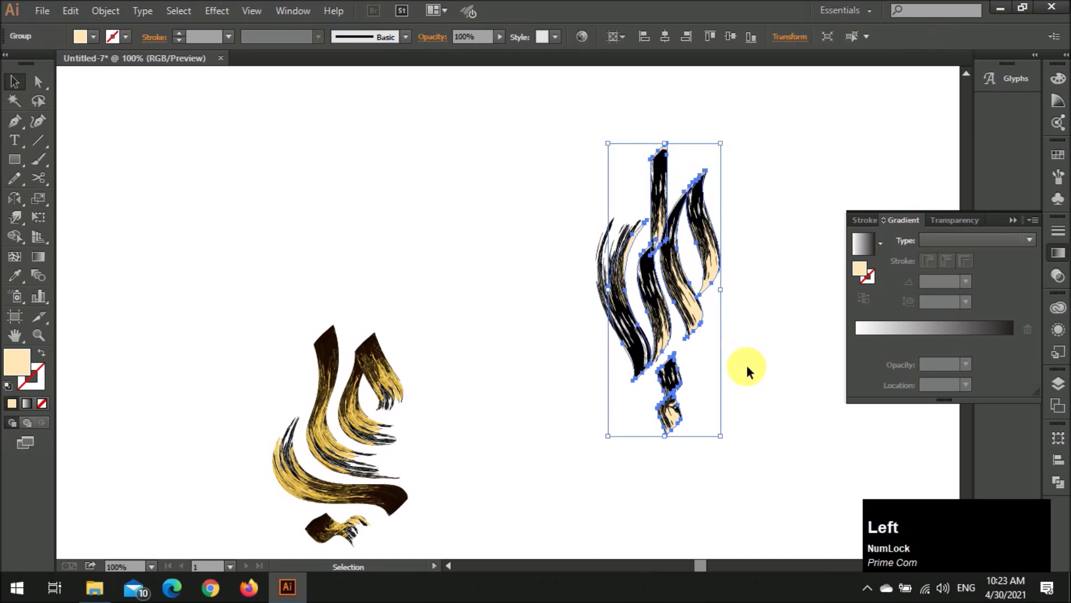
pyautogui.click(744, 370)
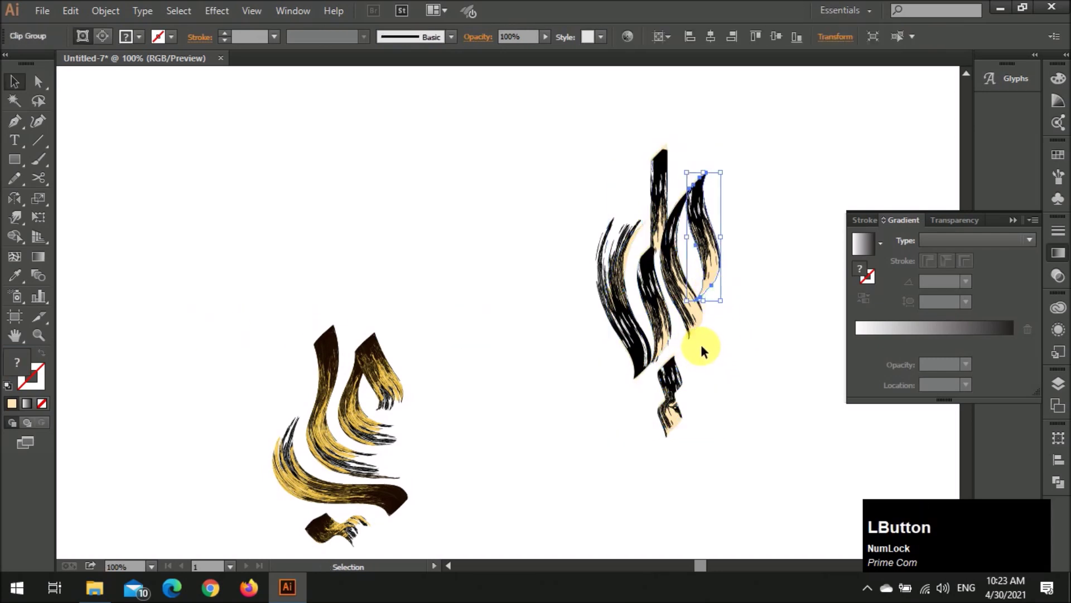
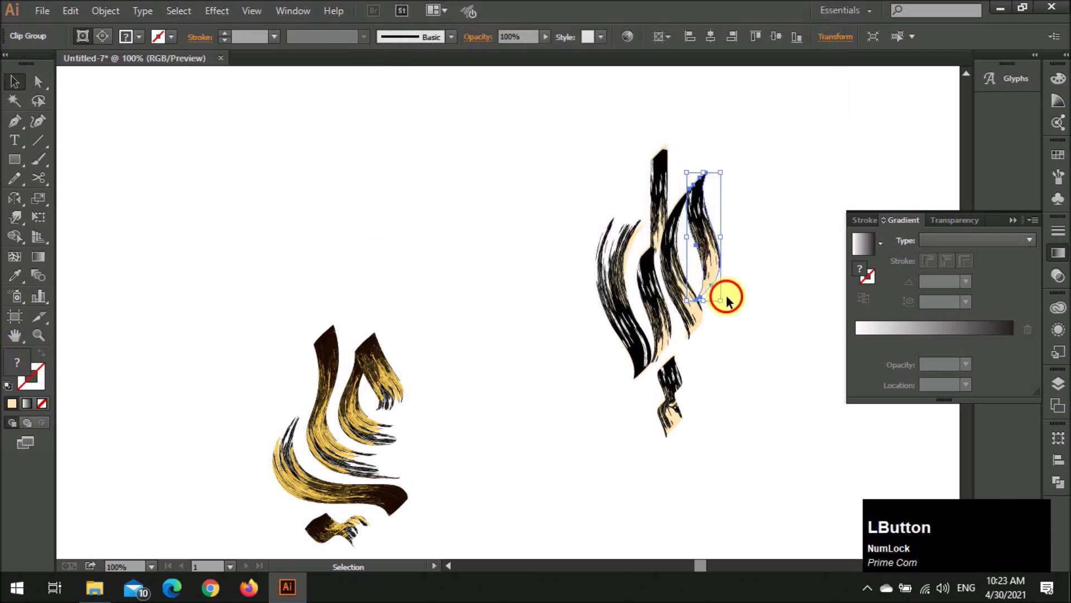
pyautogui.press('alt+s')
pyautogui.click(740, 323)
pyautogui.scroll(3)
pyautogui.click(704, 267)
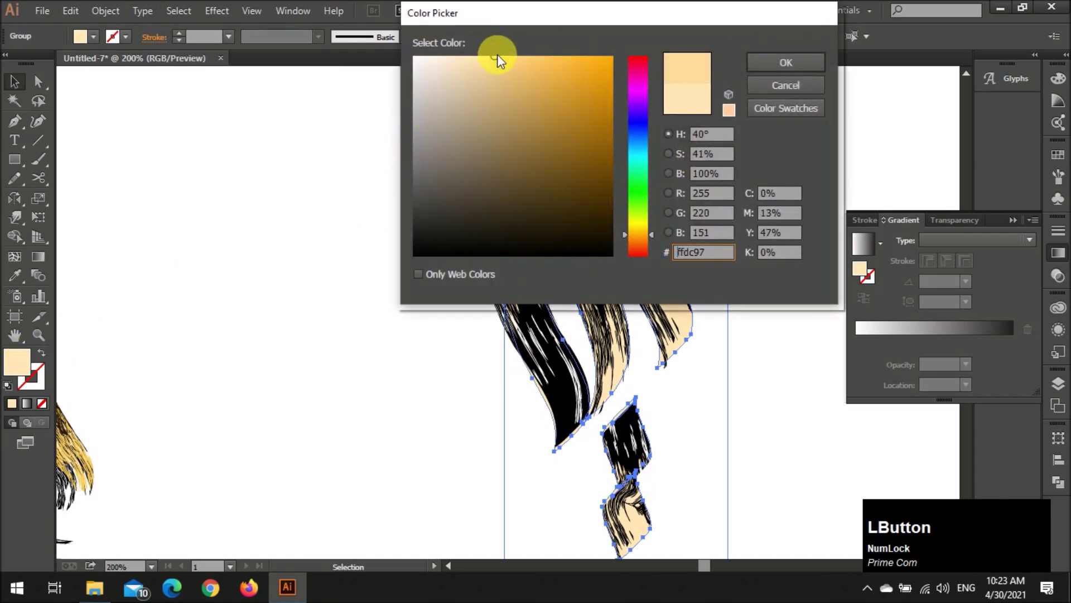
pyautogui.scroll(-3)
pyautogui.scroll(3)
pyautogui.scroll(-3)
pyautogui.scroll(-3)
# Drag the gold word mark to the left of the panel, scale it up, and deselect
pyautogui.press('v')
pyautogui.click(374, 338)
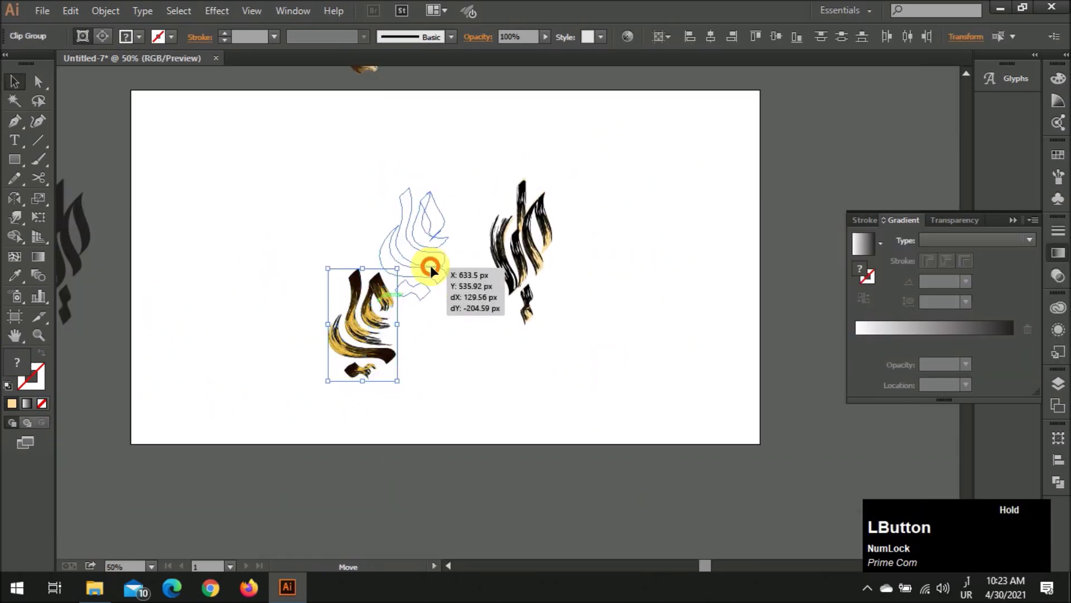
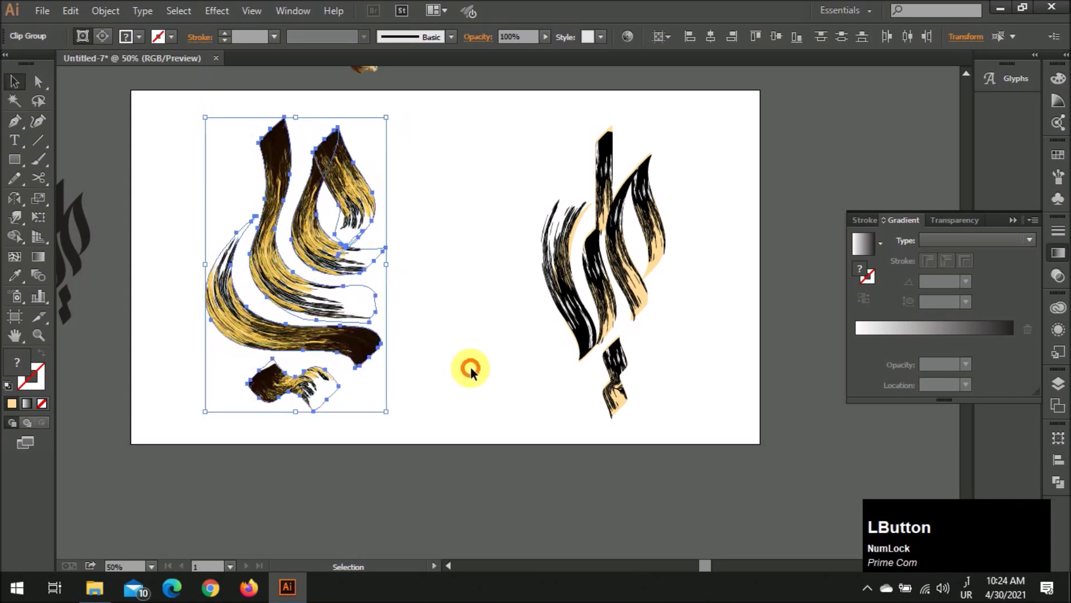
pyautogui.scroll(3)
pyautogui.click(602, 176)
pyautogui.click(727, 425)
pyautogui.click(697, 304)
pyautogui.click(592, 332)
pyautogui.scroll(-3)
pyautogui.scroll(3)
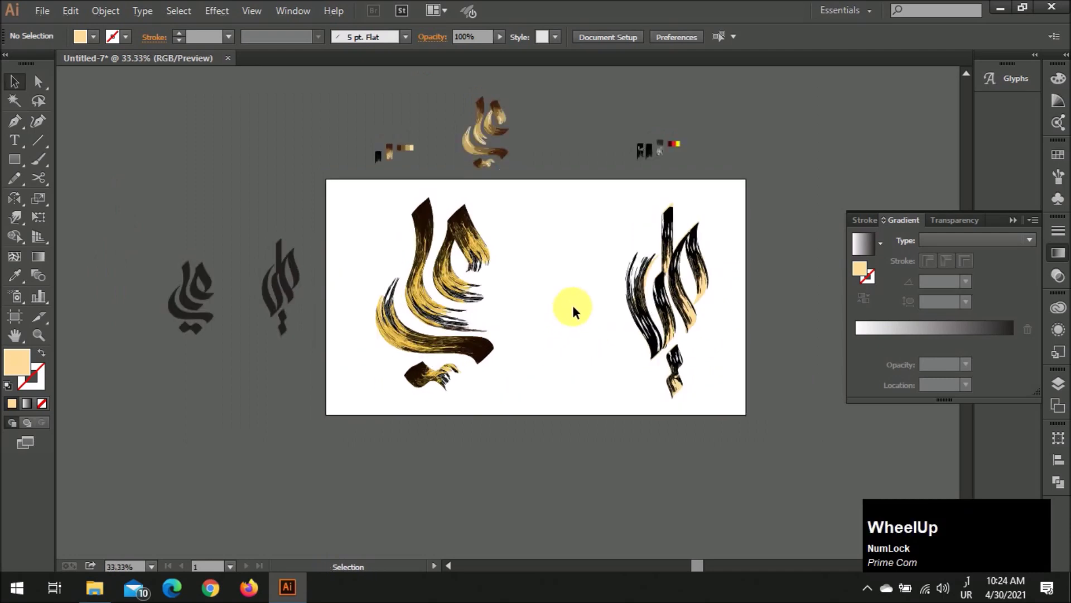
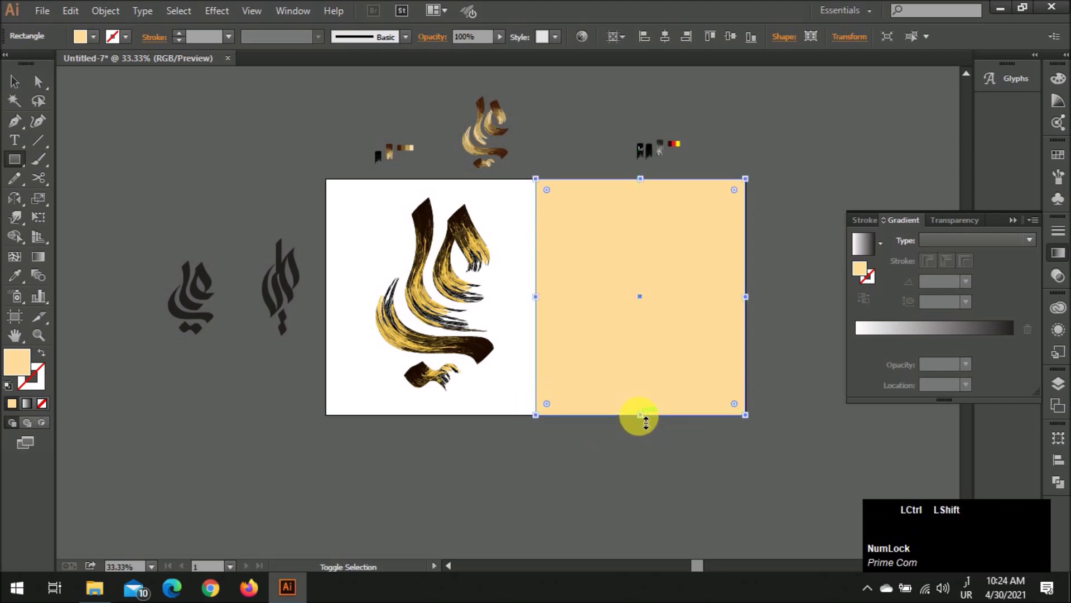
# Draw a rectangle over the right half and place the brush word mark on it
pyautogui.scroll(3)
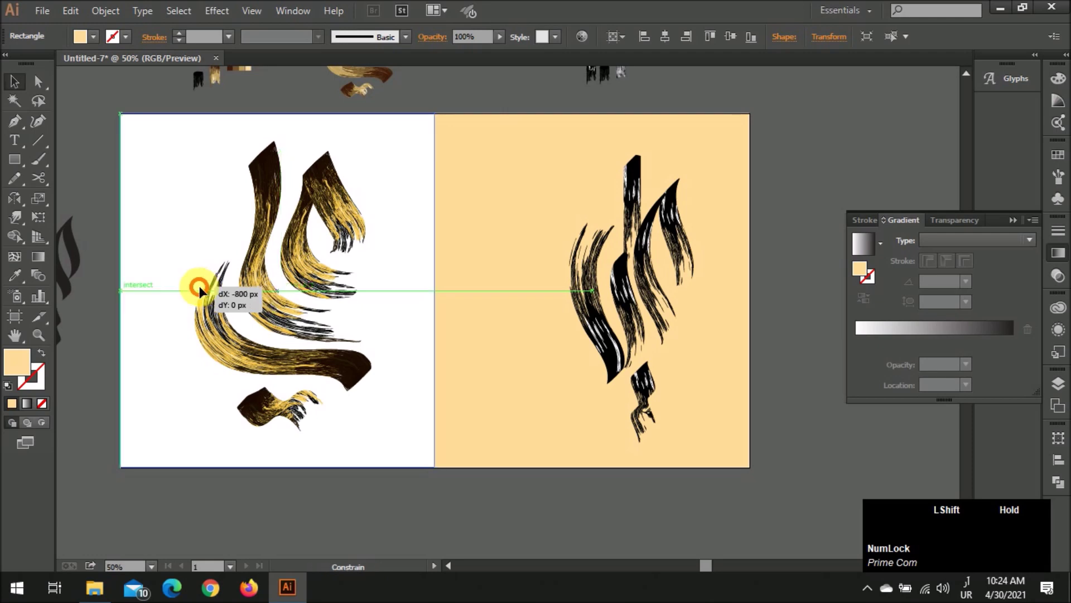
pyautogui.click(405, 508)
pyautogui.scroll(-3)
pyautogui.press('z')
pyautogui.click(690, 283)
pyautogui.click(490, 412)
pyautogui.press('shift+Left')
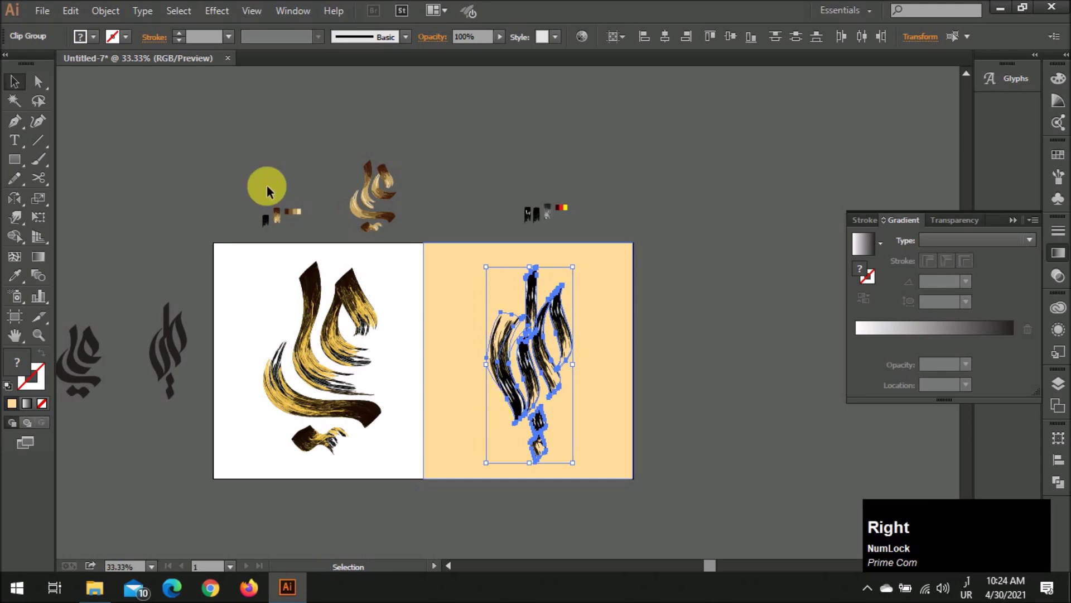
# Fill the right-half rectangle black behind the white and blue strokes, then deselect
pyautogui.click(88, 21)
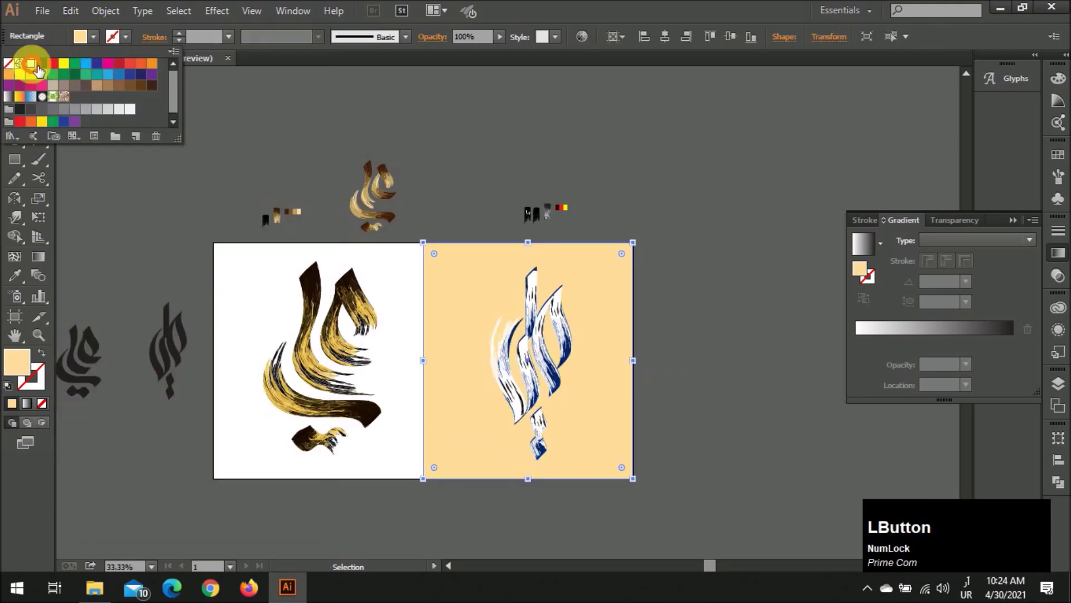
pyautogui.scroll(3)
pyautogui.click(682, 413)
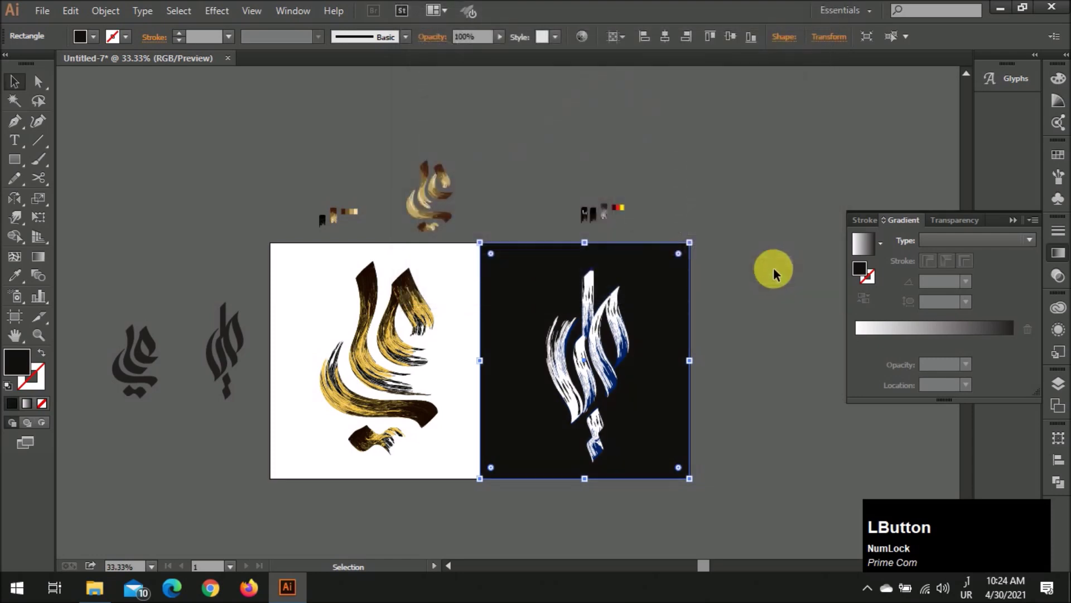
pyautogui.scroll(-3)
pyautogui.scroll(-3)
pyautogui.scroll(3)
pyautogui.scroll(-3)
pyautogui.click(335, 268)
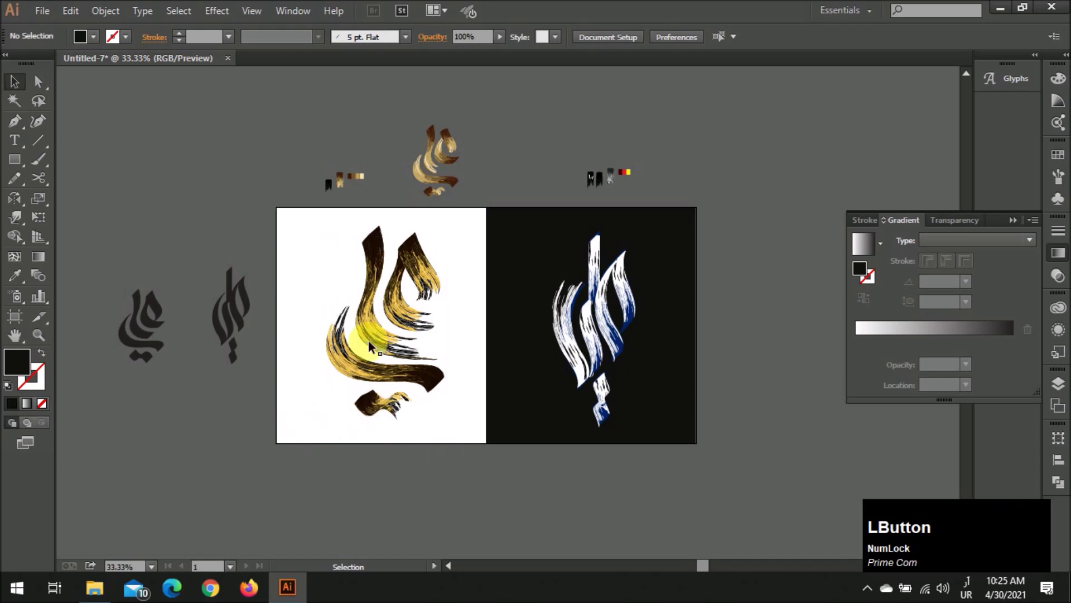
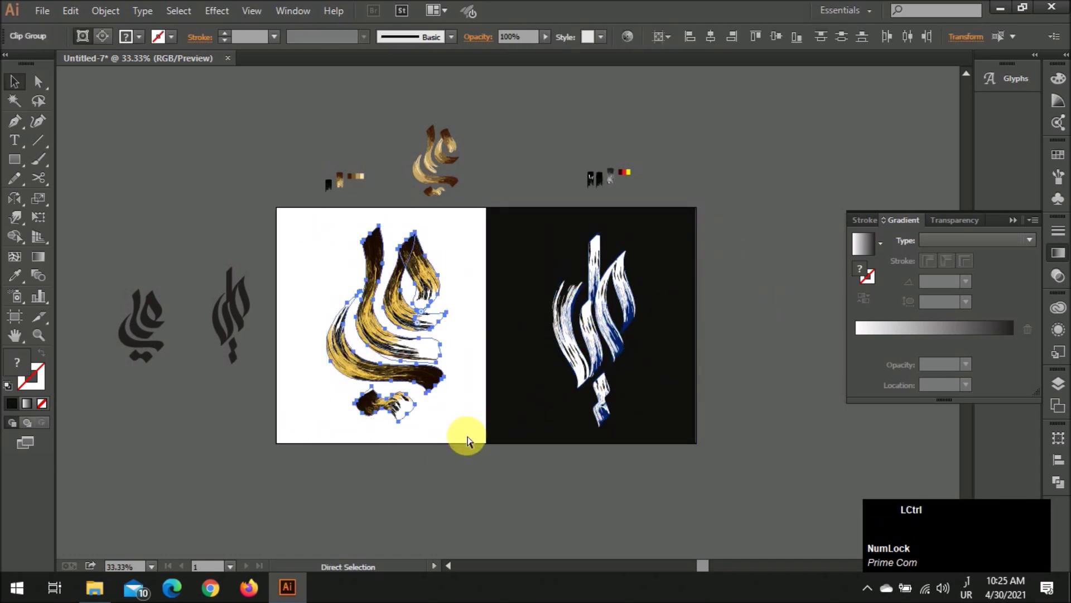
# Select the gold word mark on the white half and review both panels side by side
pyautogui.press('ctrl+g')
pyautogui.click(448, 473)
pyautogui.scroll(-3)
pyautogui.scroll(-3)
pyautogui.scroll(3)
pyautogui.scroll(3)
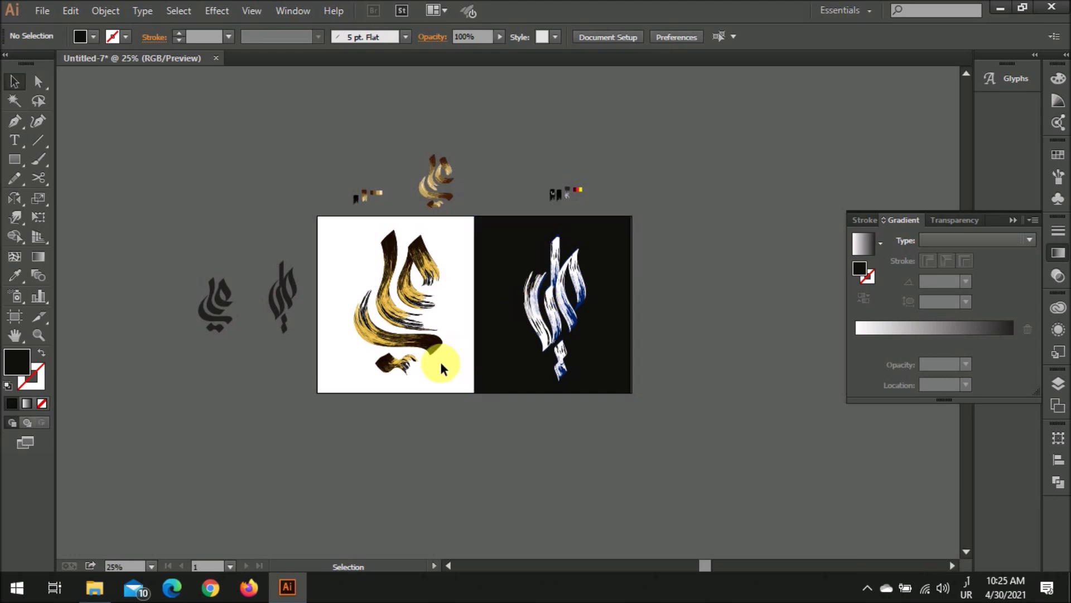
pyautogui.scroll(3)
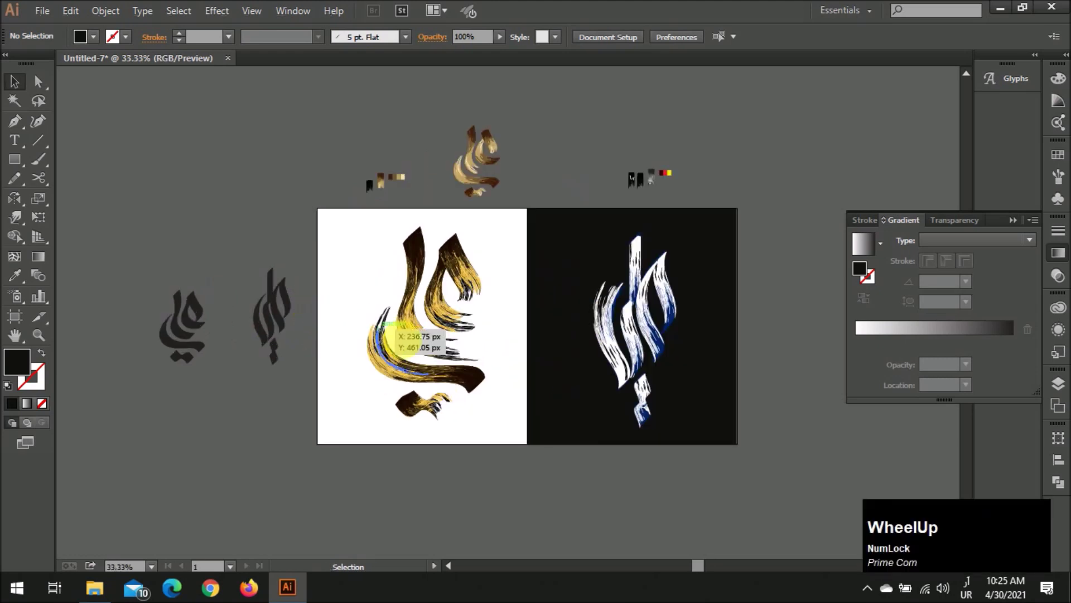